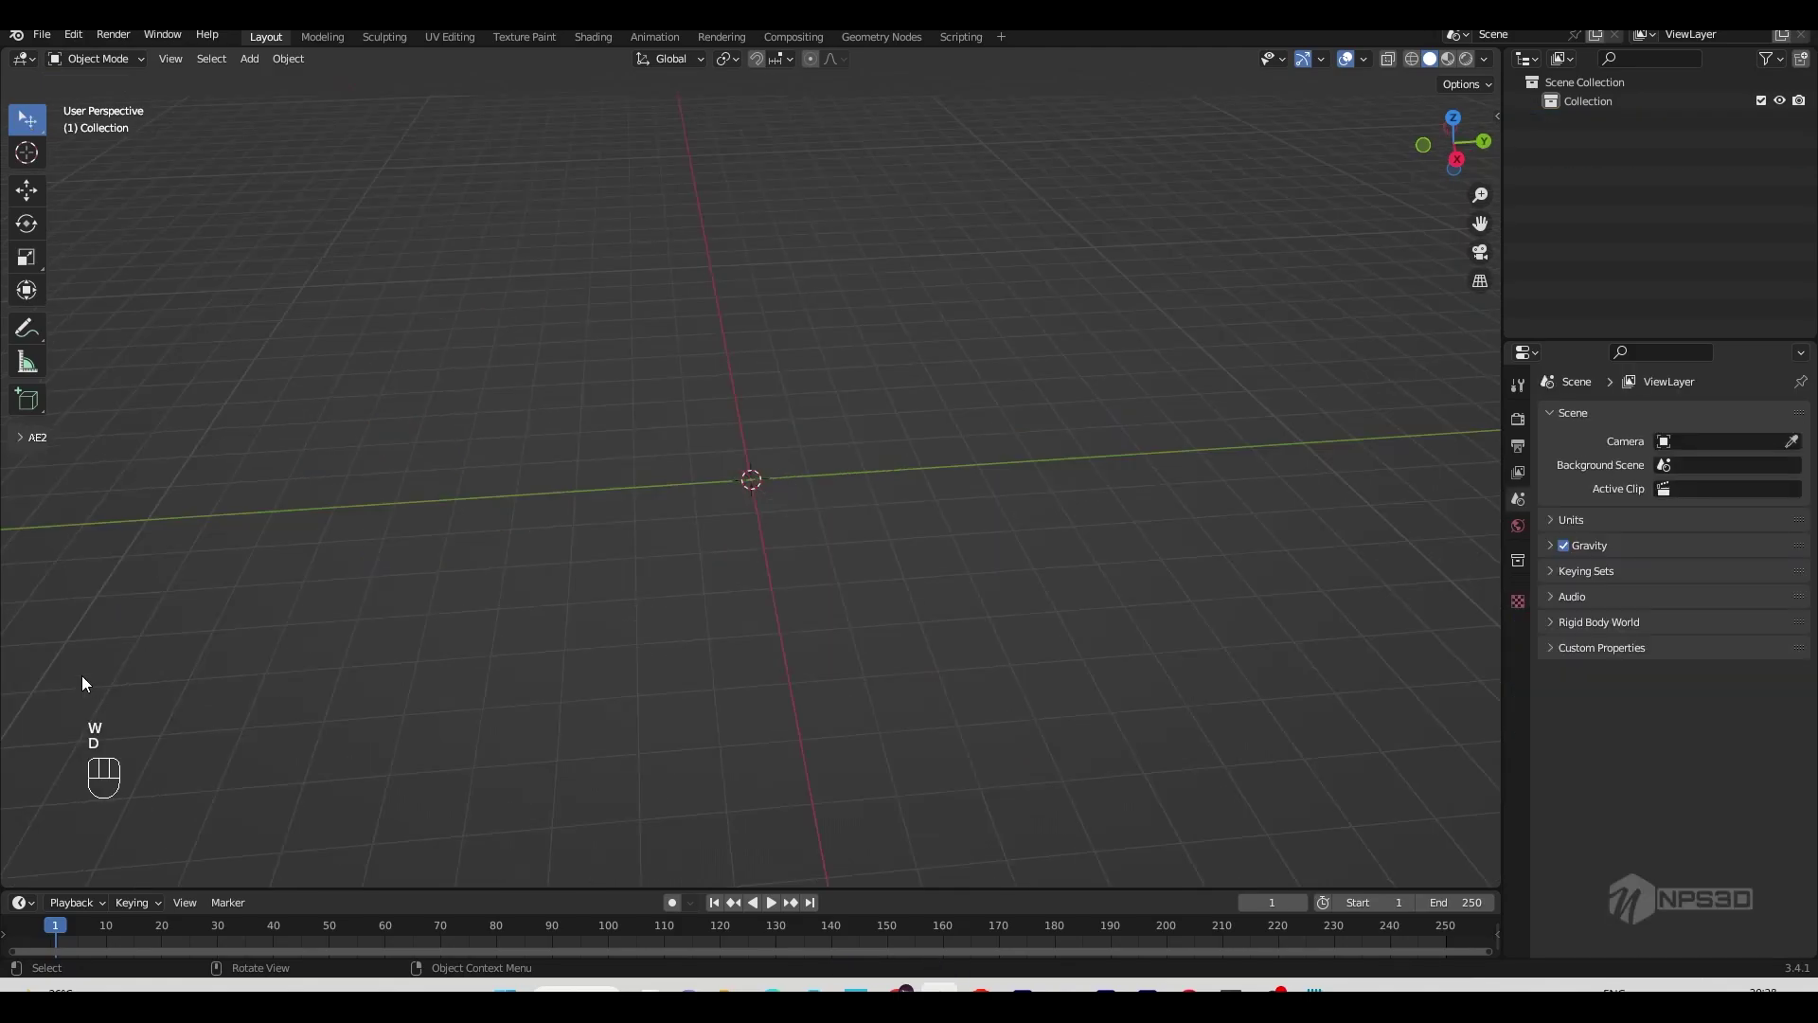
Step: Add a mesh plane to the empty scene and scale it up to 12 on every axis
drag(213, 752, 225, 716)
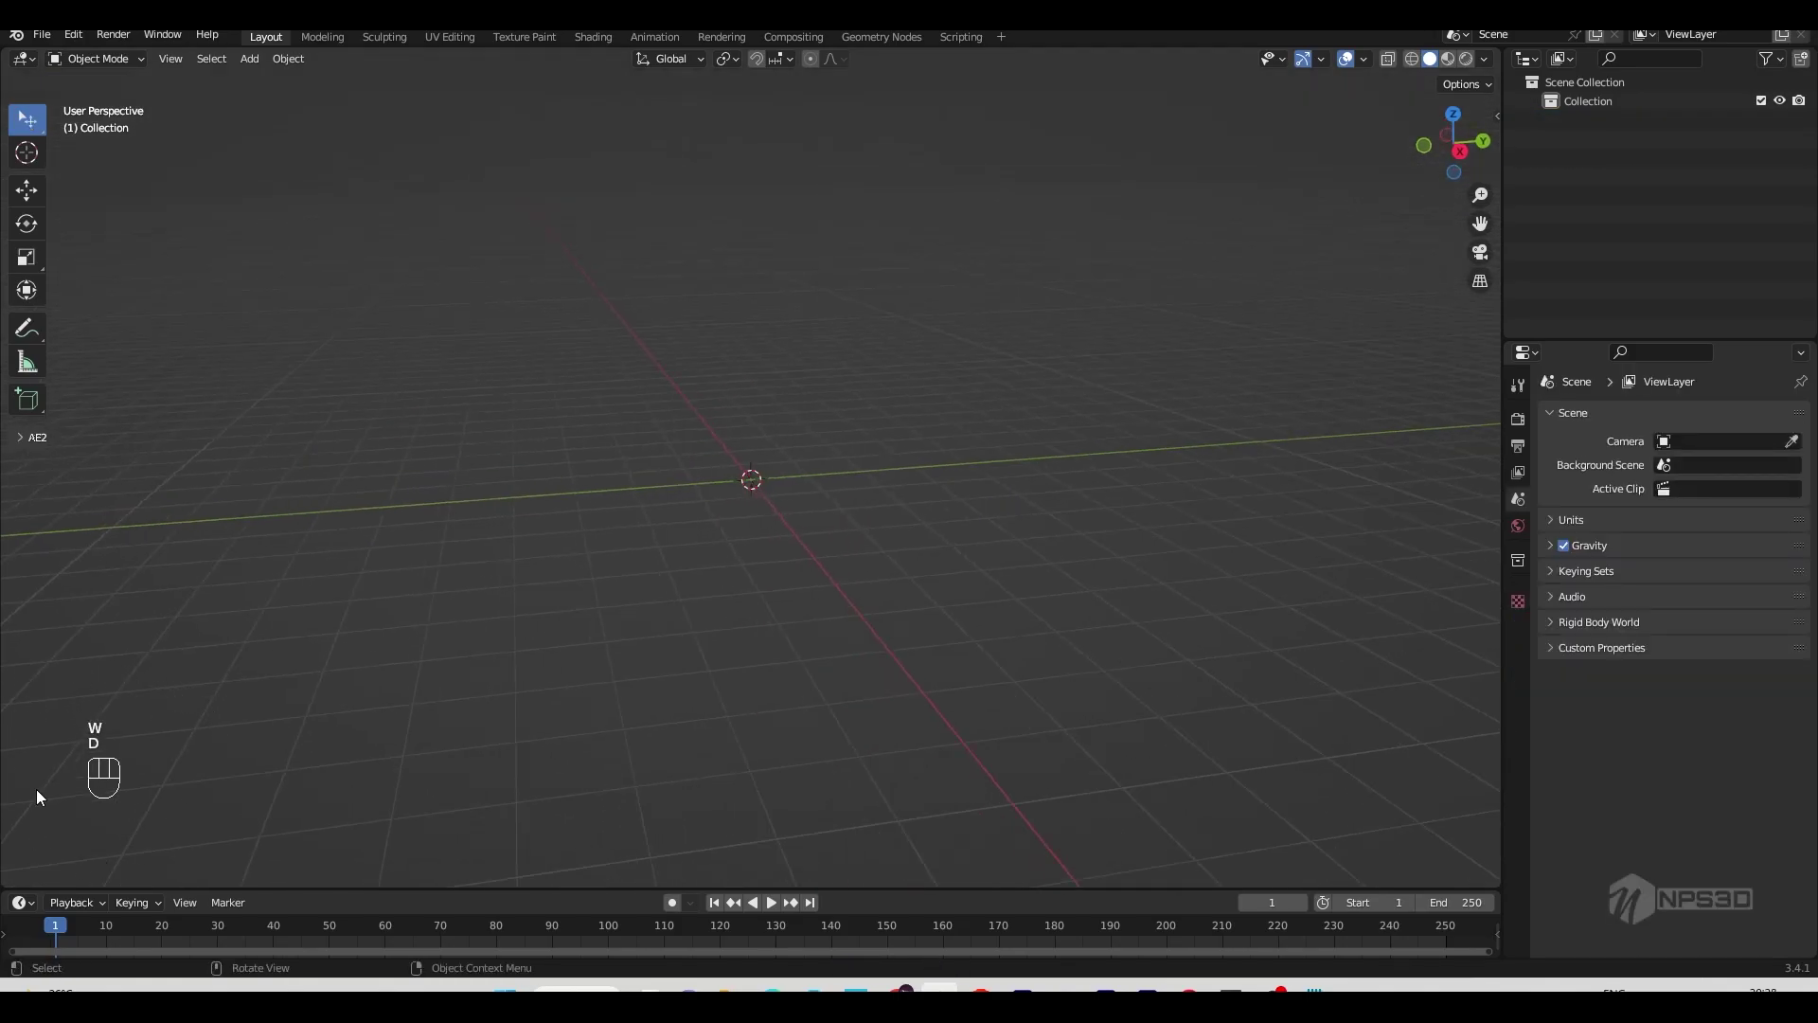
middle_click(1065, 492)
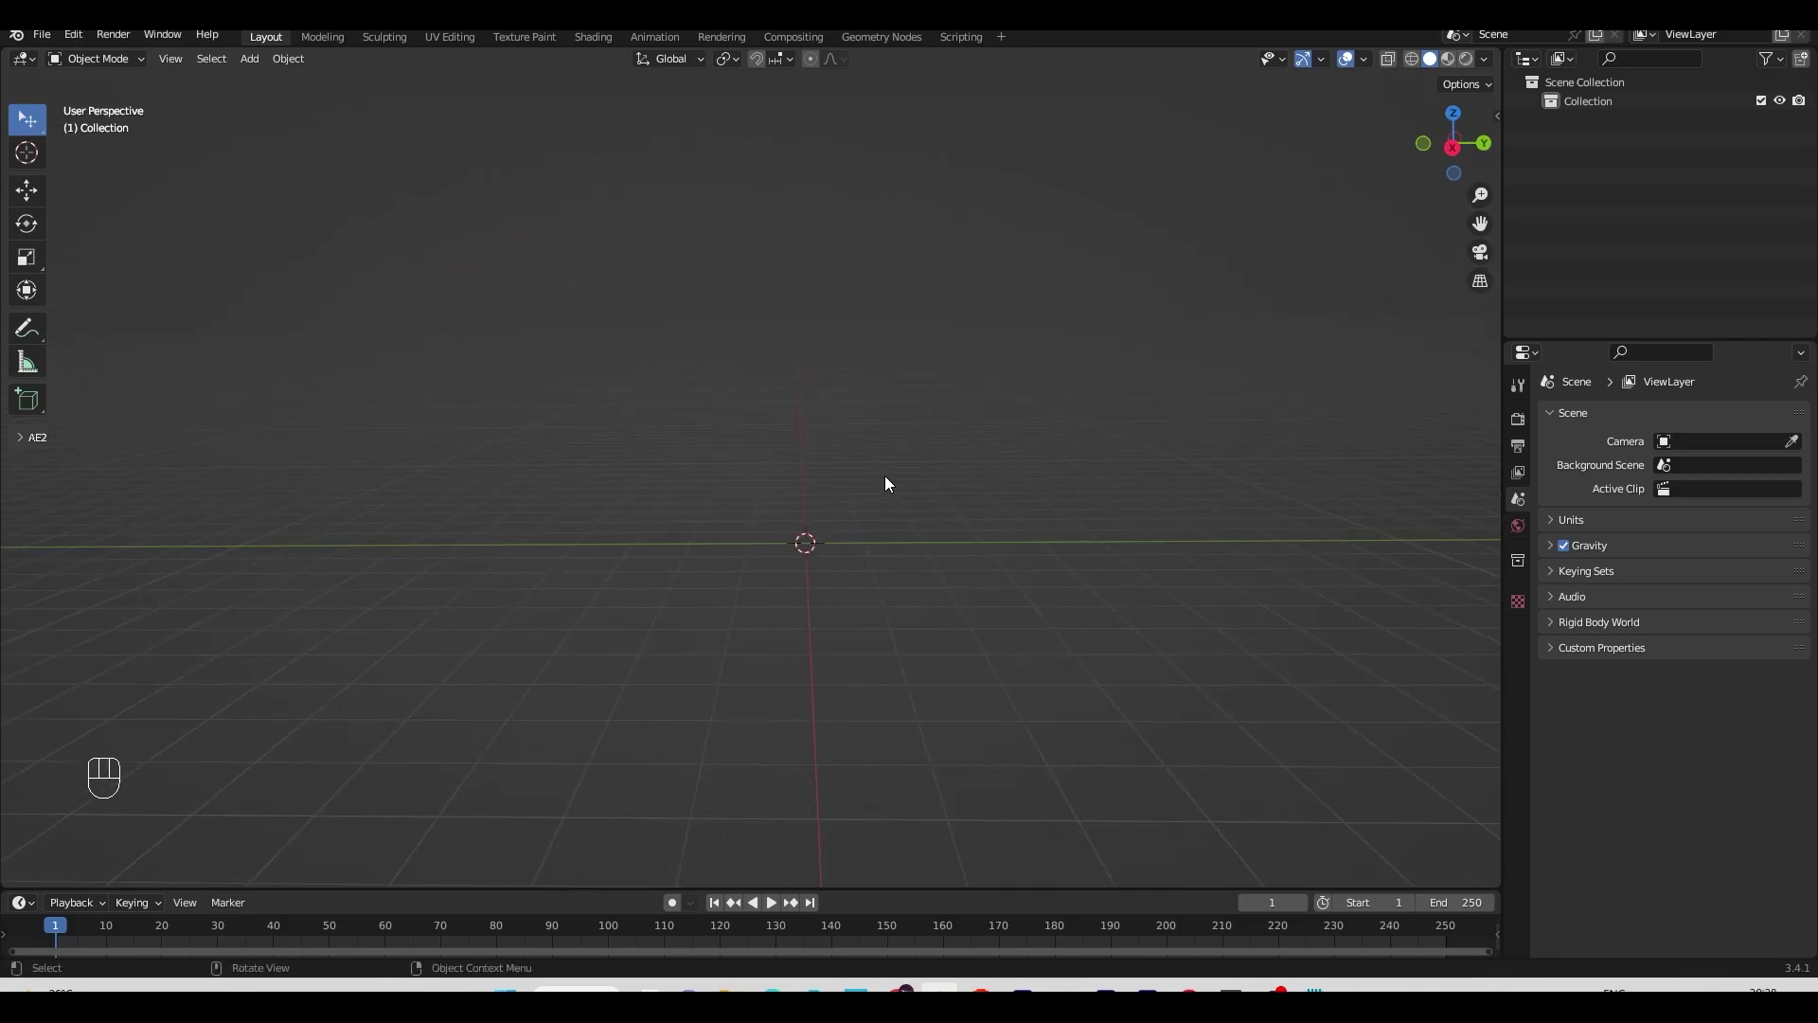
key(shift+a)
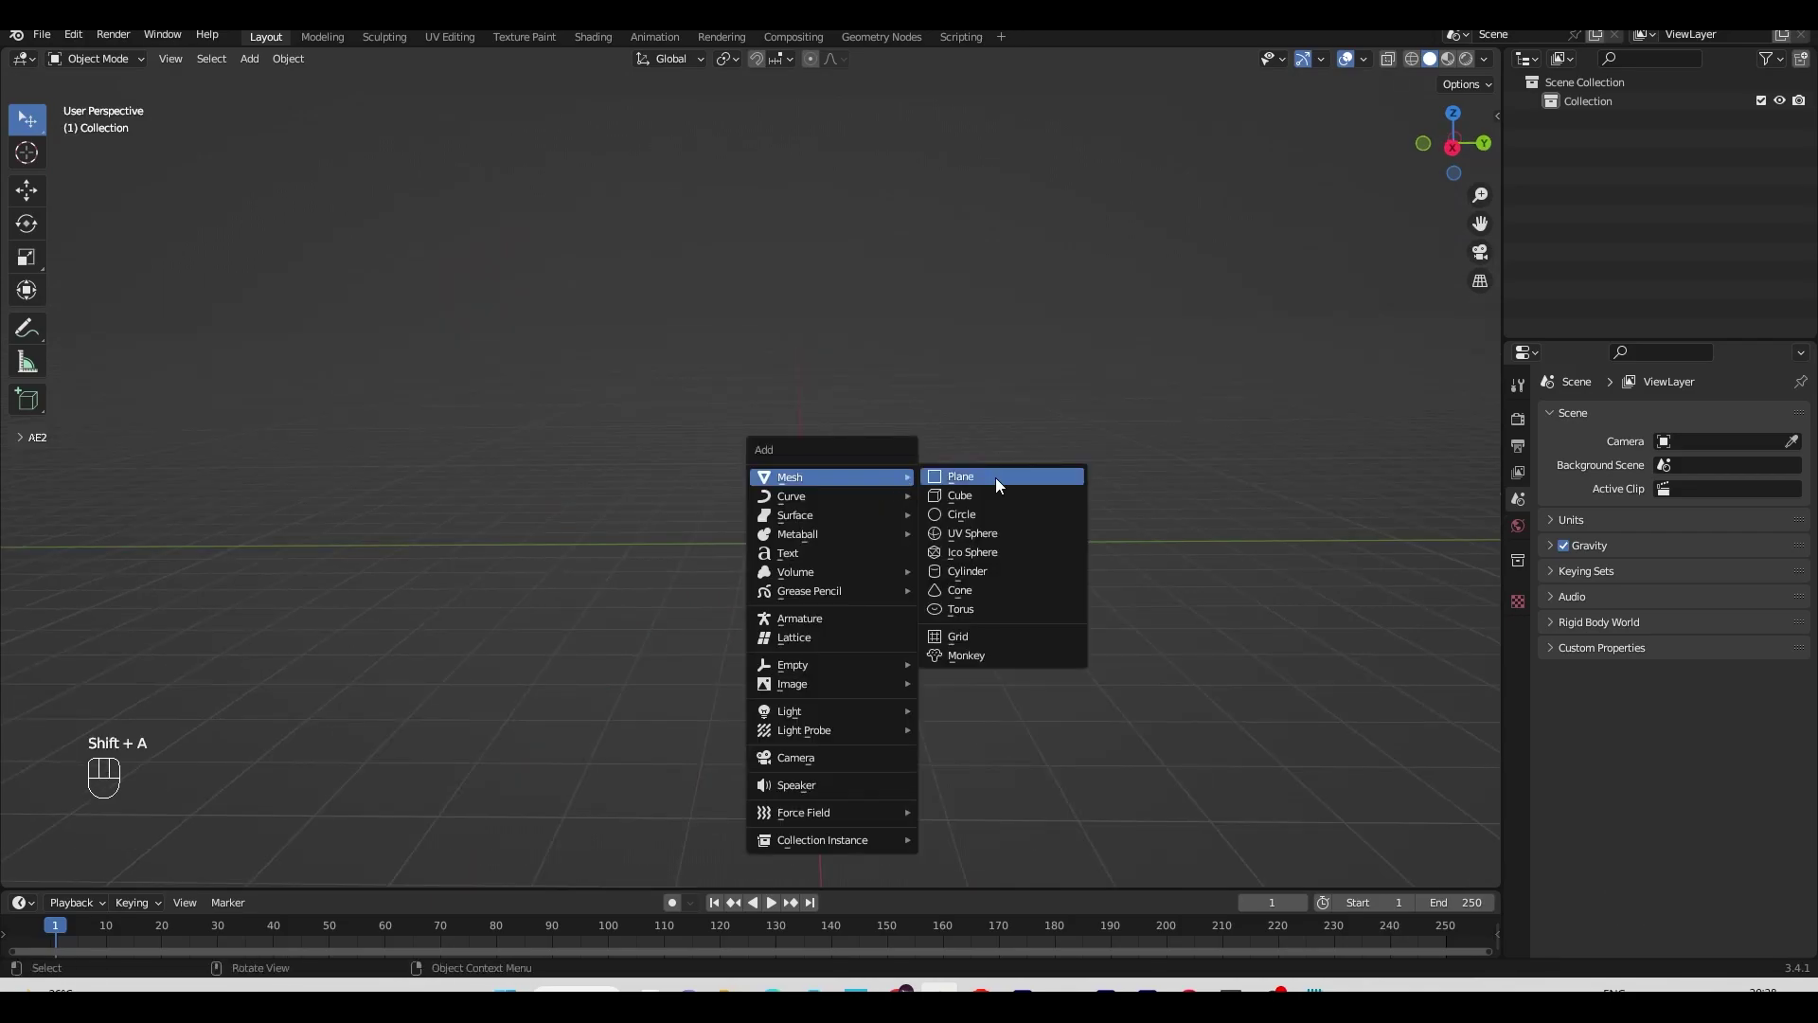
key(s)
drag(1083, 552, 1095, 550)
middle_click(1169, 556)
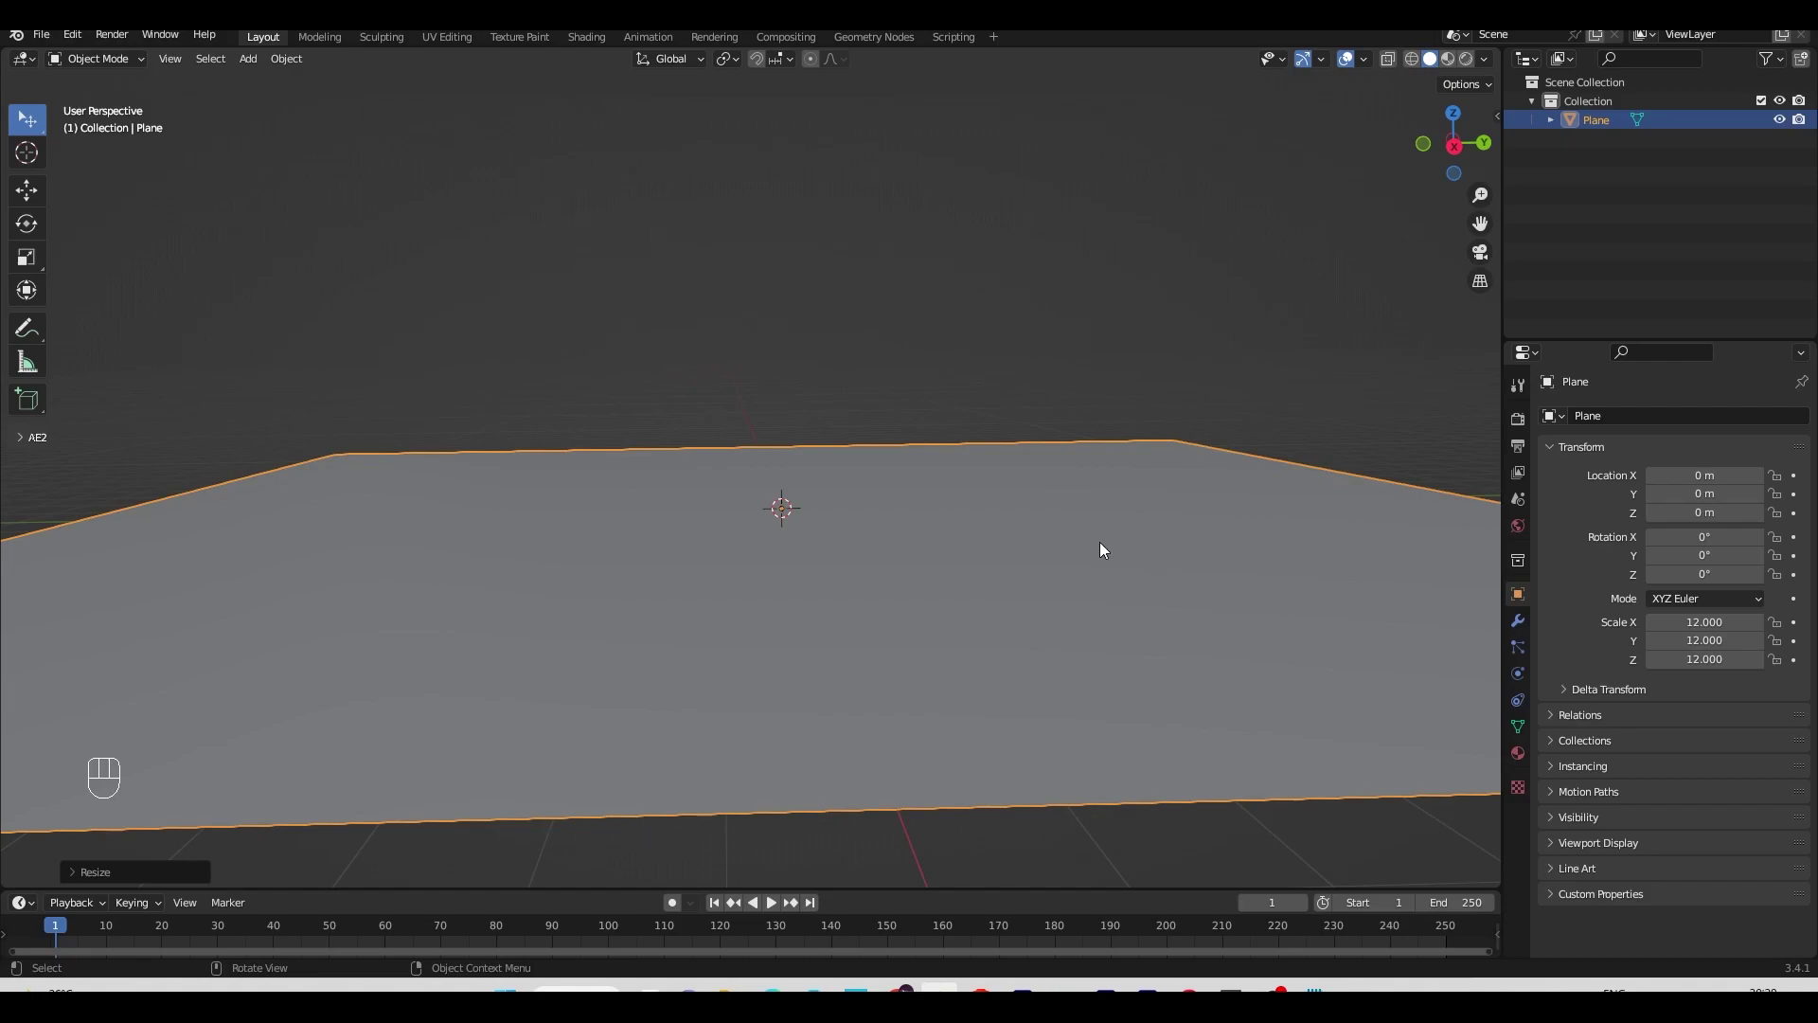
middle_click(875, 519)
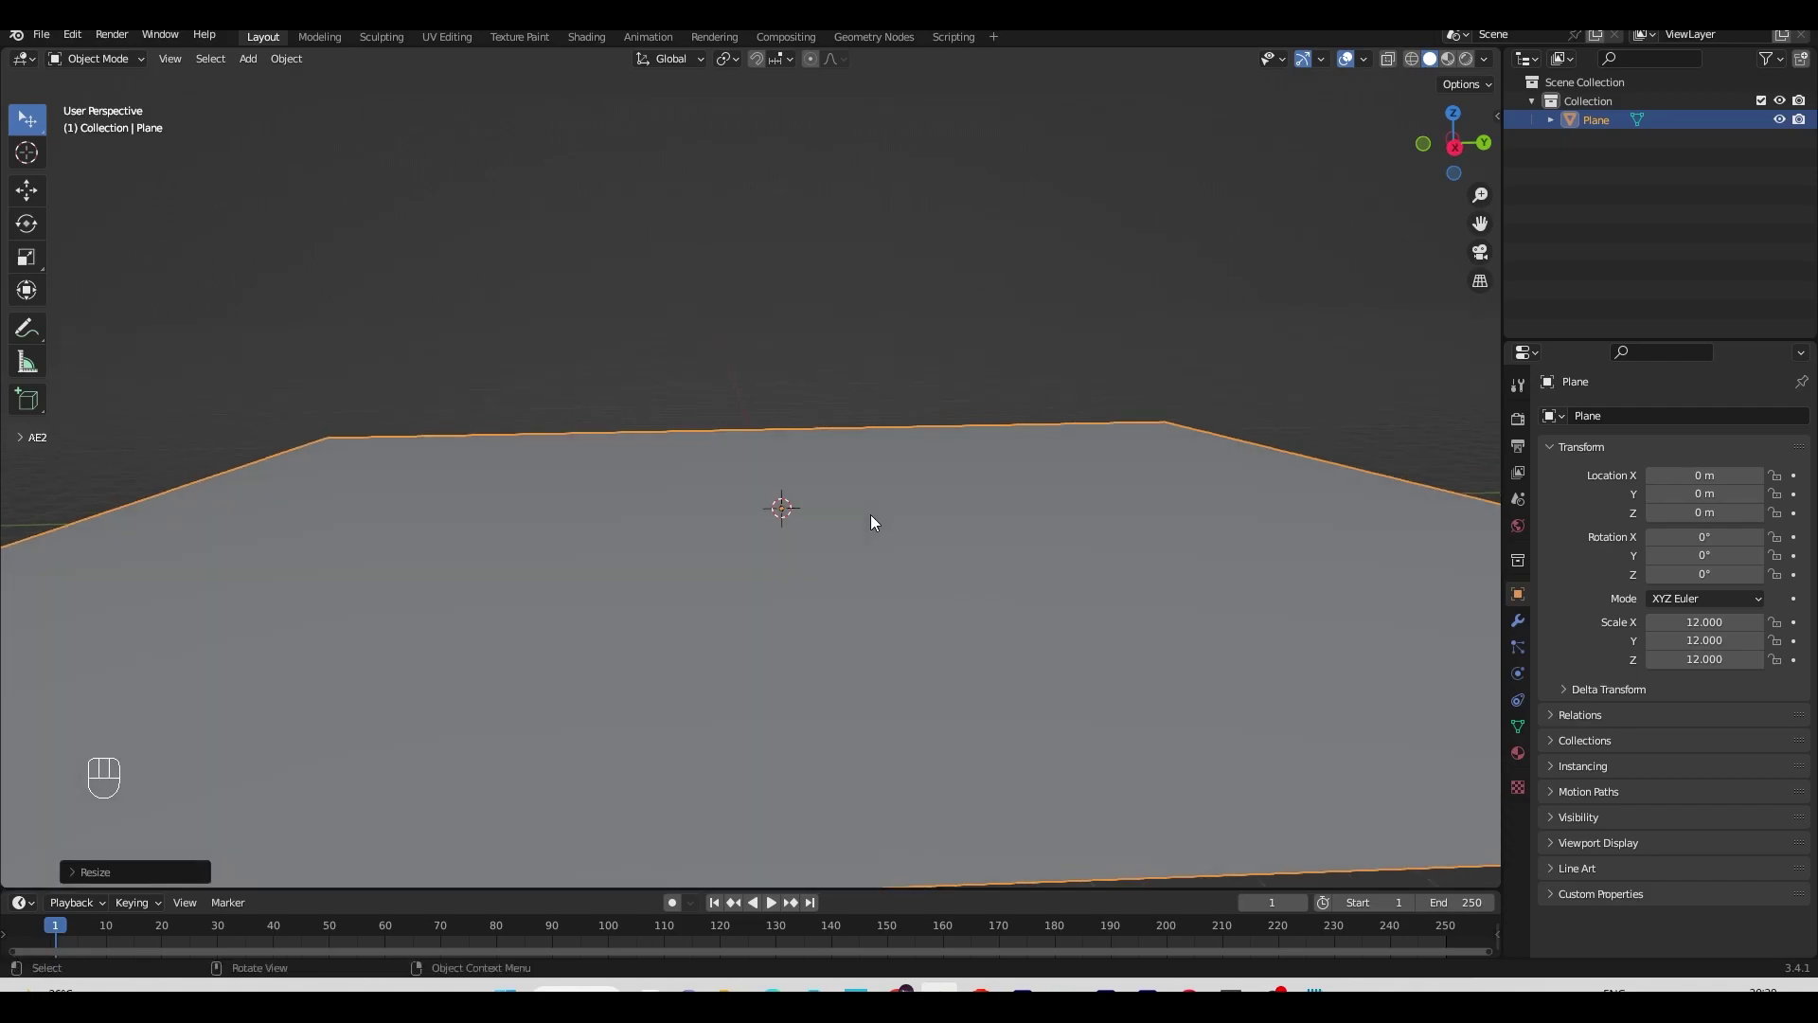
Step: Subdivide the plane several times in Edit Mode and return to Object Mode
key(Tab)
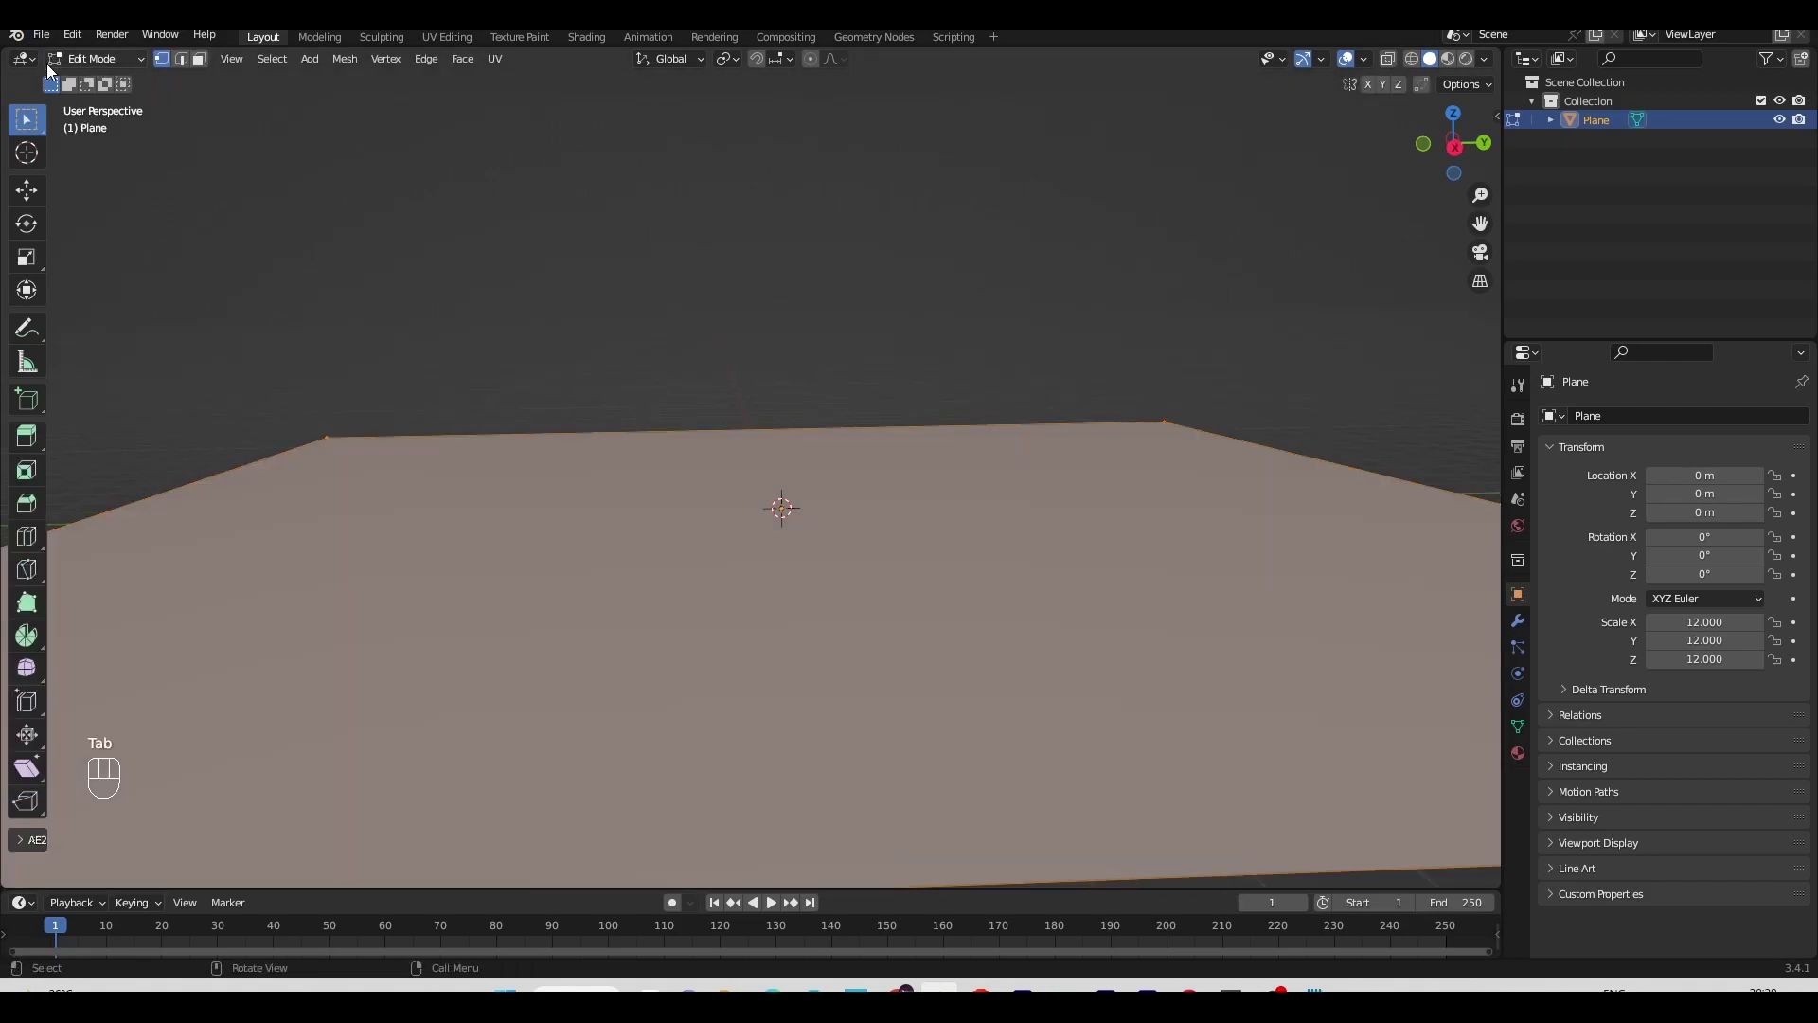
click(991, 504)
double_click(990, 502)
click(990, 503)
click(990, 503)
key(Tab)
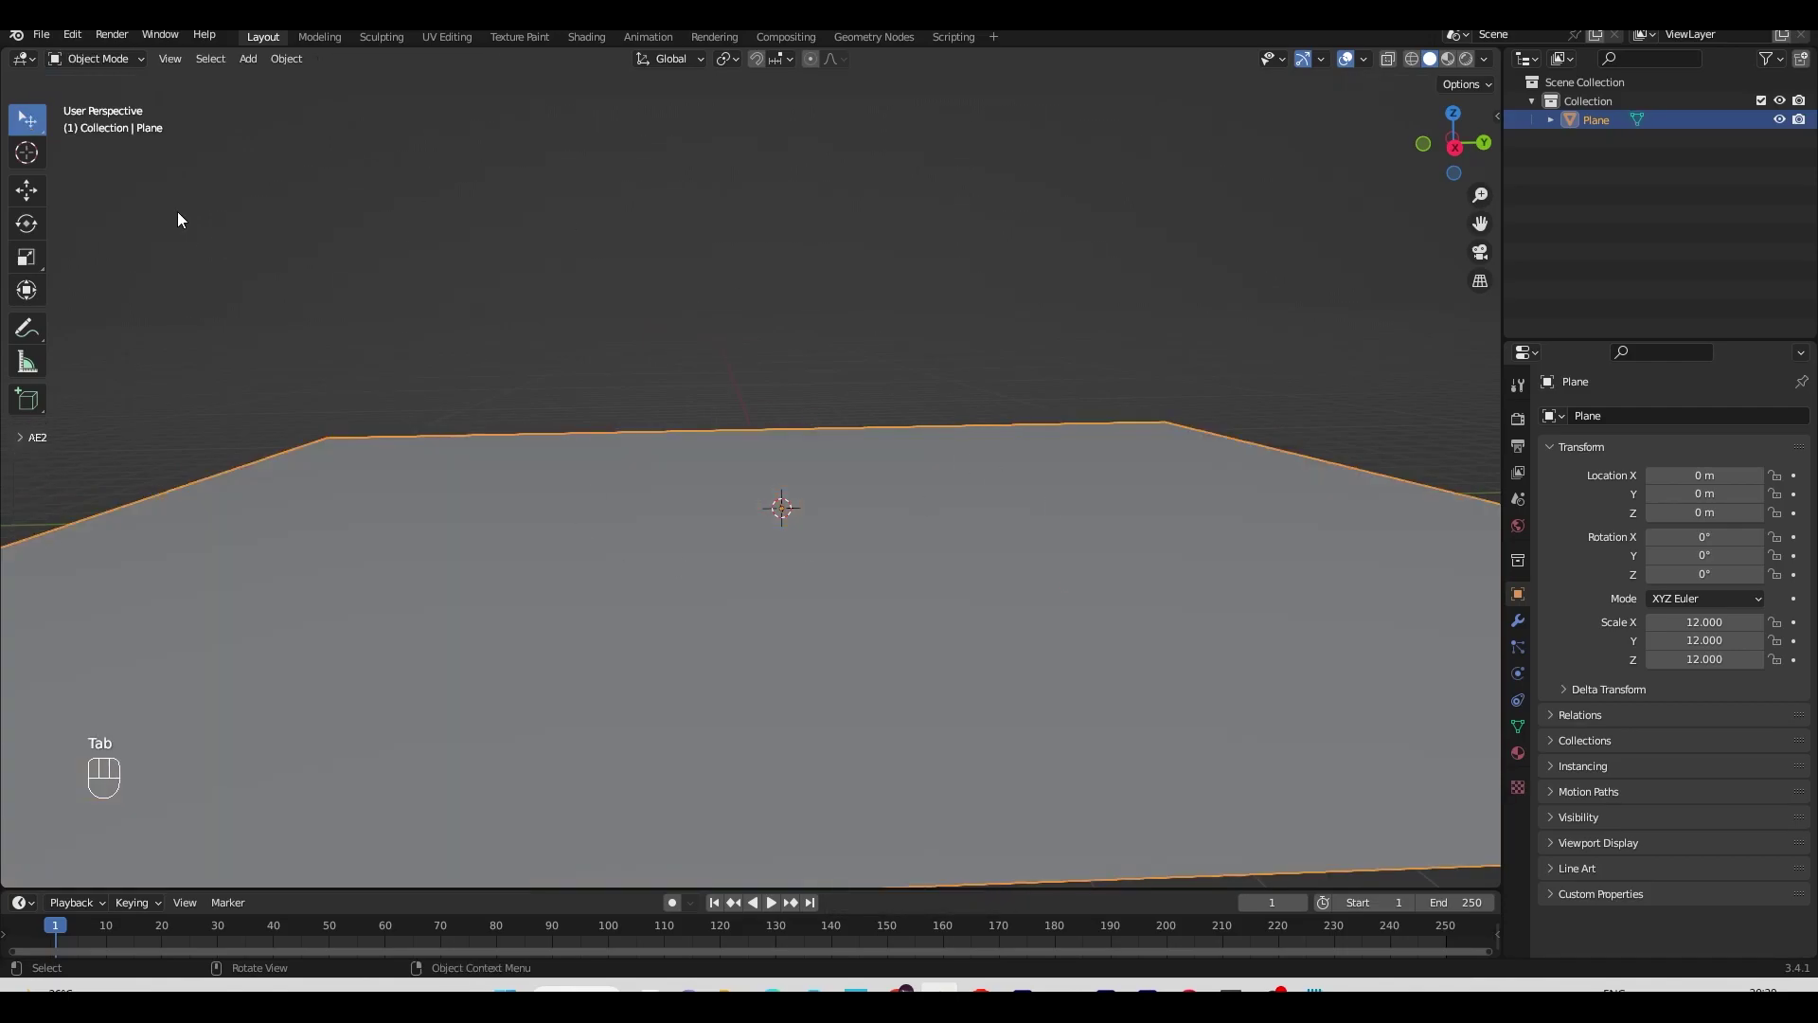
Step: Add a Displace modifier with a new Clouds texture and apply the plane's scale
click(1533, 629)
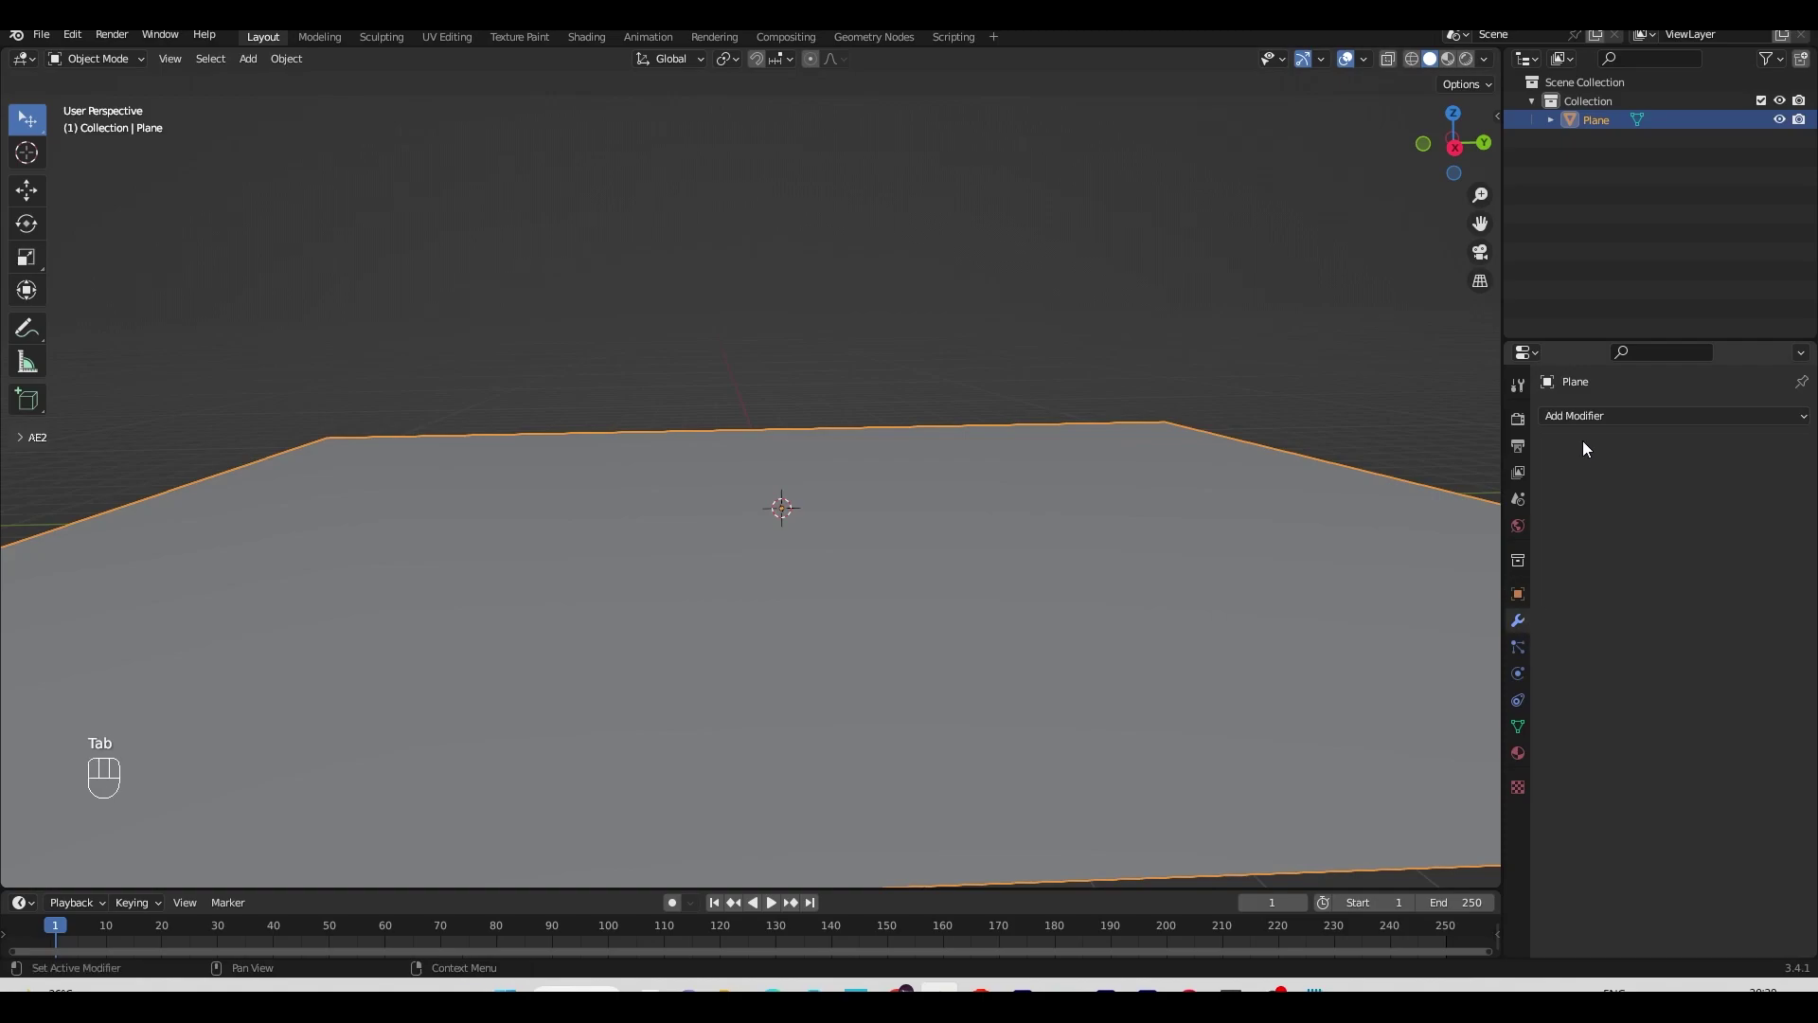
drag(1581, 419, 1656, 527)
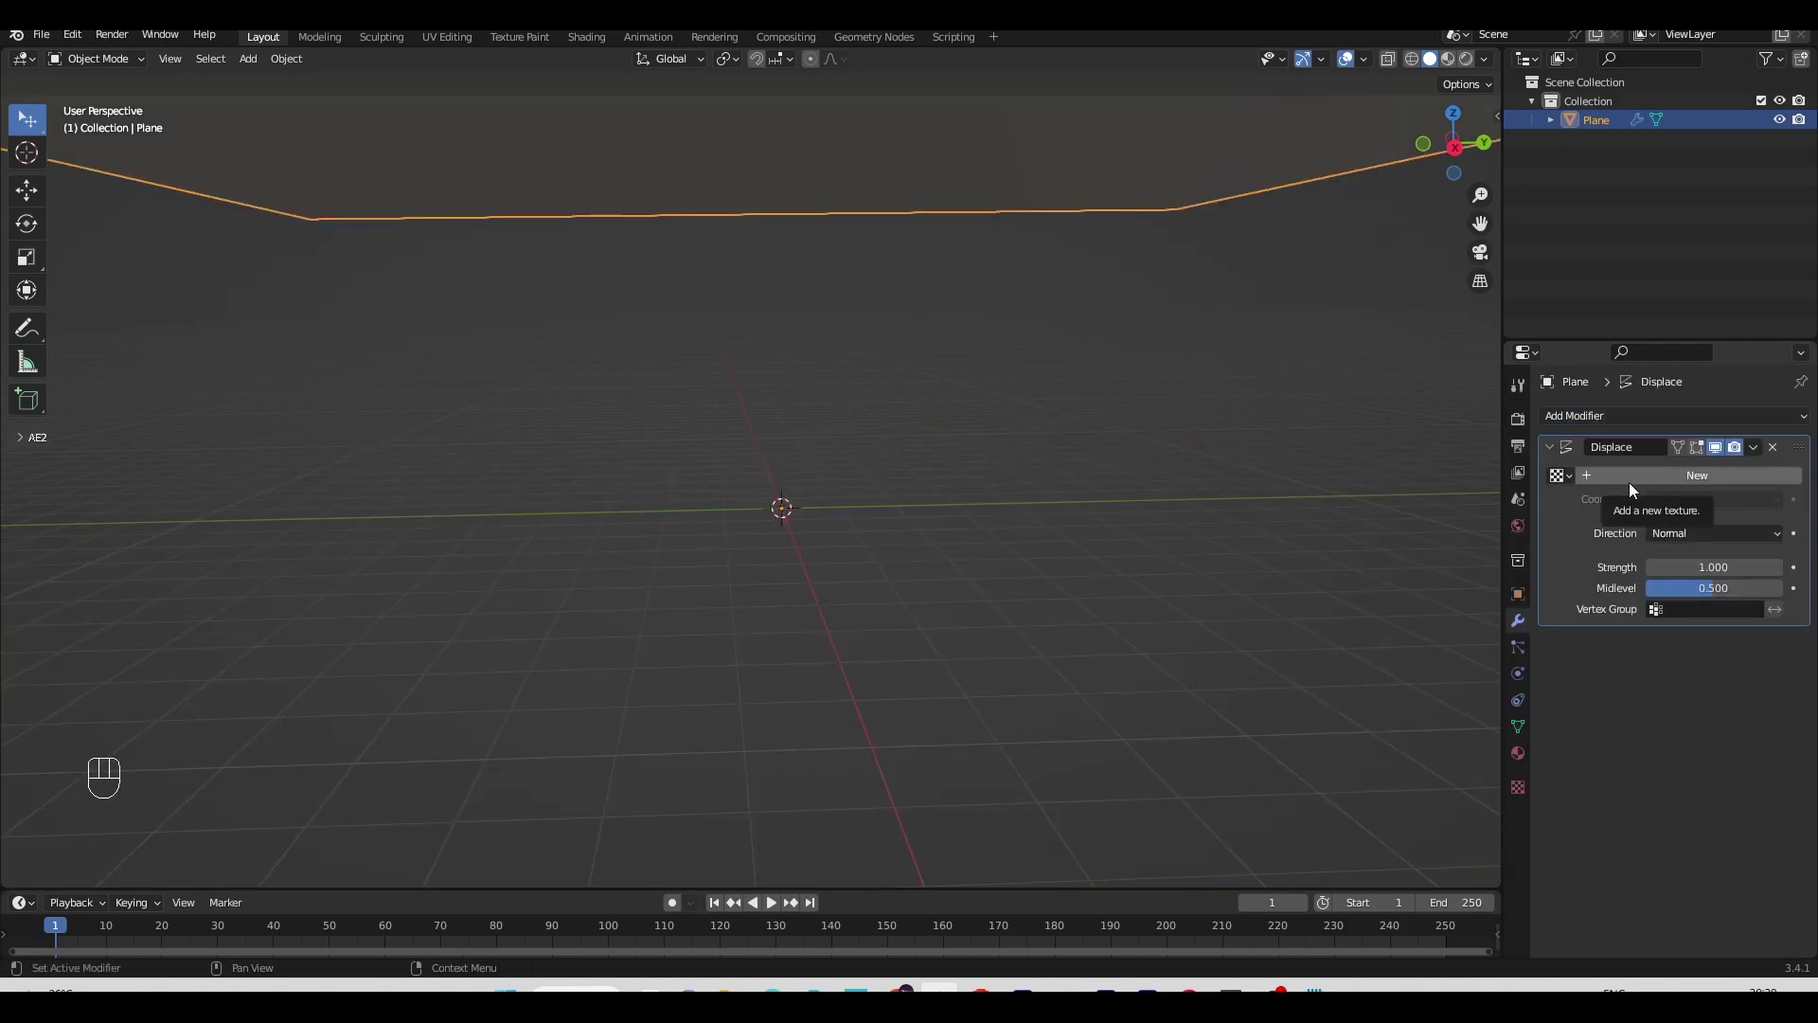
click(1631, 487)
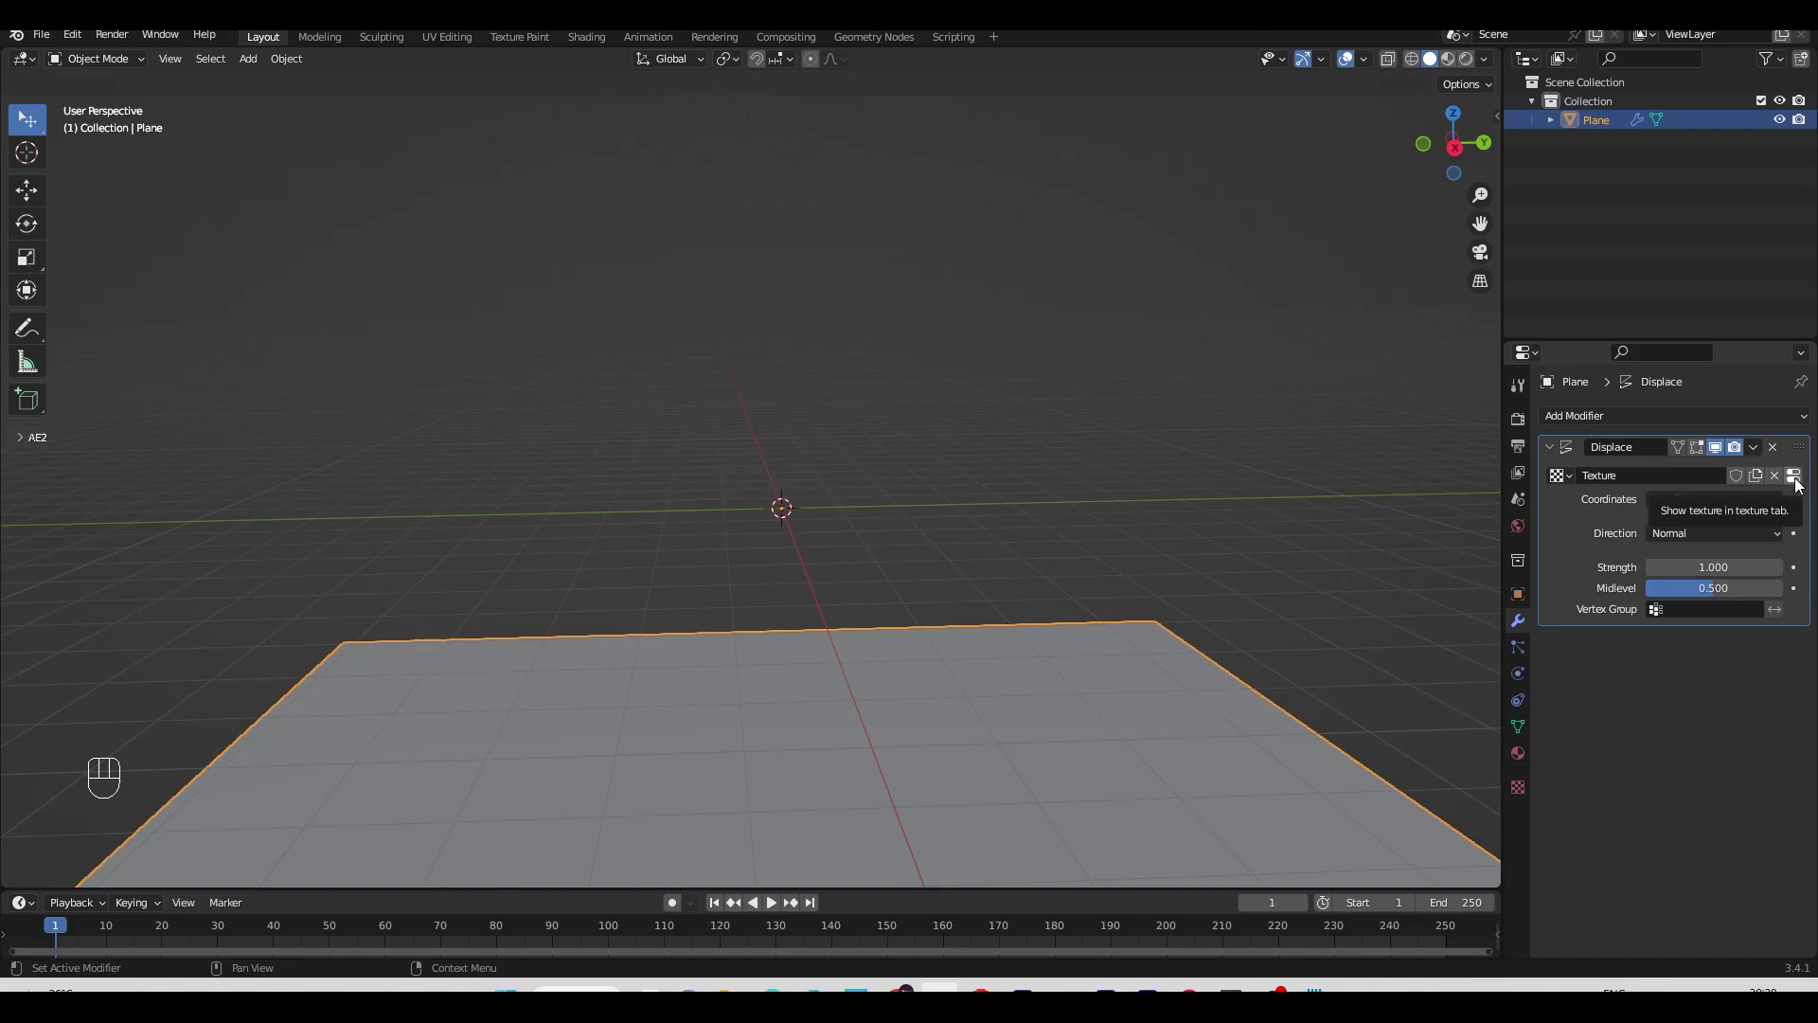
click(1798, 481)
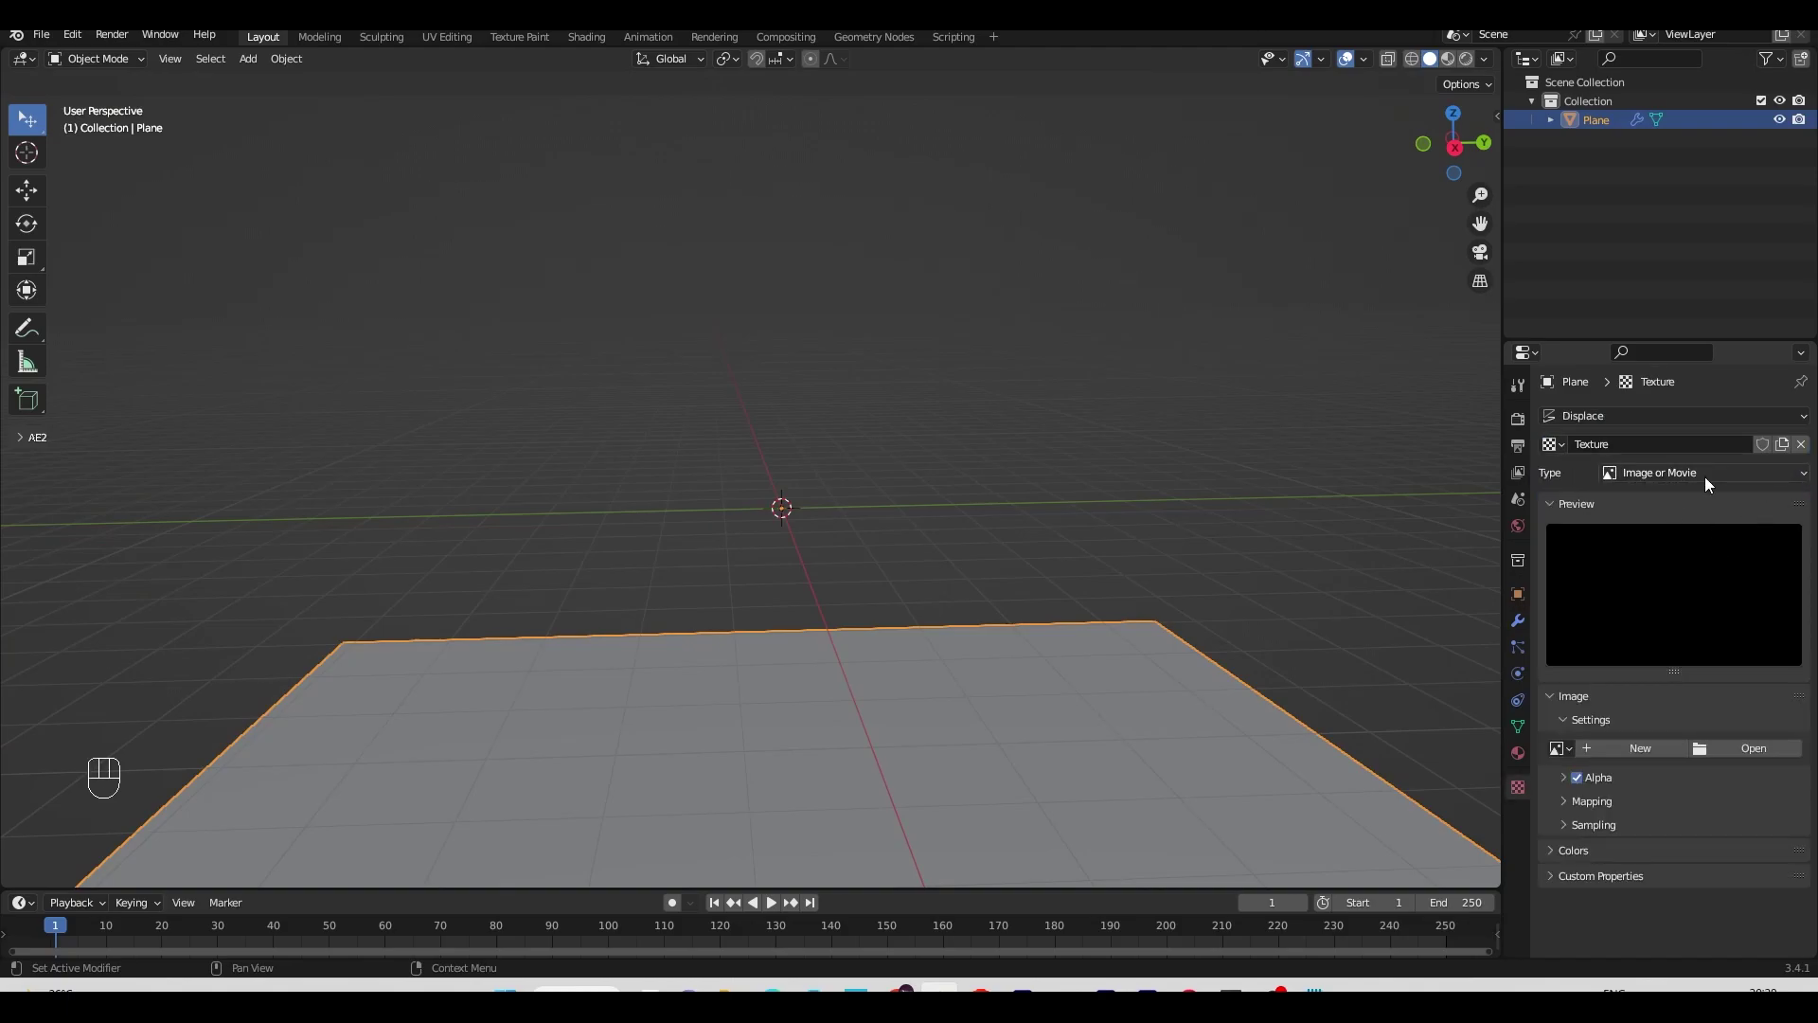
drag(1710, 476, 1699, 536)
drag(1062, 536, 1093, 551)
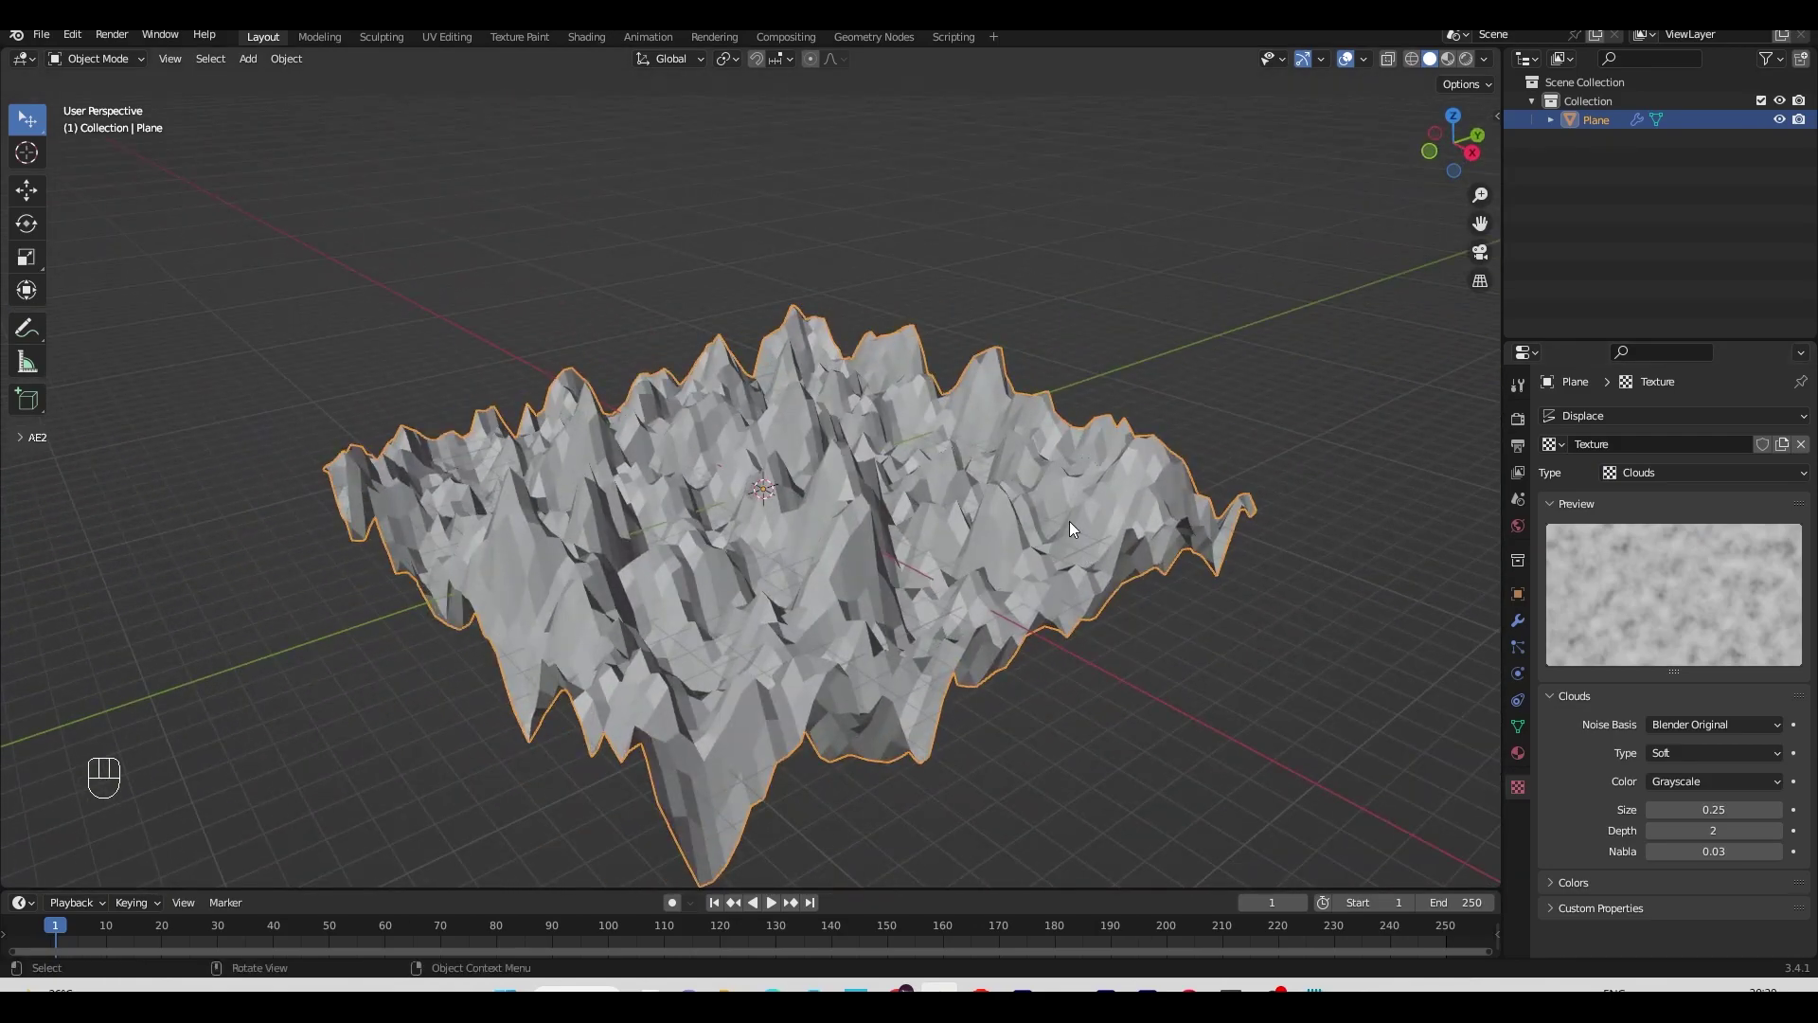
key(ctrl+a)
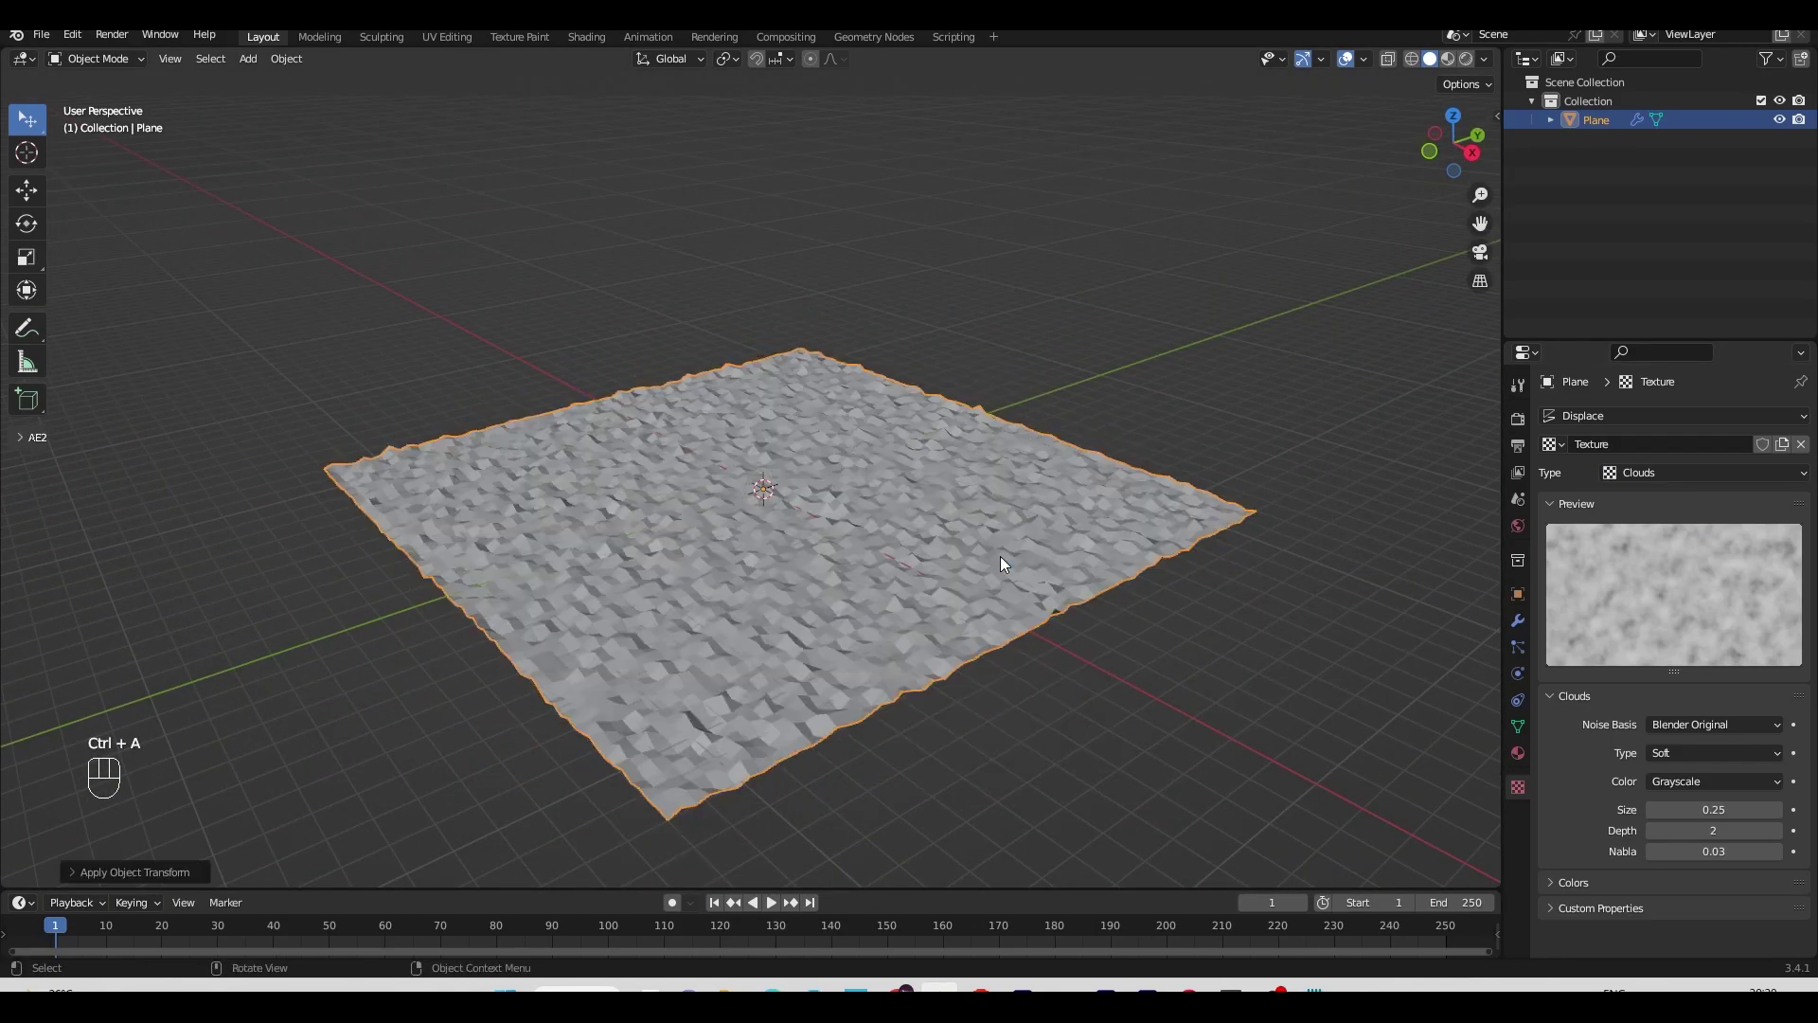
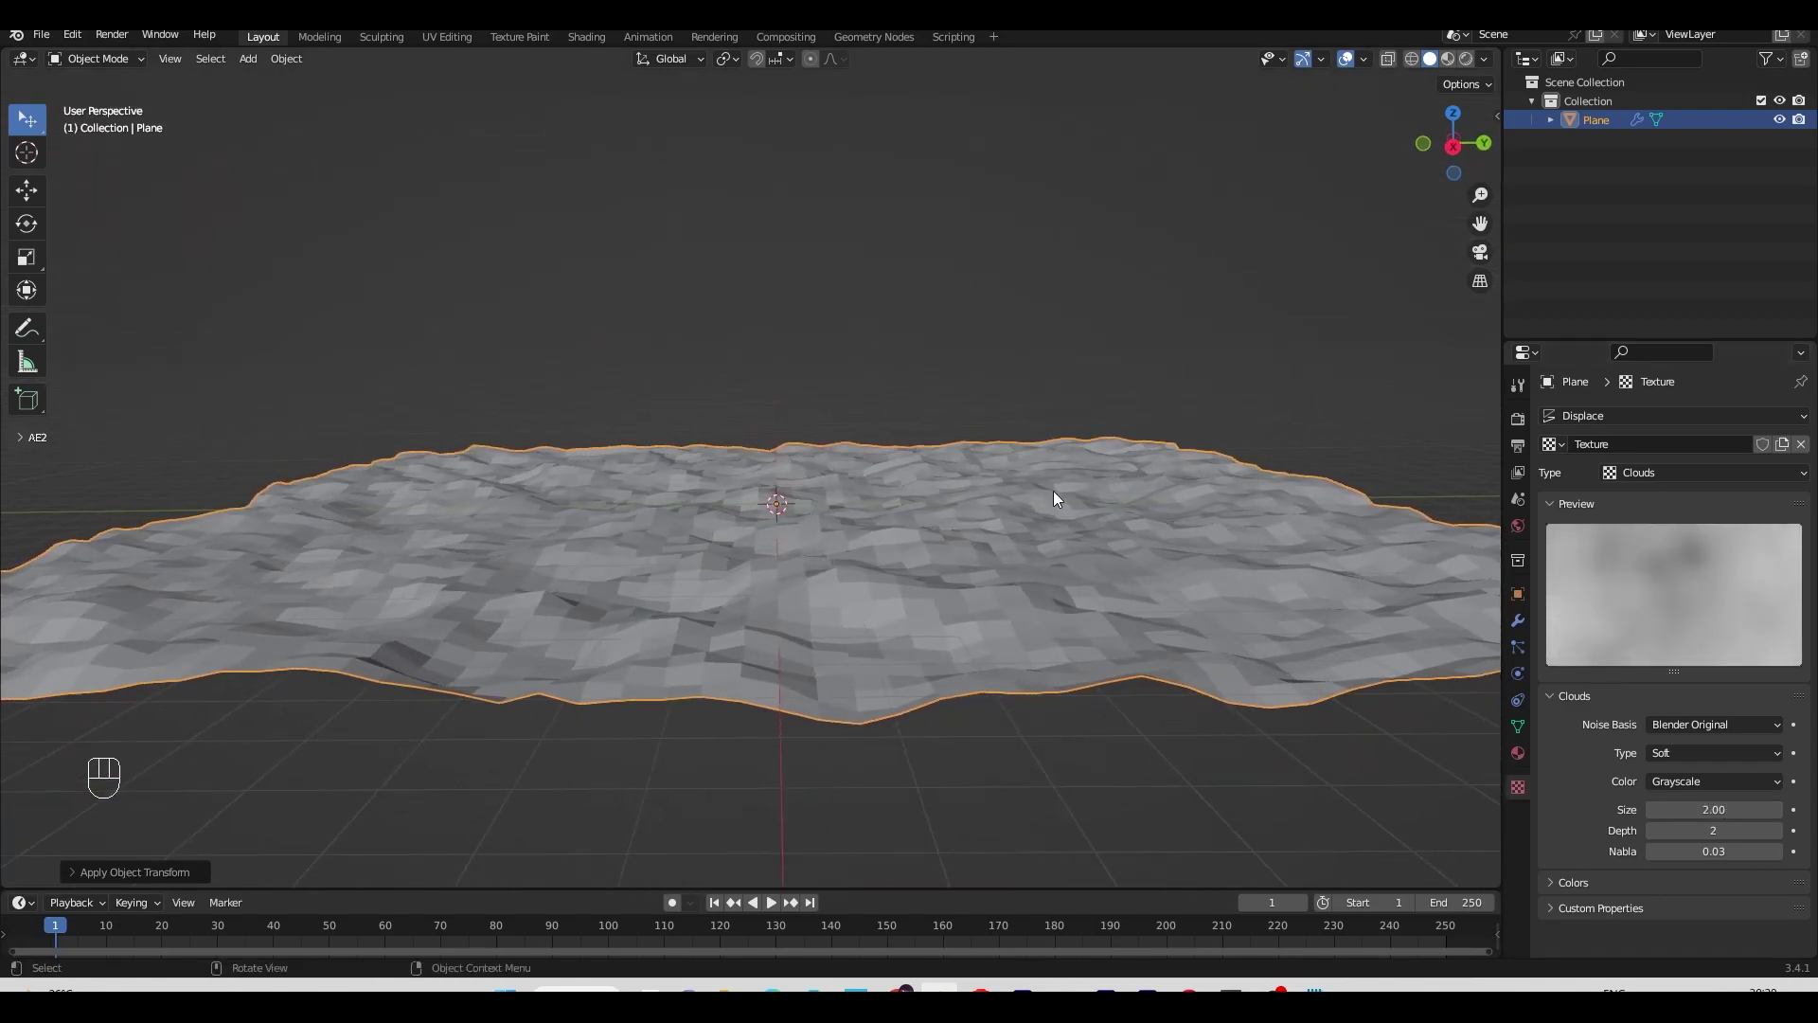
Step: Shade the terrain smooth and set the Displace strength to -0.5
right_click(1037, 484)
middle_click(1060, 525)
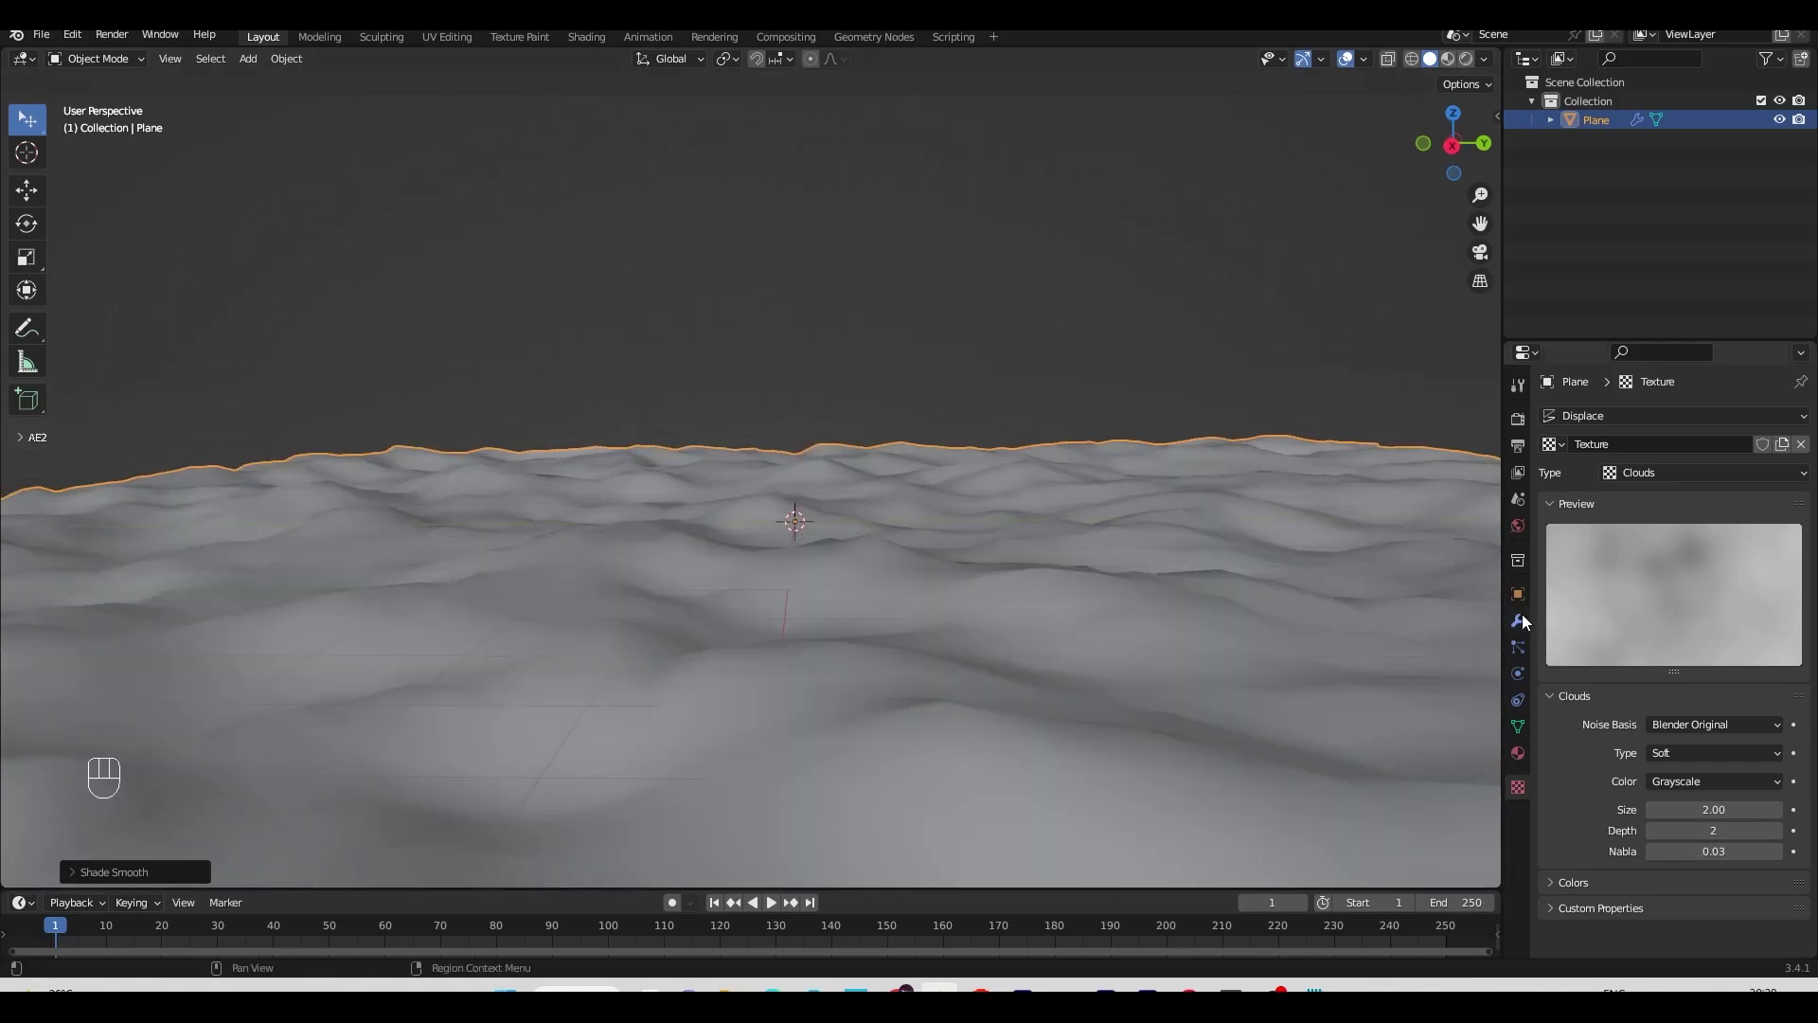
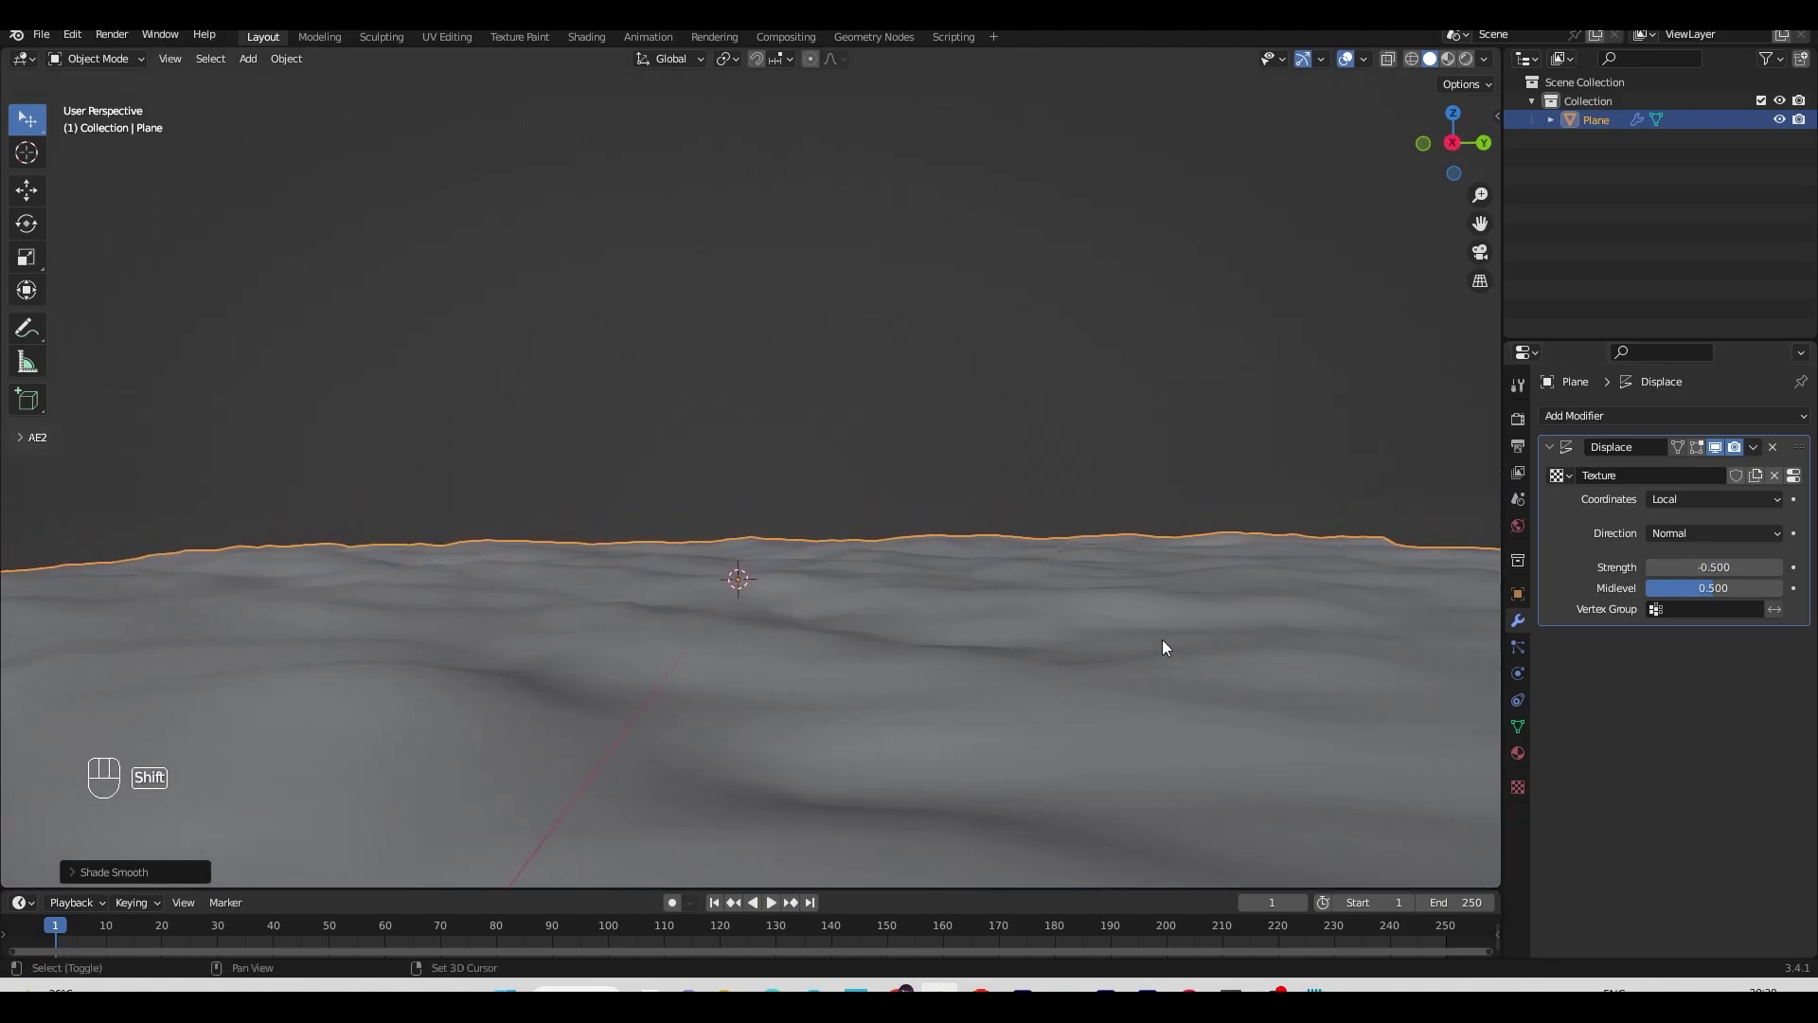
middle_click(1105, 639)
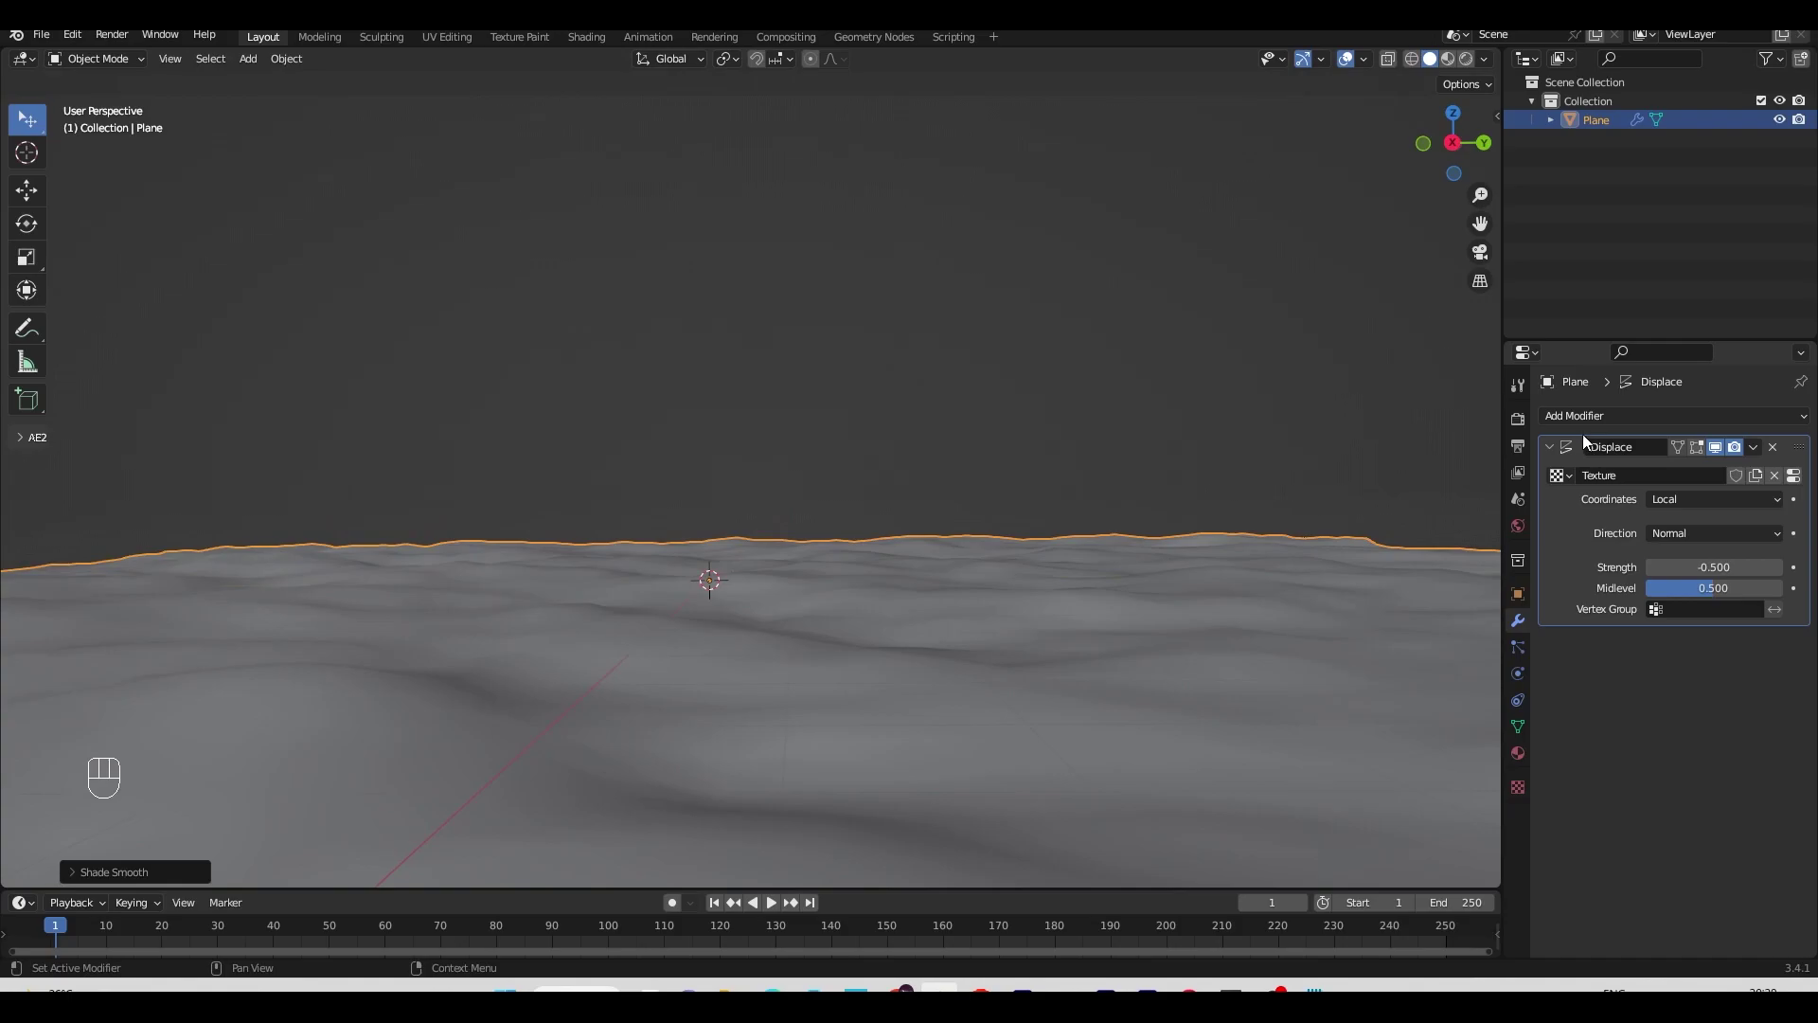
Step: Add a Subdivision Surface modifier with viewport and render levels at 2
drag(1590, 422, 1508, 763)
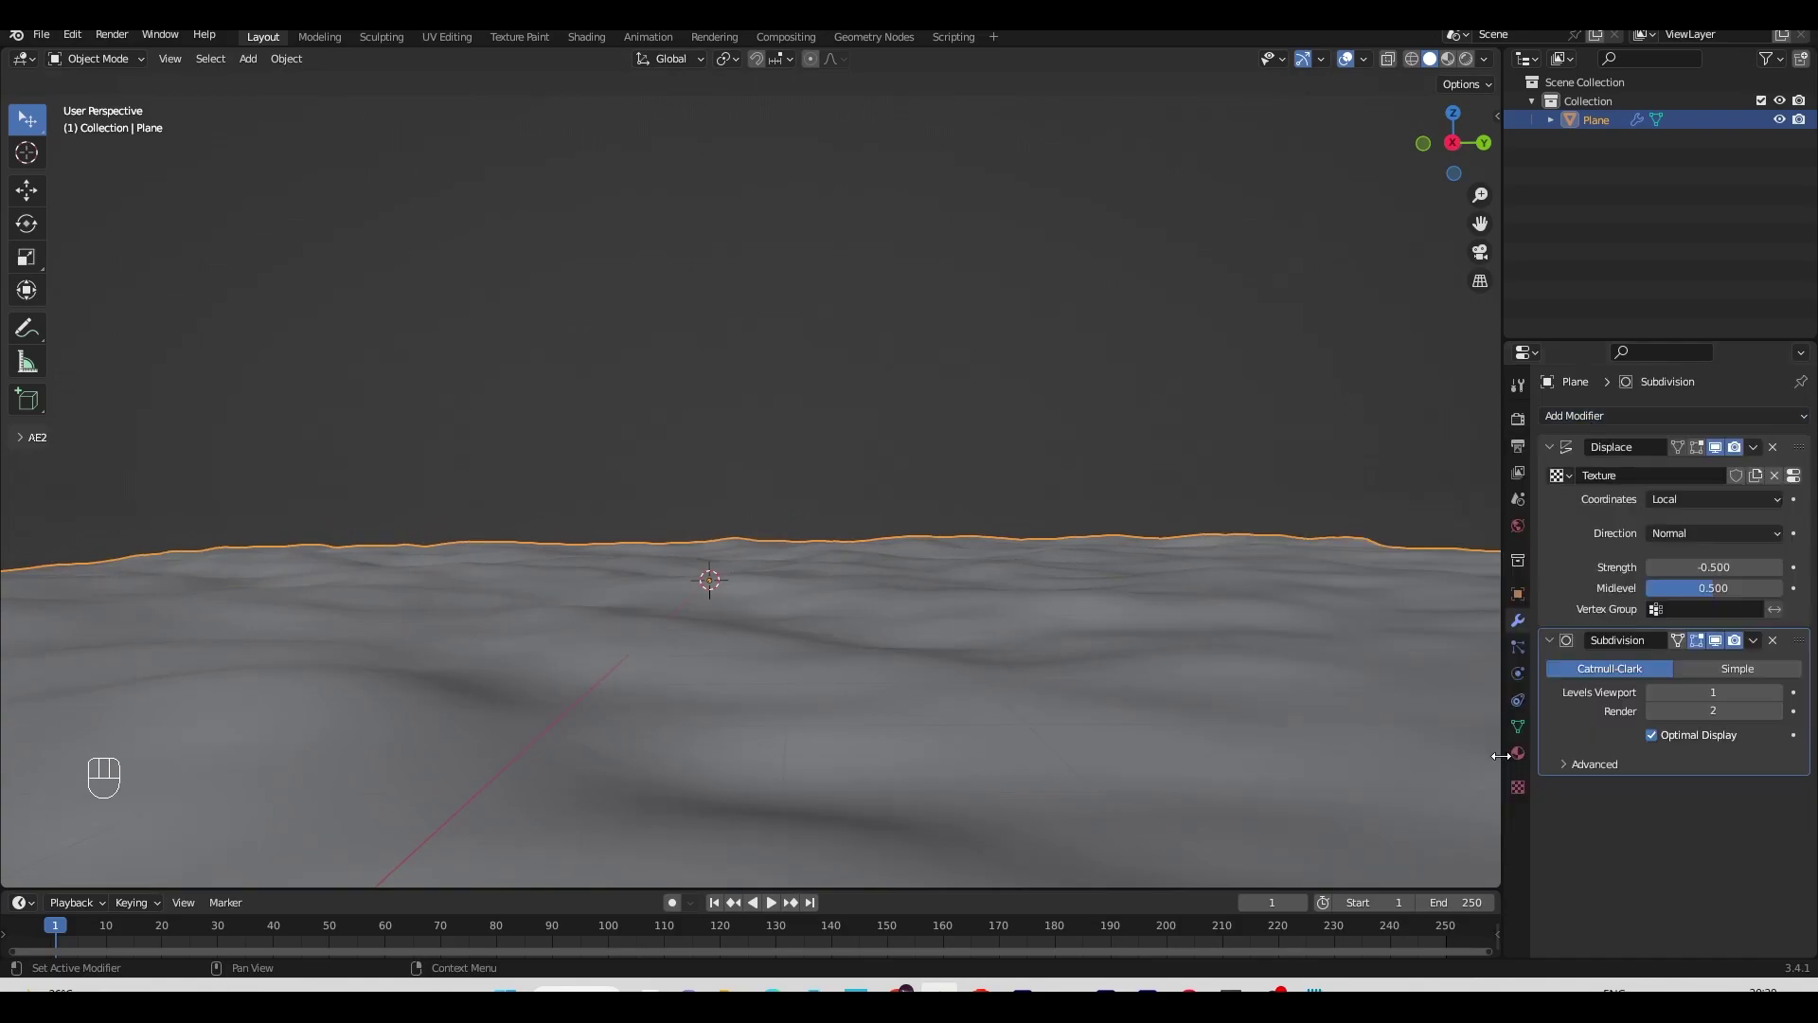
click(1783, 697)
drag(636, 622, 636, 620)
drag(1046, 667, 1028, 667)
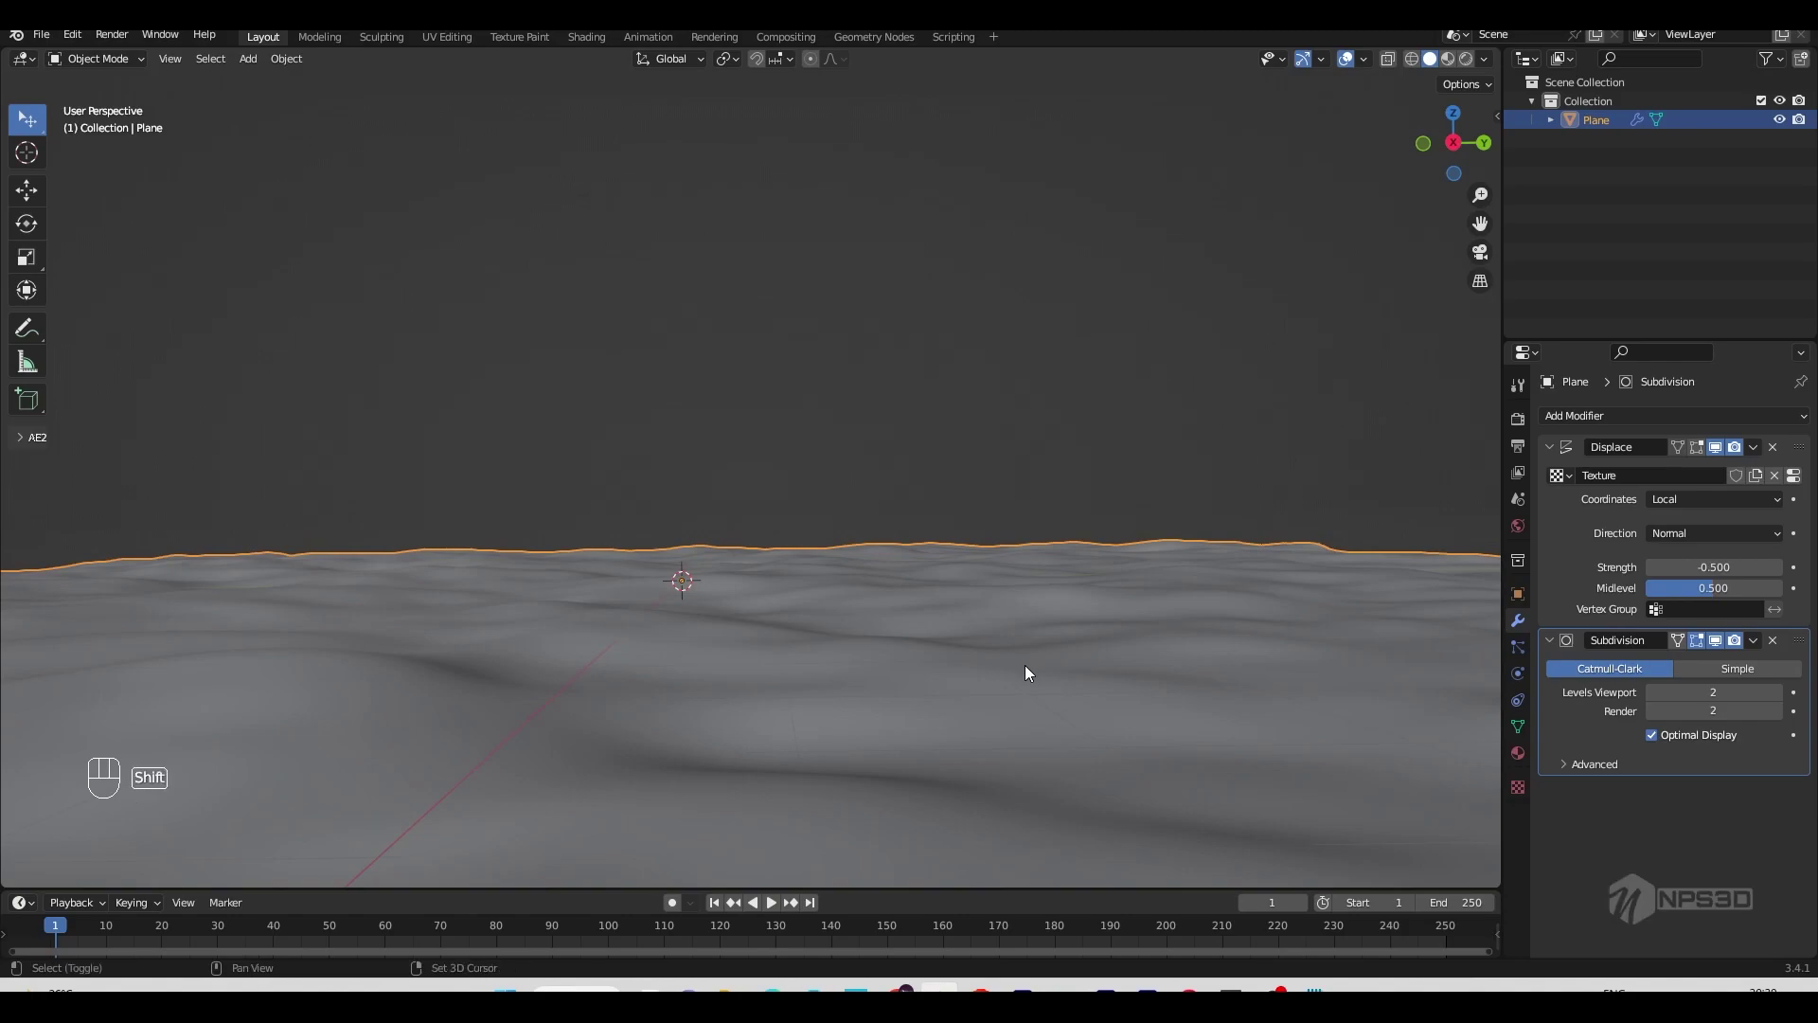
Step: Add a camera and orbit the view down across the terrain
key(shift+a)
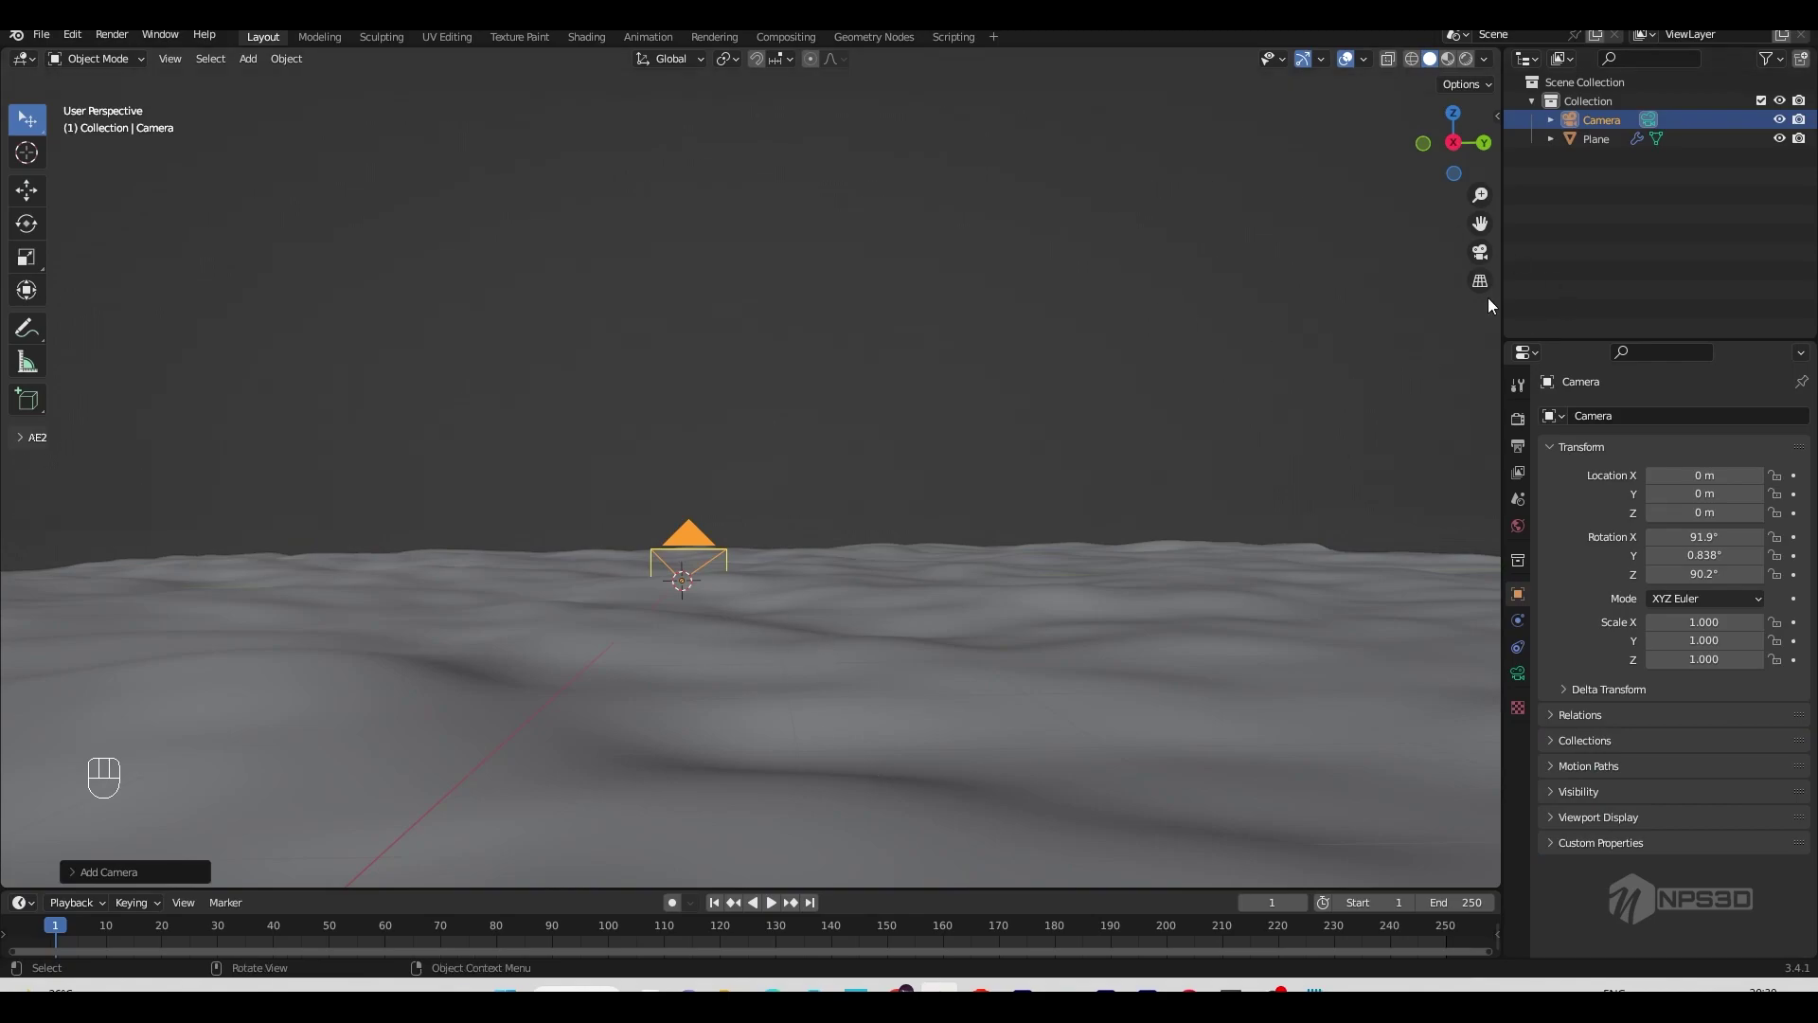
drag(938, 538, 954, 573)
drag(953, 573, 972, 570)
middle_click(946, 648)
middle_click(999, 598)
Step: Frame the low terrain horizon and align the camera to the current view
drag(1007, 562, 990, 641)
drag(1028, 645, 968, 610)
drag(971, 620, 967, 648)
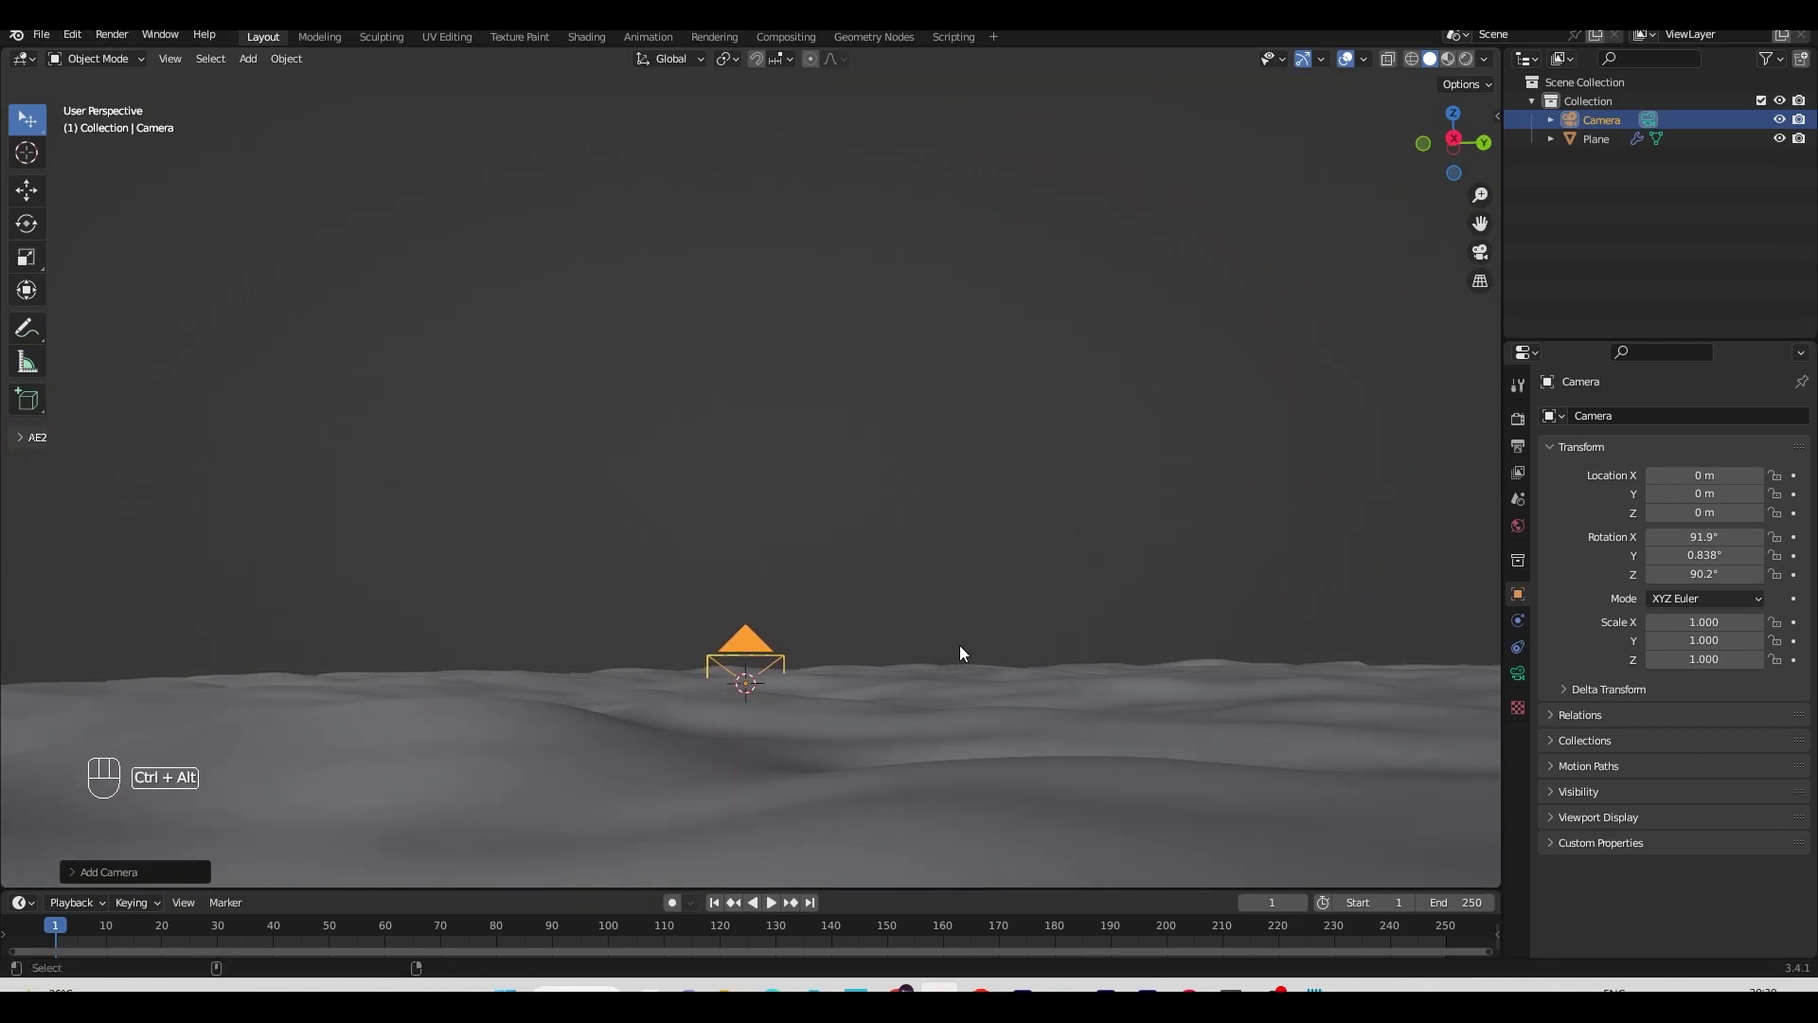
key(ctrl+alt+KP_0)
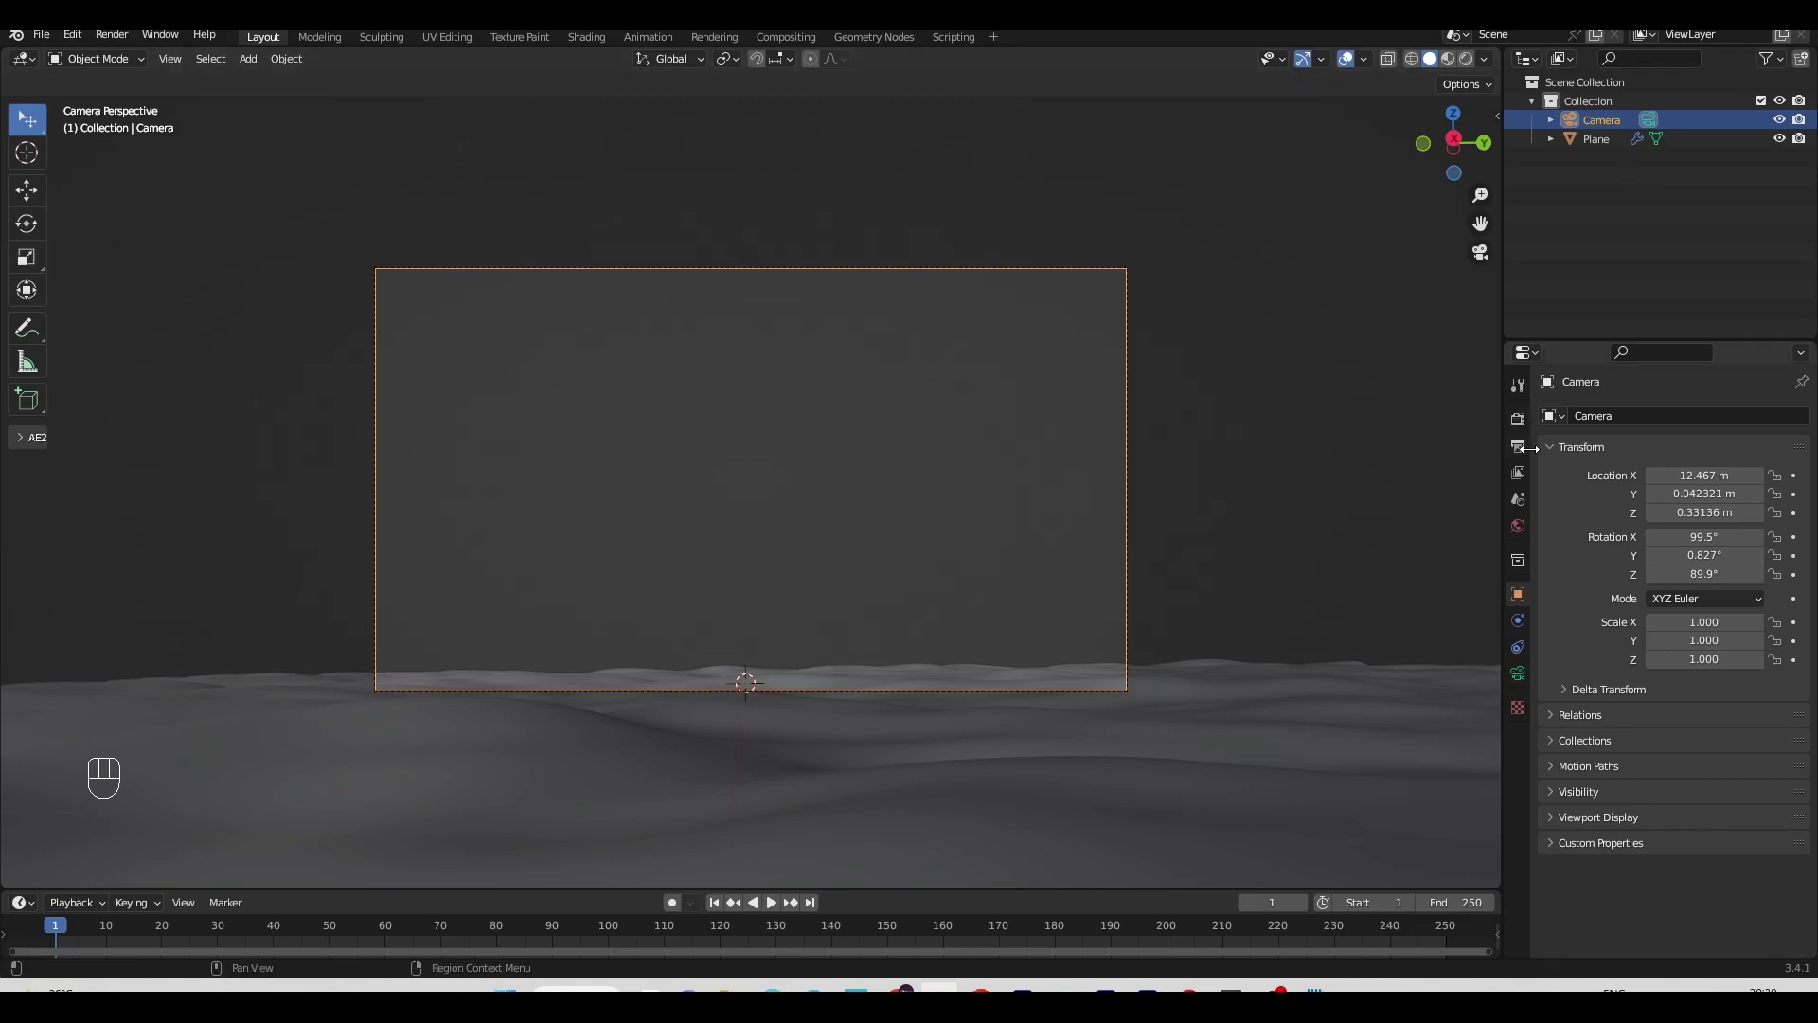
Step: Show the render output settings with resolution and frame range
click(1522, 454)
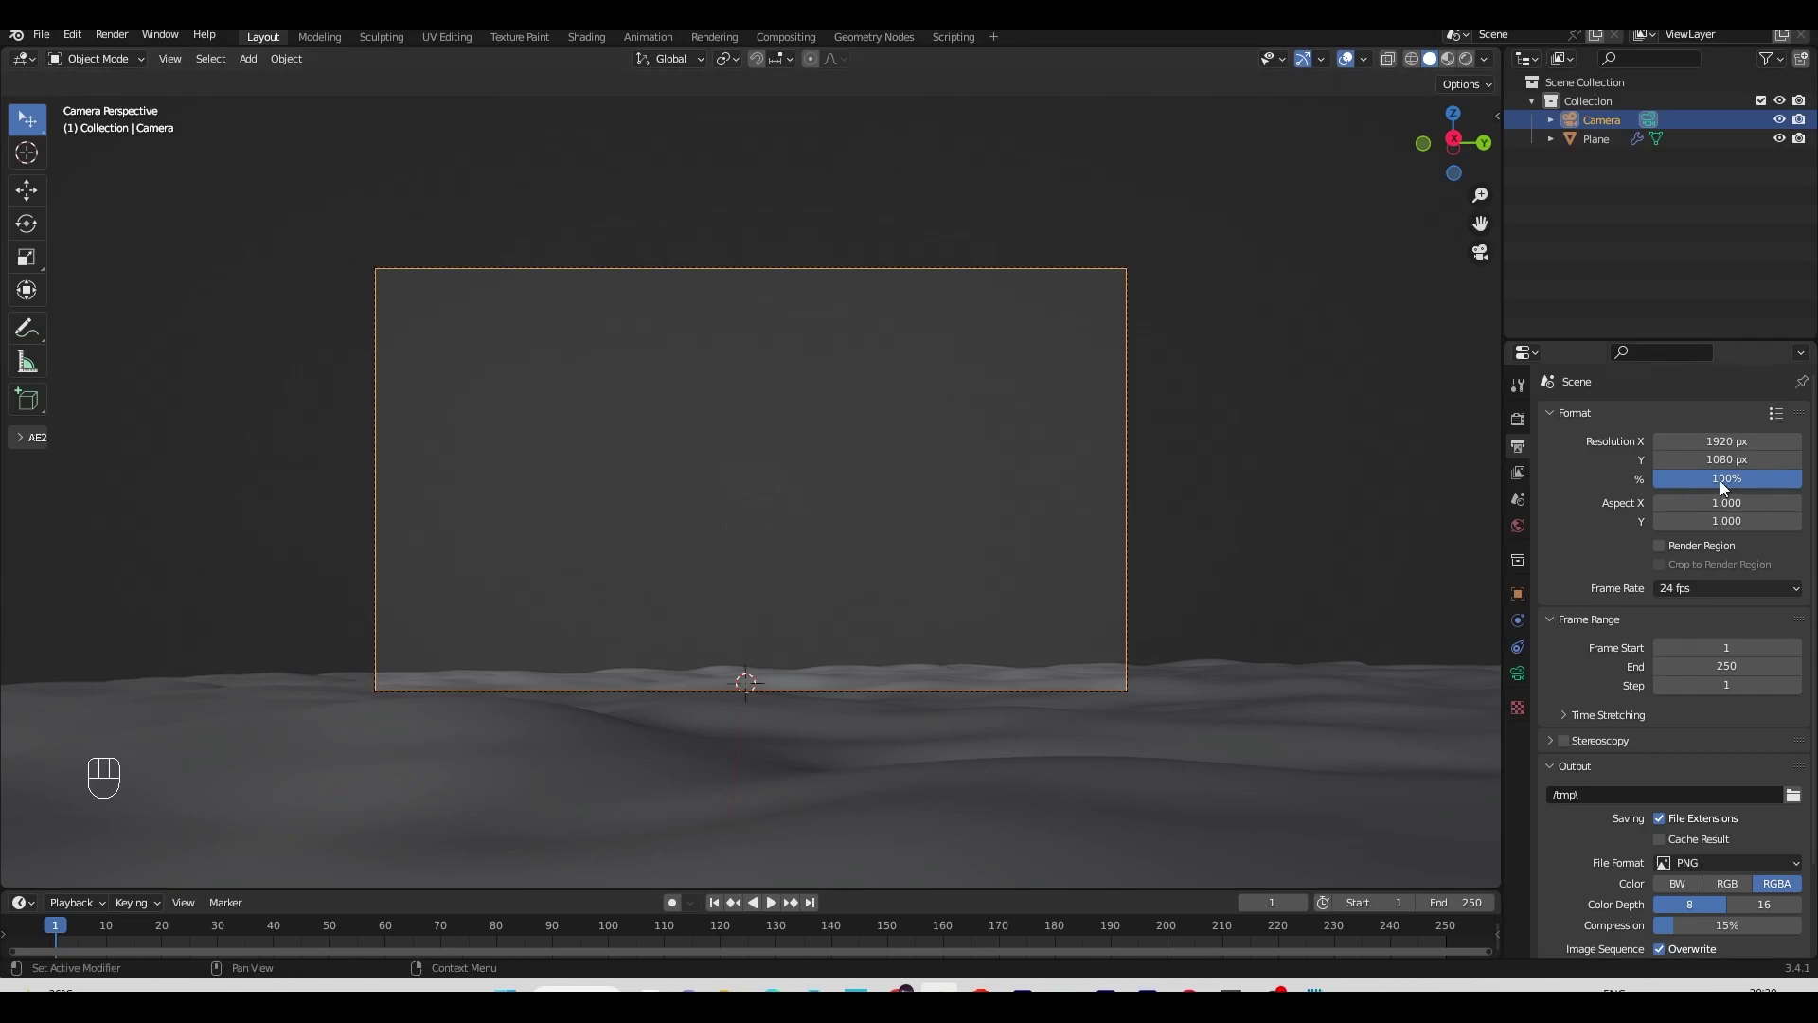
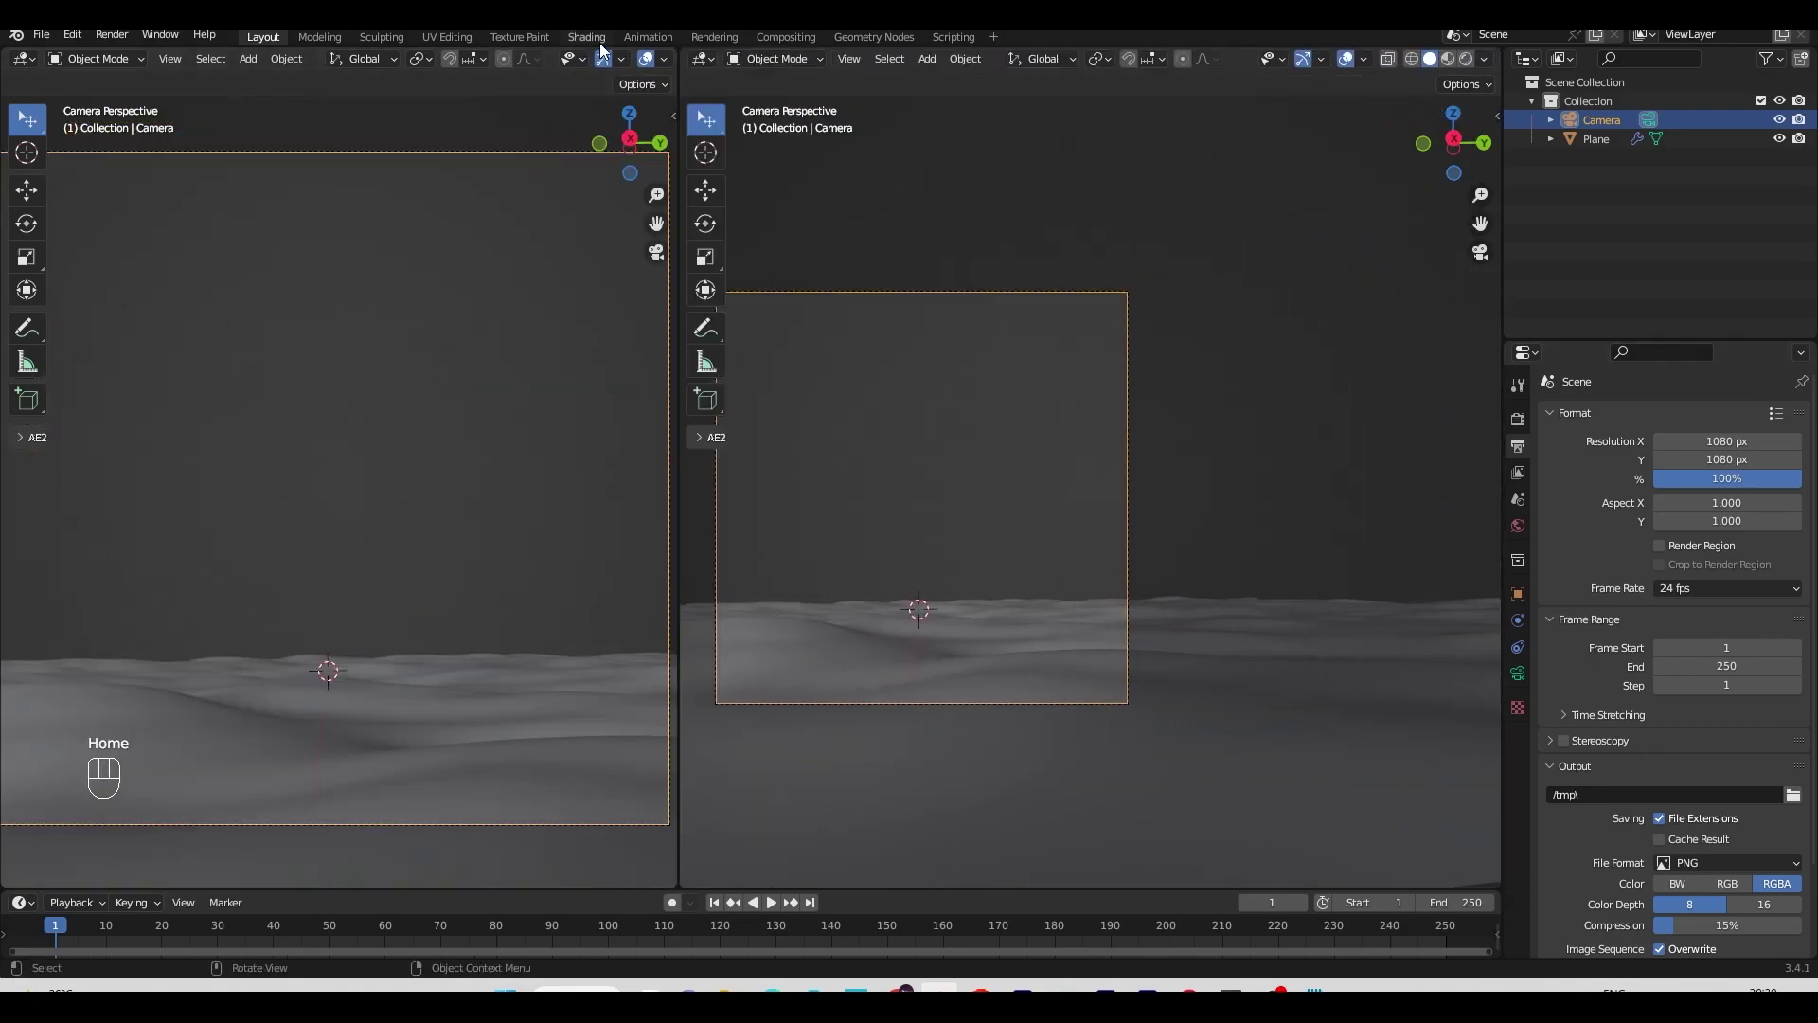
Step: Set the render resolution to 1080 by 1080 and split the viewport into two camera views
click(606, 57)
click(659, 65)
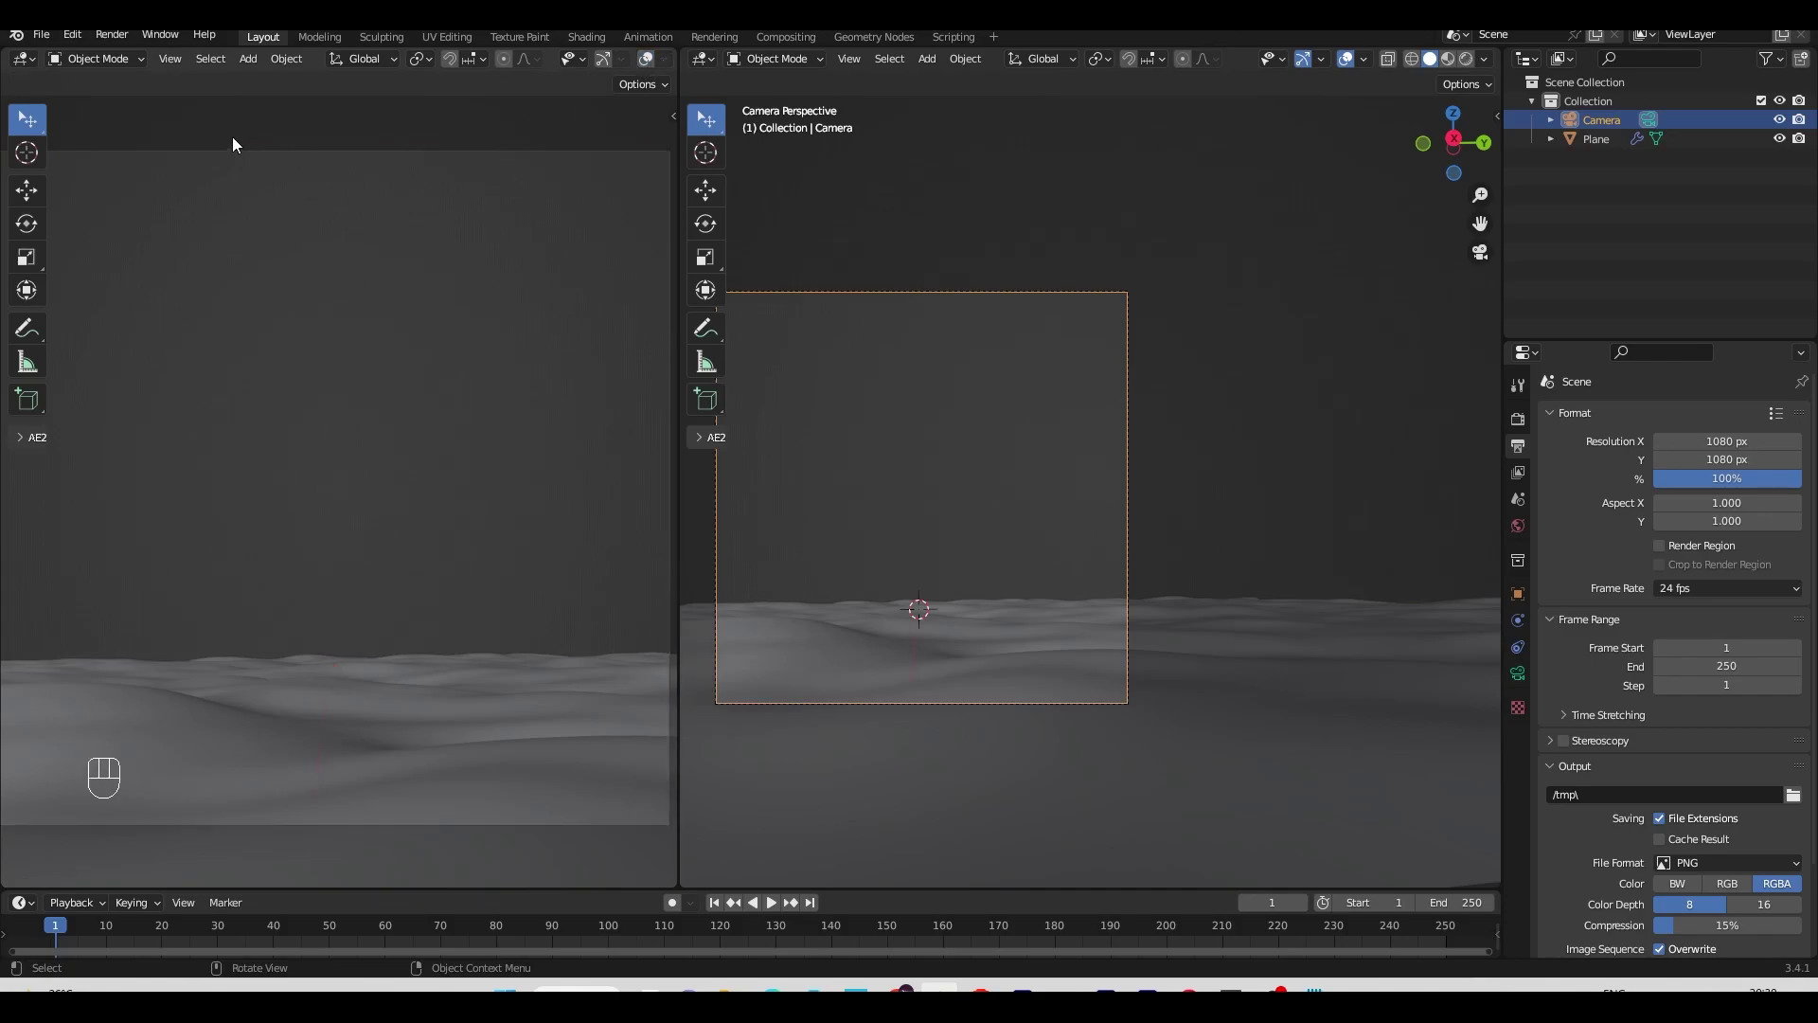
key(t)
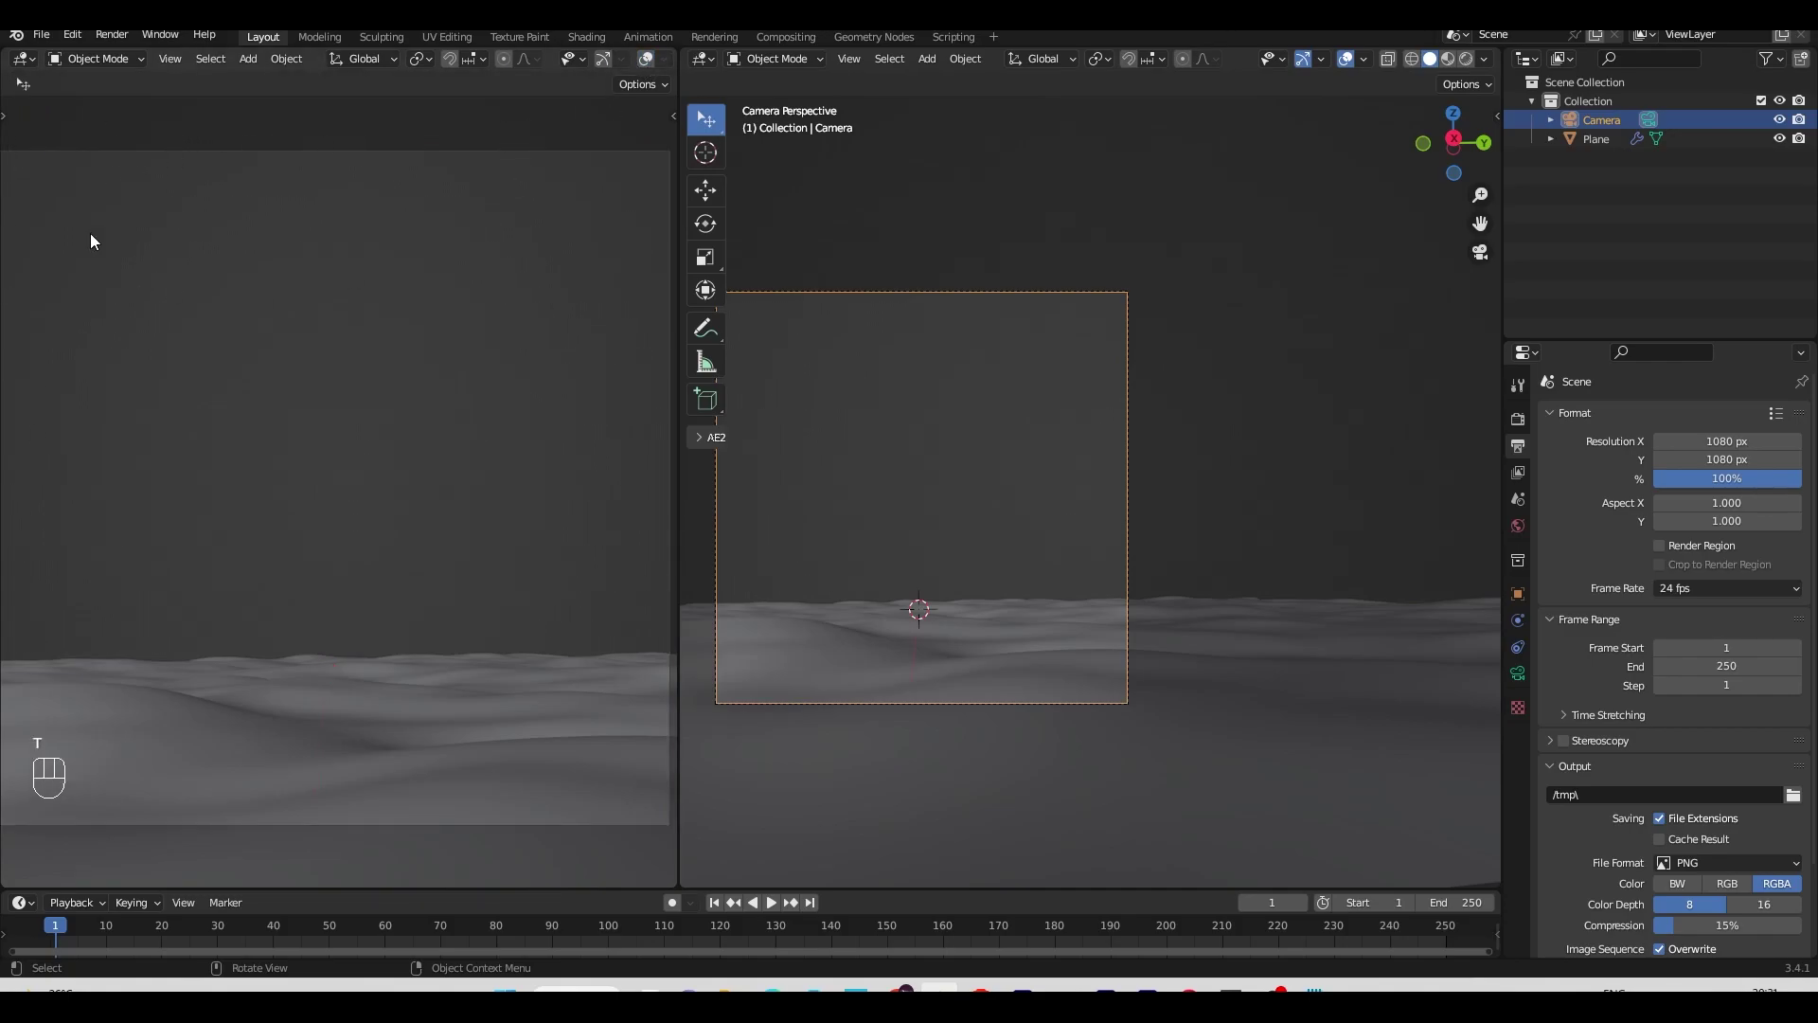
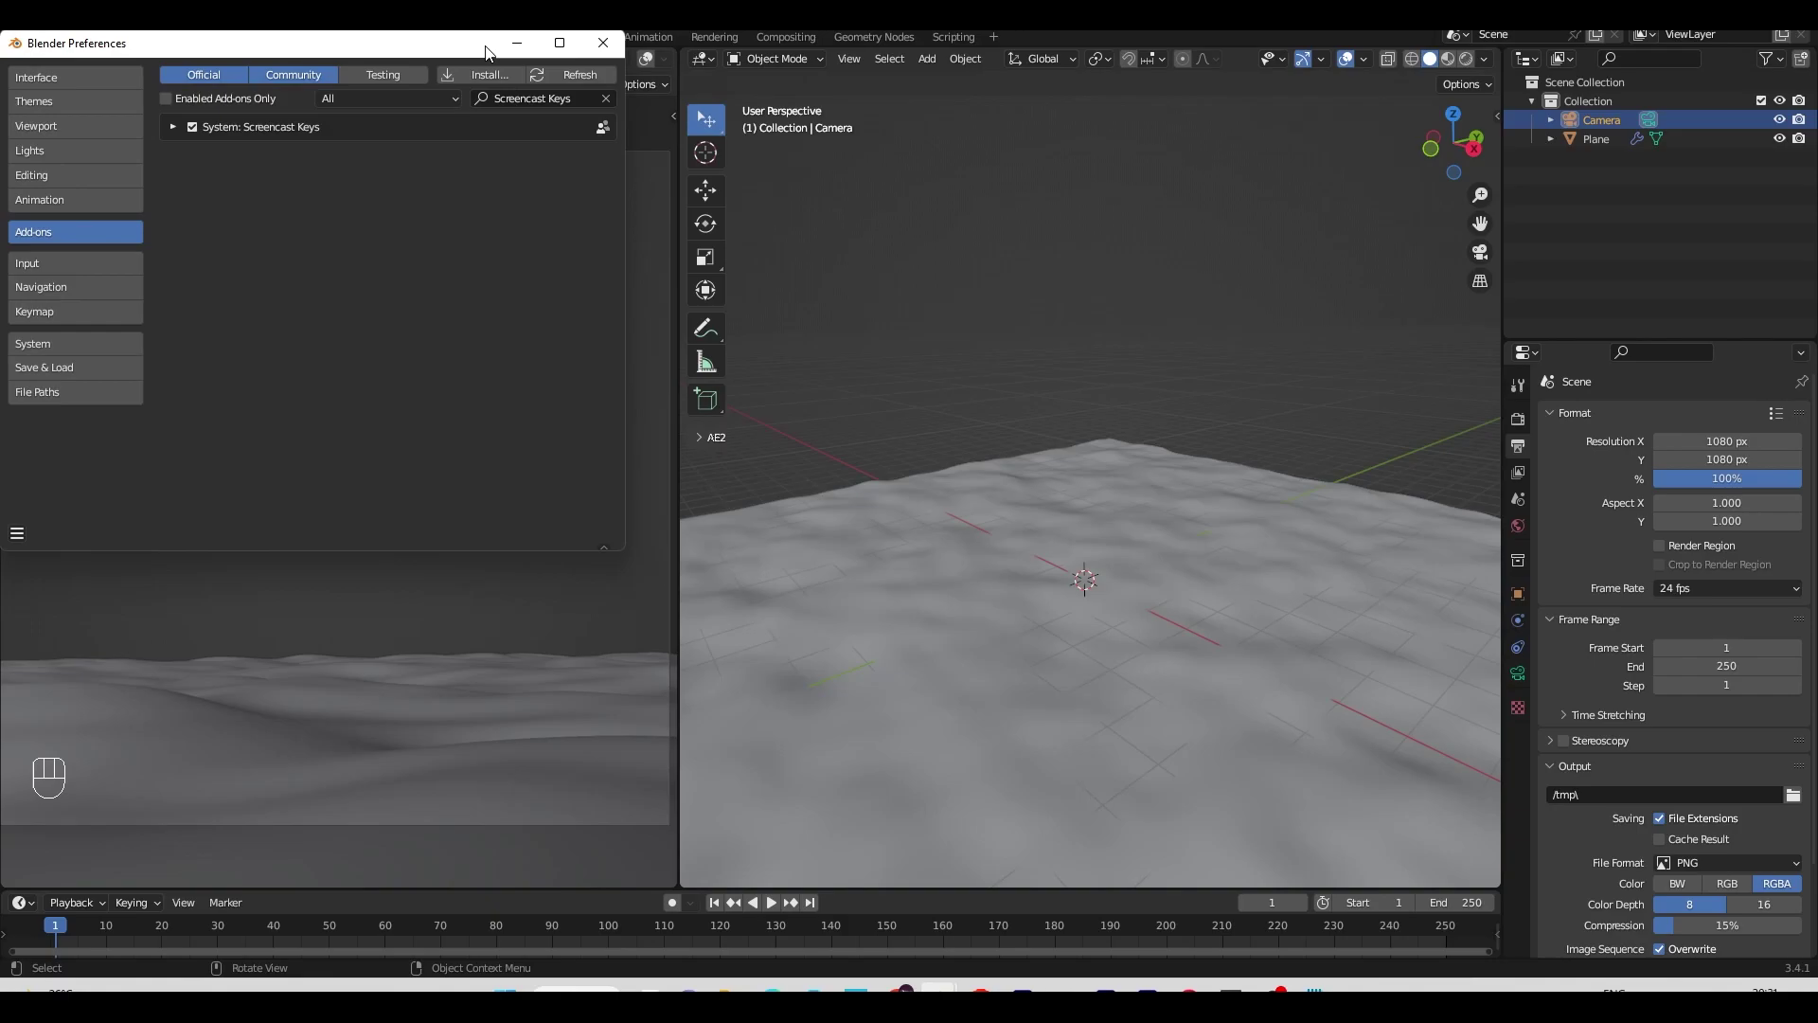
Step: Show the botaniq asset sidebar beside the terrain view
key(n)
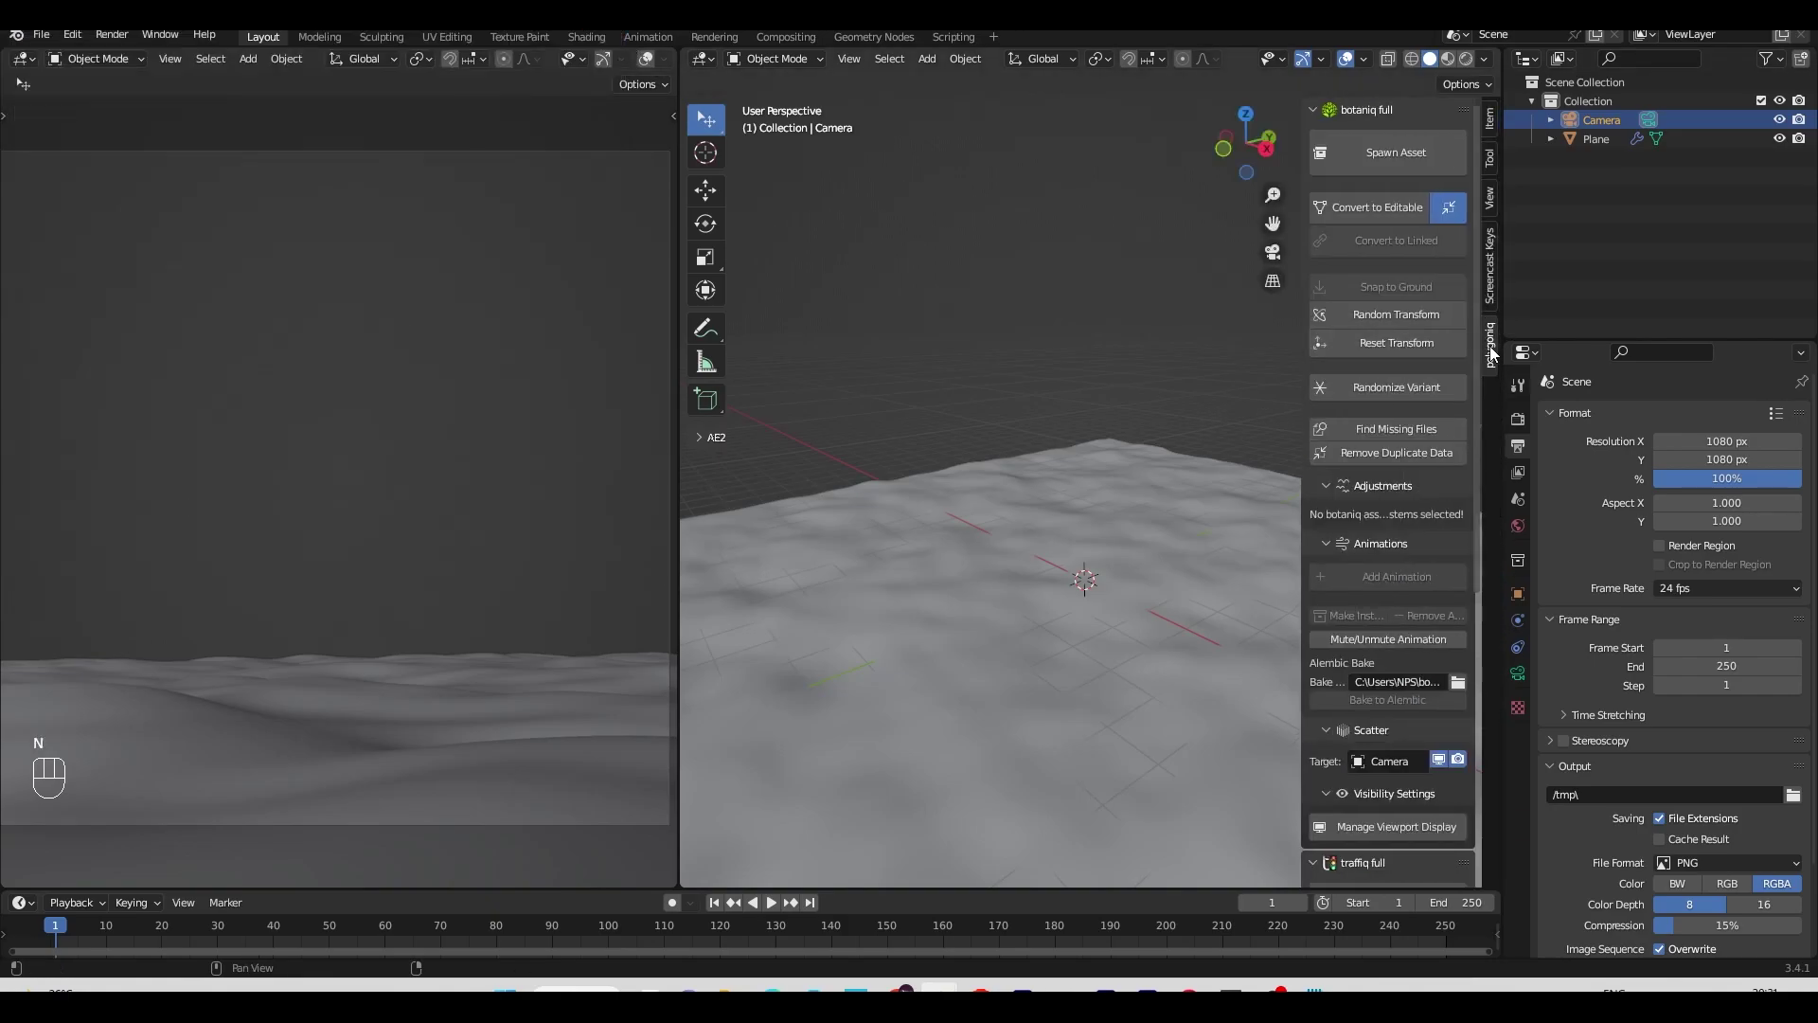
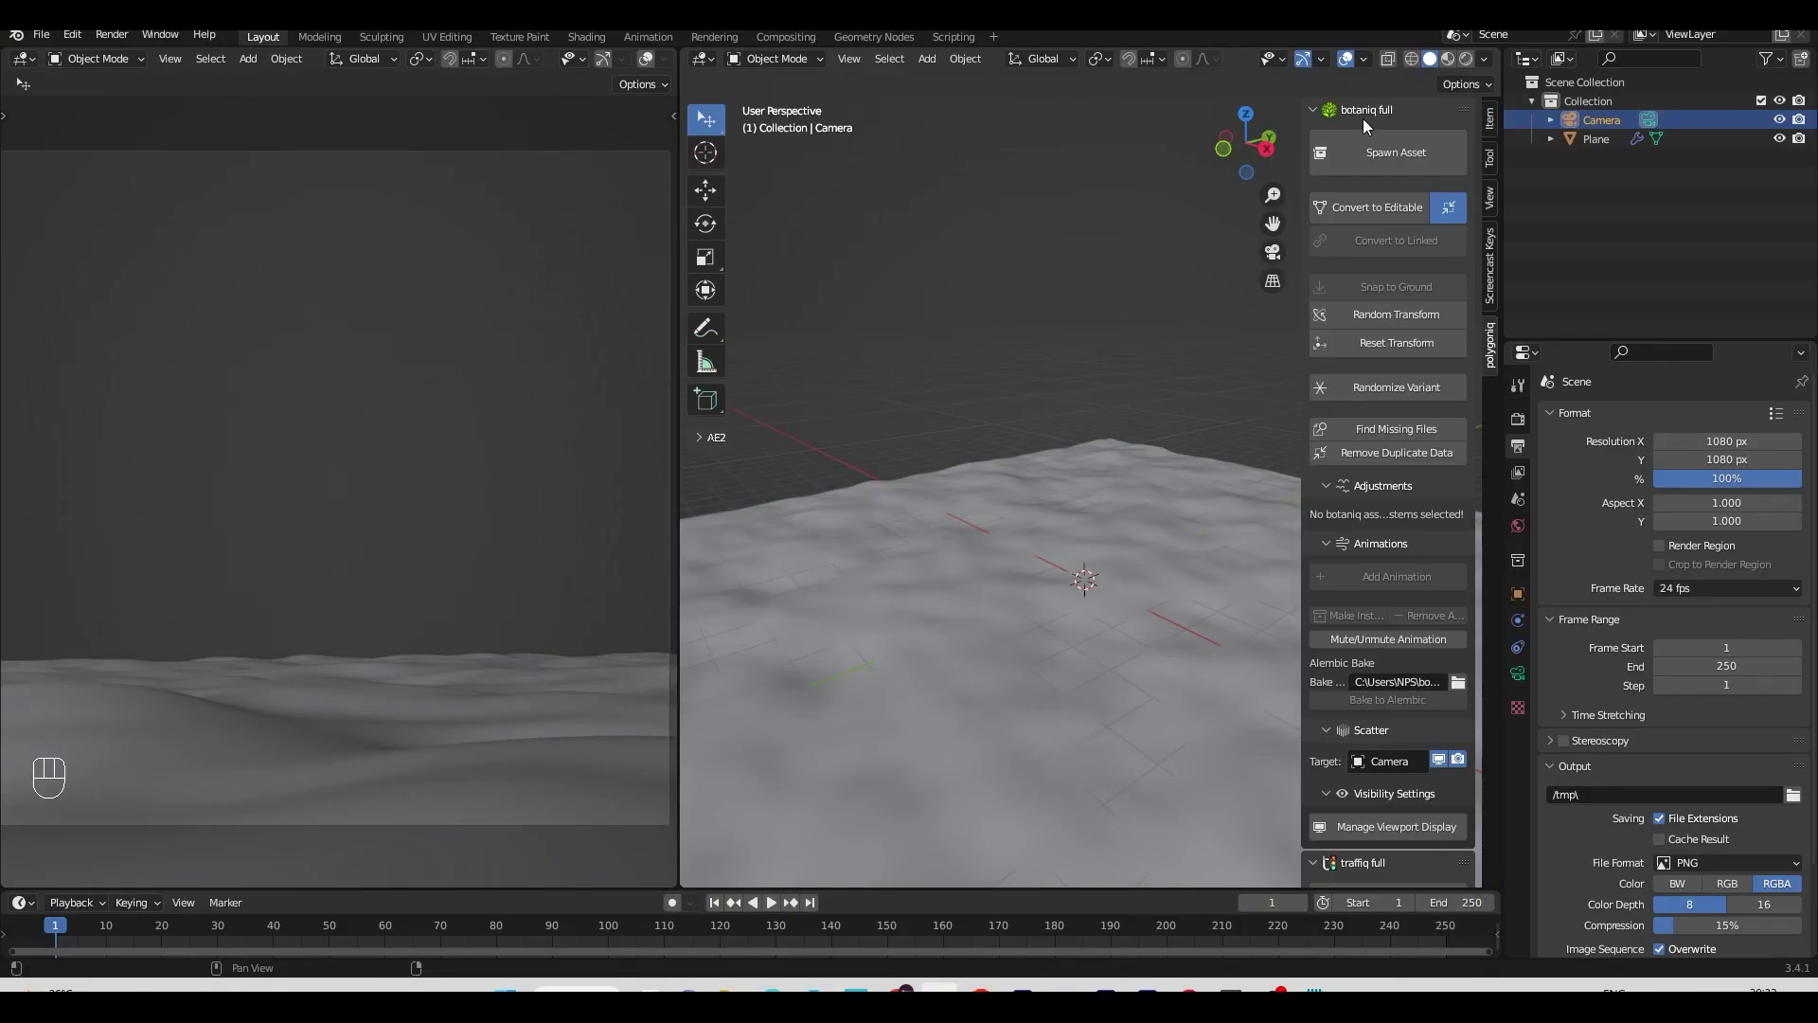
Step: Spawn the International school bus from the traffiq library onto the terrain
click(1365, 123)
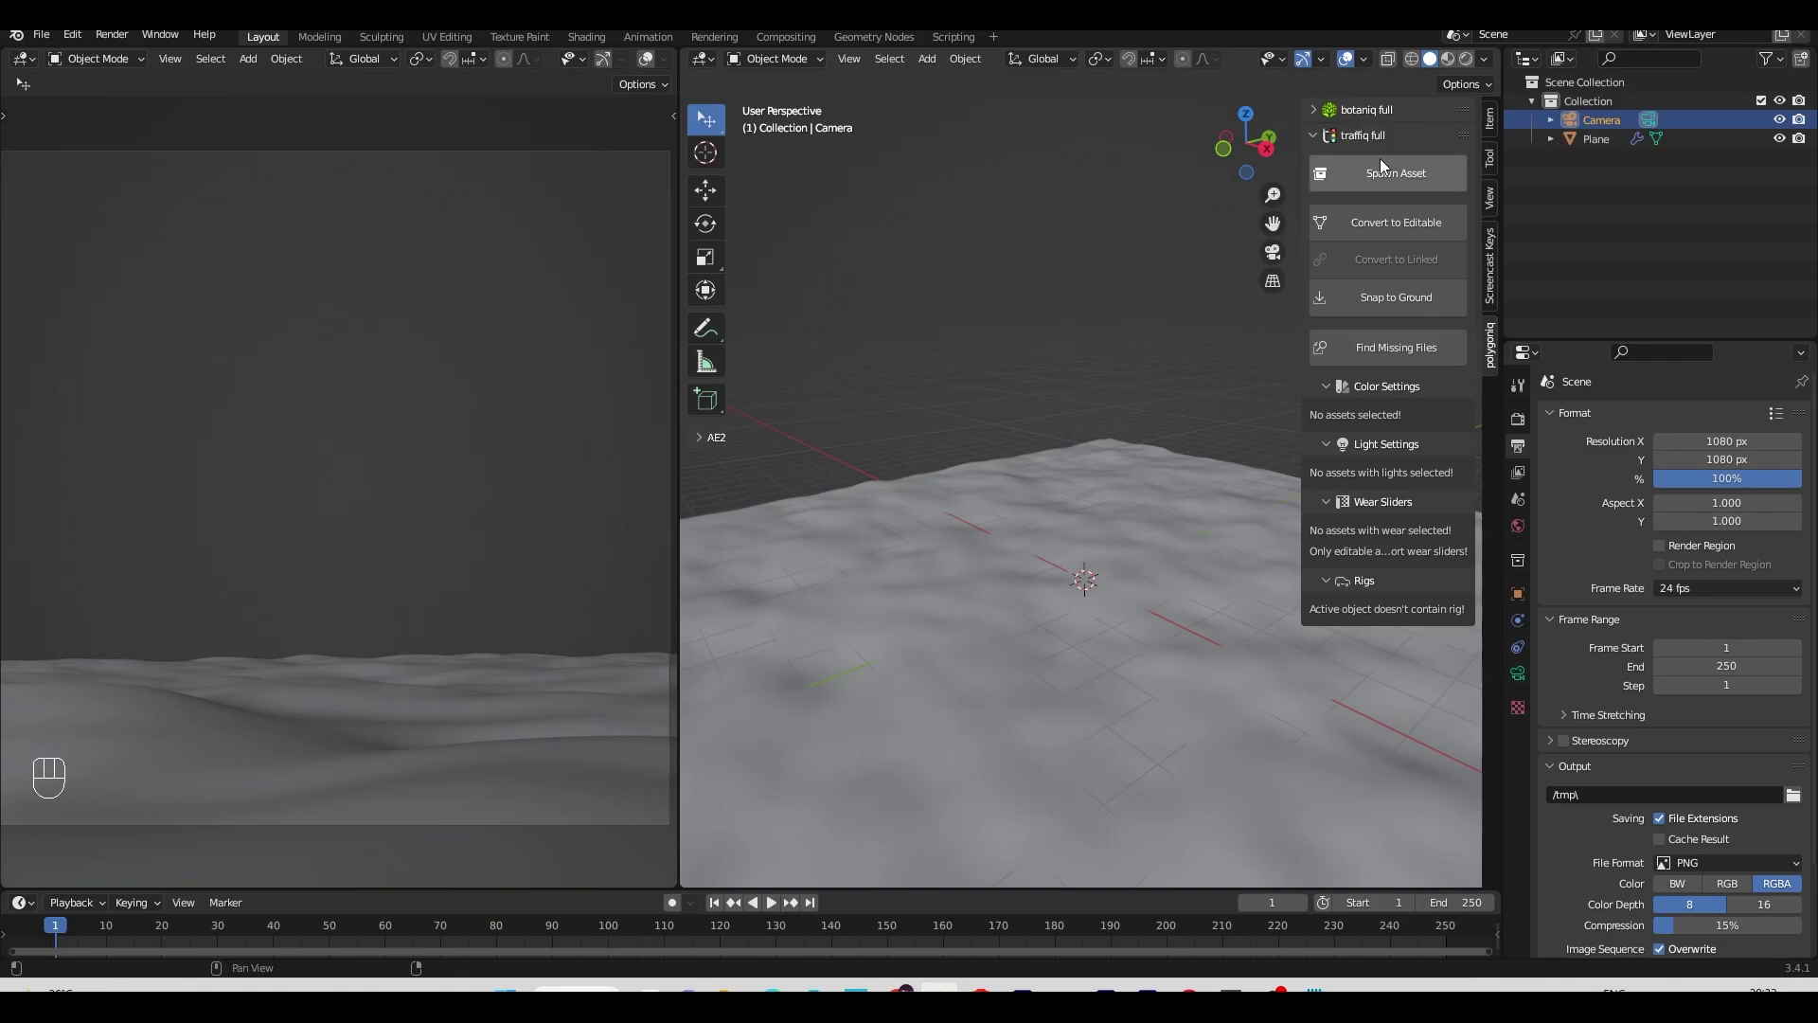
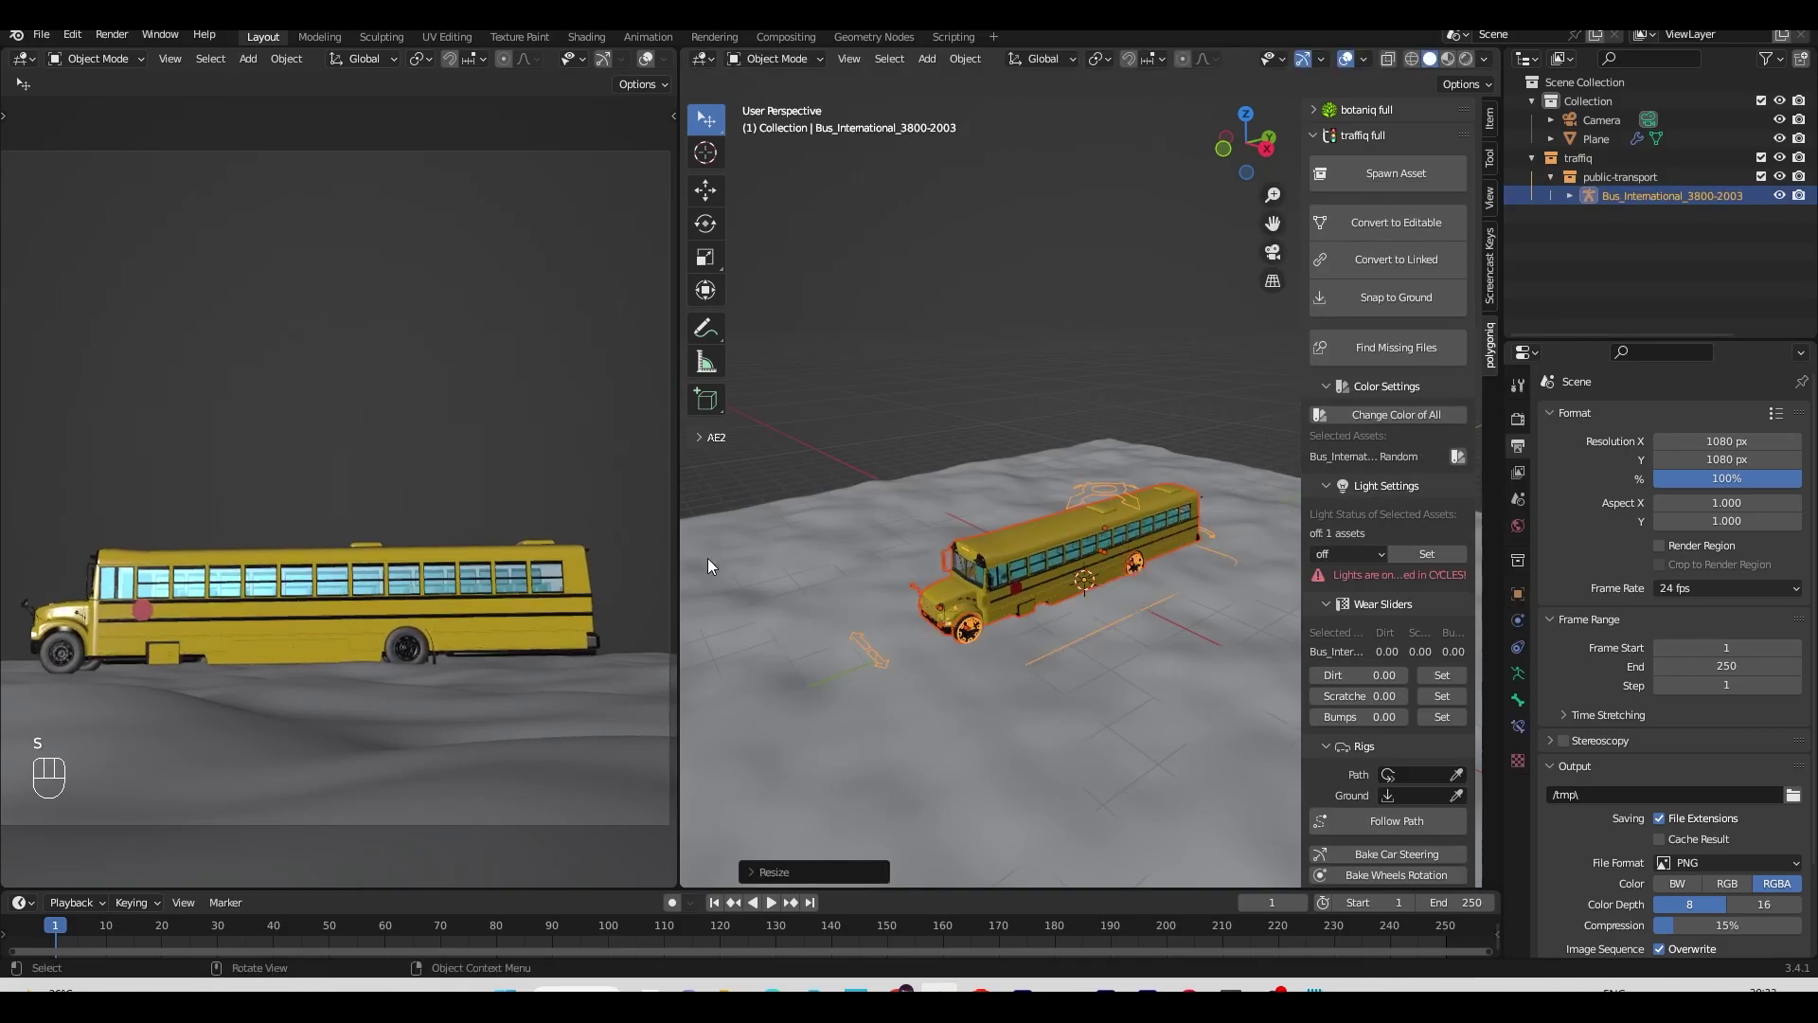
click(1147, 589)
key(n)
drag(1187, 613, 1243, 622)
click(1212, 621)
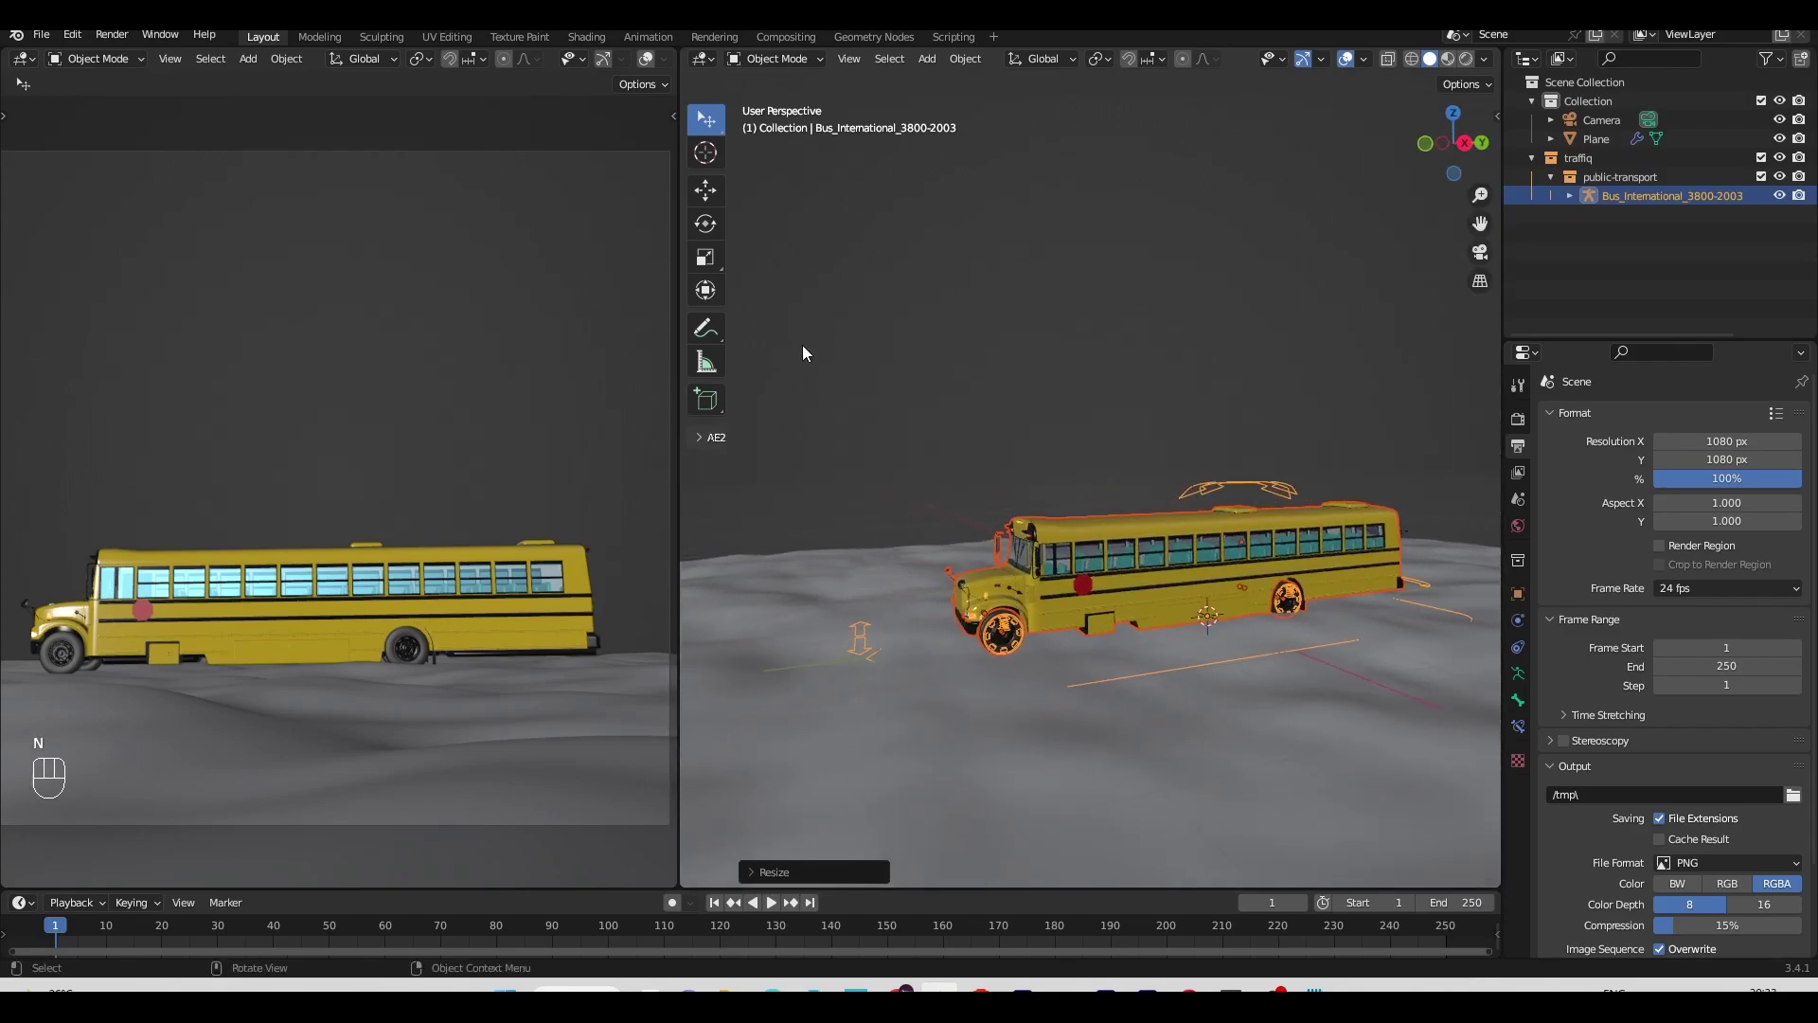
drag(752, 66, 1190, 403)
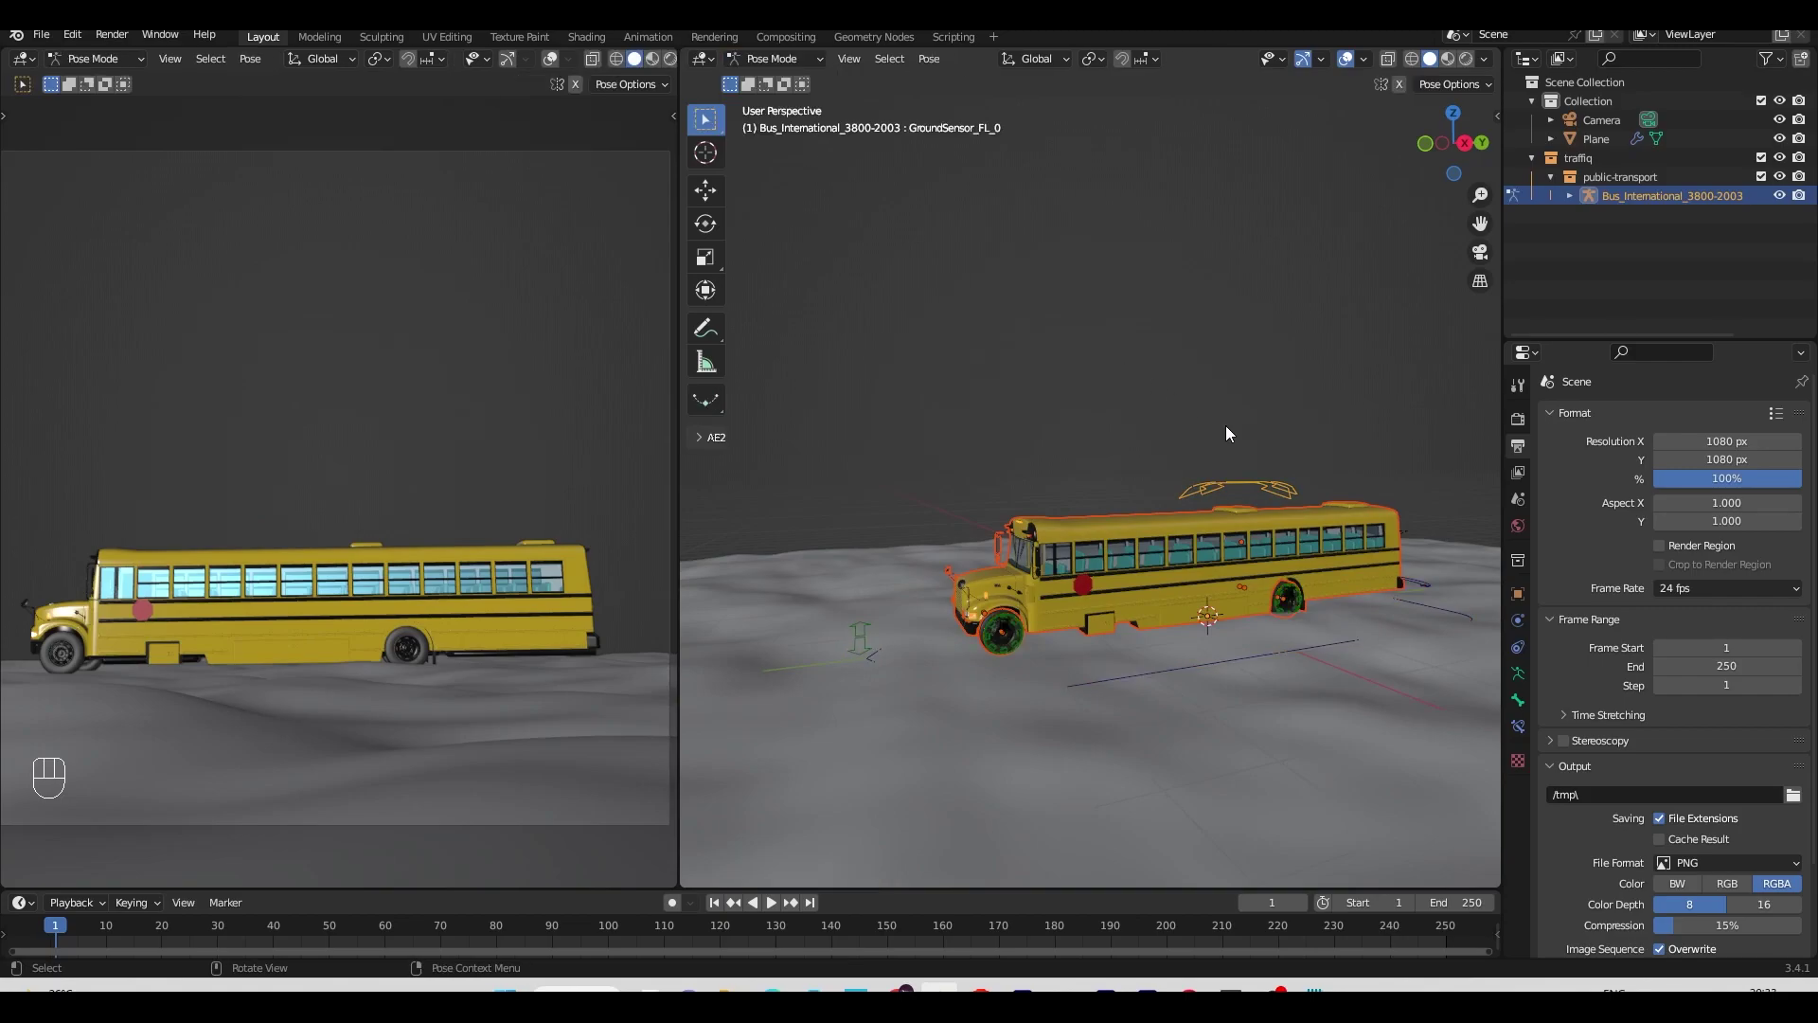
Step: Adjust the bus suspension bone of the rig and return to whole-object editing
click(1273, 486)
key(g)
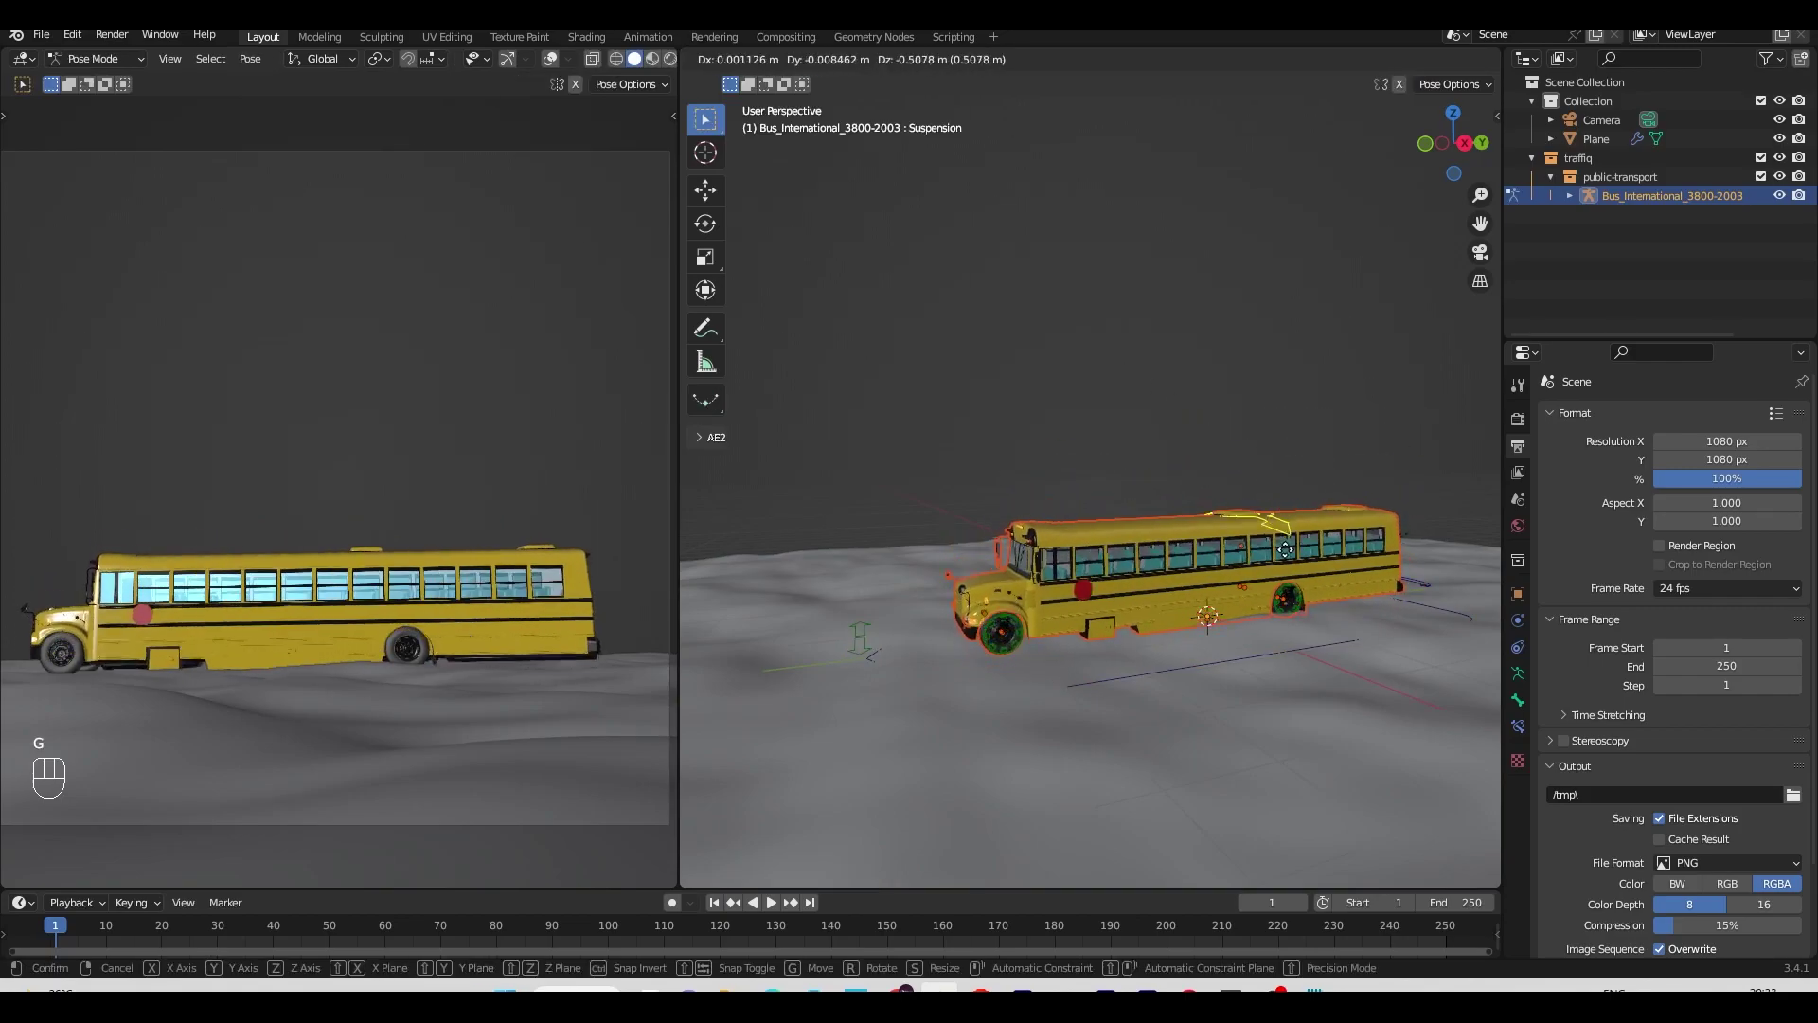
key(ctrl+z)
click(1220, 670)
key(g)
key(ctrl+z)
Step: Lift the bus along Z, rotate it around the vertical axis, and save the file
drag(1018, 696, 1188, 707)
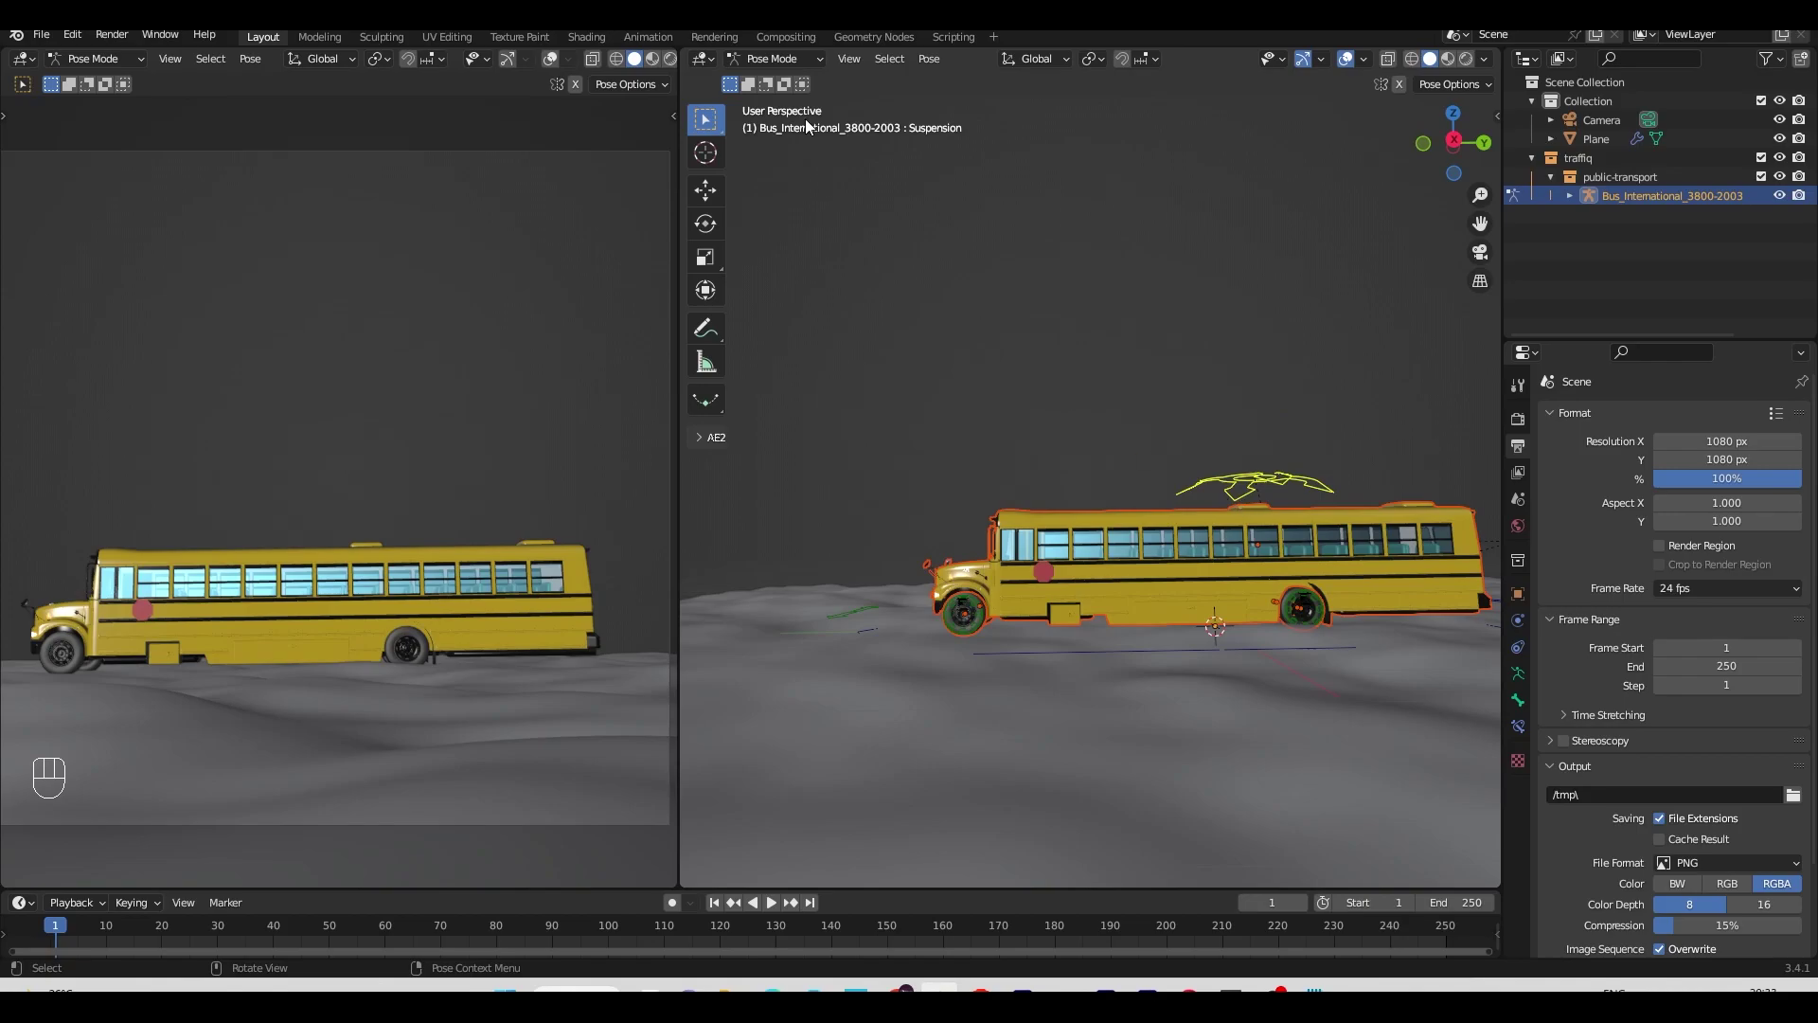
drag(799, 58, 789, 82)
key(g)
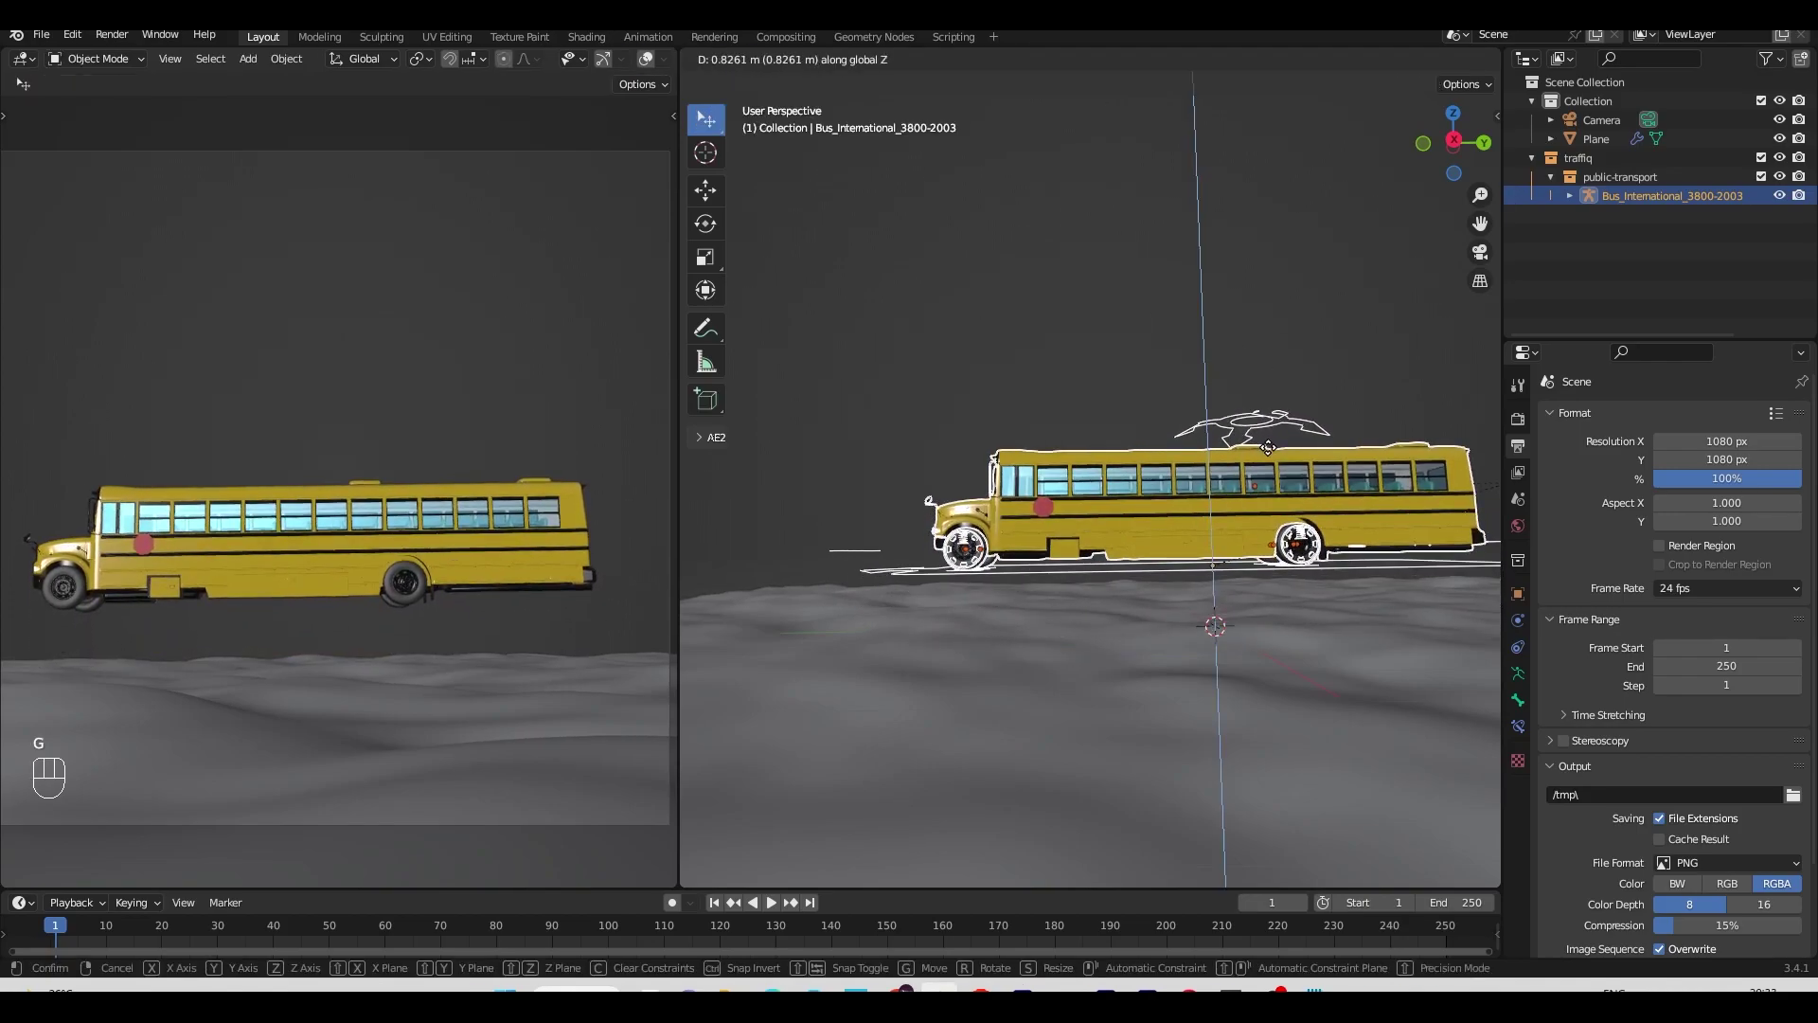
key(r)
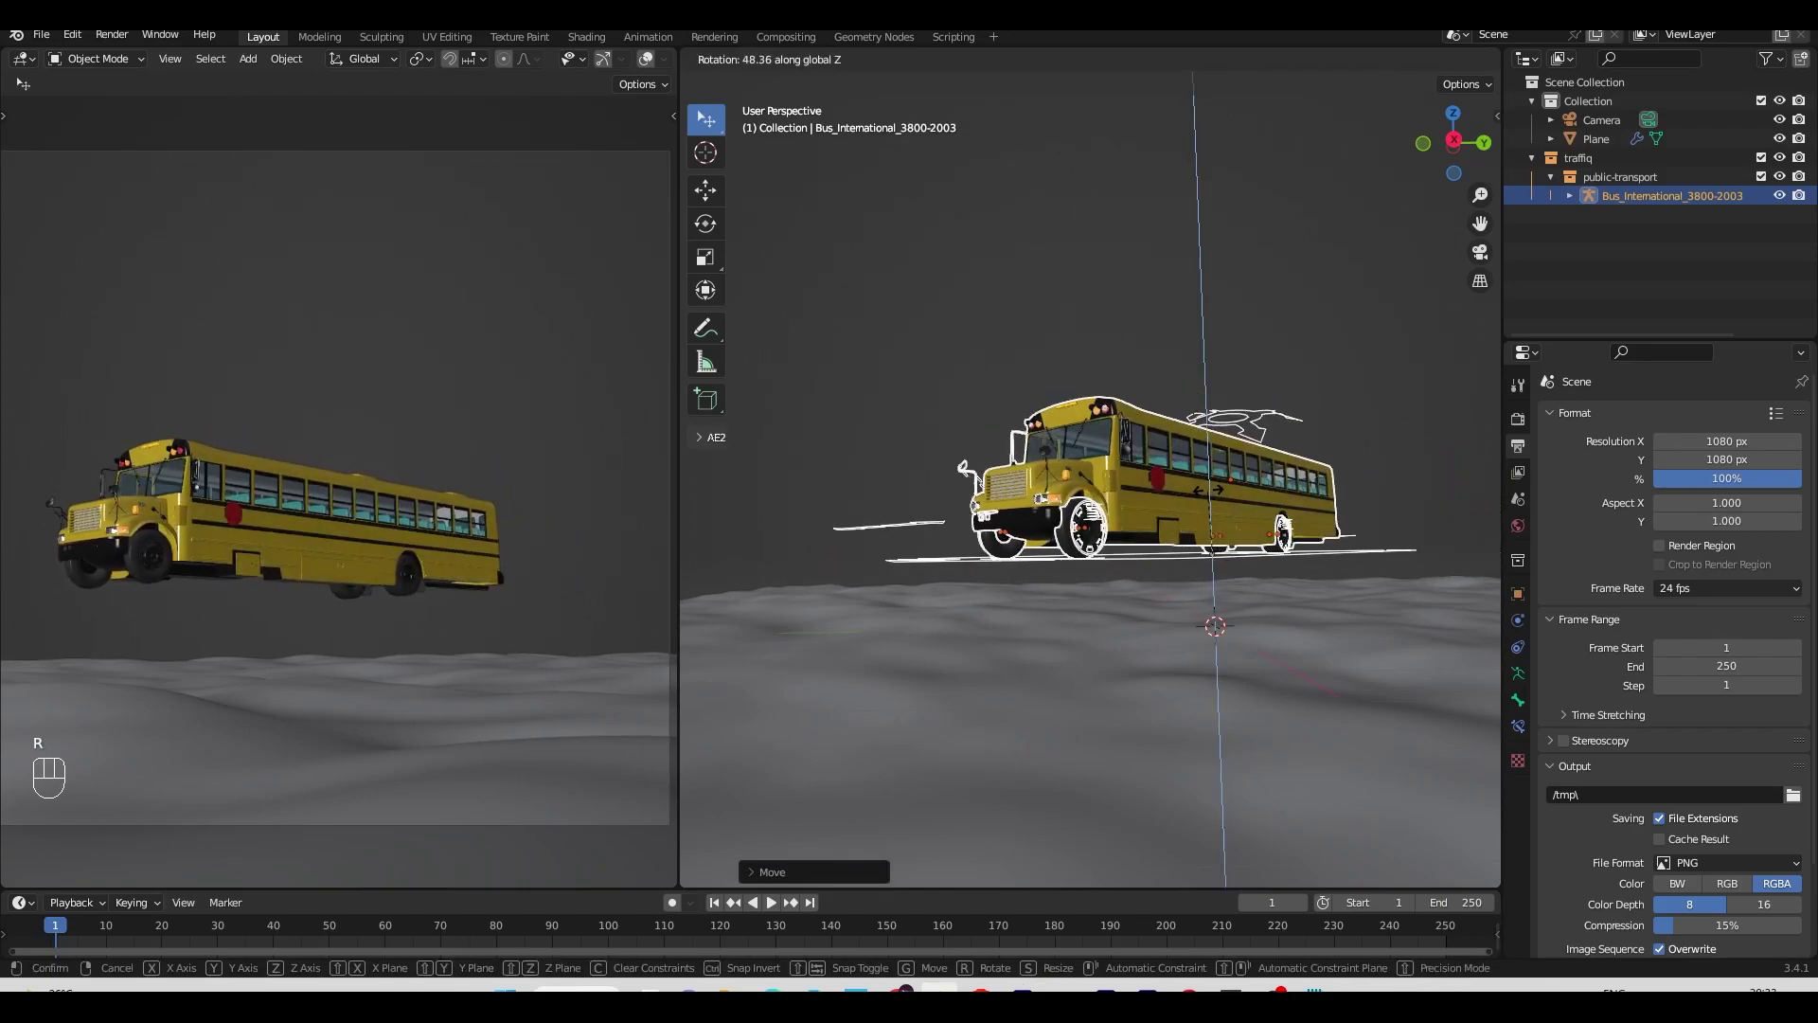
key(ctrl+s)
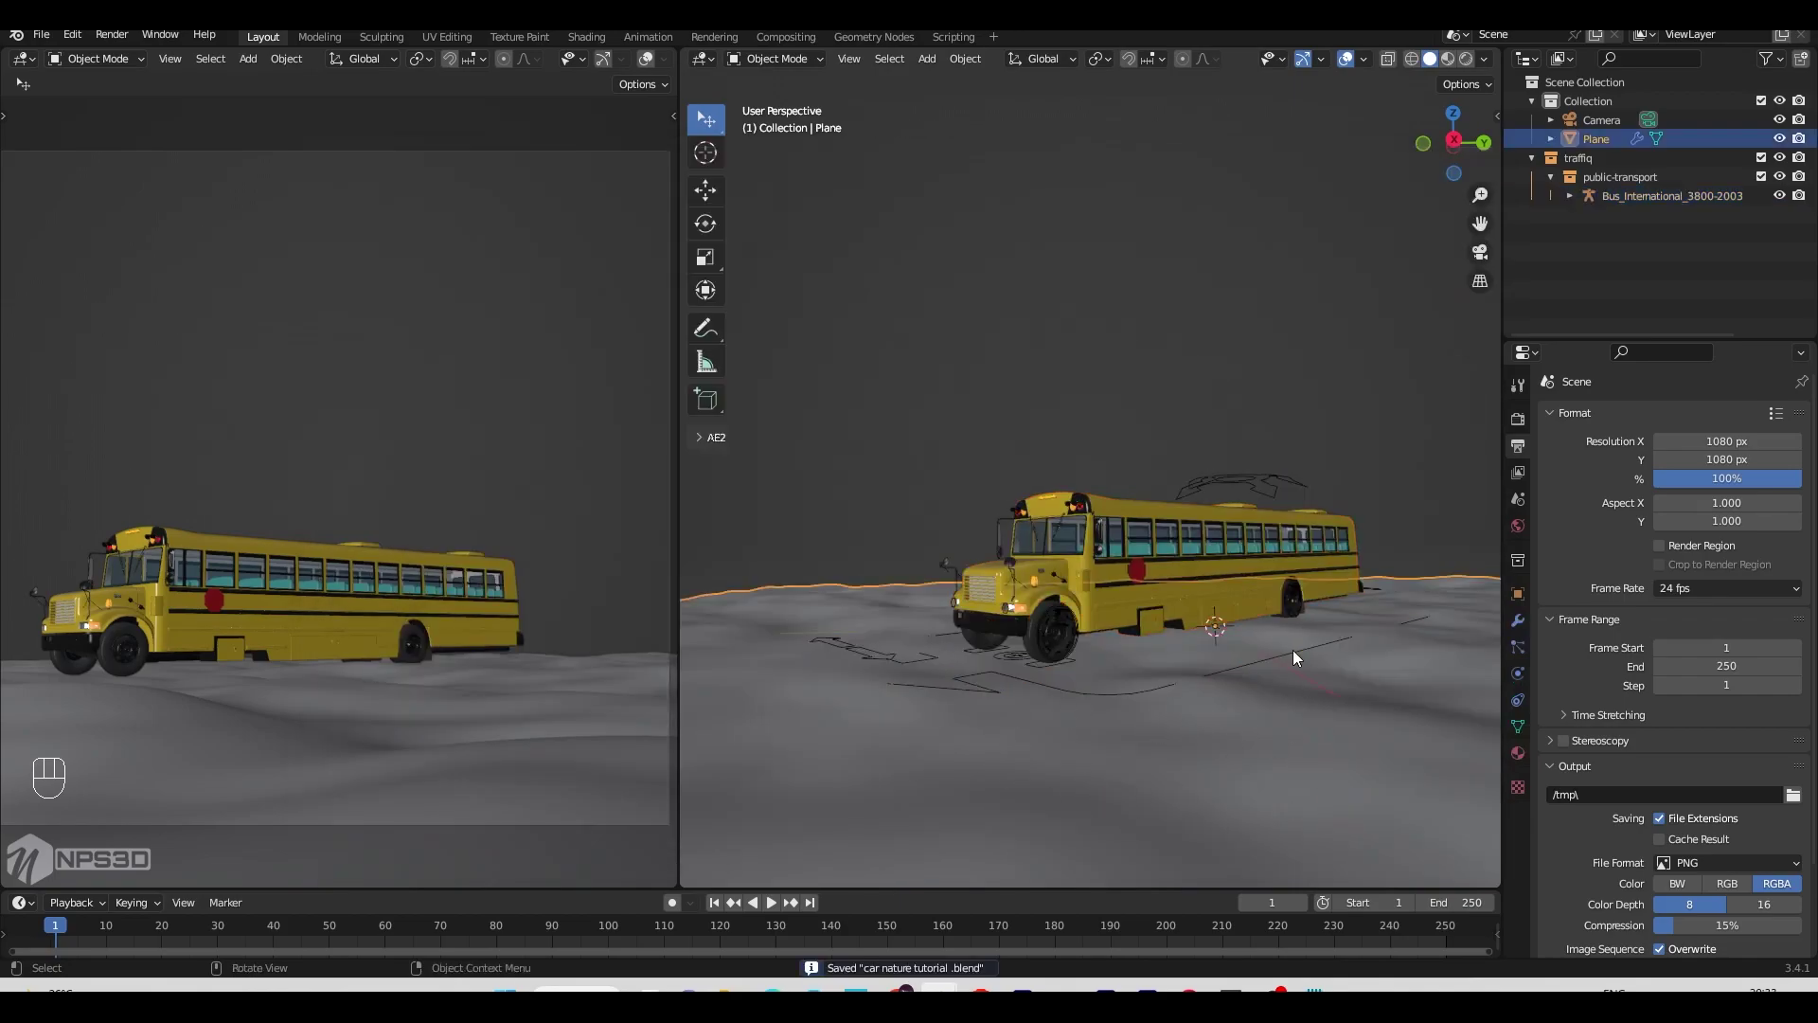
Step: Scatter Grass Basic spring-summer particle systems from botaniq over the Plane
key(n)
click(1318, 143)
click(1317, 119)
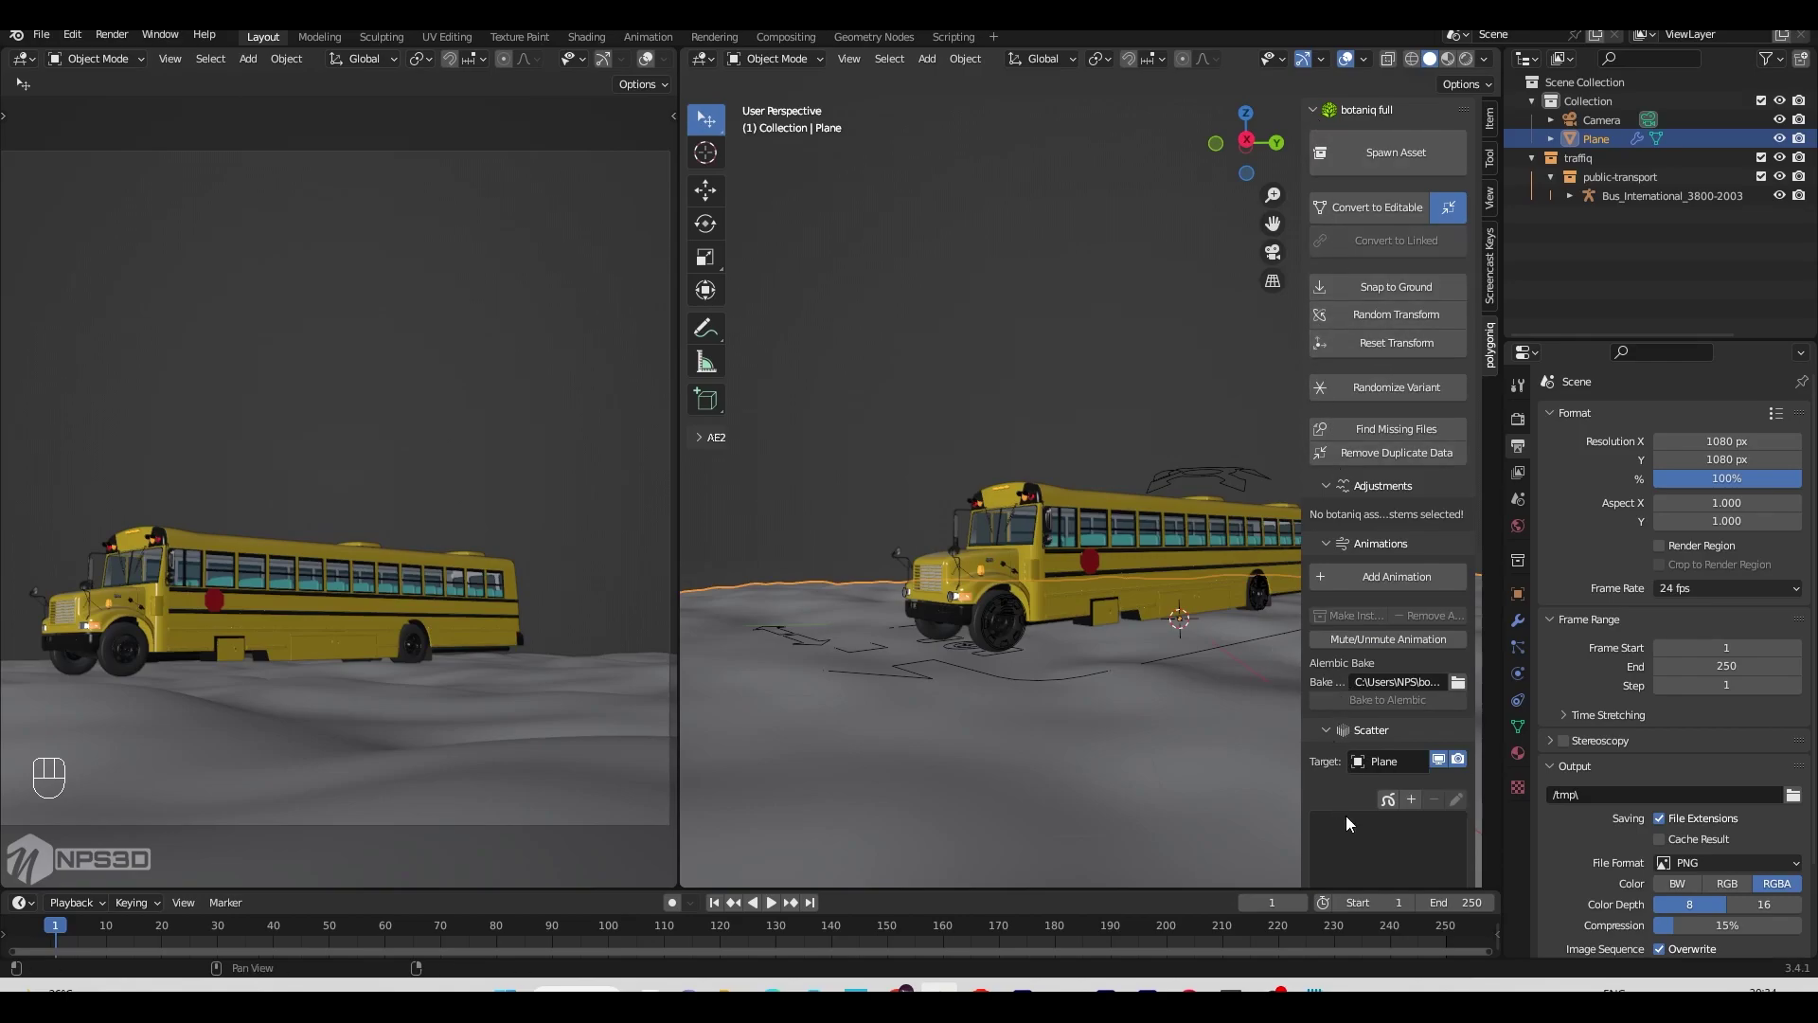
drag(1415, 689, 1441, 955)
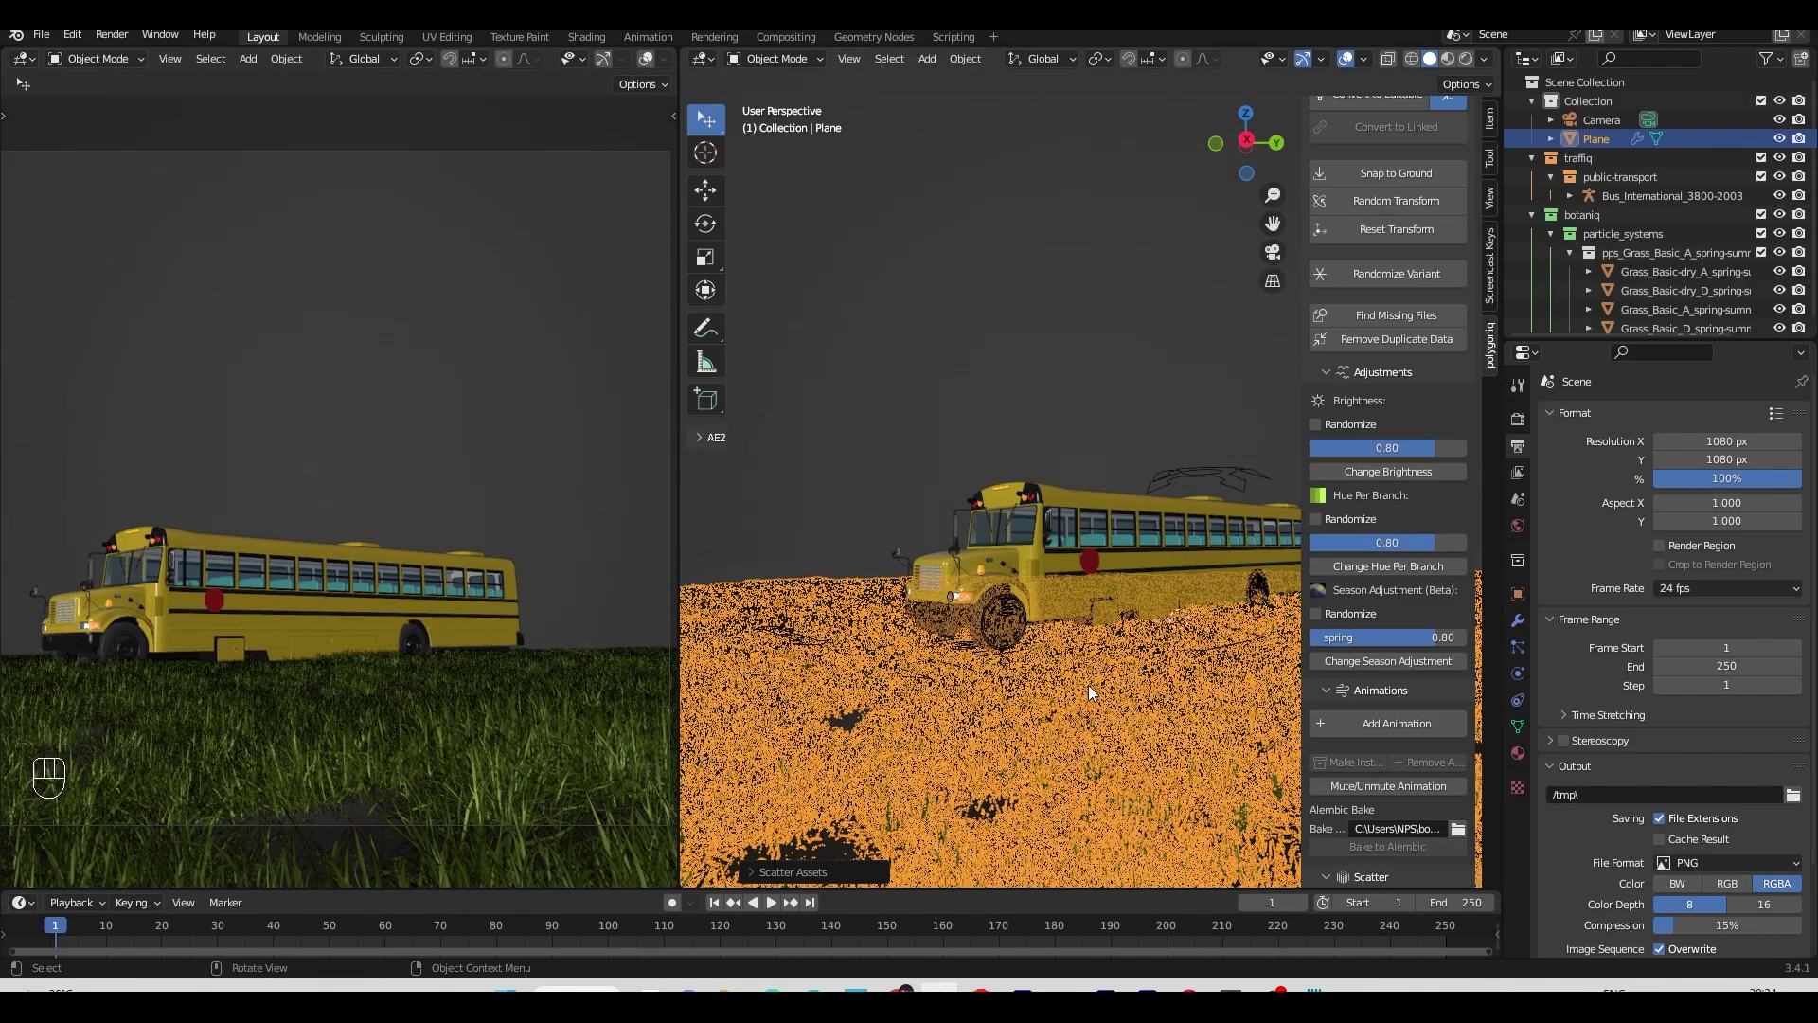
key(n)
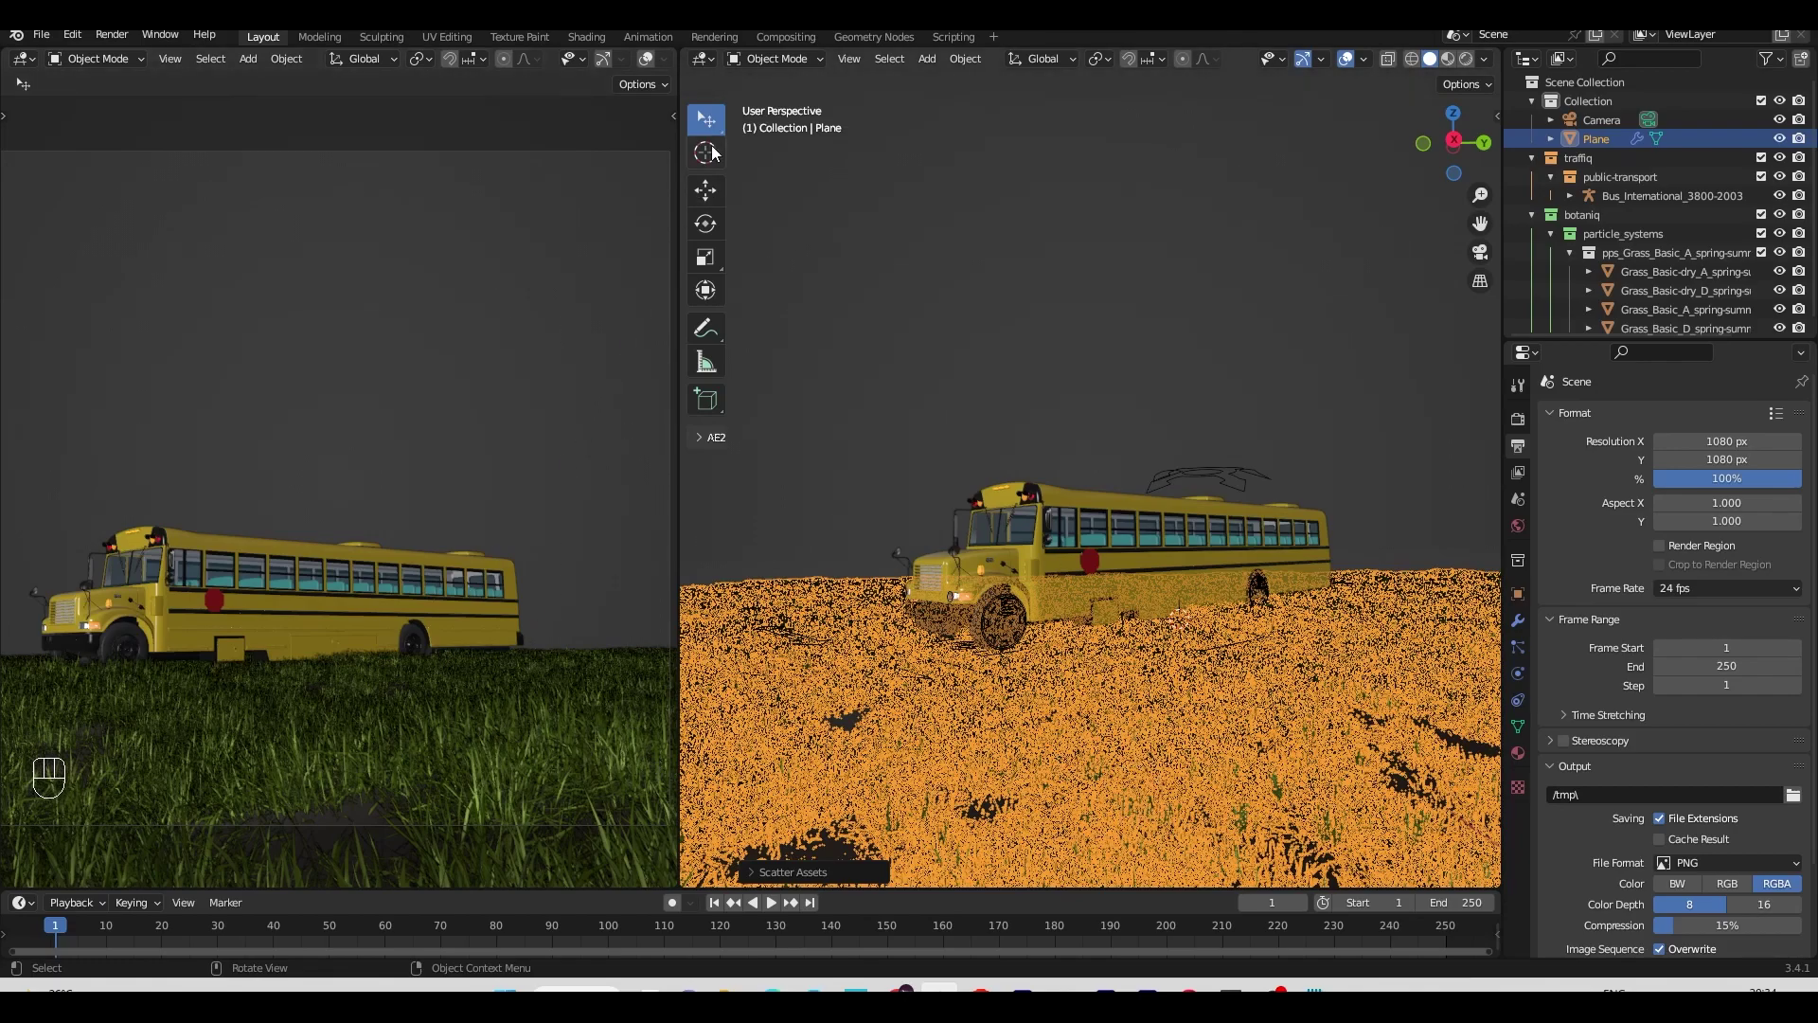
Step: Raise the school bus about 0.1 m above the grass and save the scene
key(ctrl+z)
key(g)
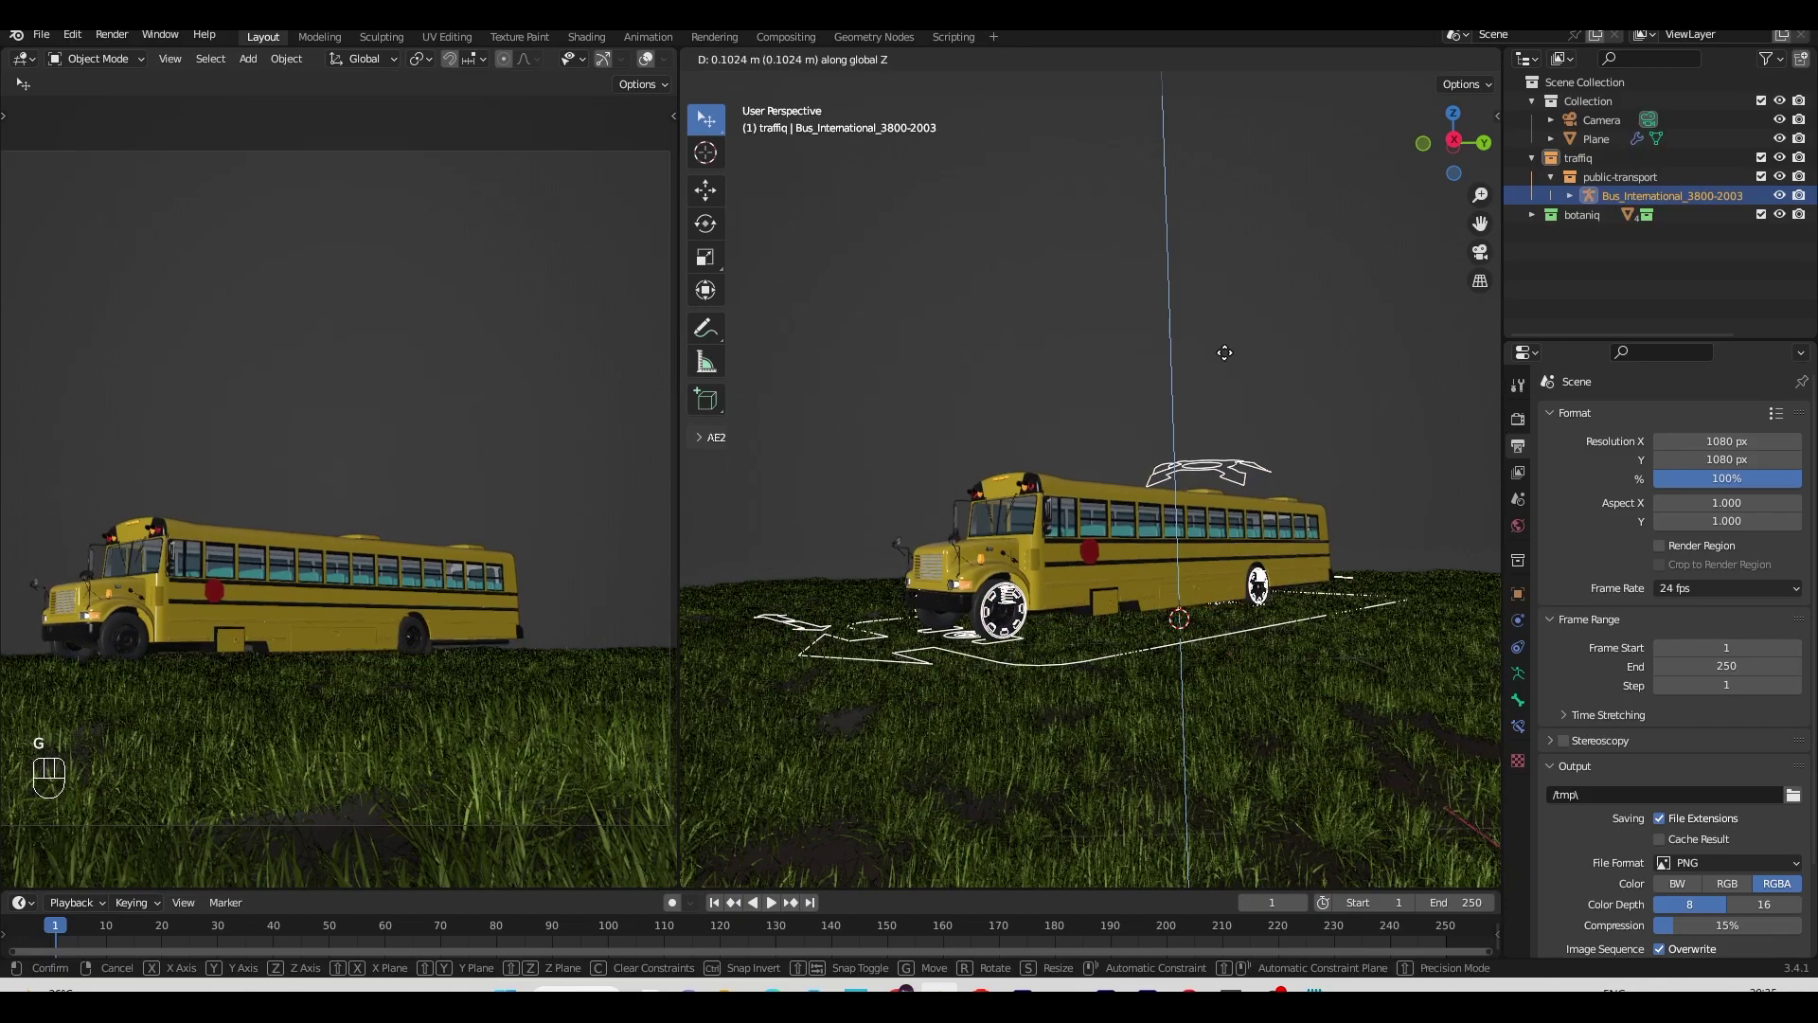
key(g)
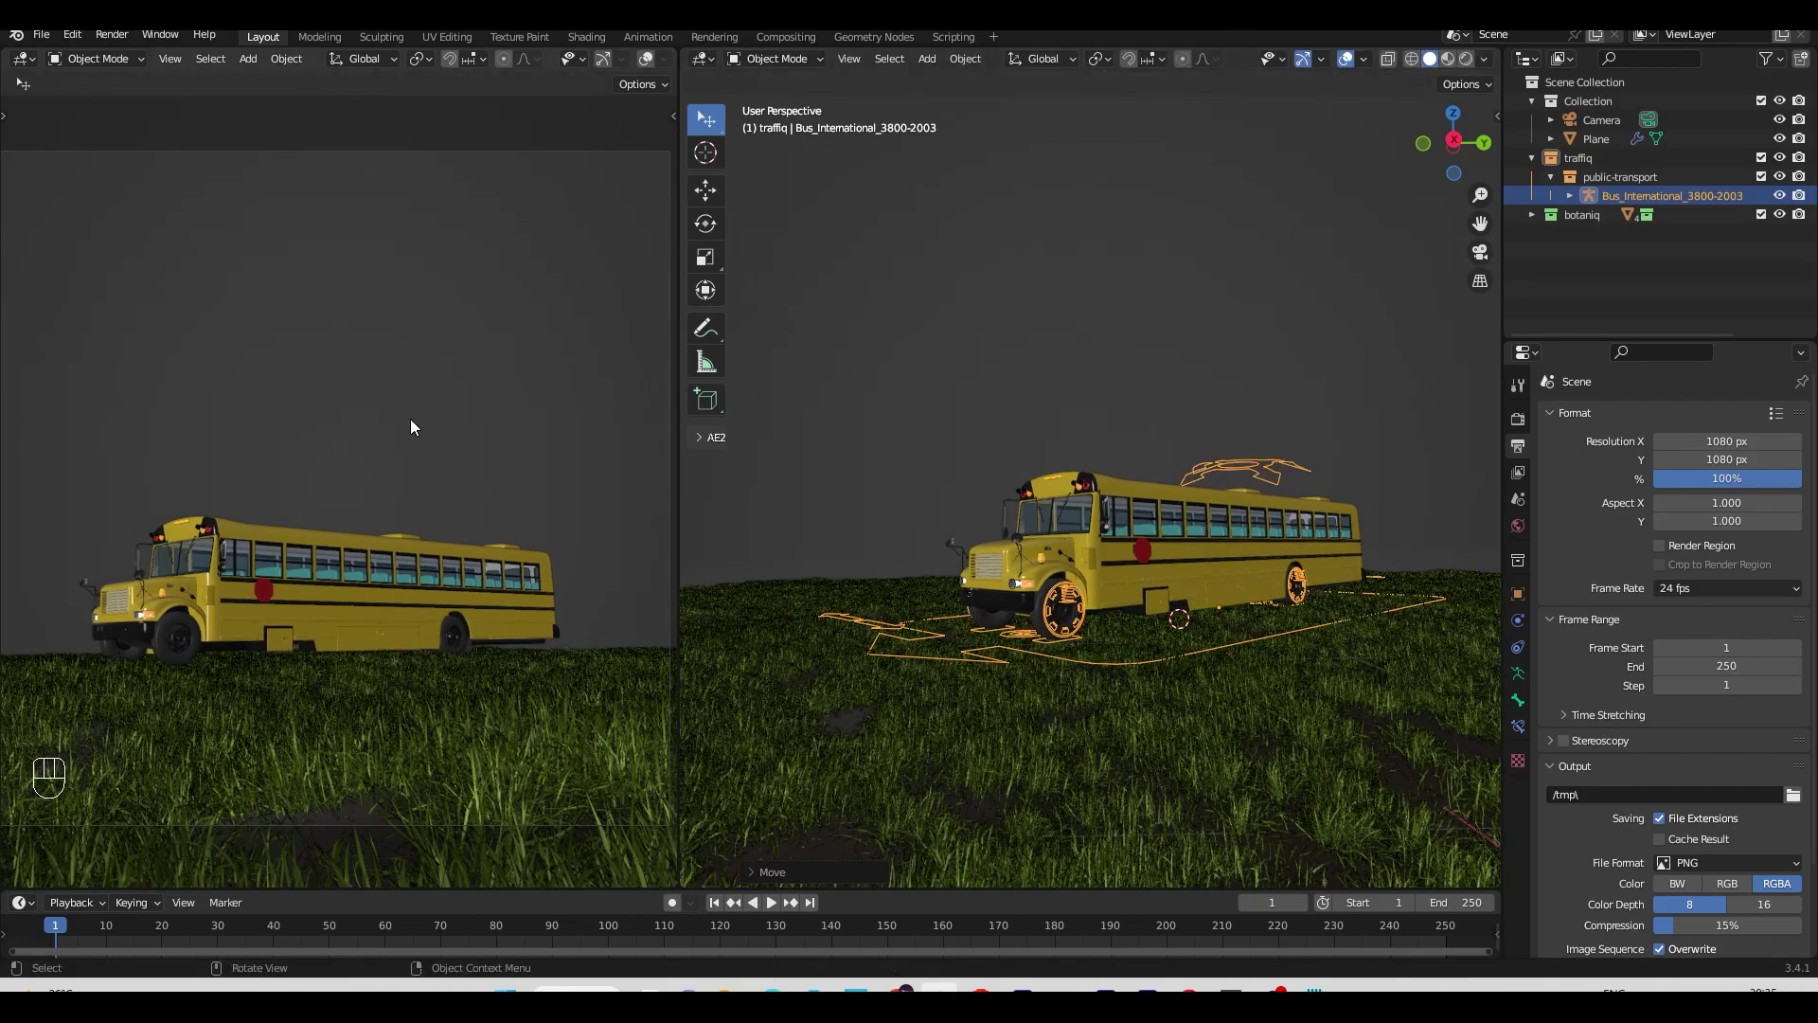
key(ctrl+s)
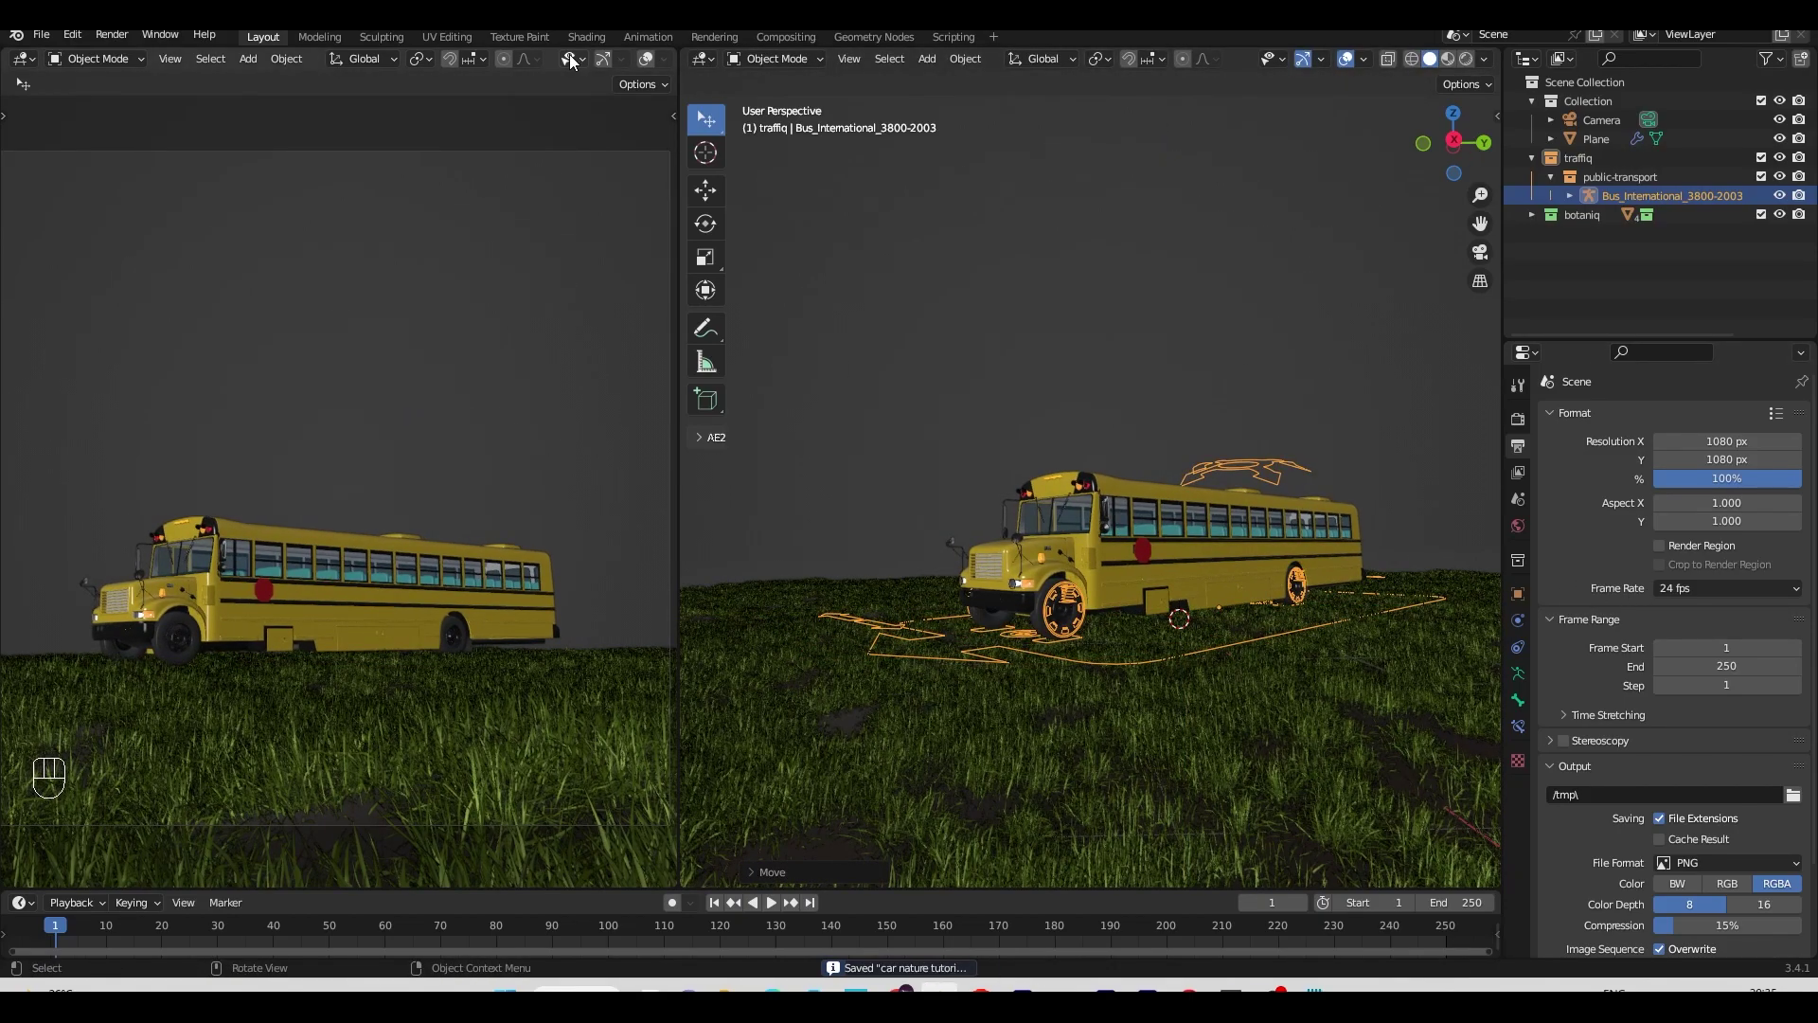
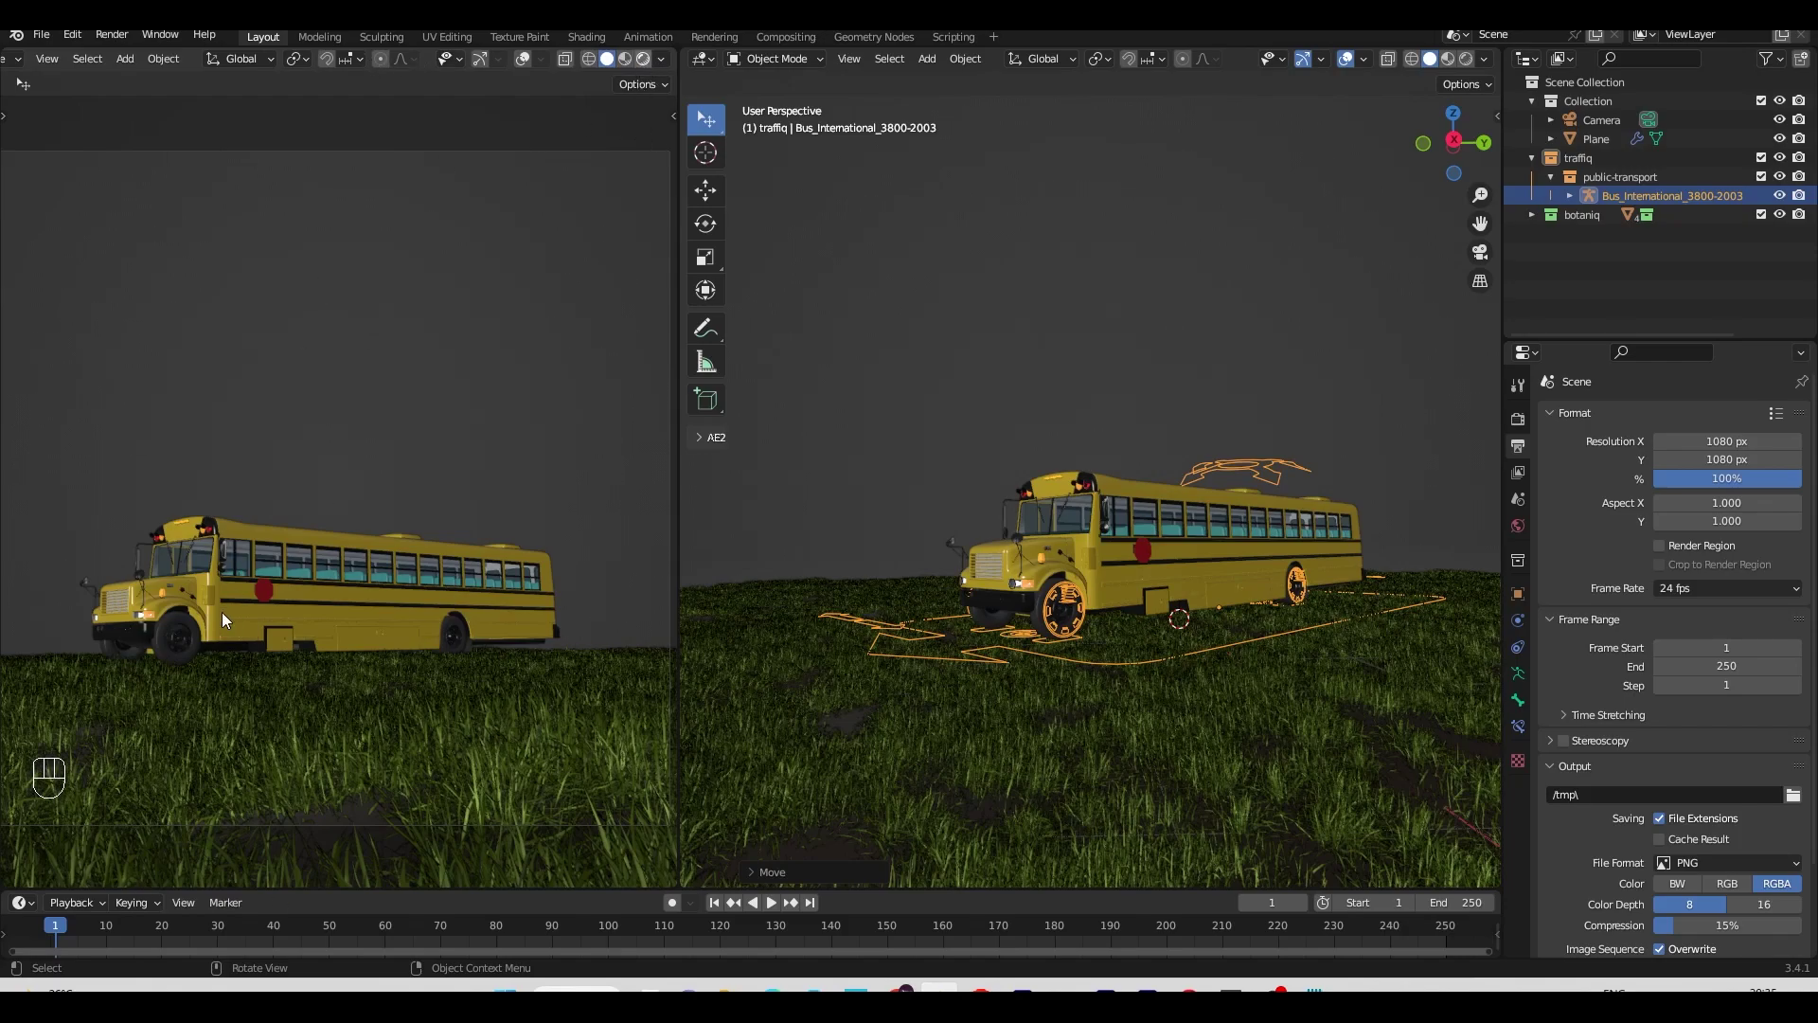
drag(549, 195, 577, 139)
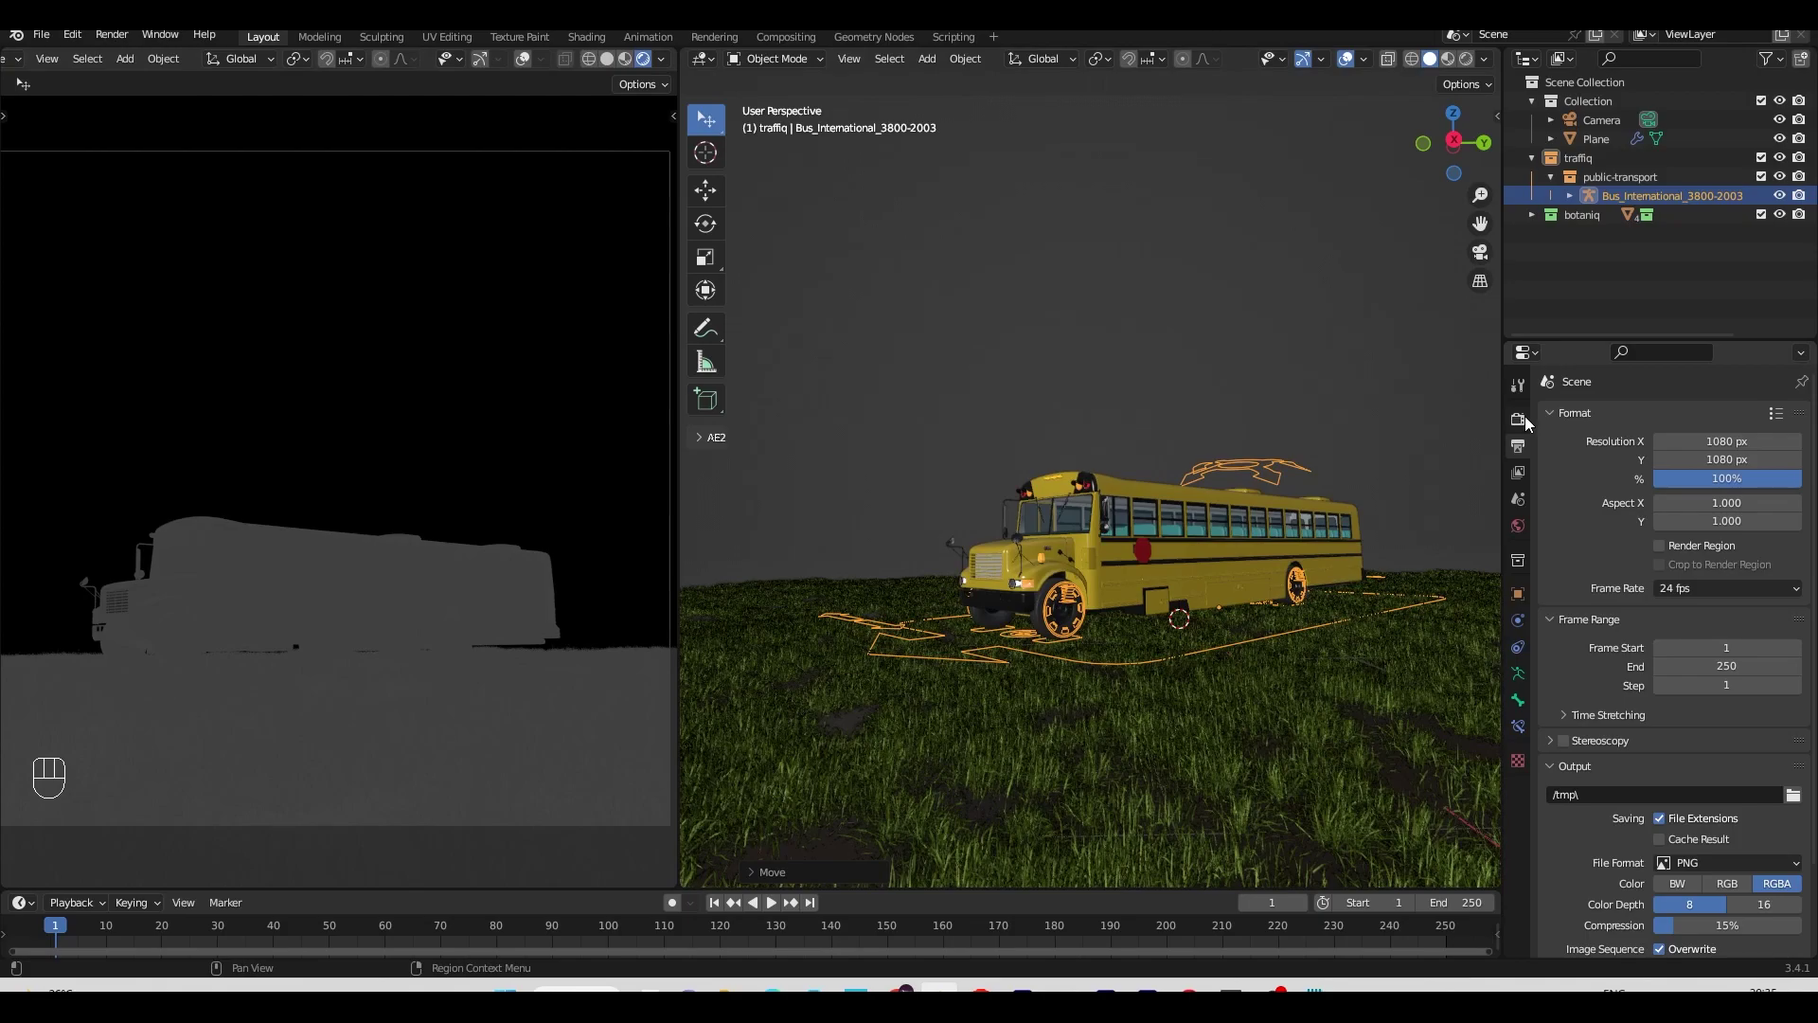
Step: Confirm Cycles with GPU Compute in Render Properties, then enable Render Region in Output Properties
drag(1692, 421, 1694, 482)
click(1728, 516)
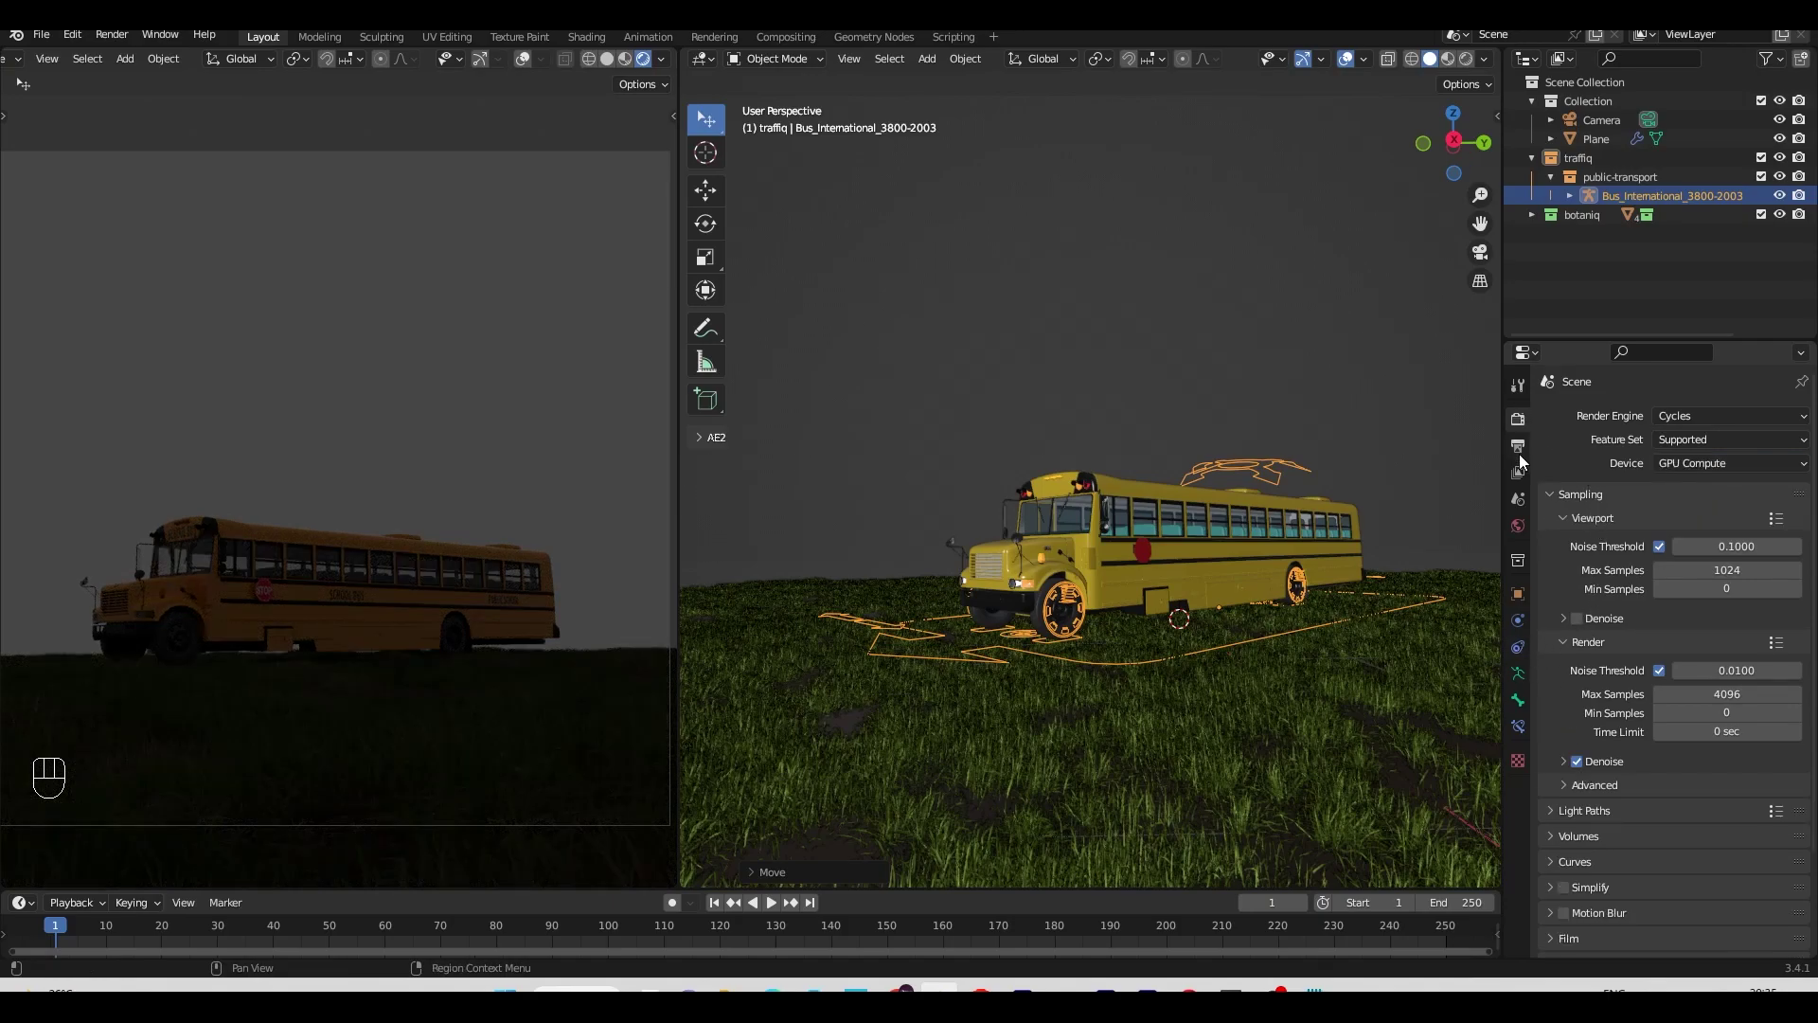
click(1525, 459)
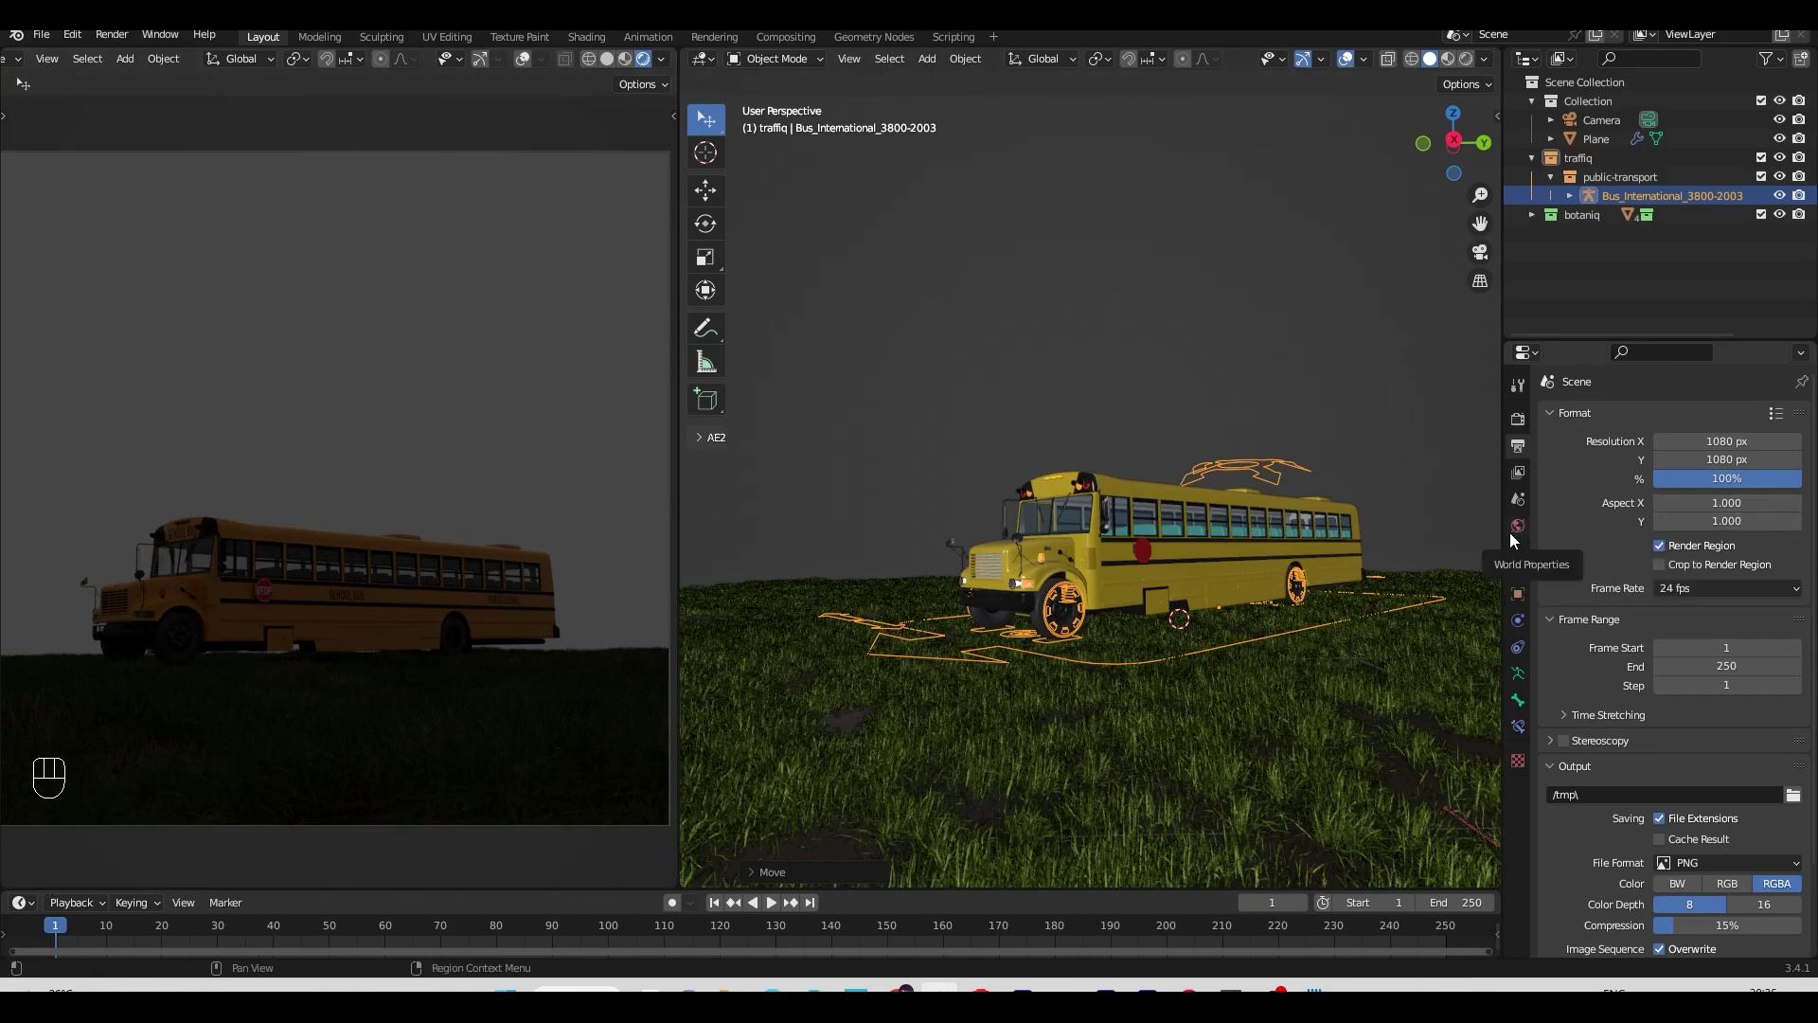
Step: Orbit down over the field and select the grassy ground Plane
drag(1661, 543, 1041, 750)
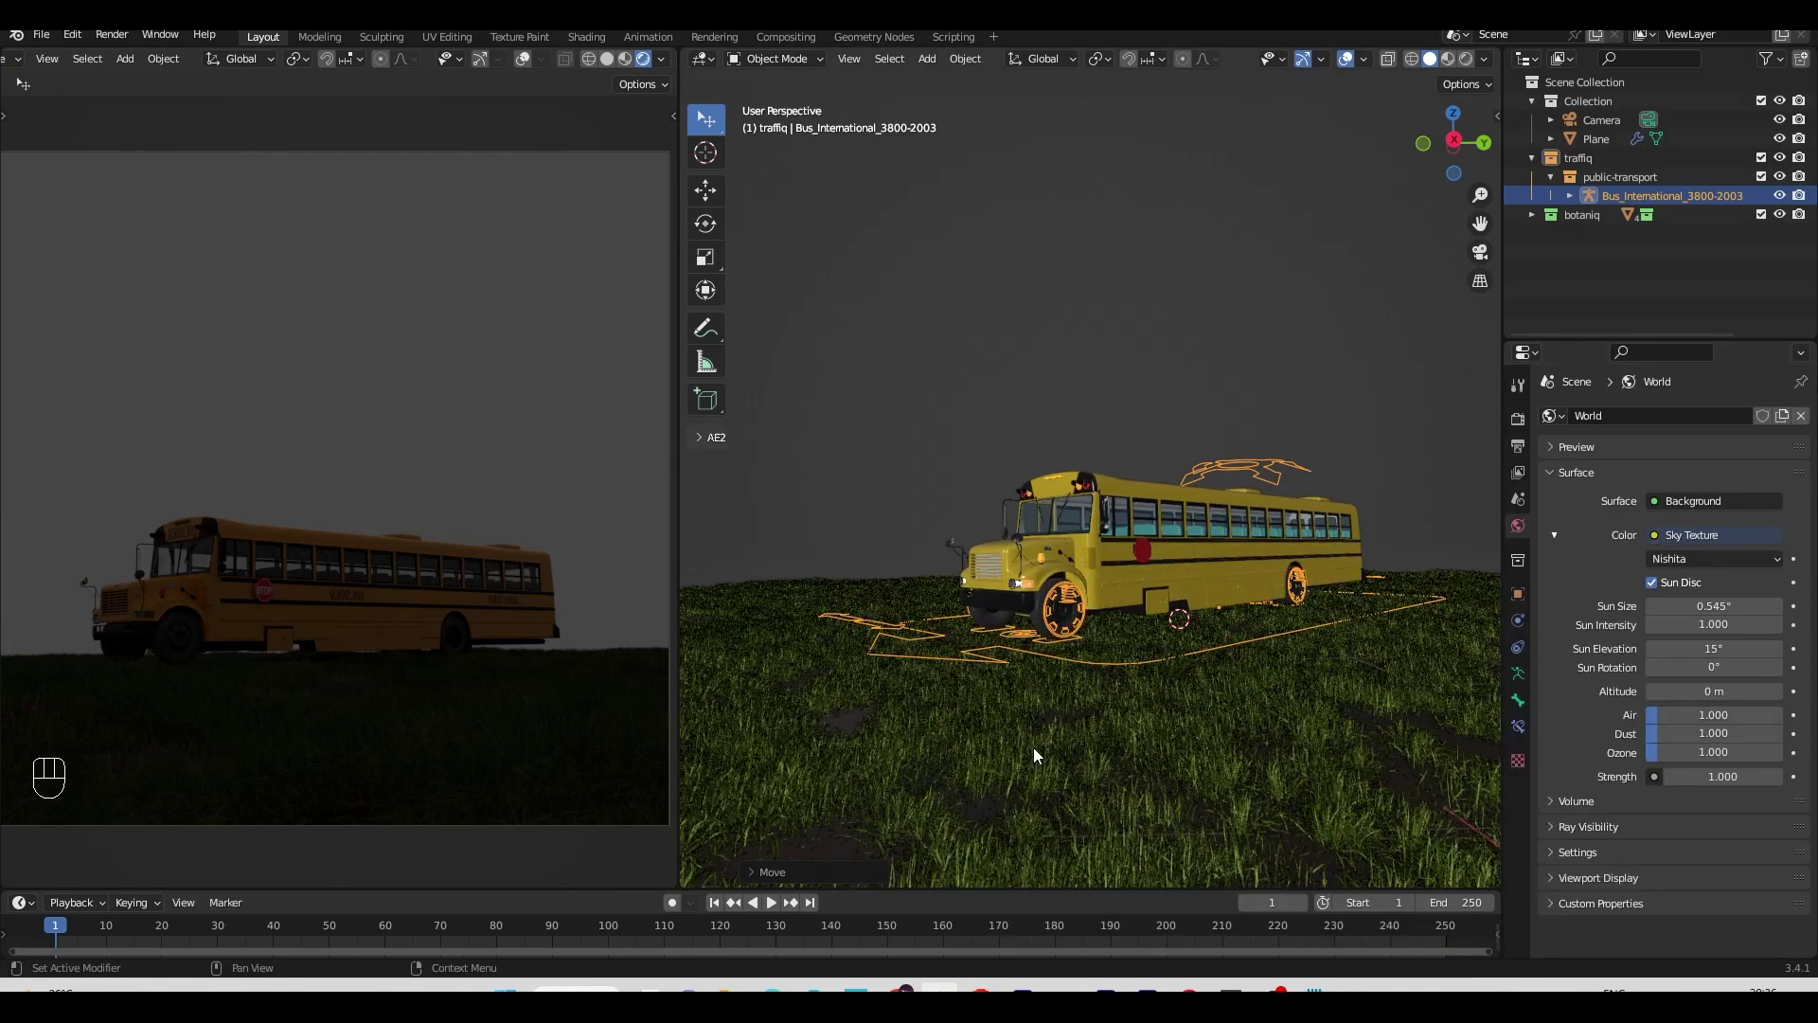
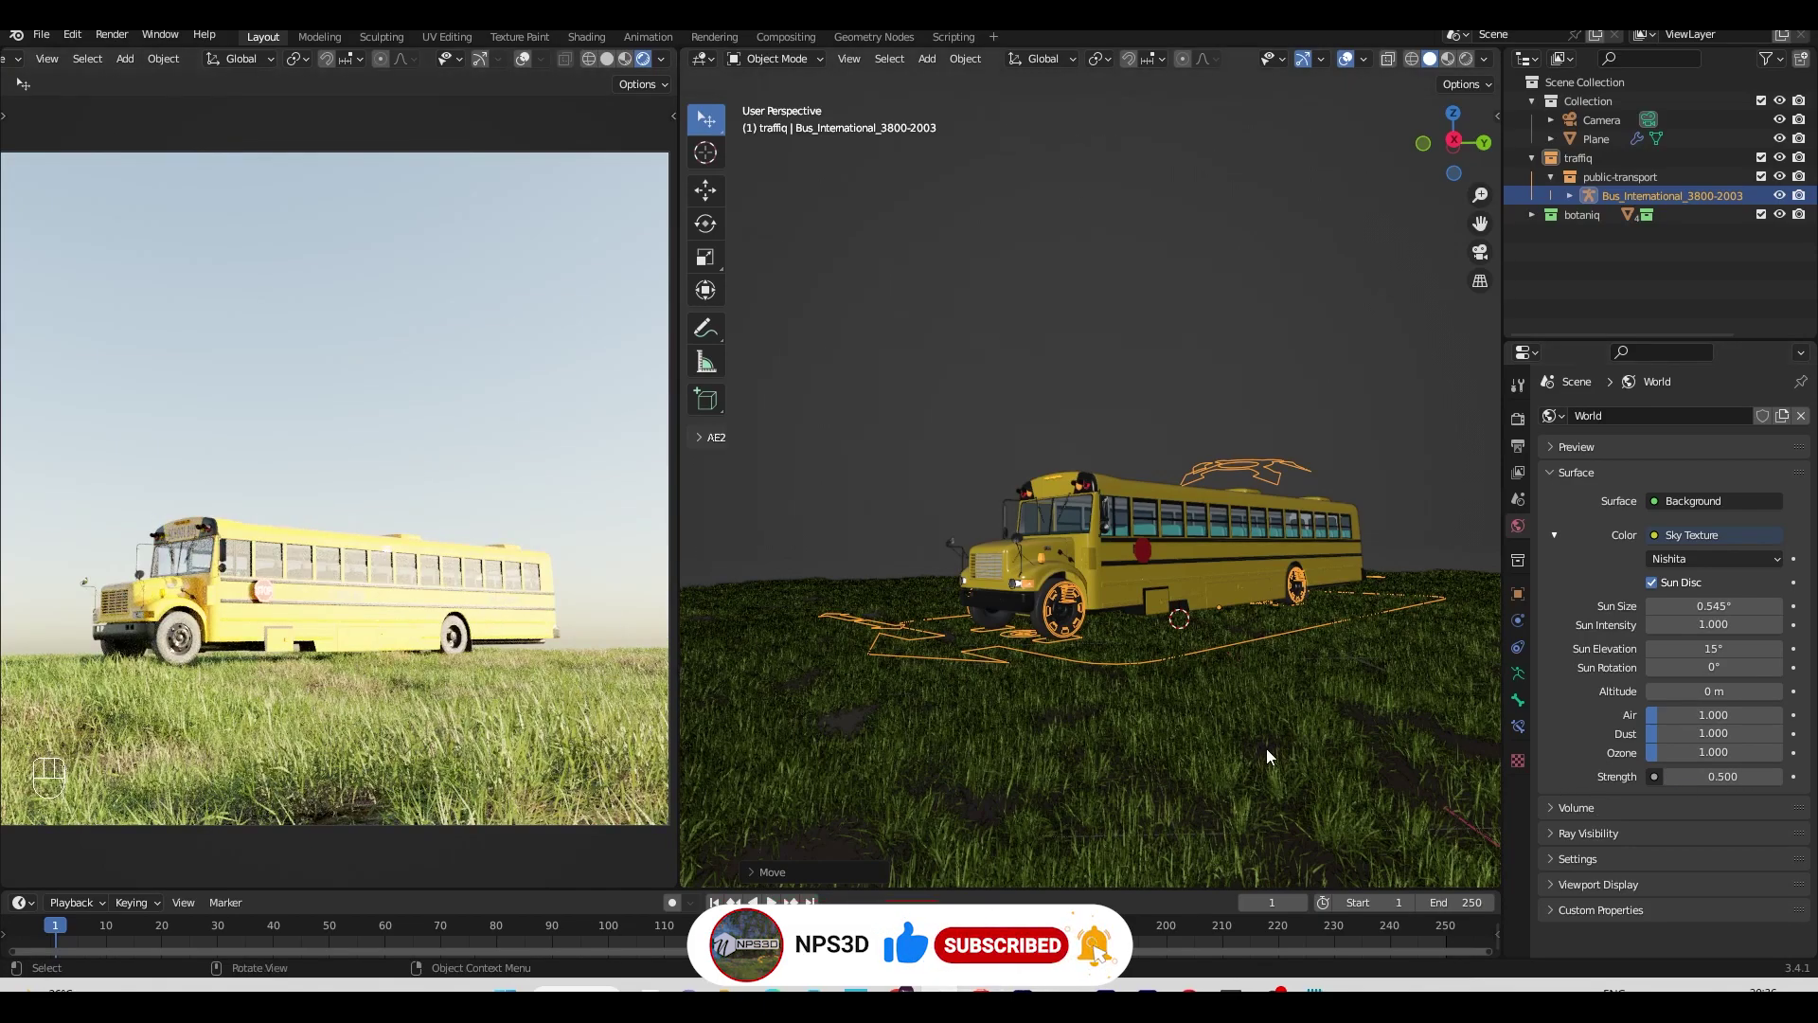
drag(1254, 701, 1209, 649)
click(1212, 639)
Step: Show the scatter sidebar, set grass to 5000 particles, add a pps_white layer with flowers category
key(n)
drag(1139, 617, 1151, 614)
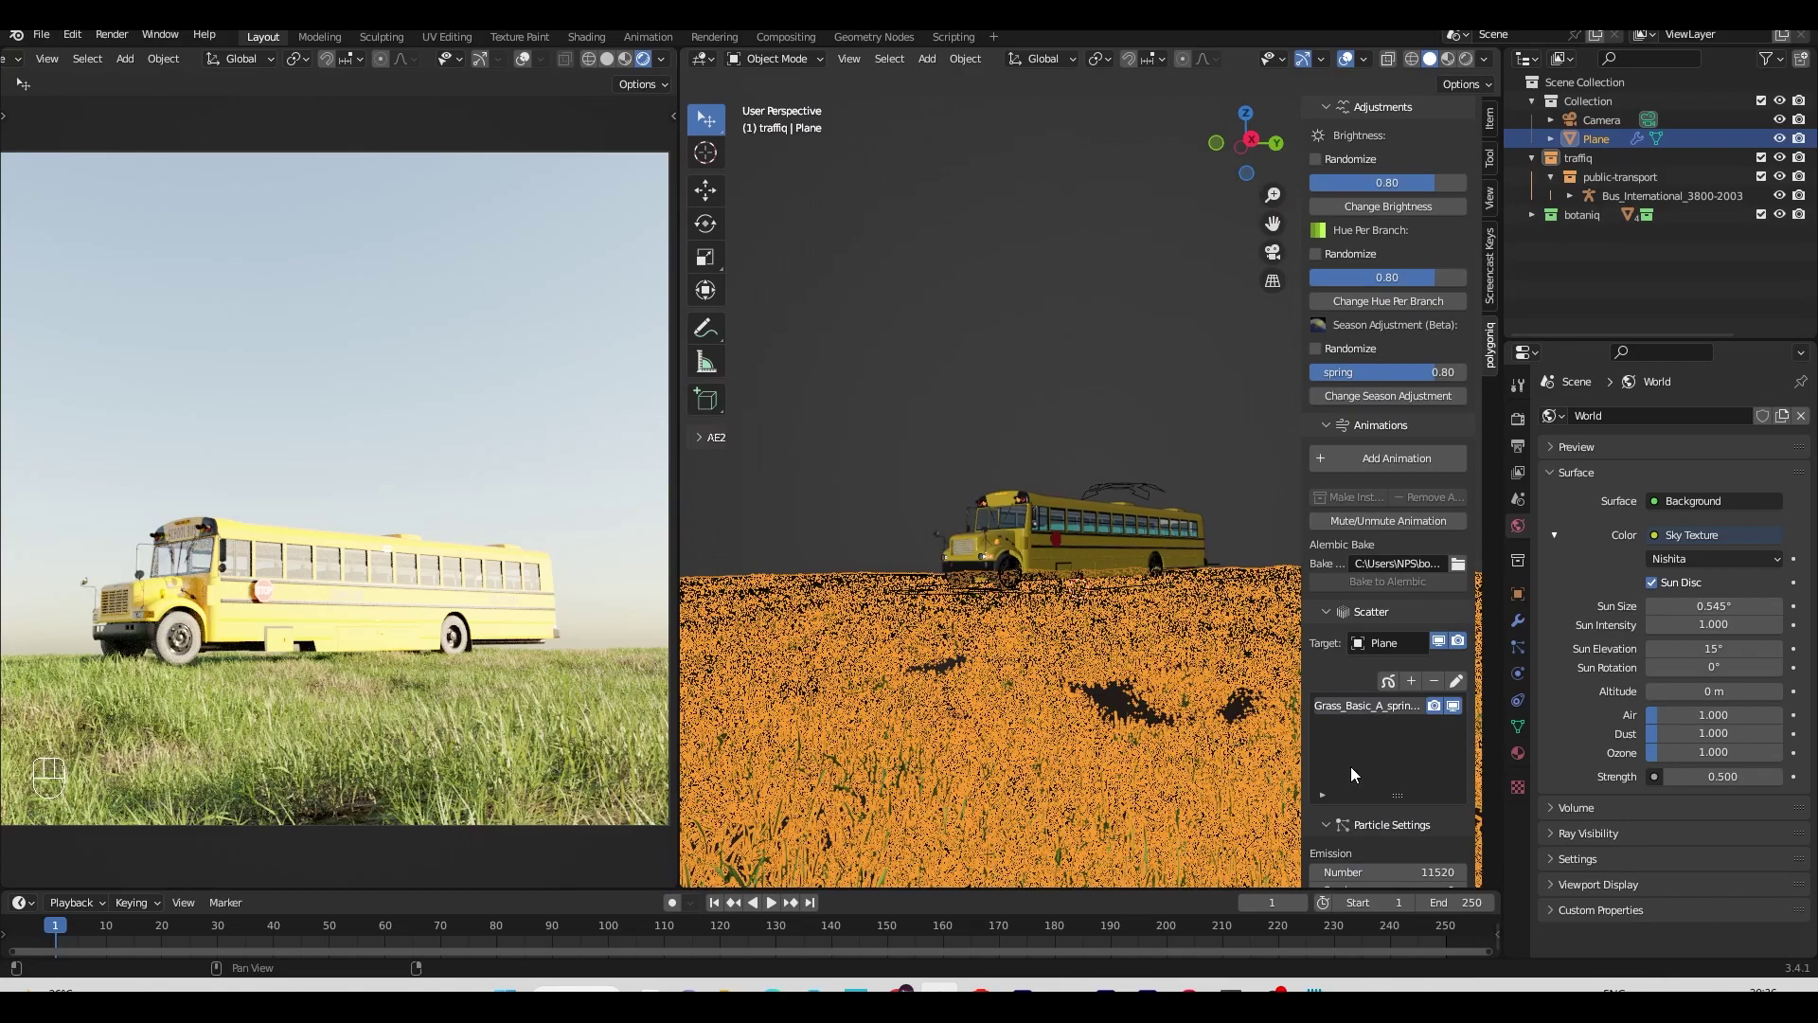
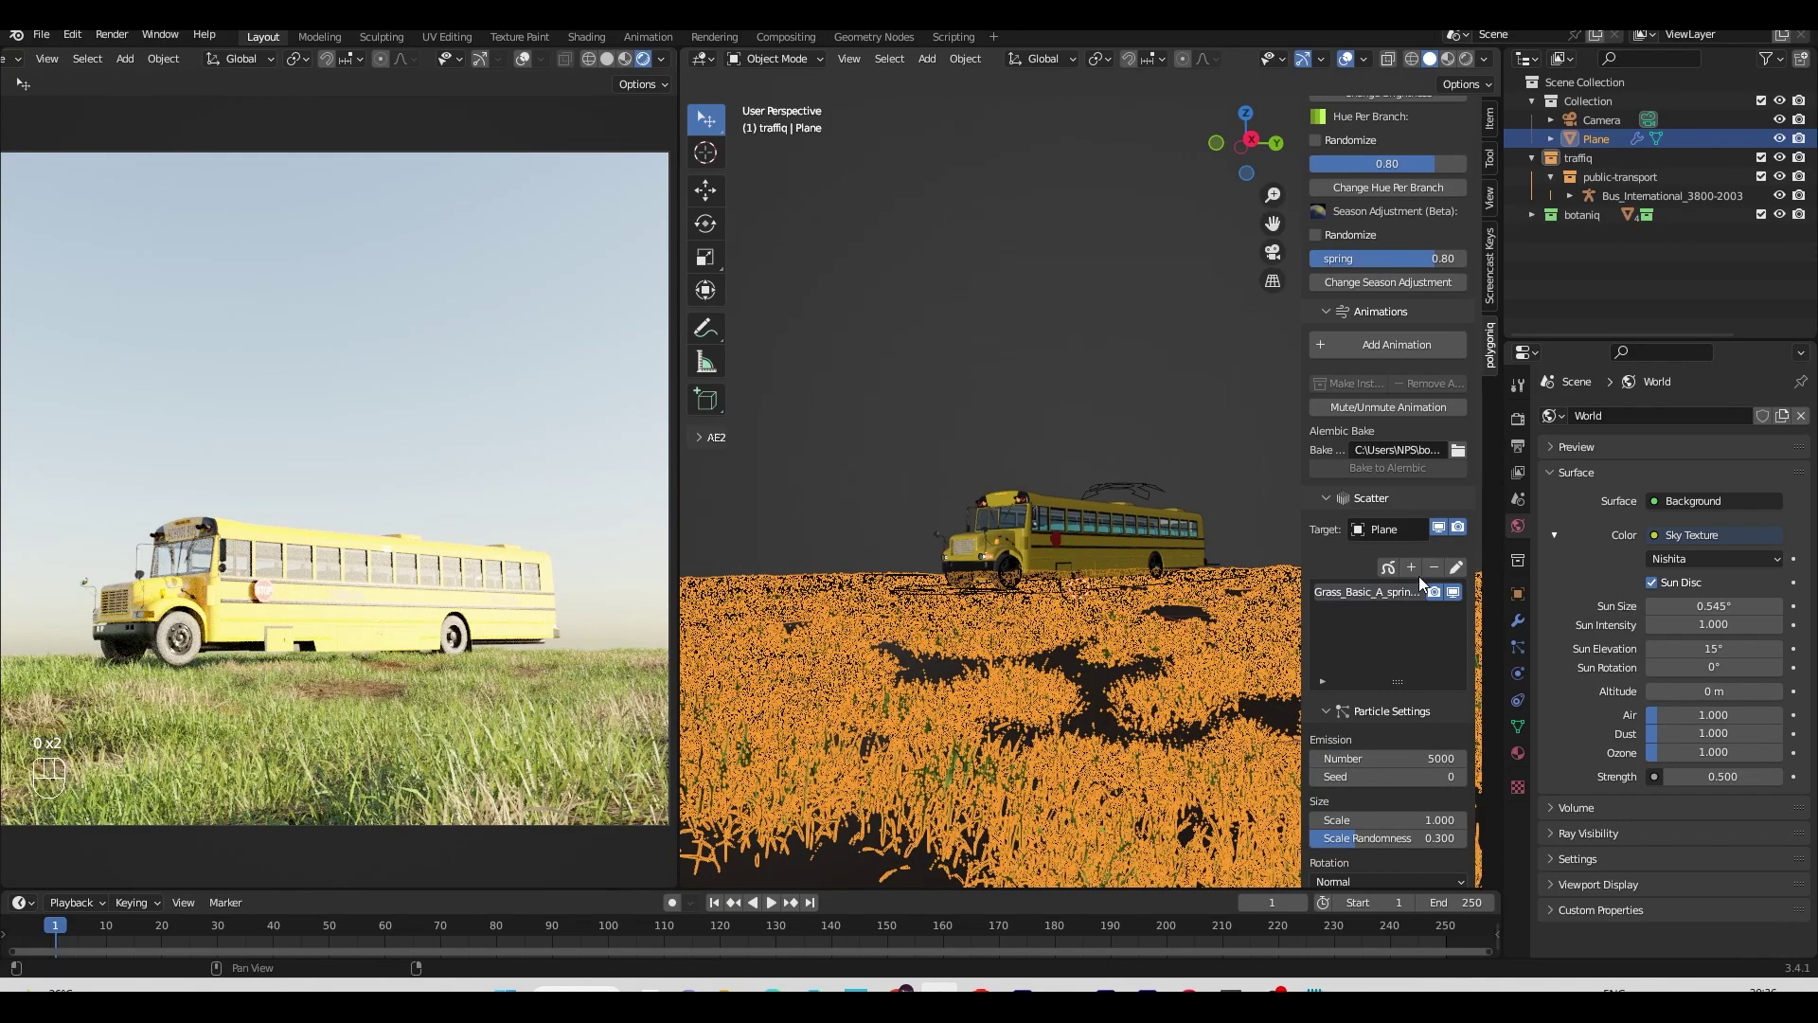
drag(1424, 573, 1429, 733)
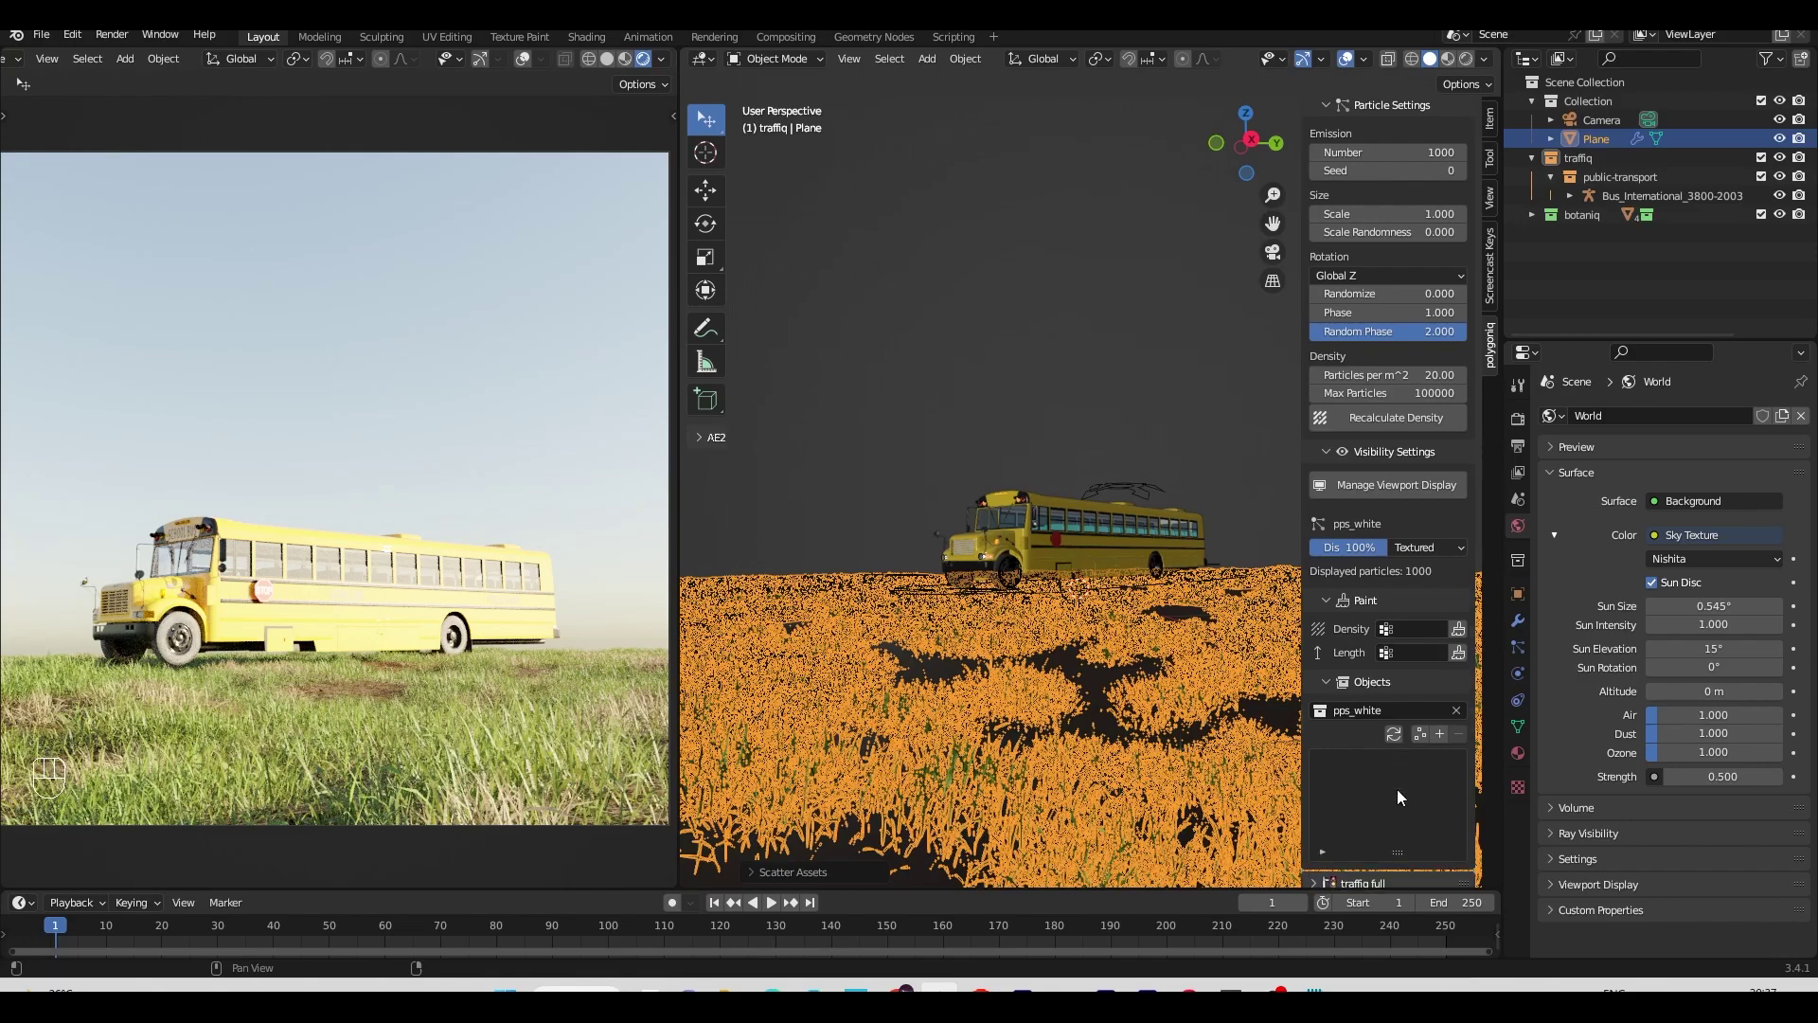
Step: Append four Cerastium arvense variants at 8000 particles, Scale 0.83, then reach the world Color socket
drag(1452, 731, 1456, 956)
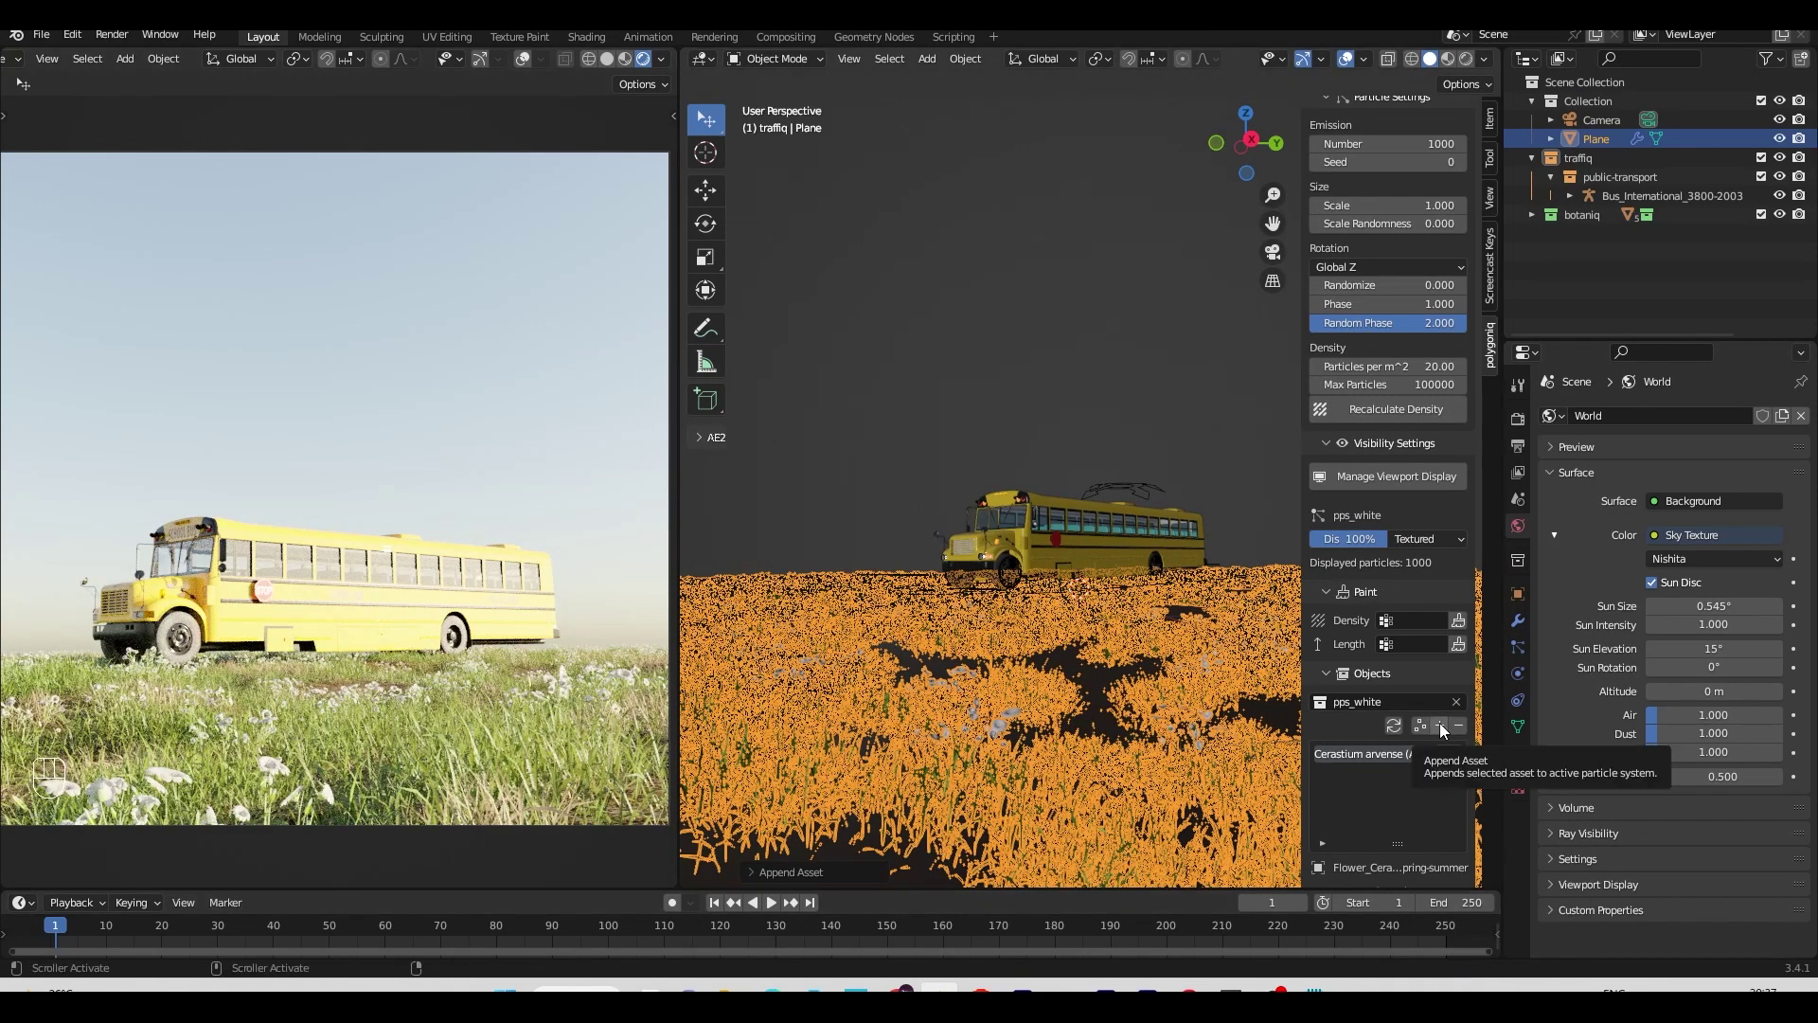
drag(1442, 727, 1428, 946)
drag(1448, 730, 1458, 954)
drag(1440, 735, 1426, 953)
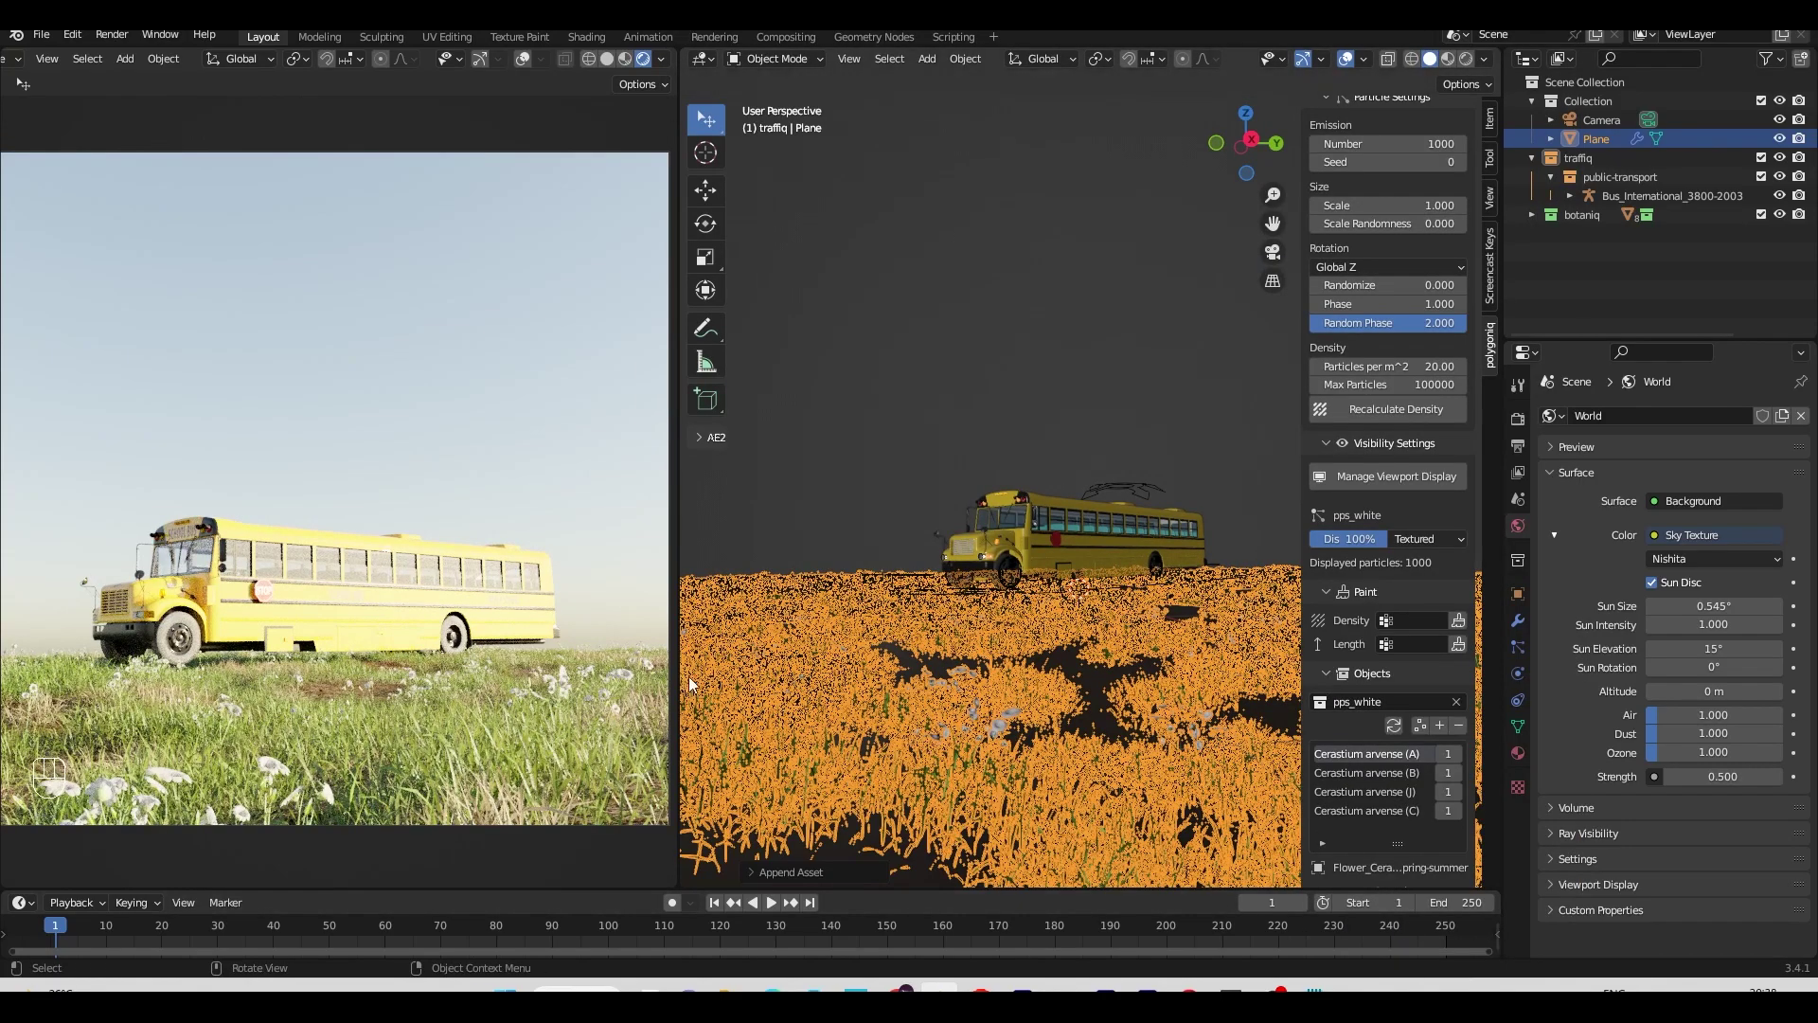
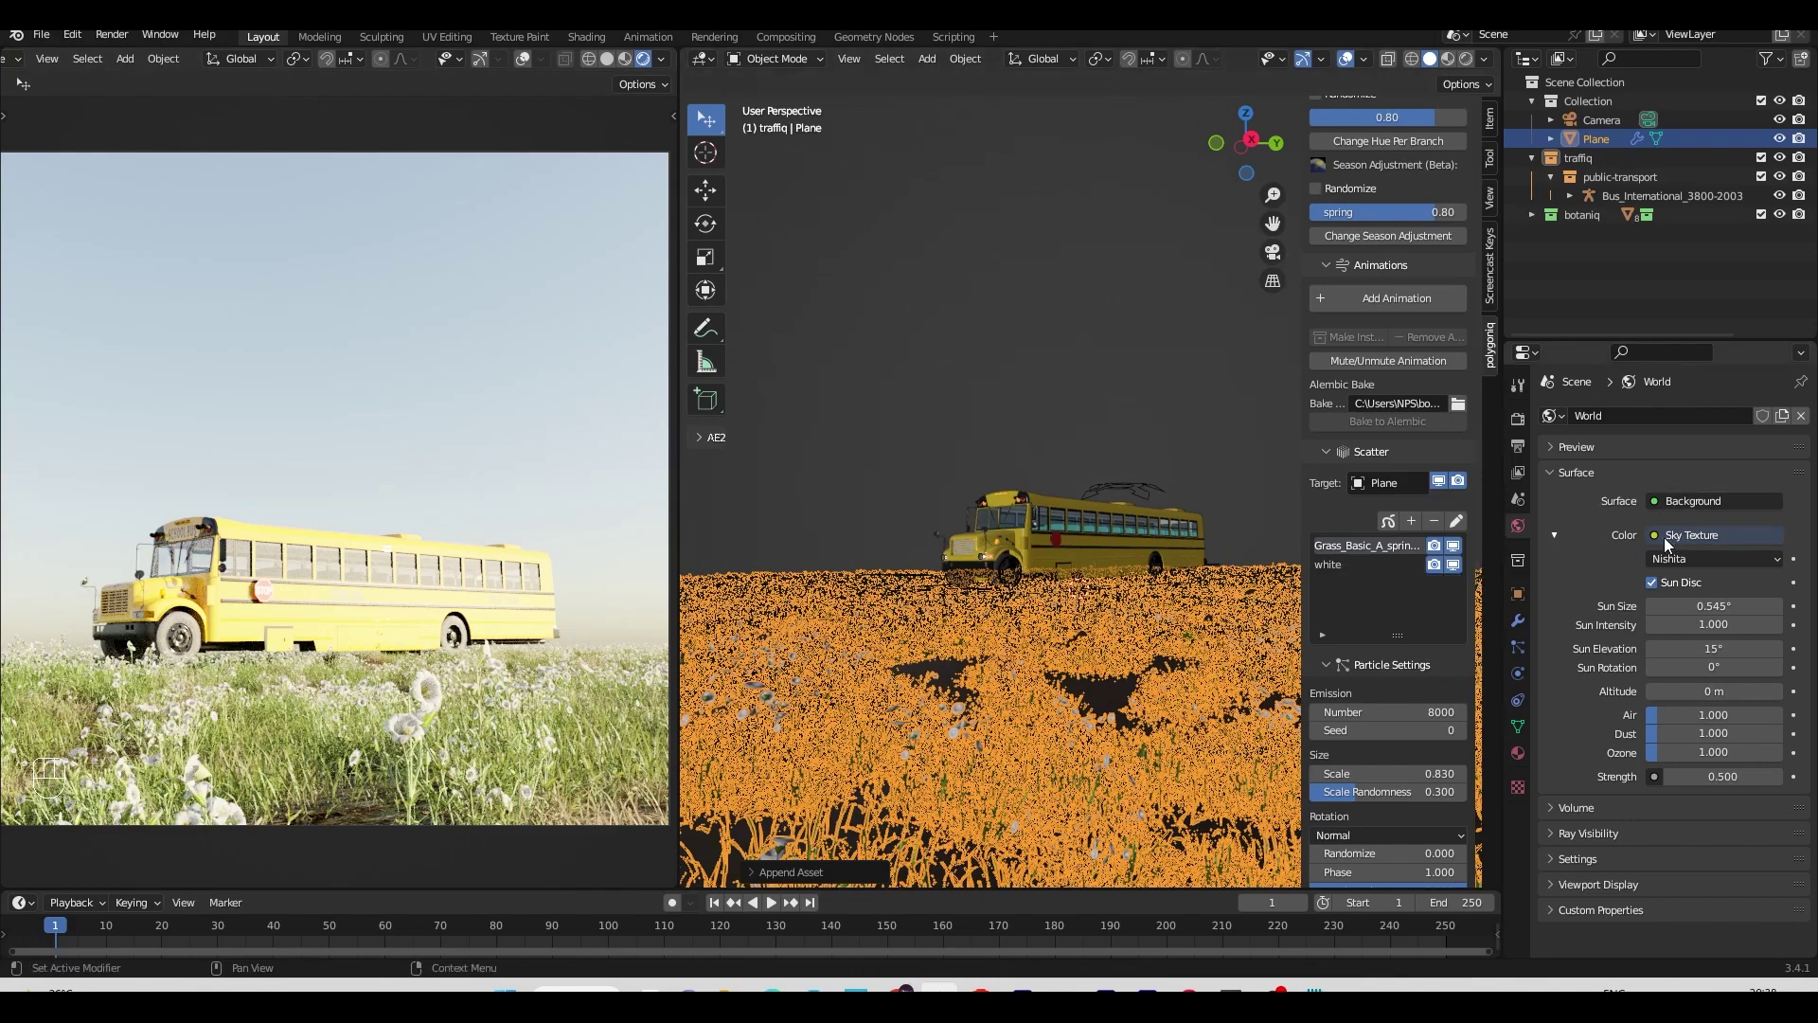
Step: Switch the world Color to an Environment Texture and show World nodes in the Shader Editor
drag(1655, 541, 1085, 106)
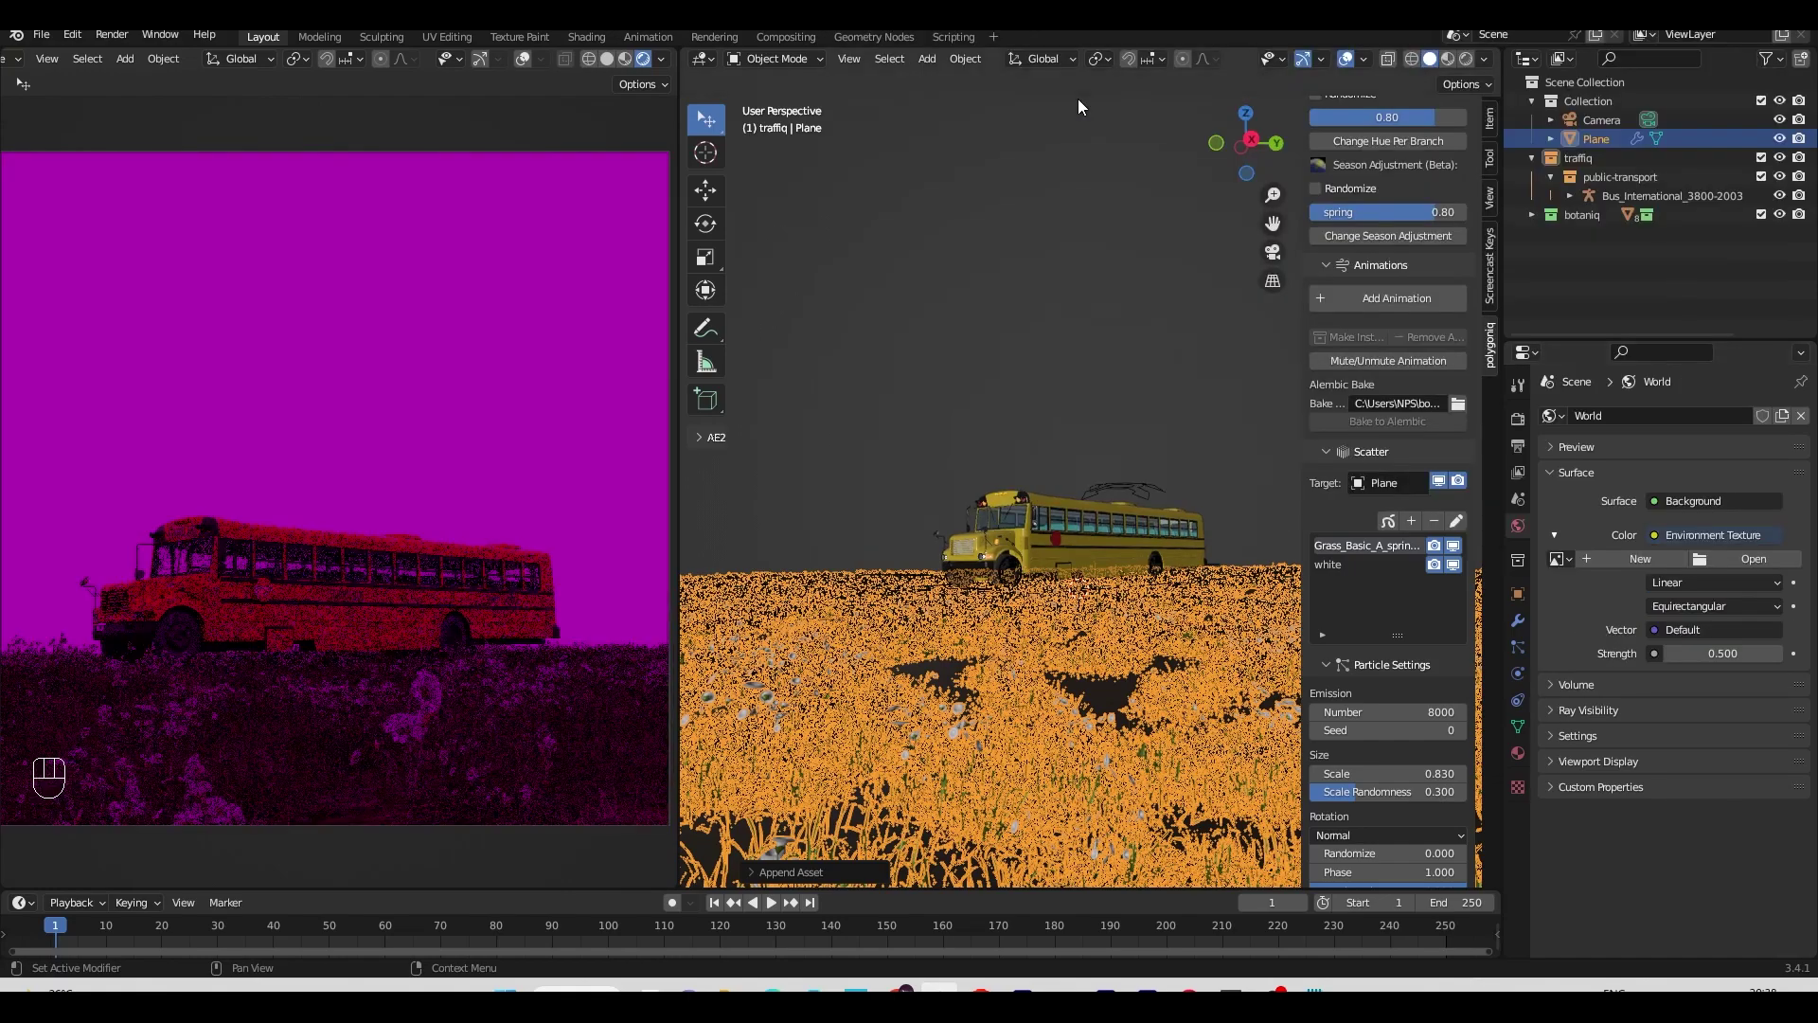
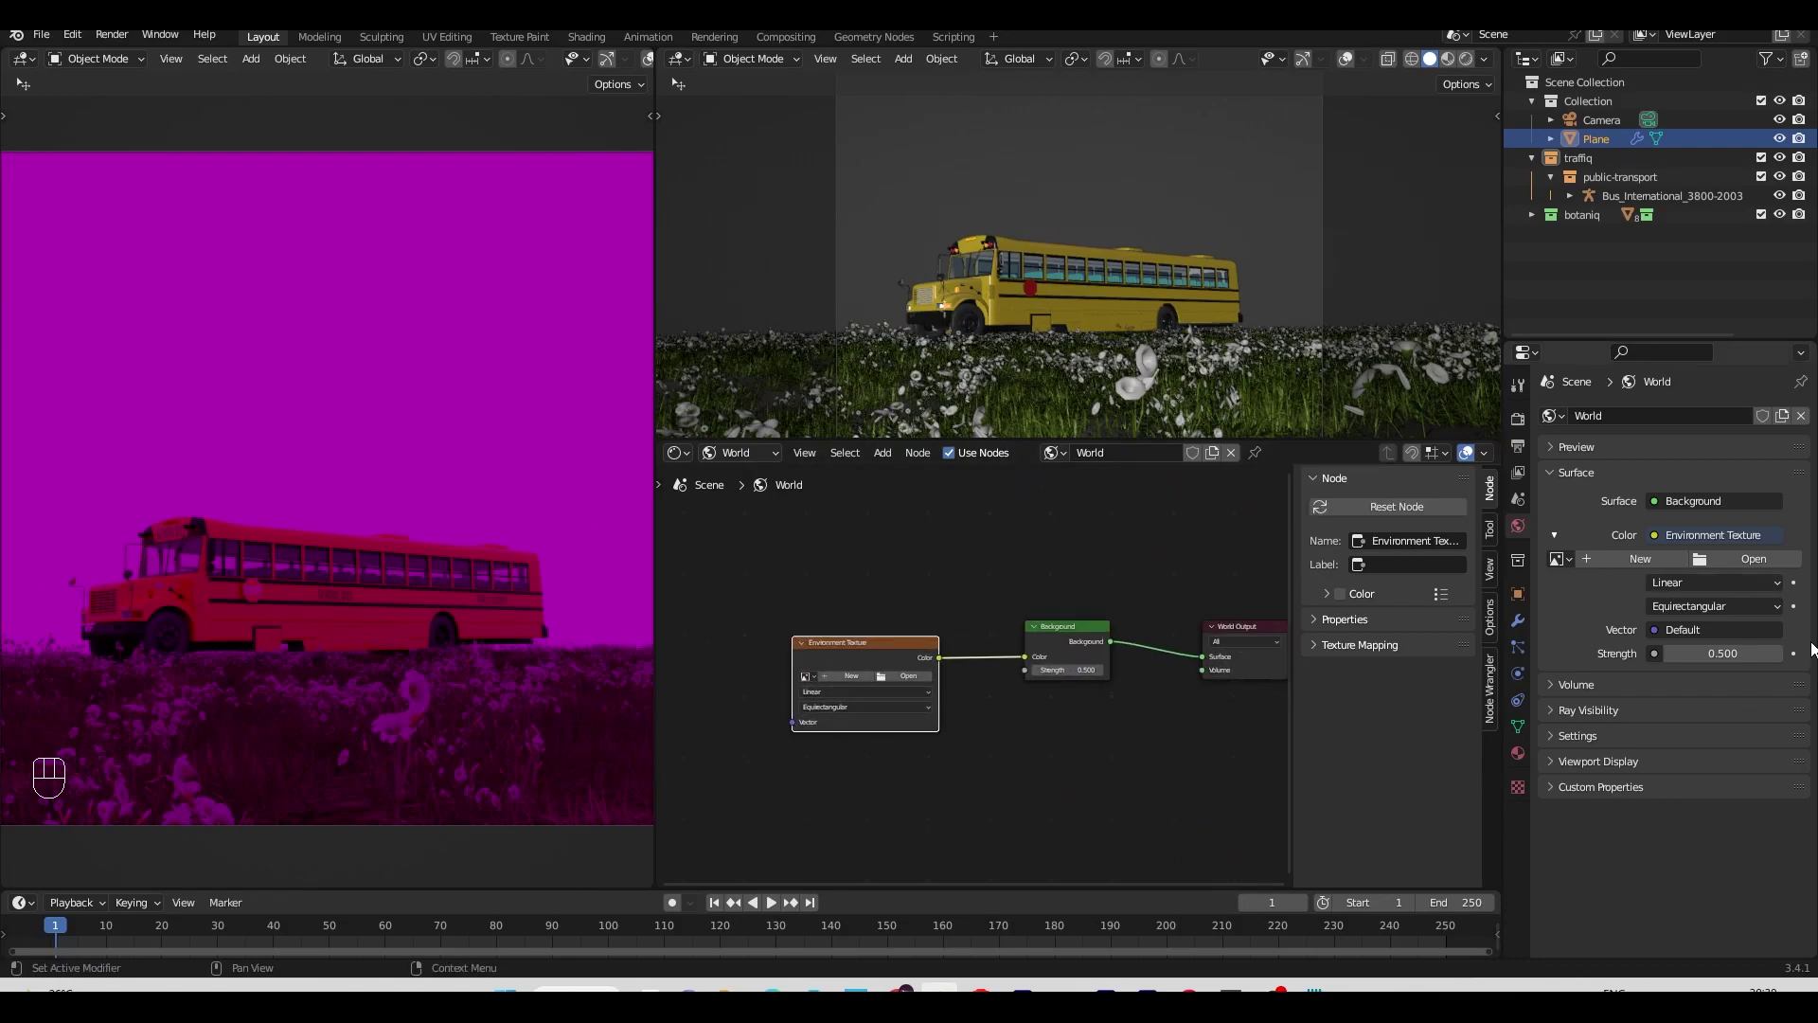
Step: Browse the HDRI folder for a cloudy sky image to load into the Environment Texture
click(1770, 567)
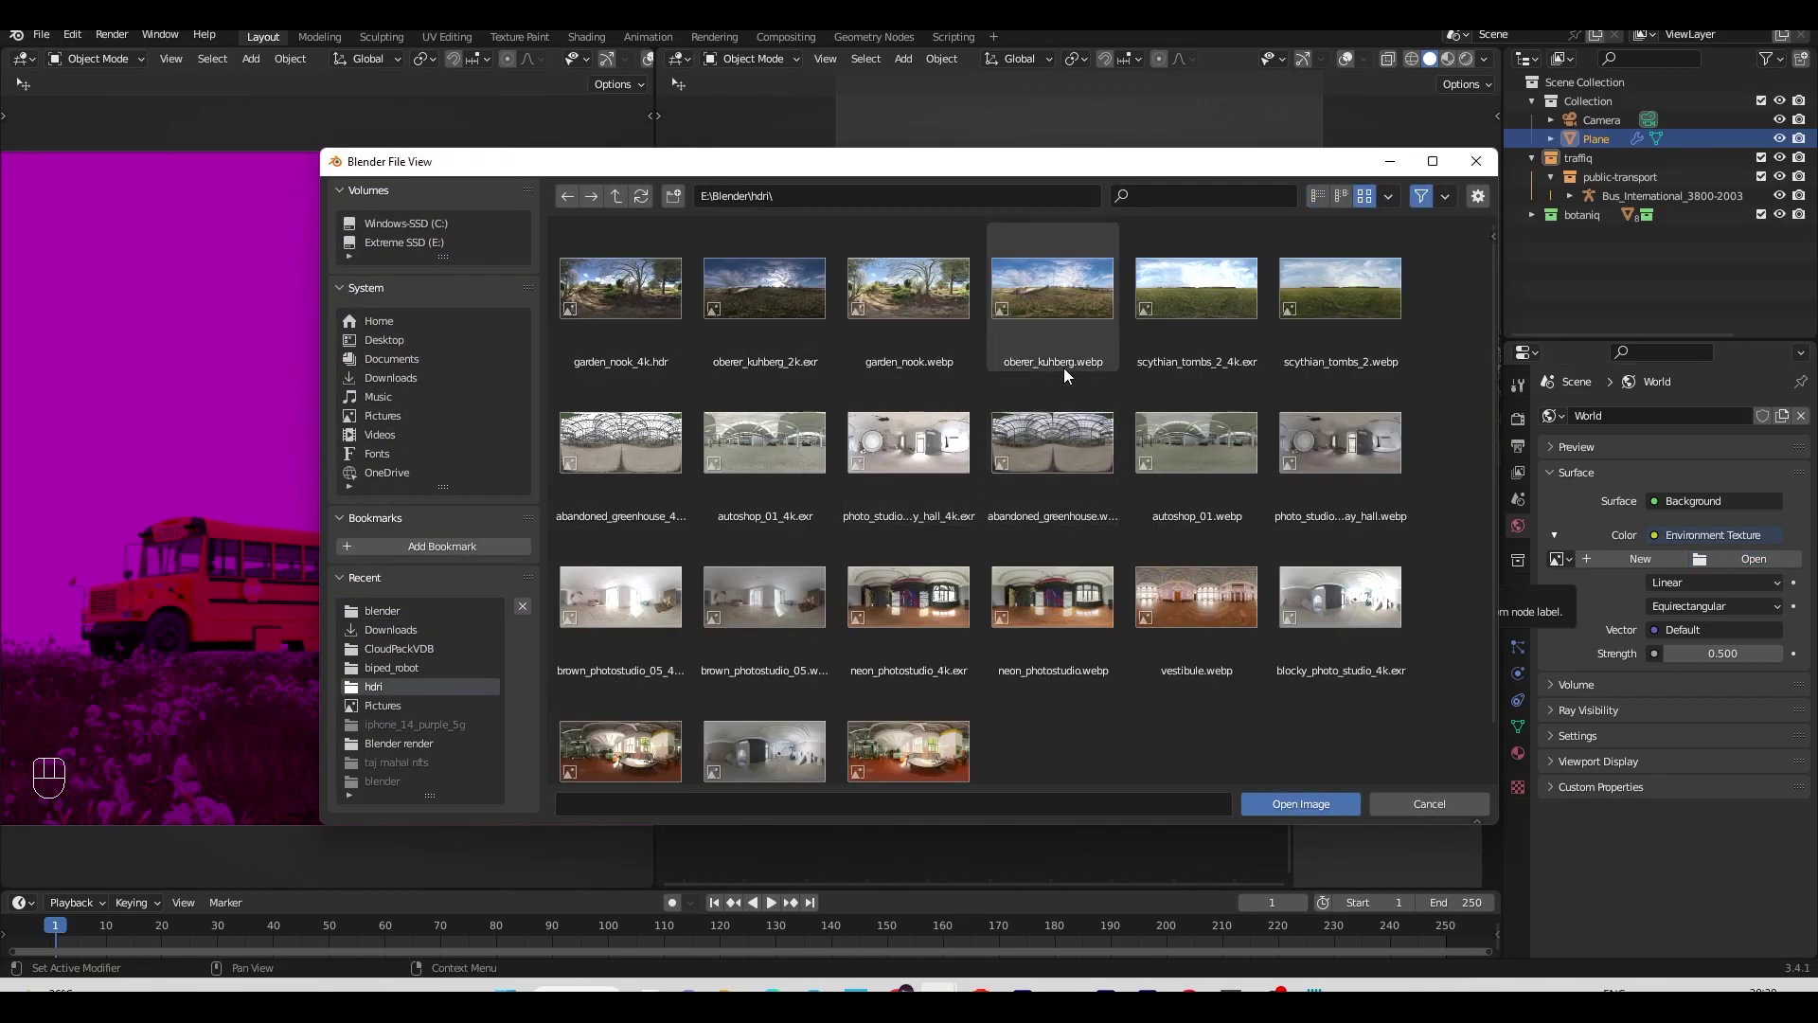
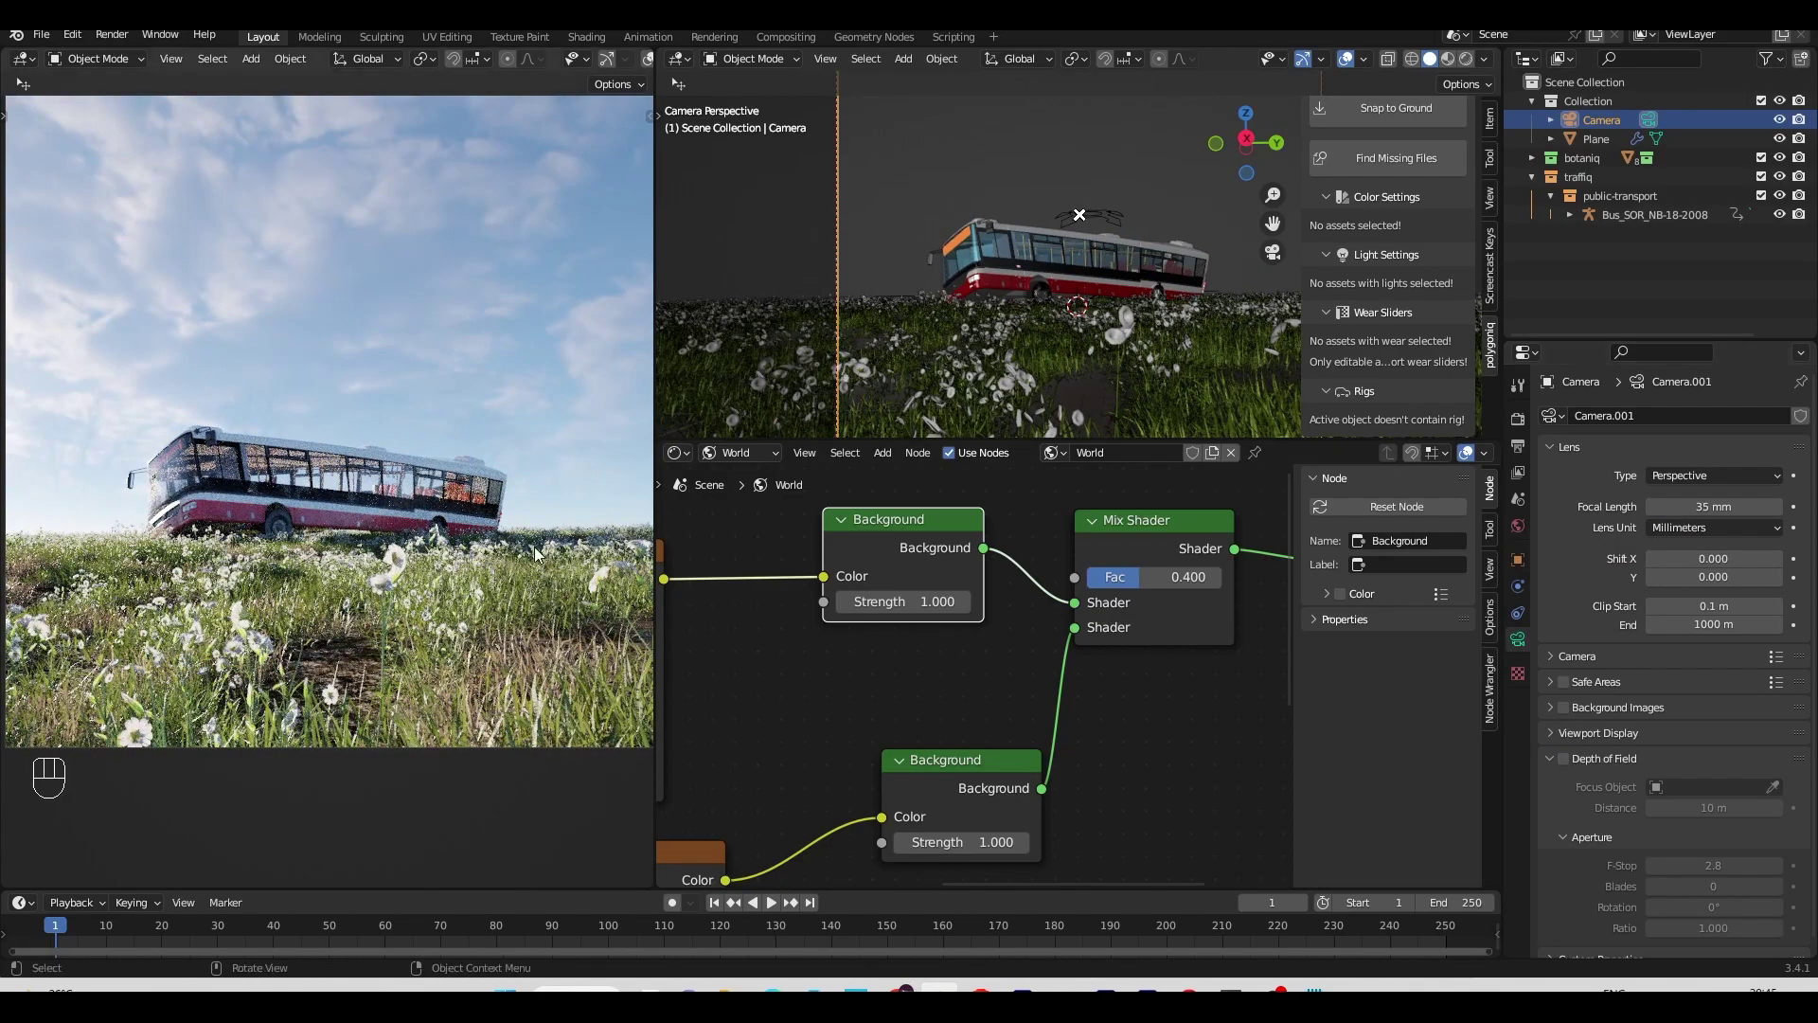
Step: Set the camera to a 55 mm lens, move and tilt it to frame the bus lower, and save
key(n)
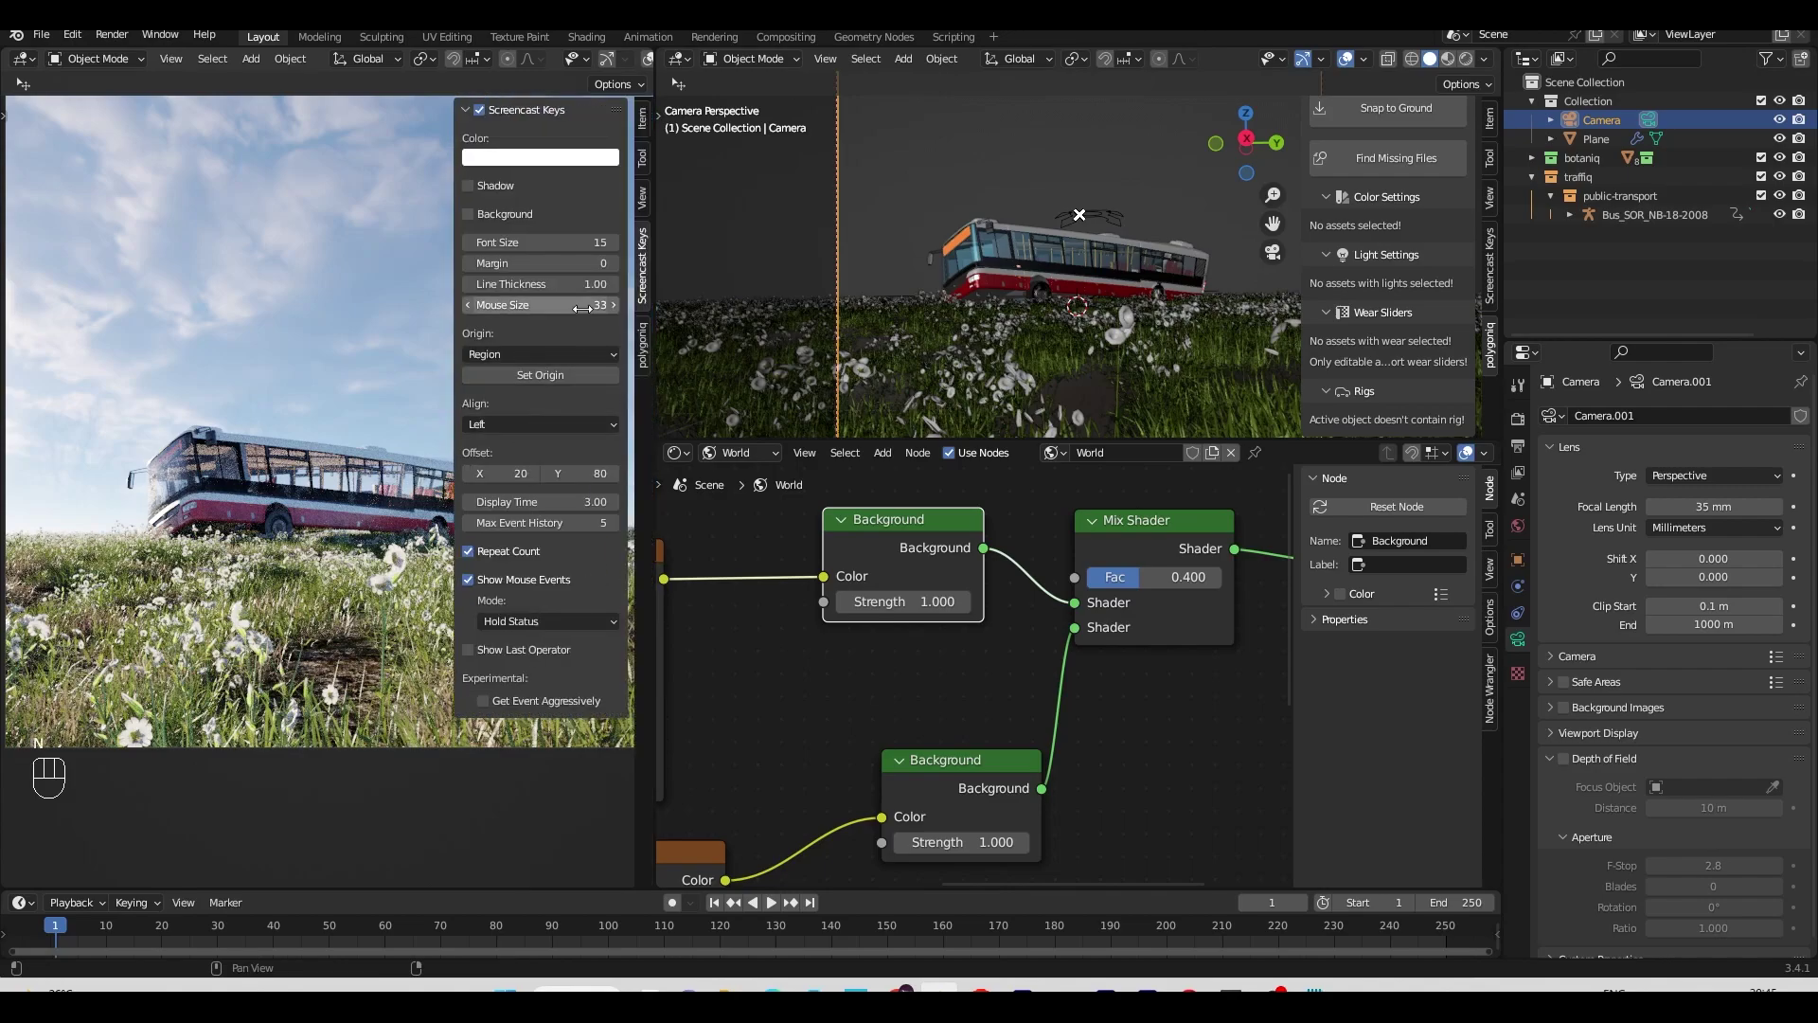
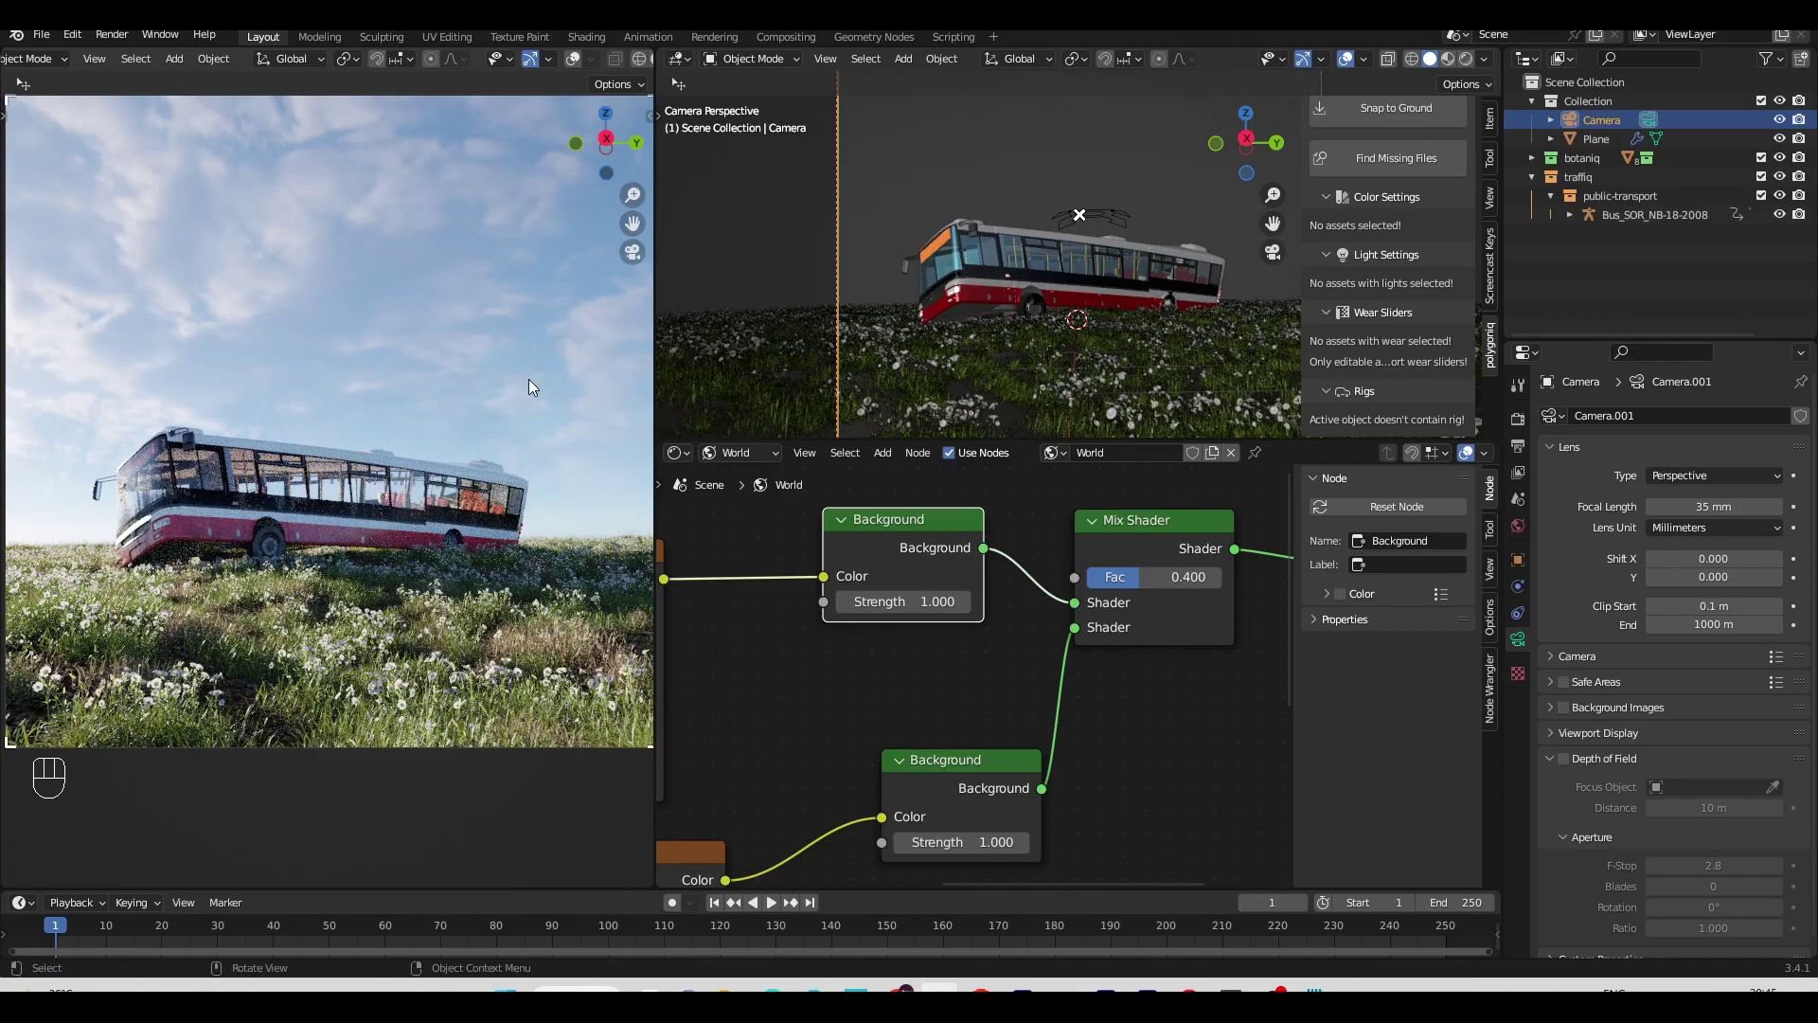
middle_click(434, 471)
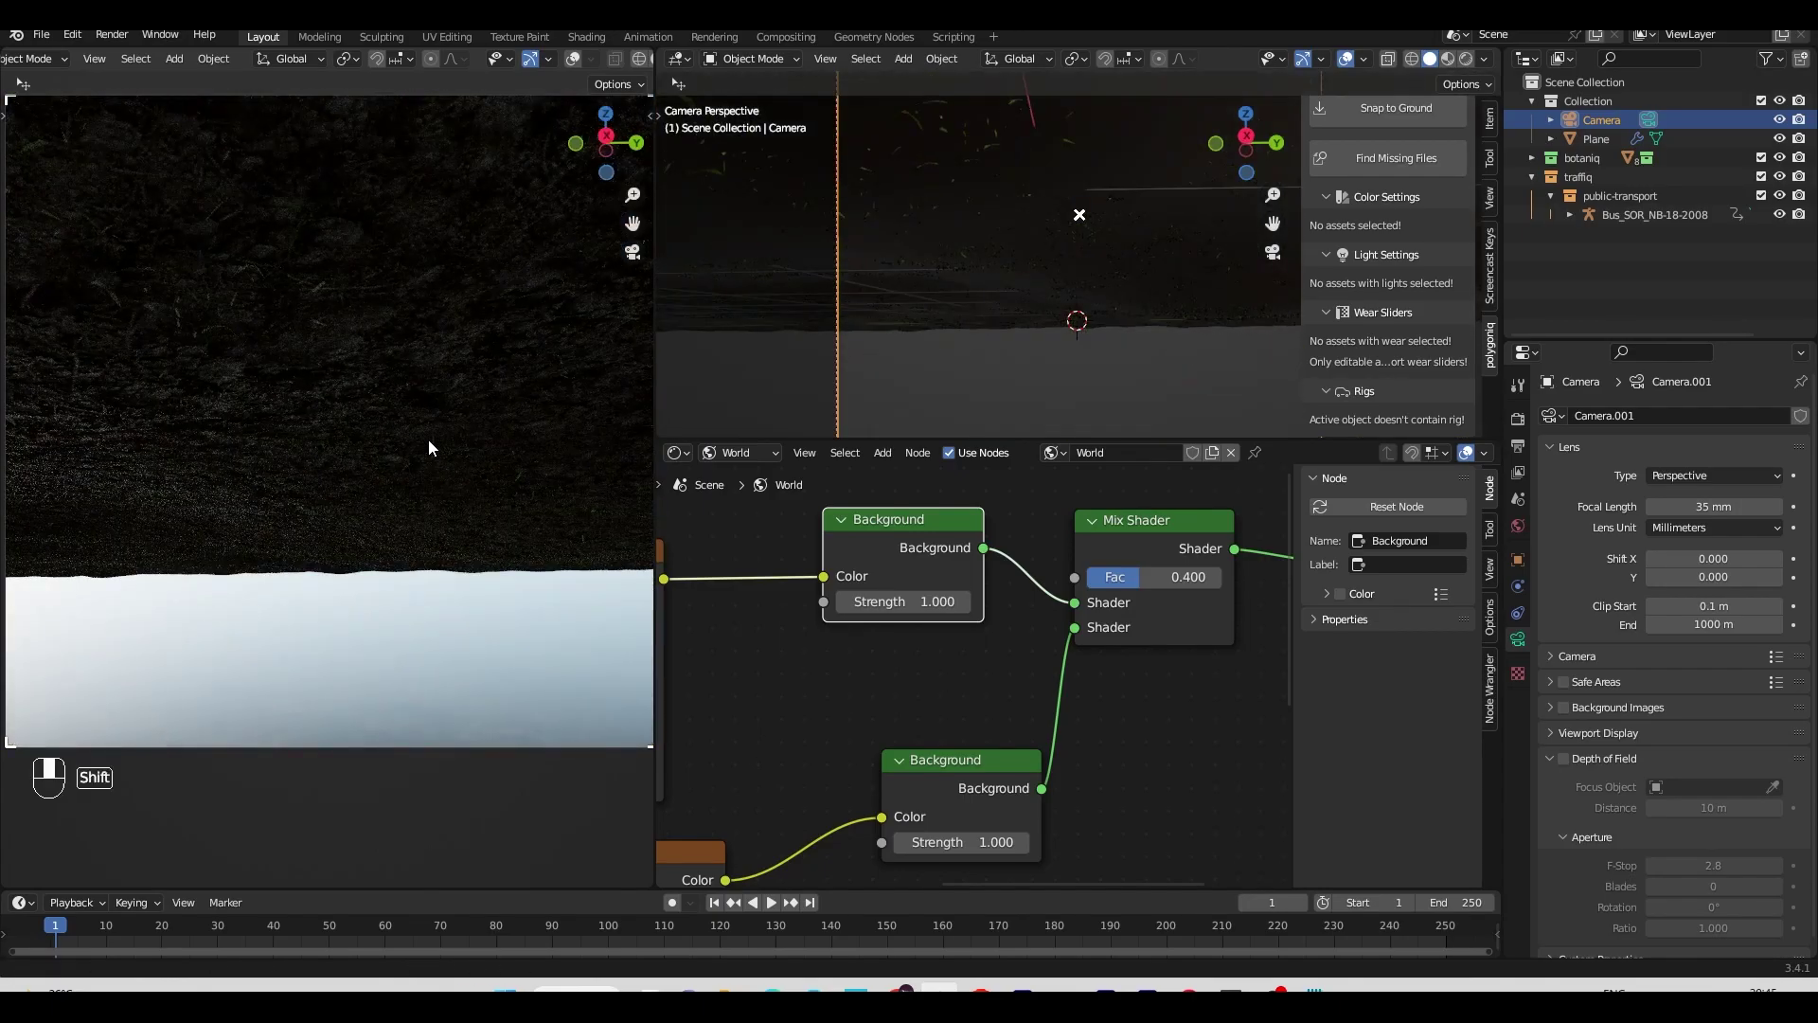
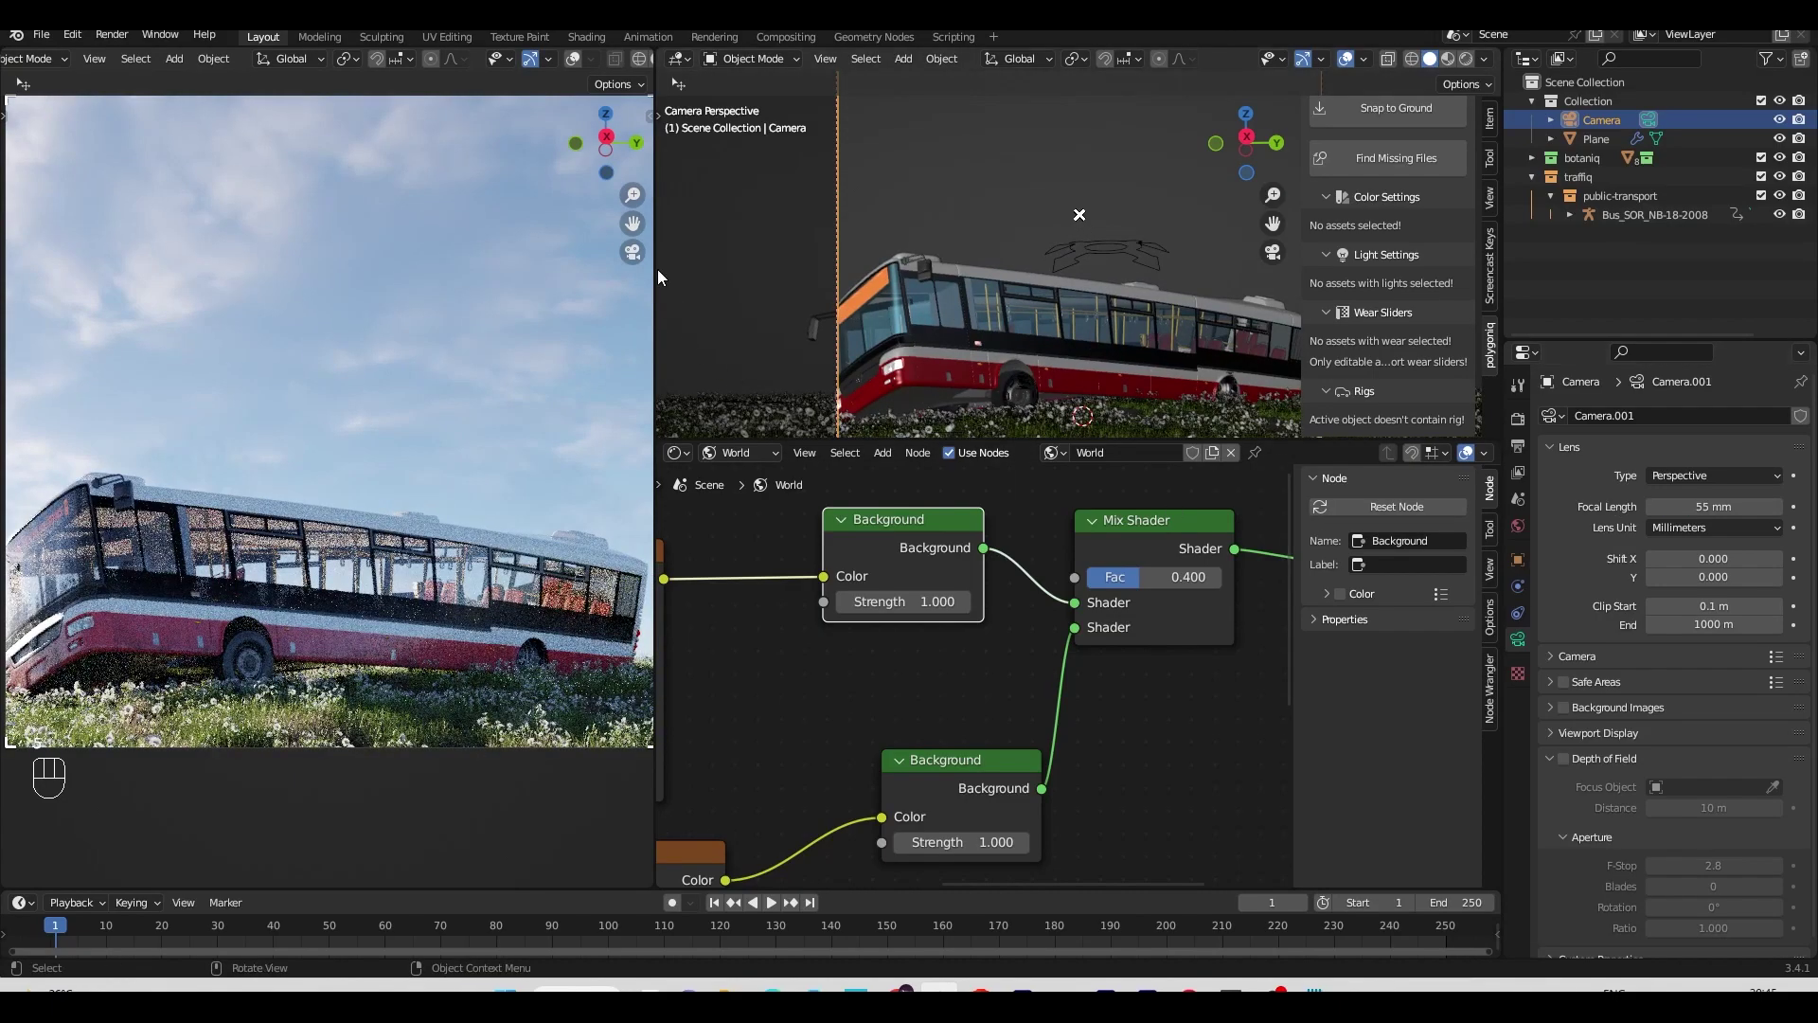
click(536, 289)
key(n)
click(556, 357)
key(n)
drag(409, 447, 413, 432)
middle_click(413, 433)
key(ctrl+s)
Step: Enable Depth of Field on the camera and start picking the bus as focus object
click(1570, 765)
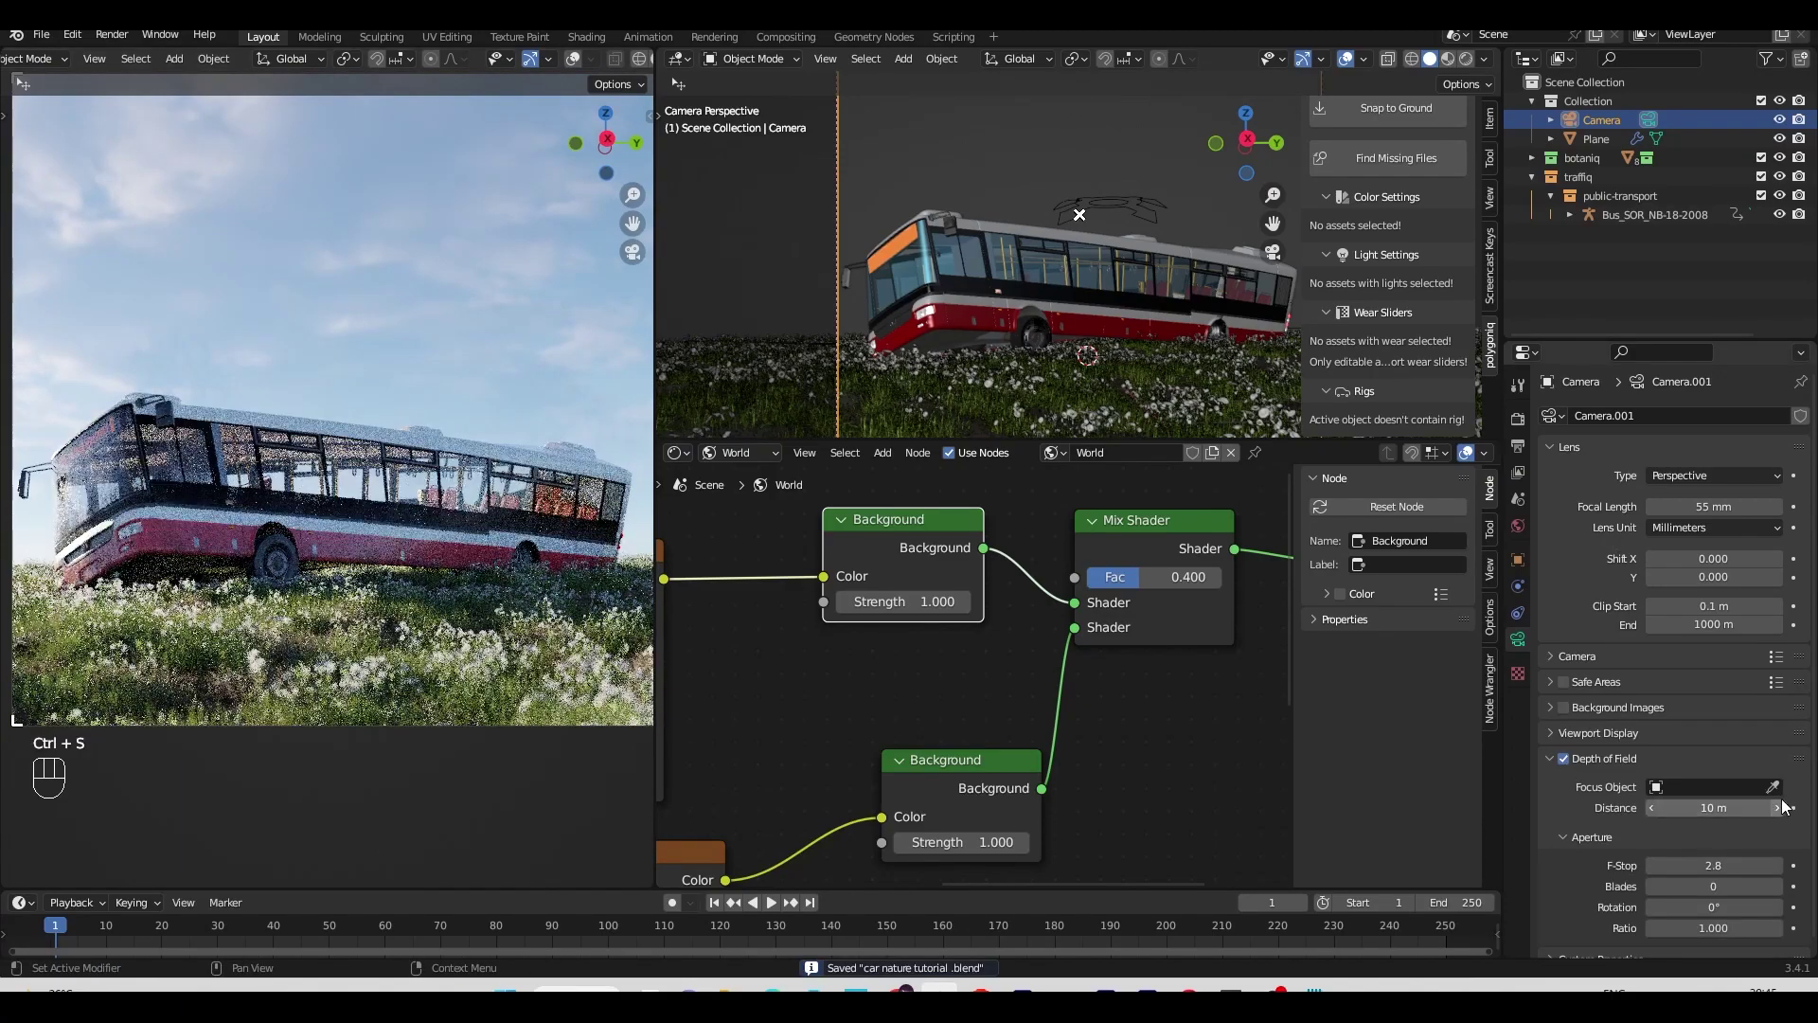
click(1781, 787)
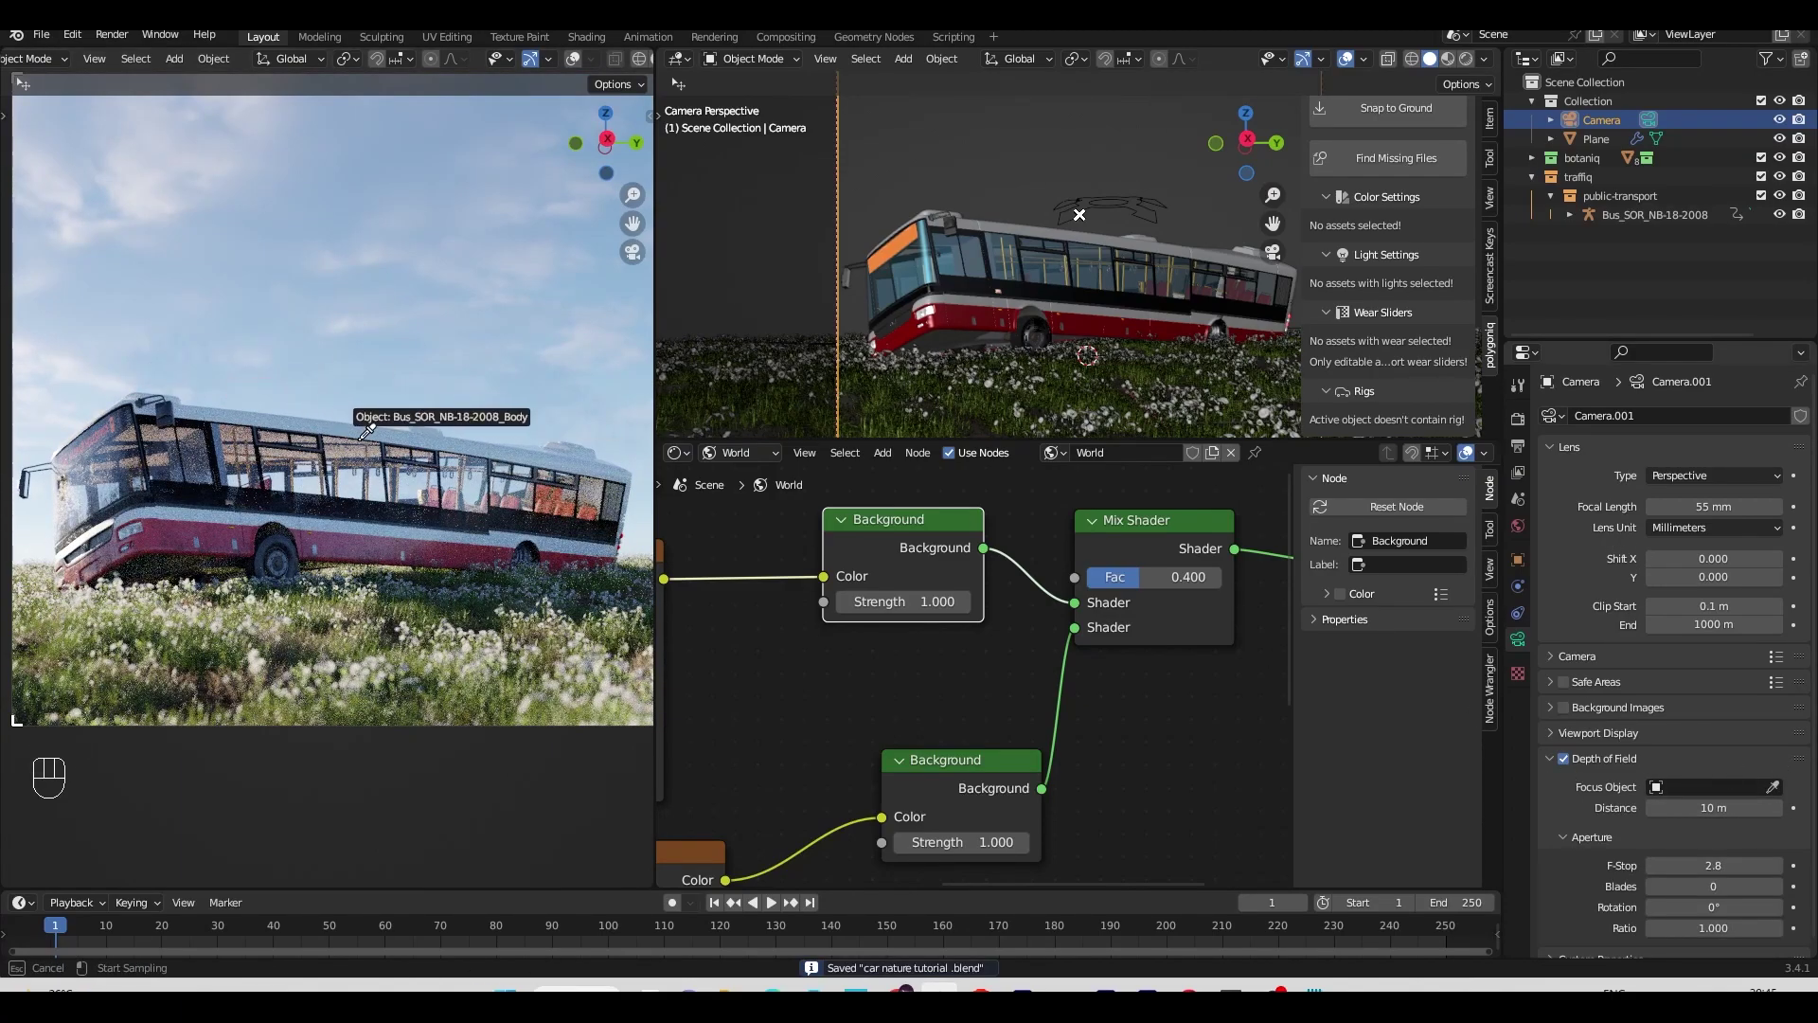
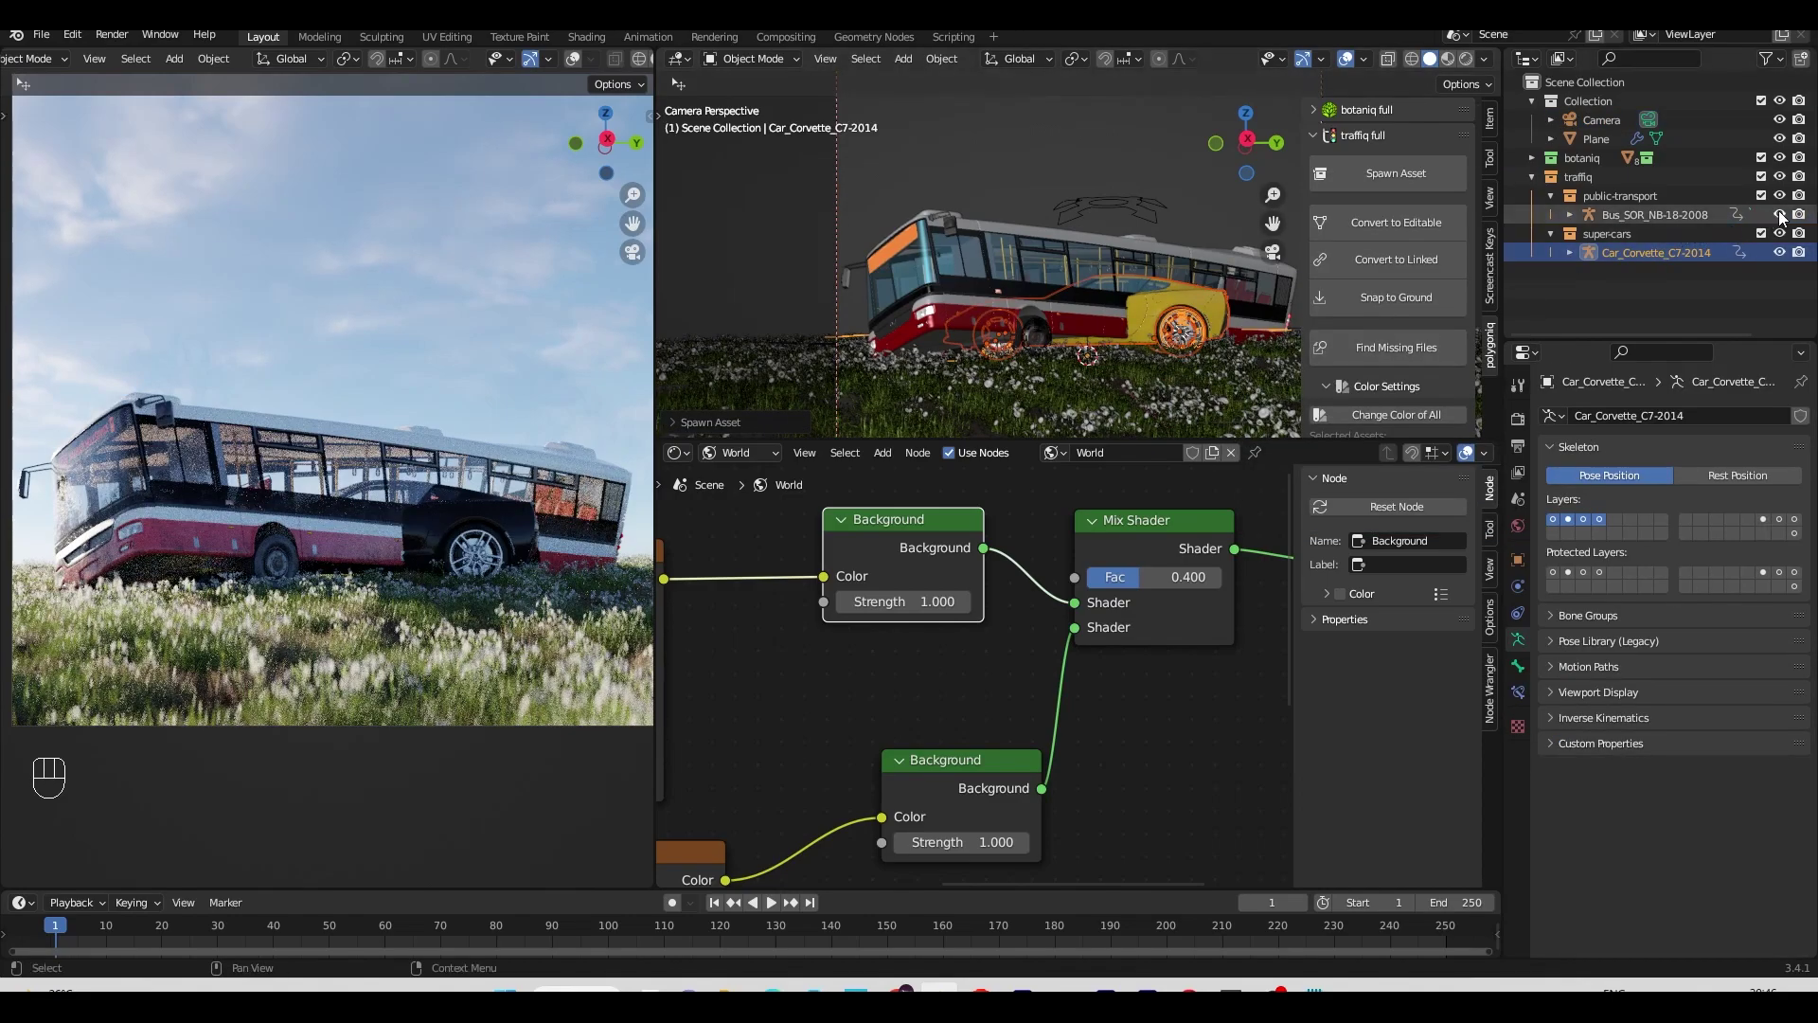
Step: Hide the bus in the Outliner and raise the Corvette about 0.34 m off the grass
click(1787, 214)
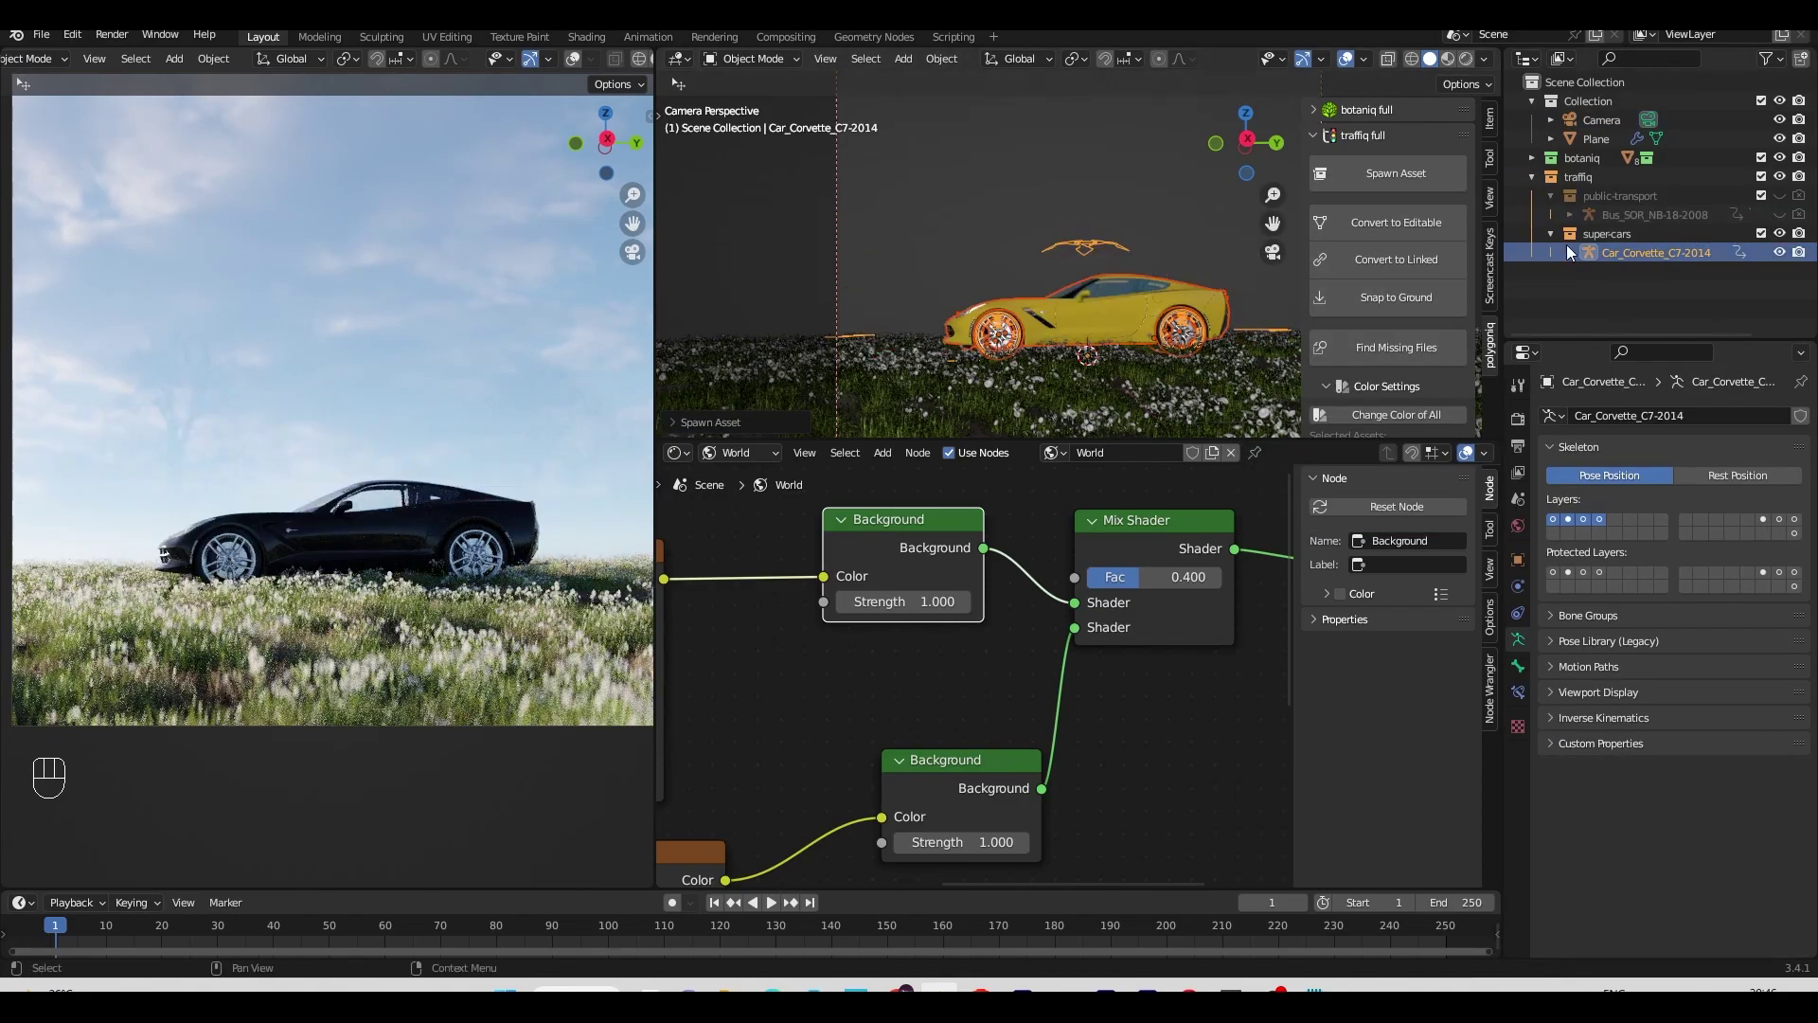
key(g)
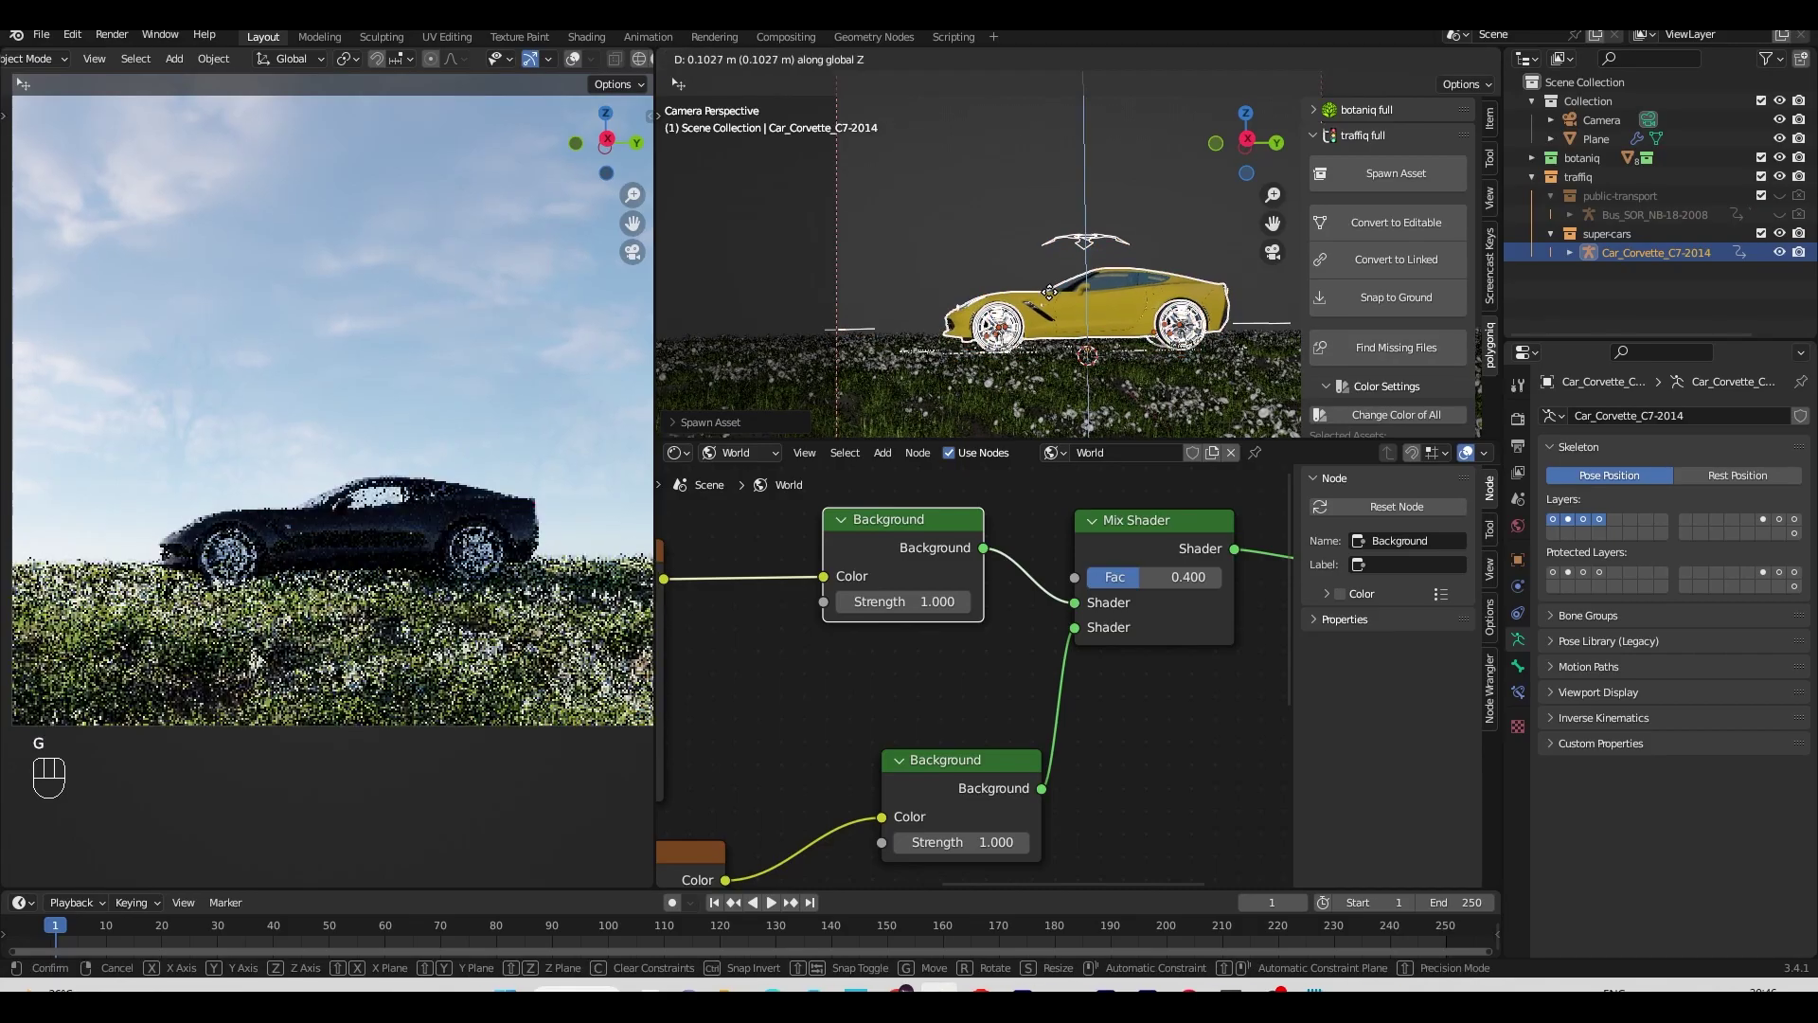
key(r)
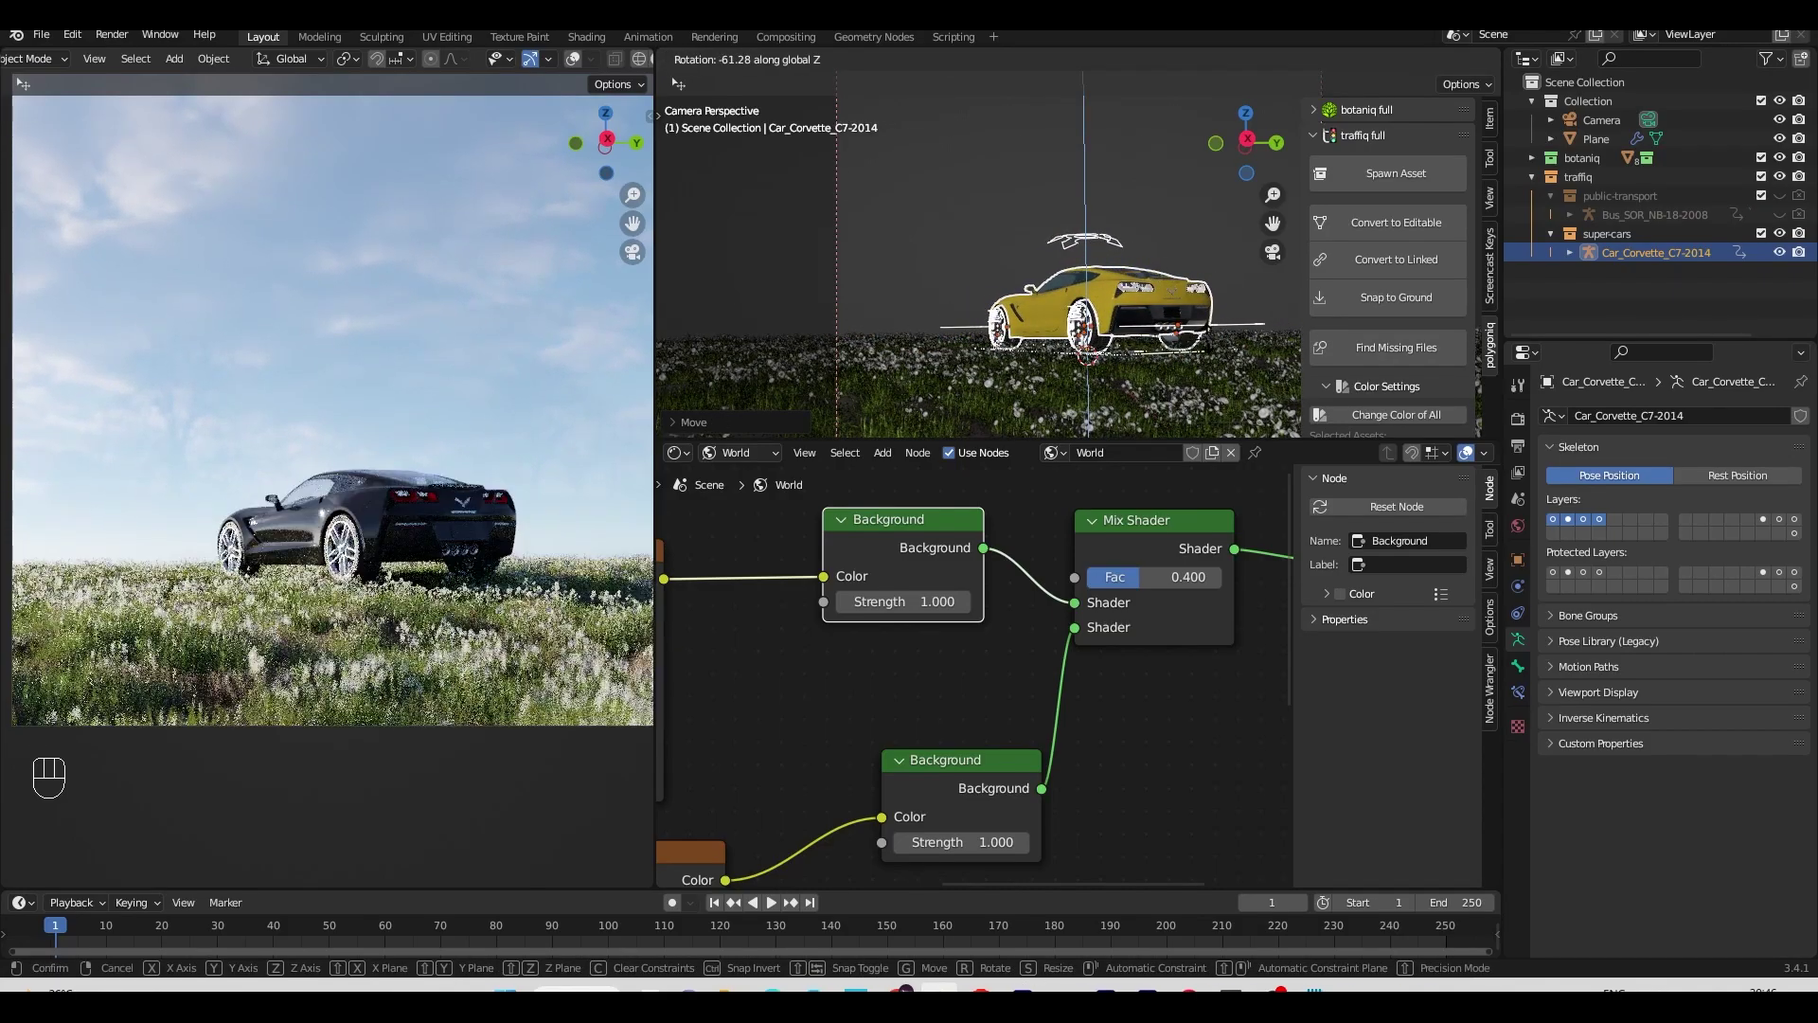
key(ctrl+z)
Step: Select the Corvette body and rotate it around Z to -160° for a dramatic pose
click(1145, 325)
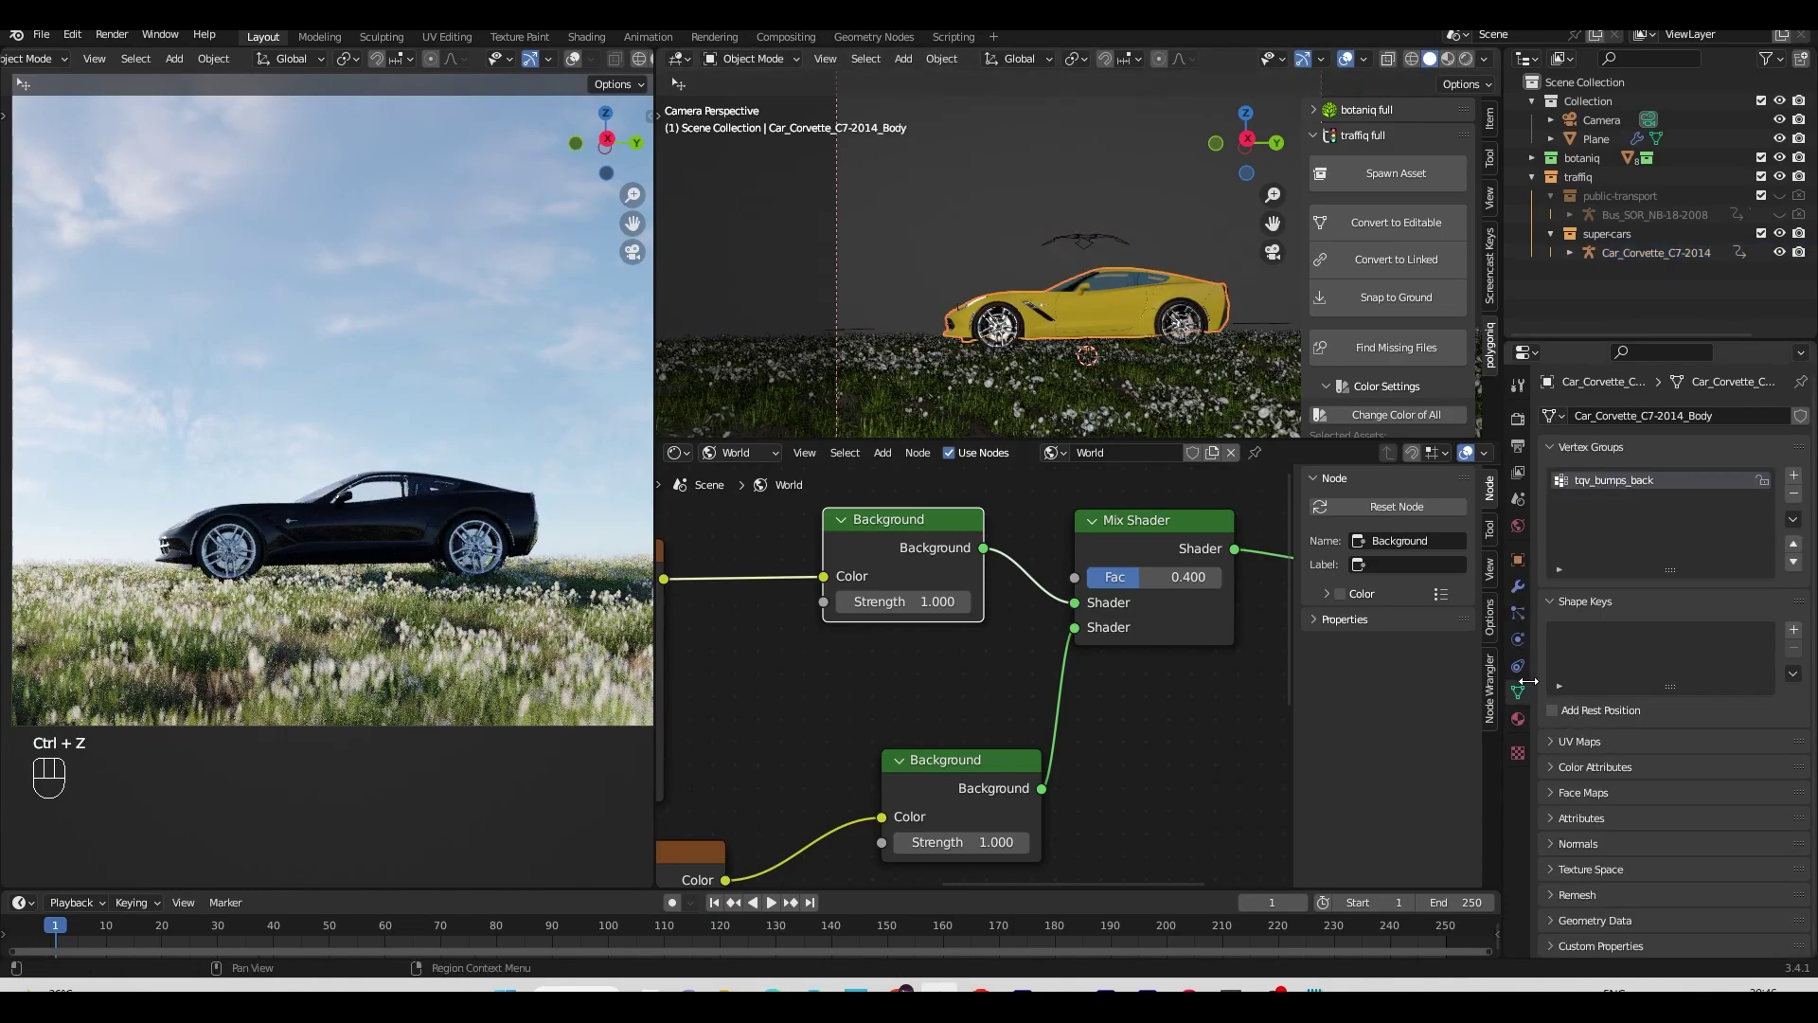
drag(1596, 486, 1637, 654)
key(g)
key(r)
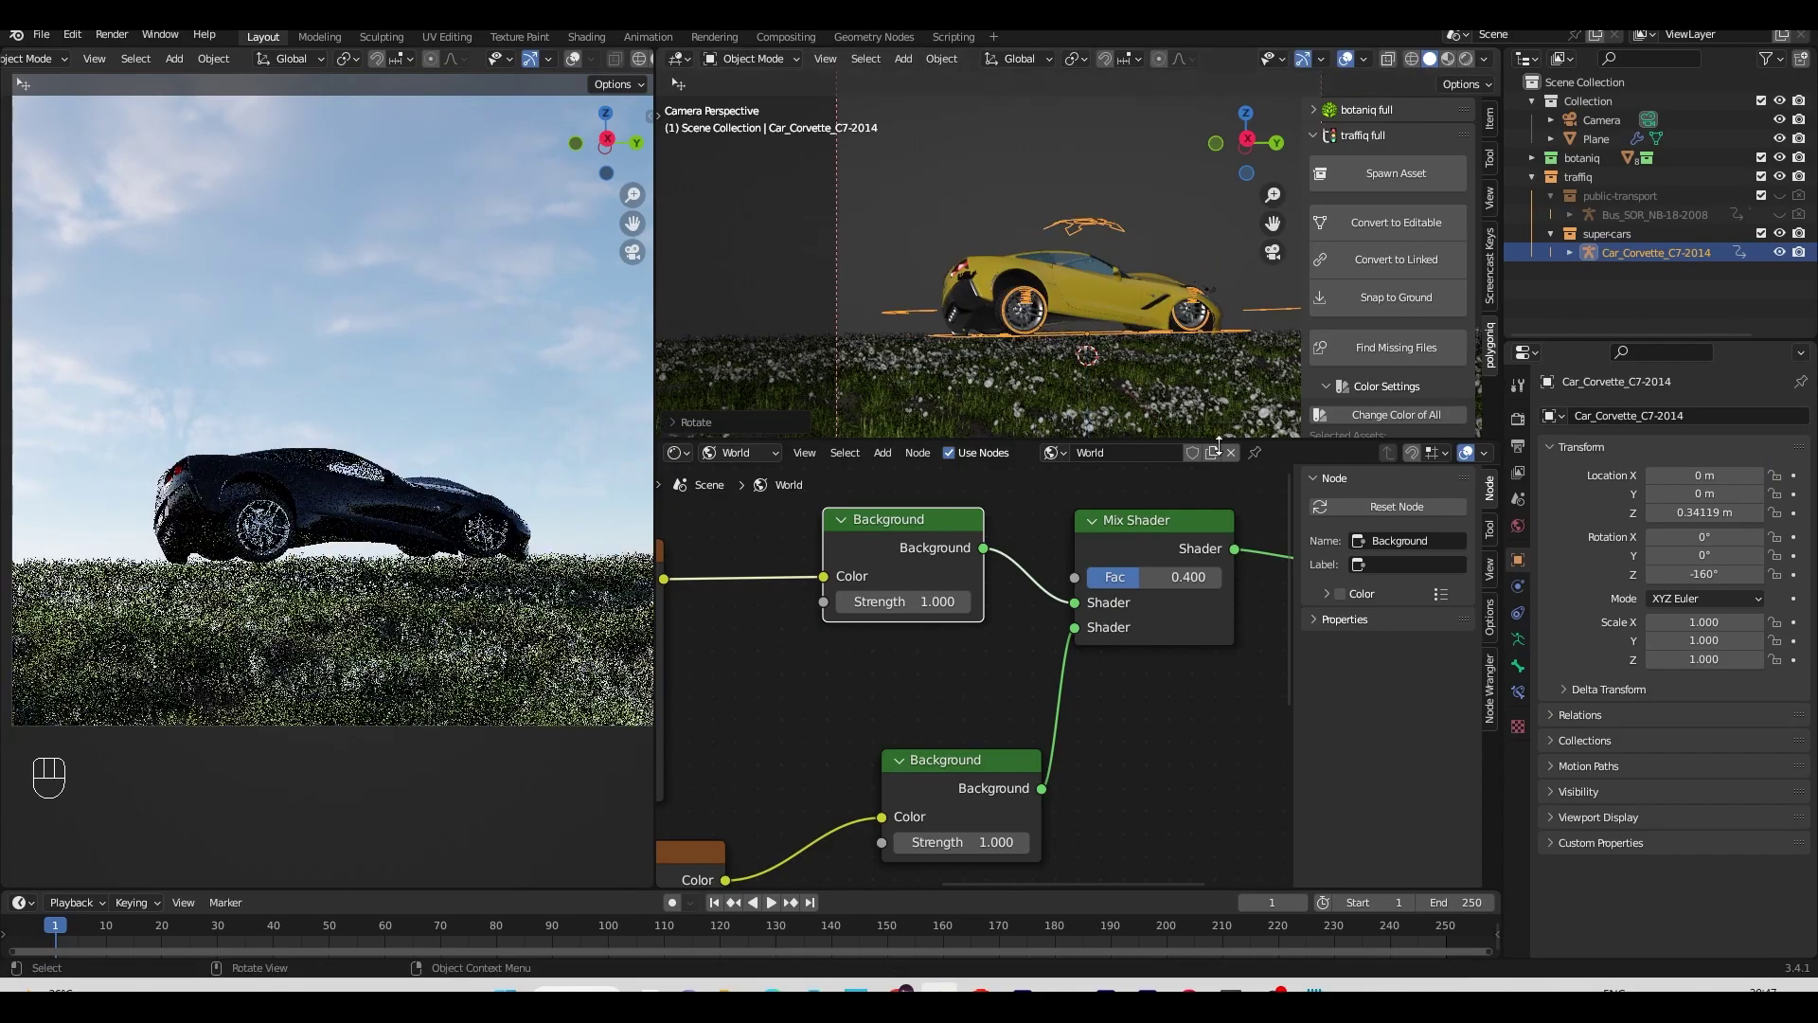
Step: Adjust the Corvette's bumps wear amount and recolour the whole car lime green
click(1129, 300)
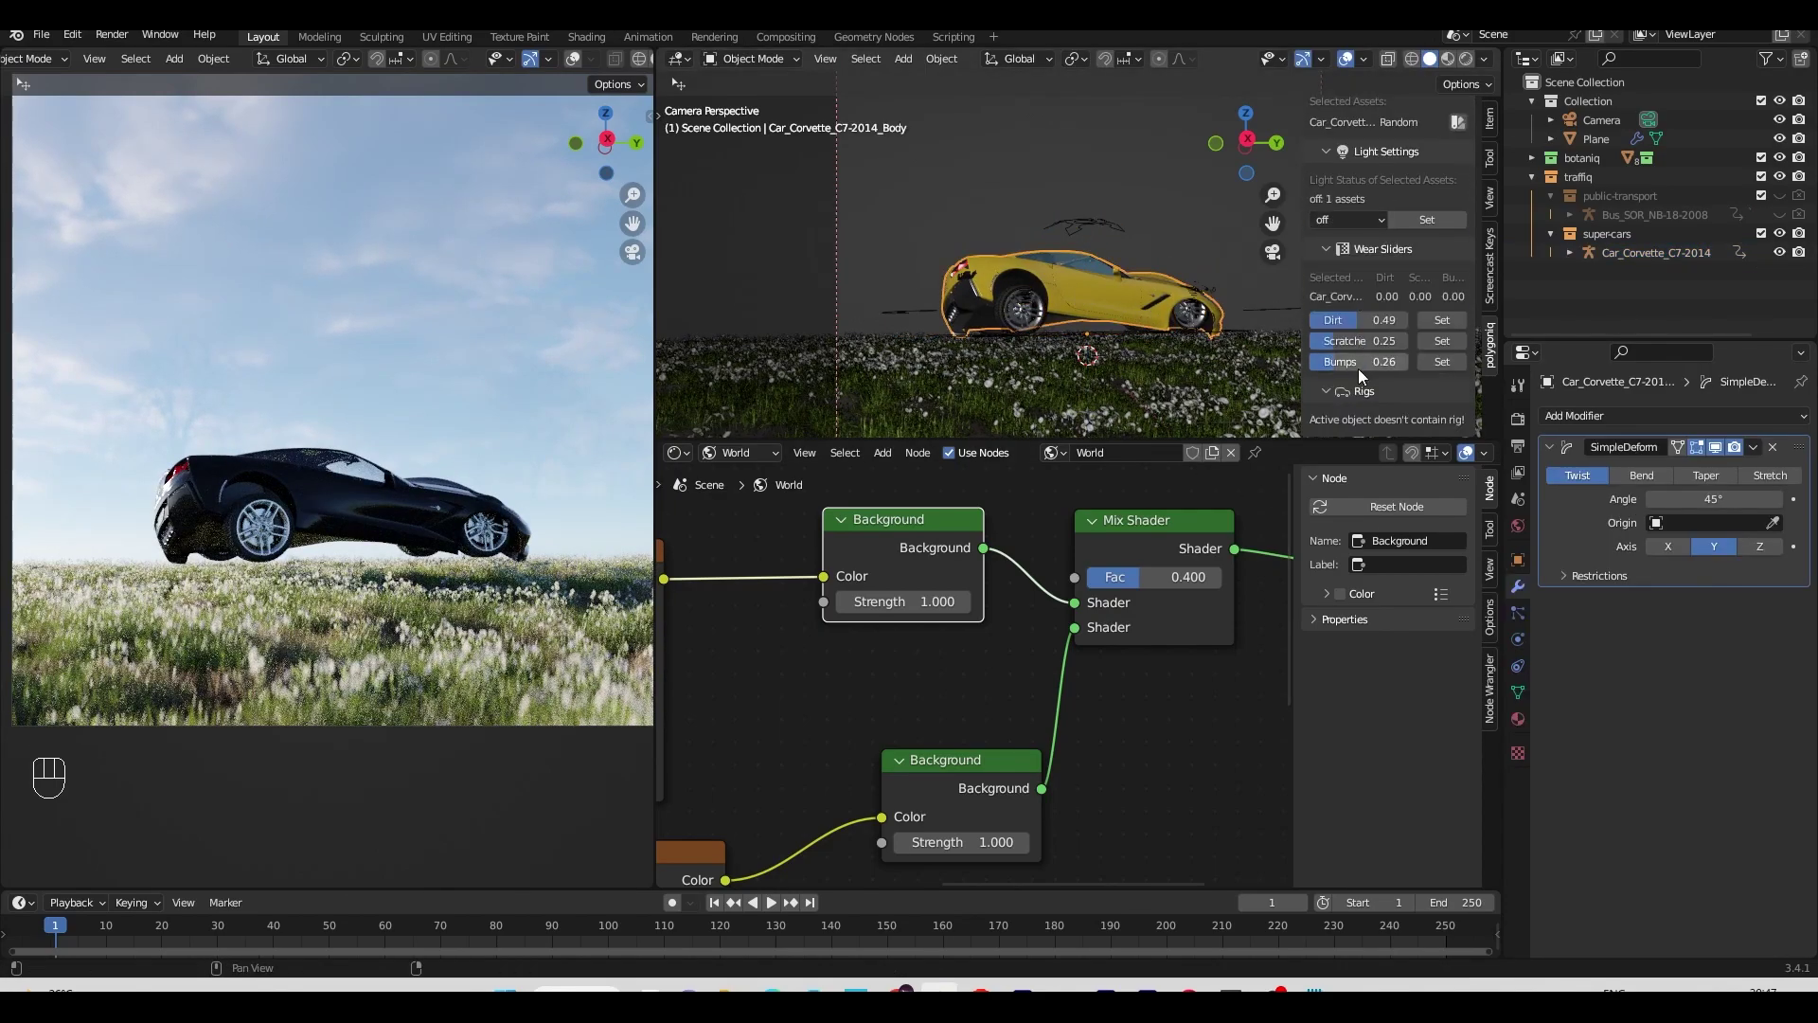
double_click(1451, 343)
click(1450, 364)
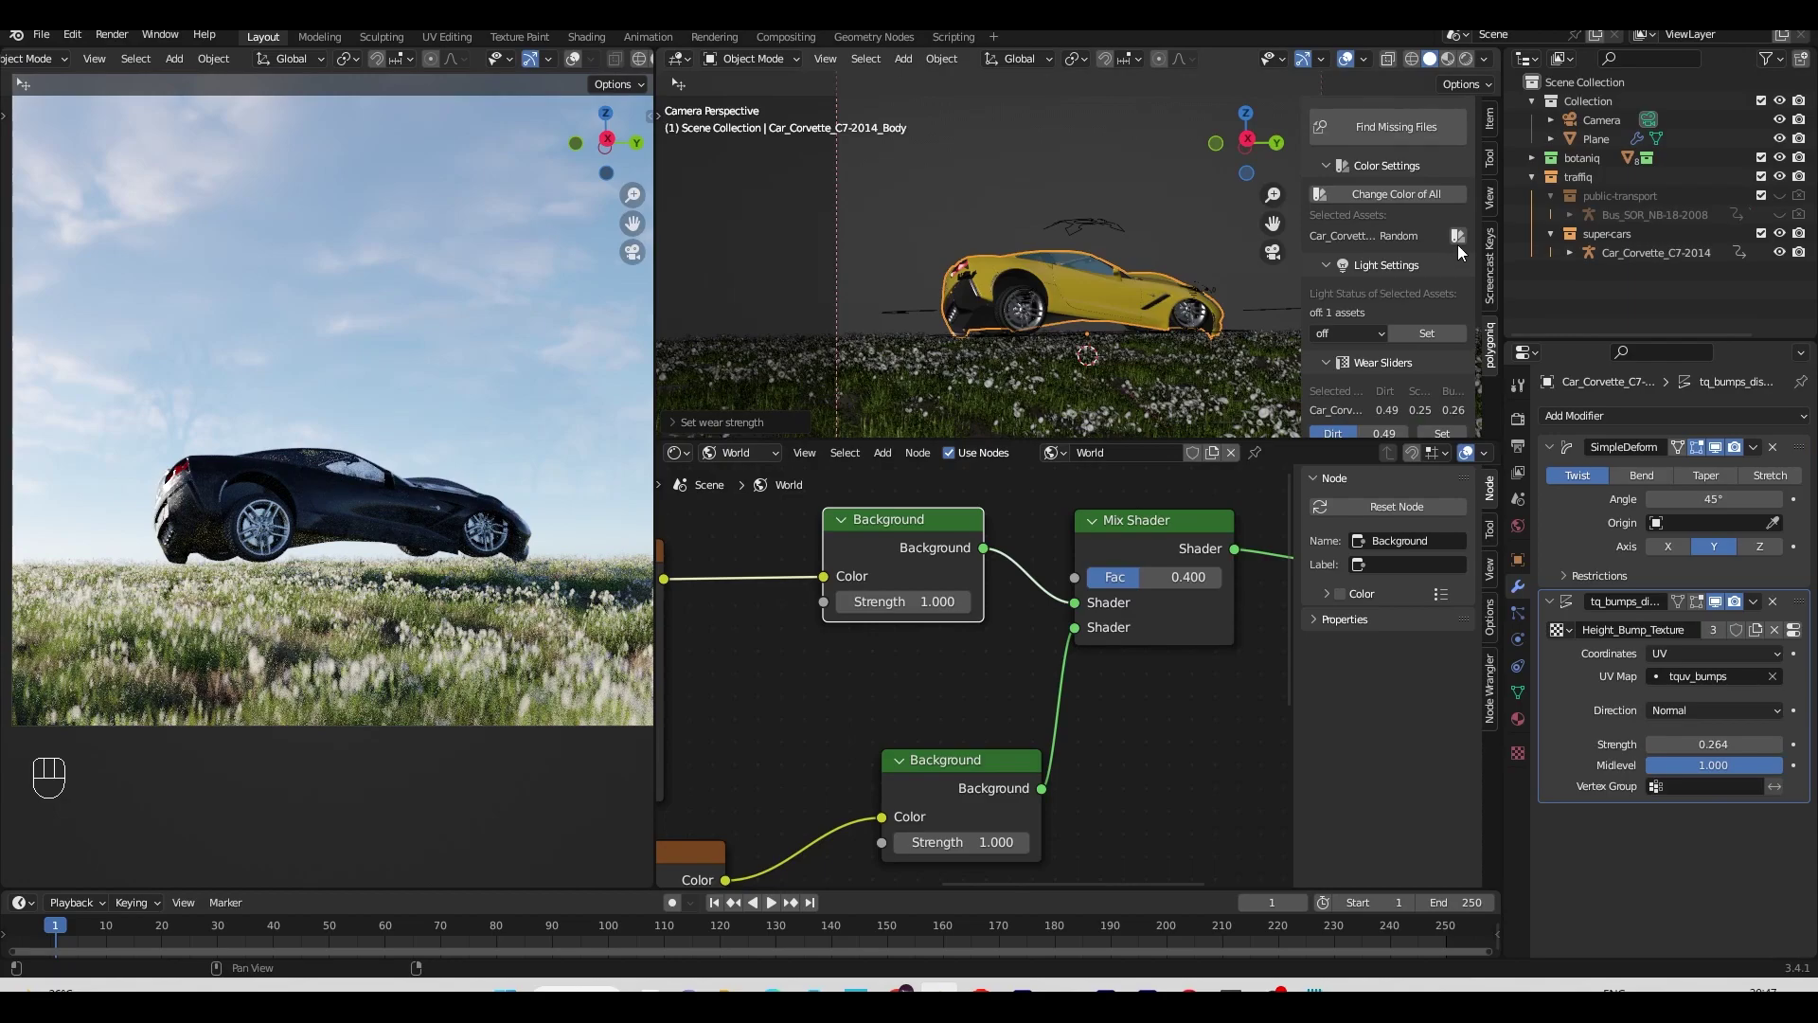
click(1462, 244)
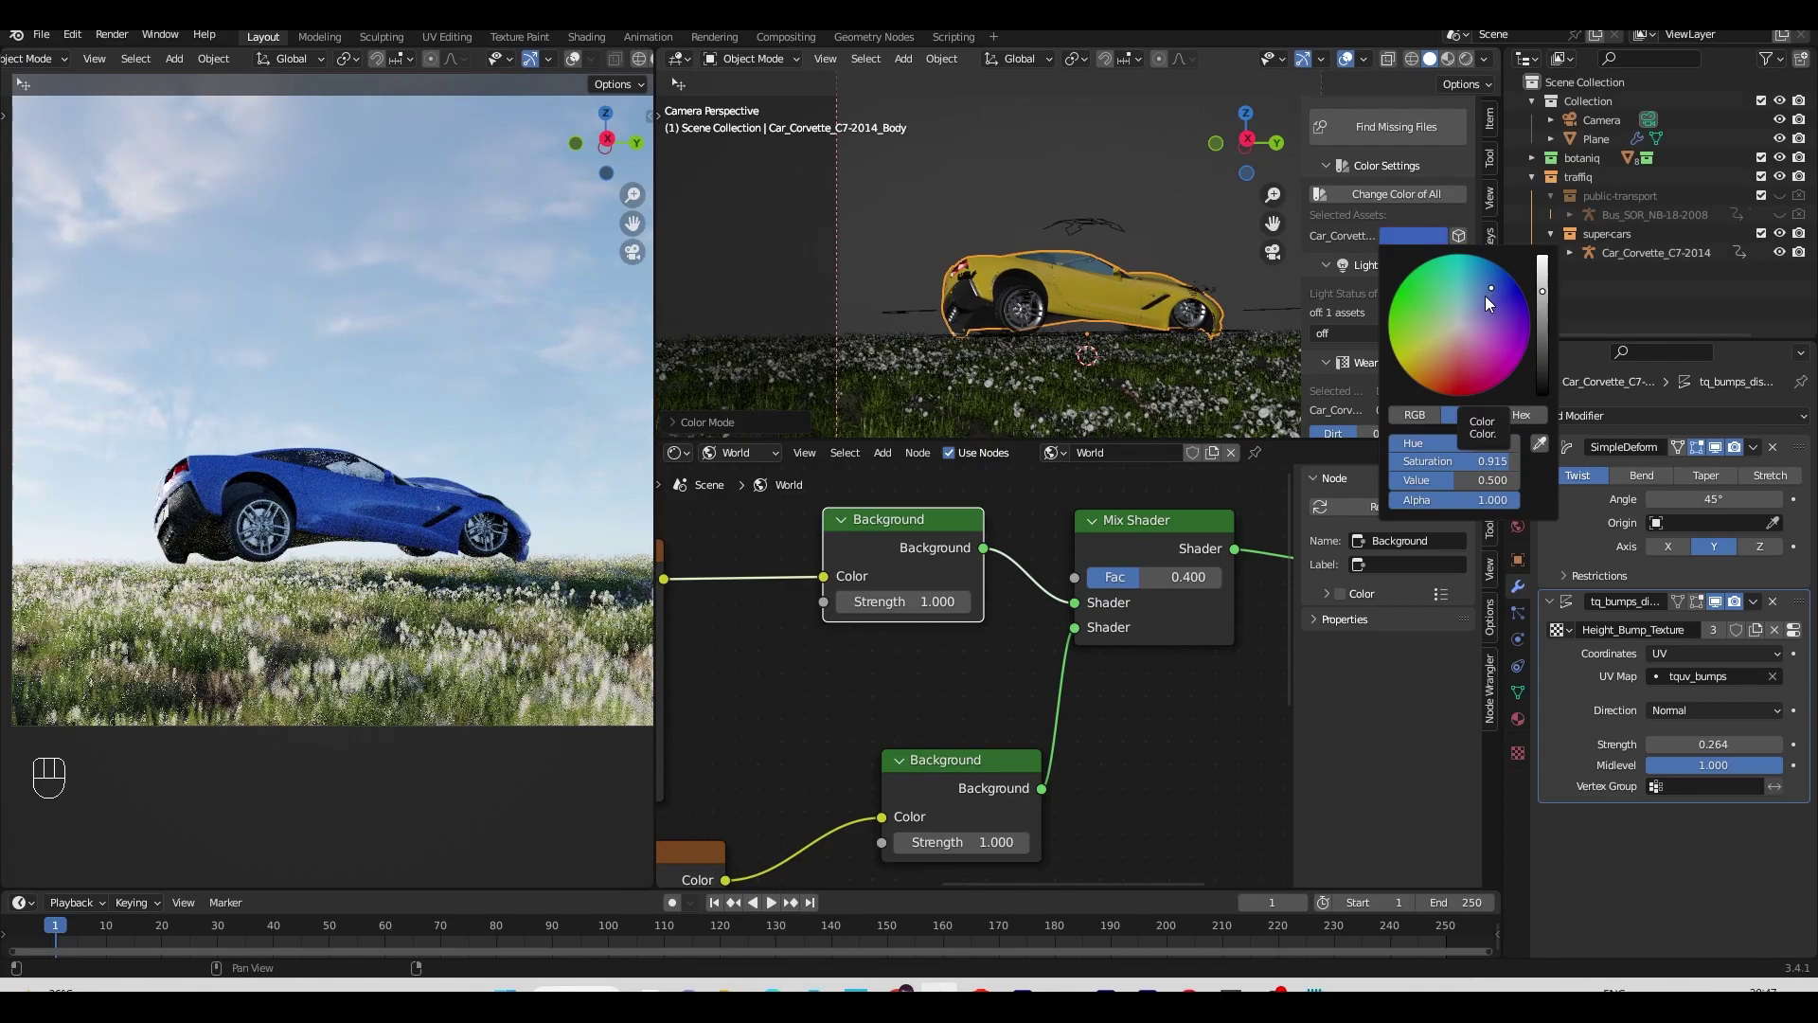
drag(1586, 419, 1809, 814)
Step: Lower the Twist angle, add a Simple Deform Bend at 12.4°, and save the file
drag(1799, 819, 1758, 628)
click(1641, 631)
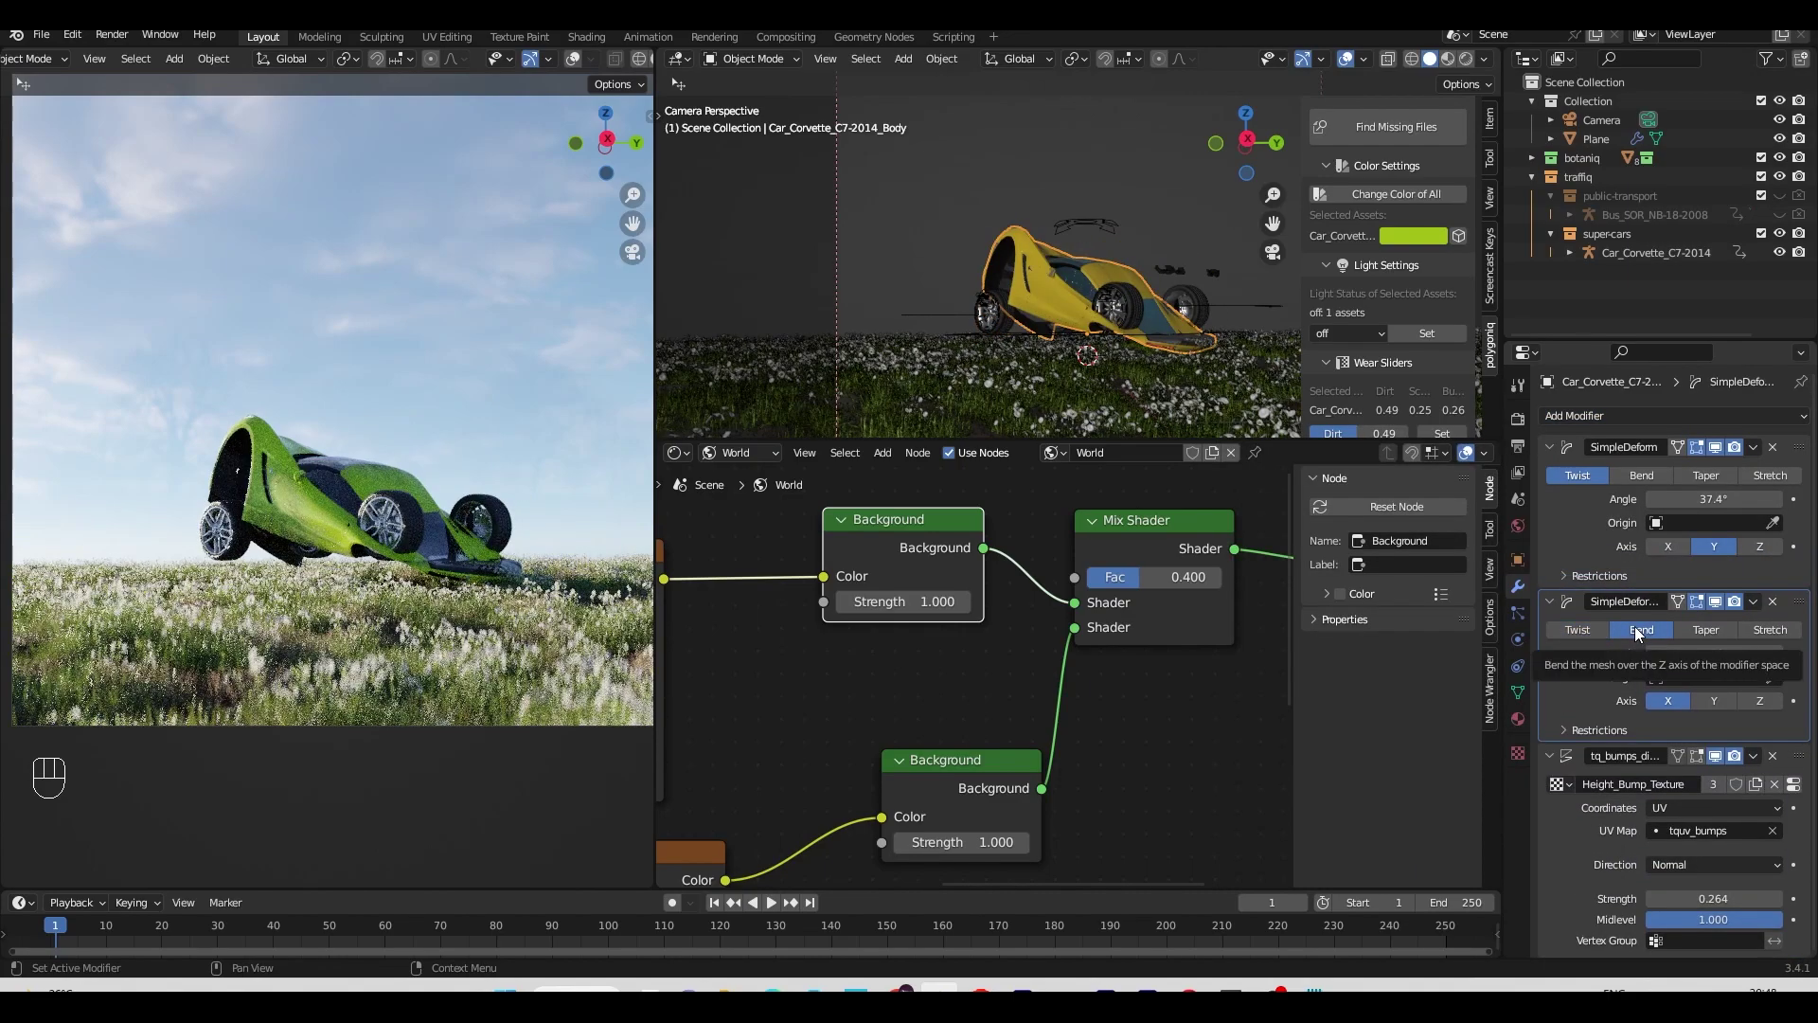
click(1721, 703)
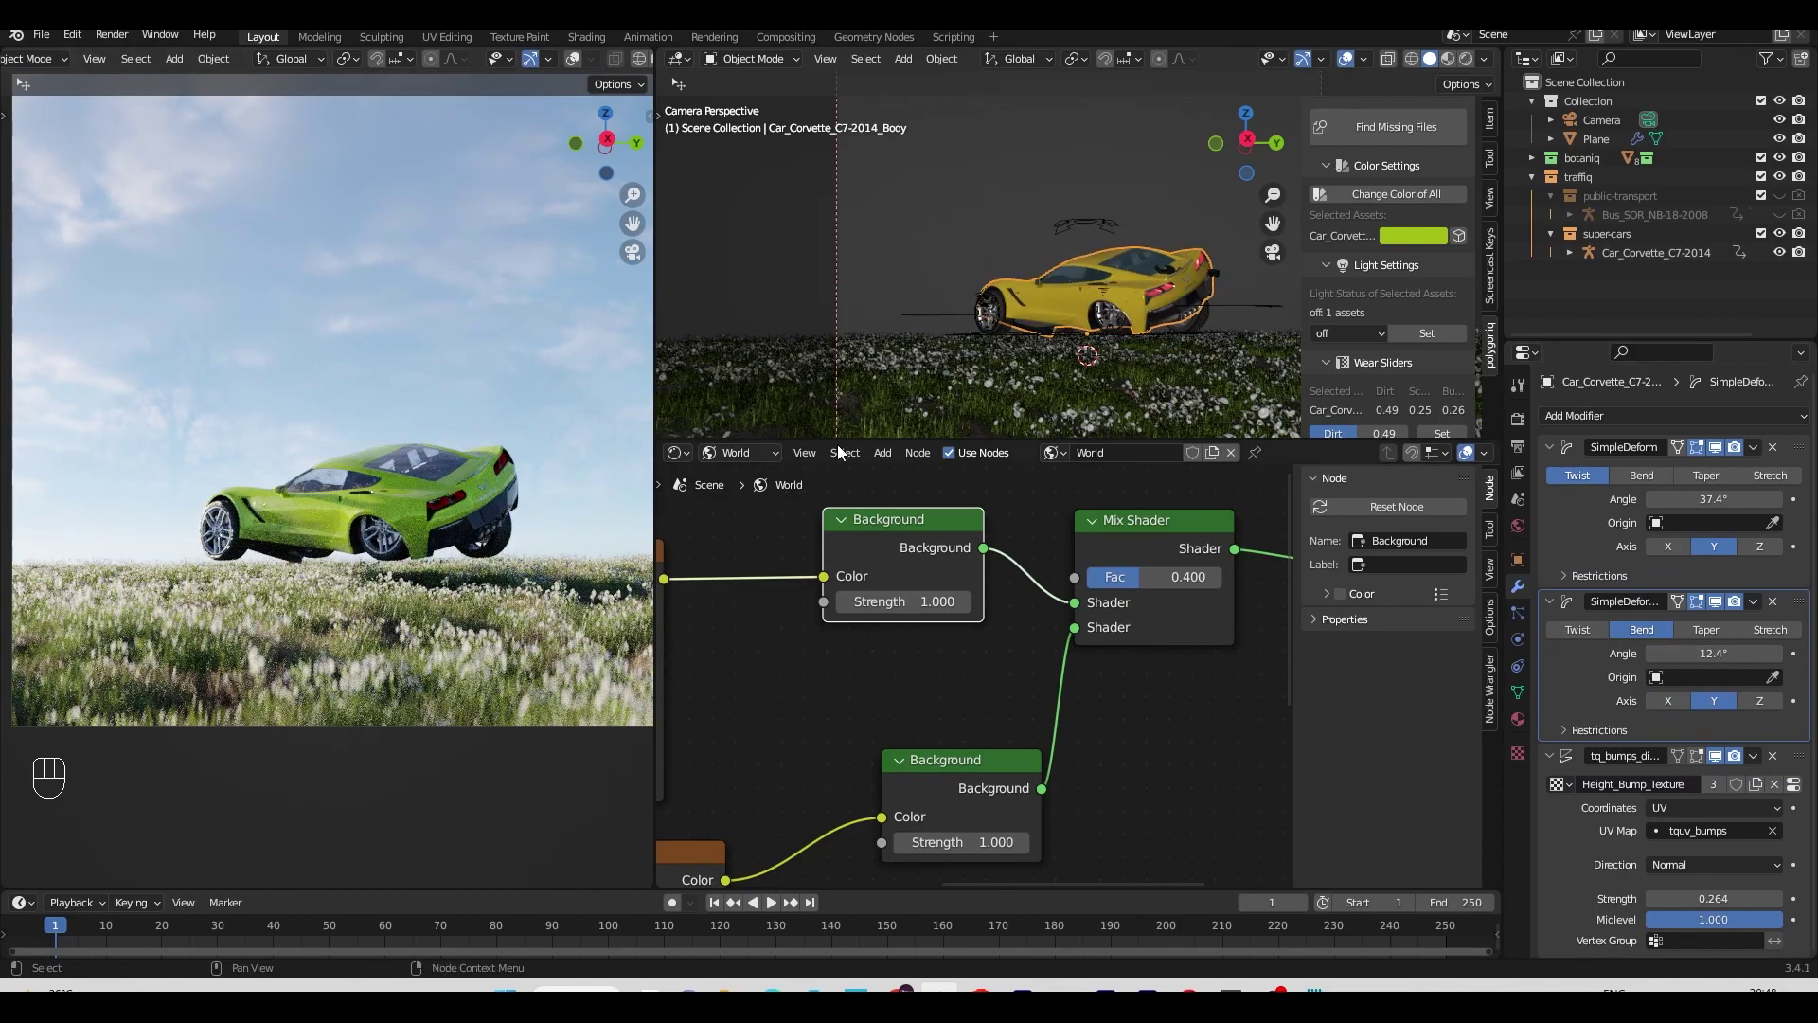
key(ctrl+s)
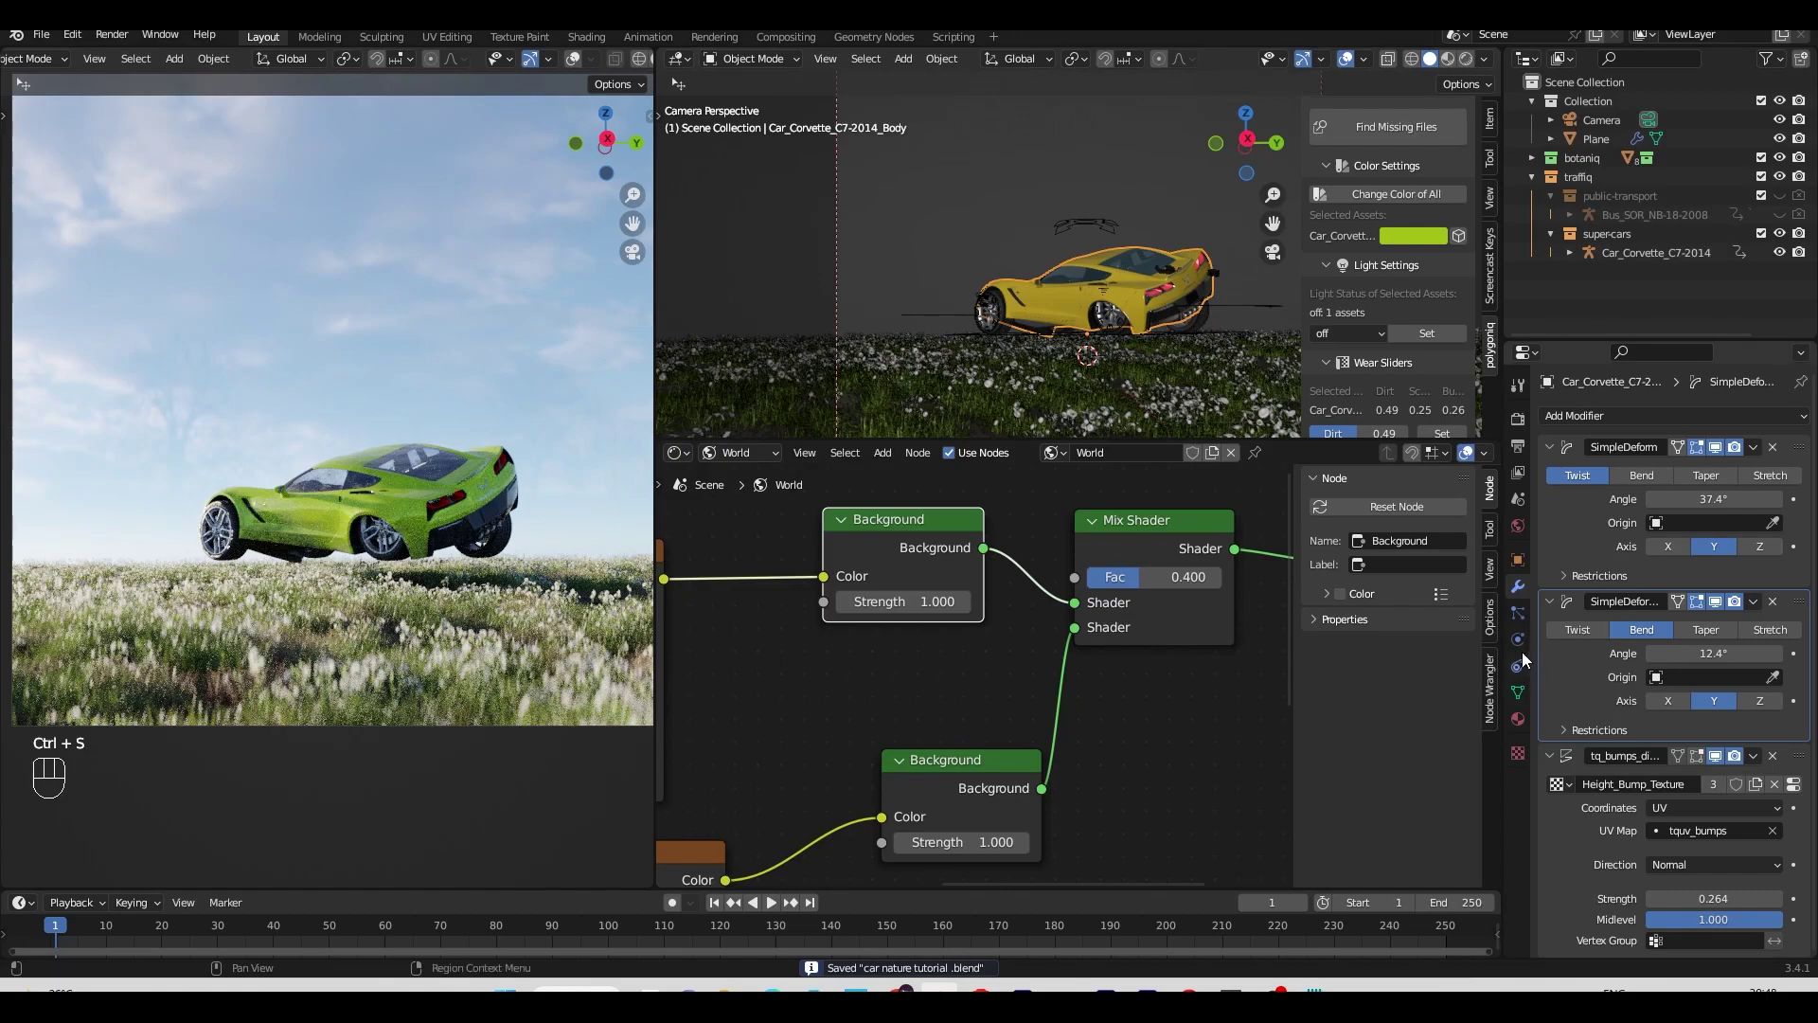
Step: Check the camera's depth-of-field focus on the Corvette, save, and reselect the Corvette
click(1521, 654)
click(1776, 794)
click(1772, 792)
key(ctrl+s)
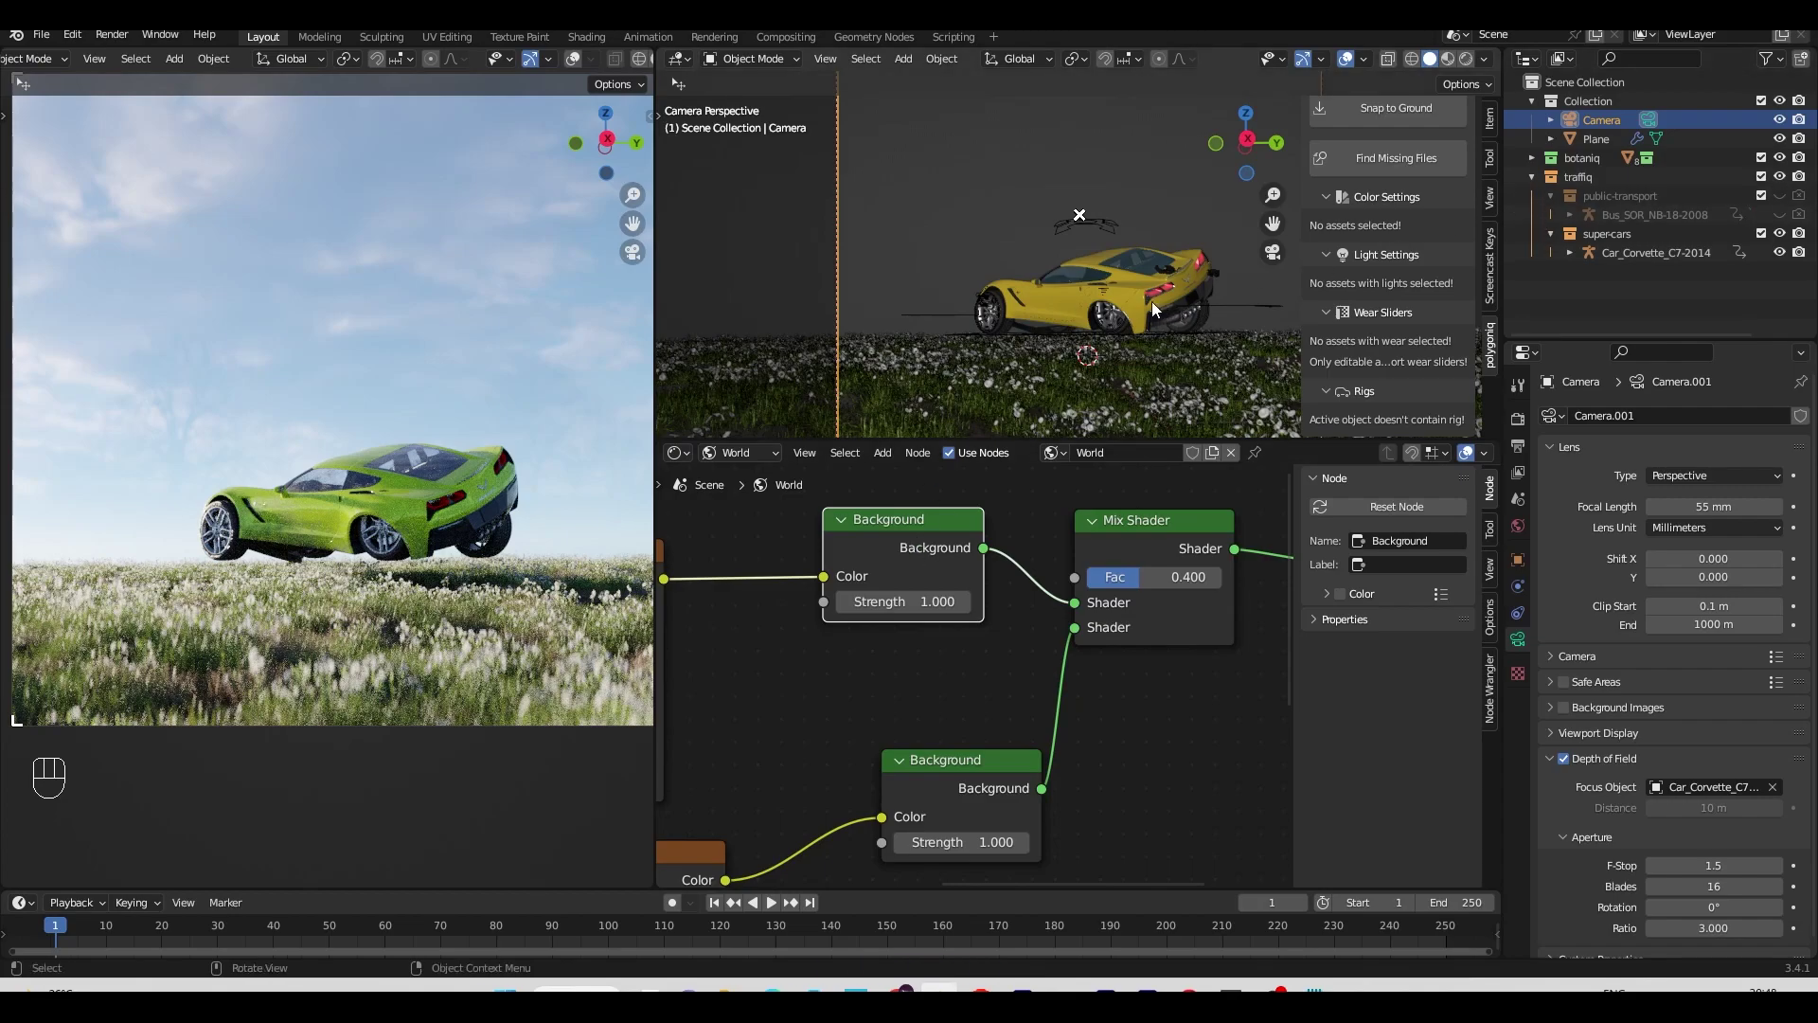
click(1144, 306)
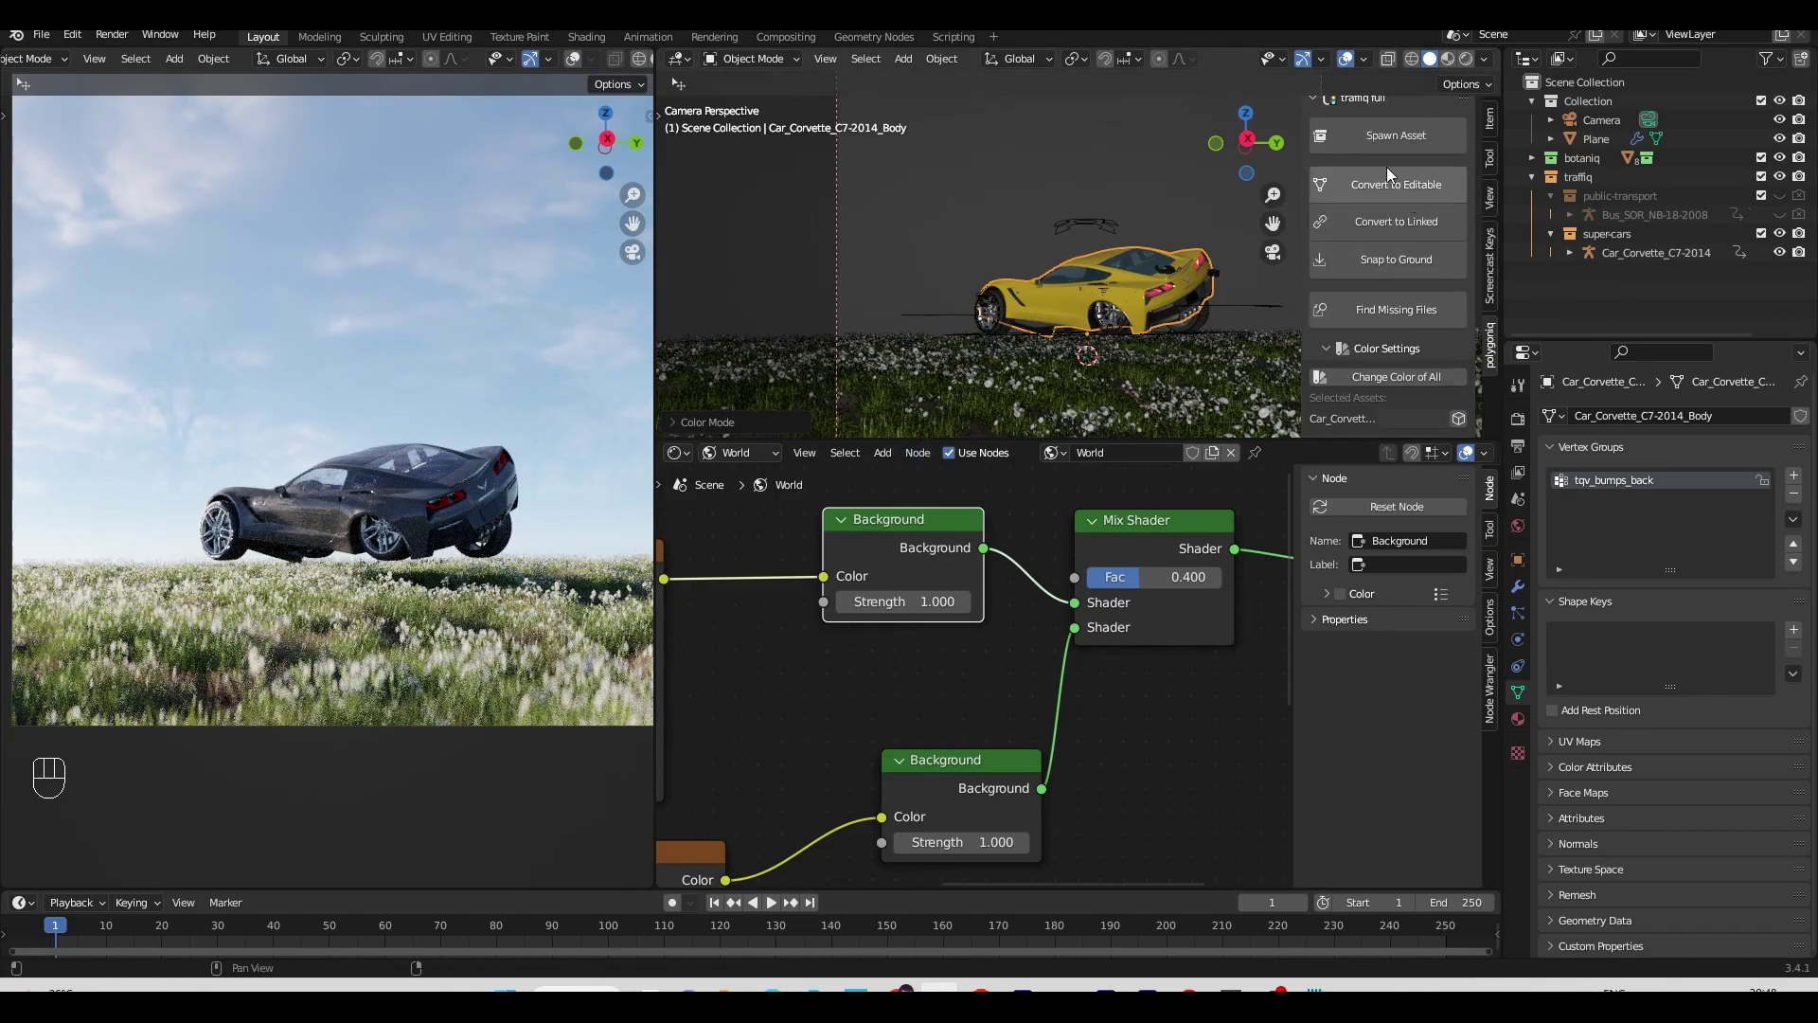
Step: Add the Porsche 911 2017, lift it above the Corvette and rotate it around the vertical axis
drag(1401, 136, 1411, 484)
key(g)
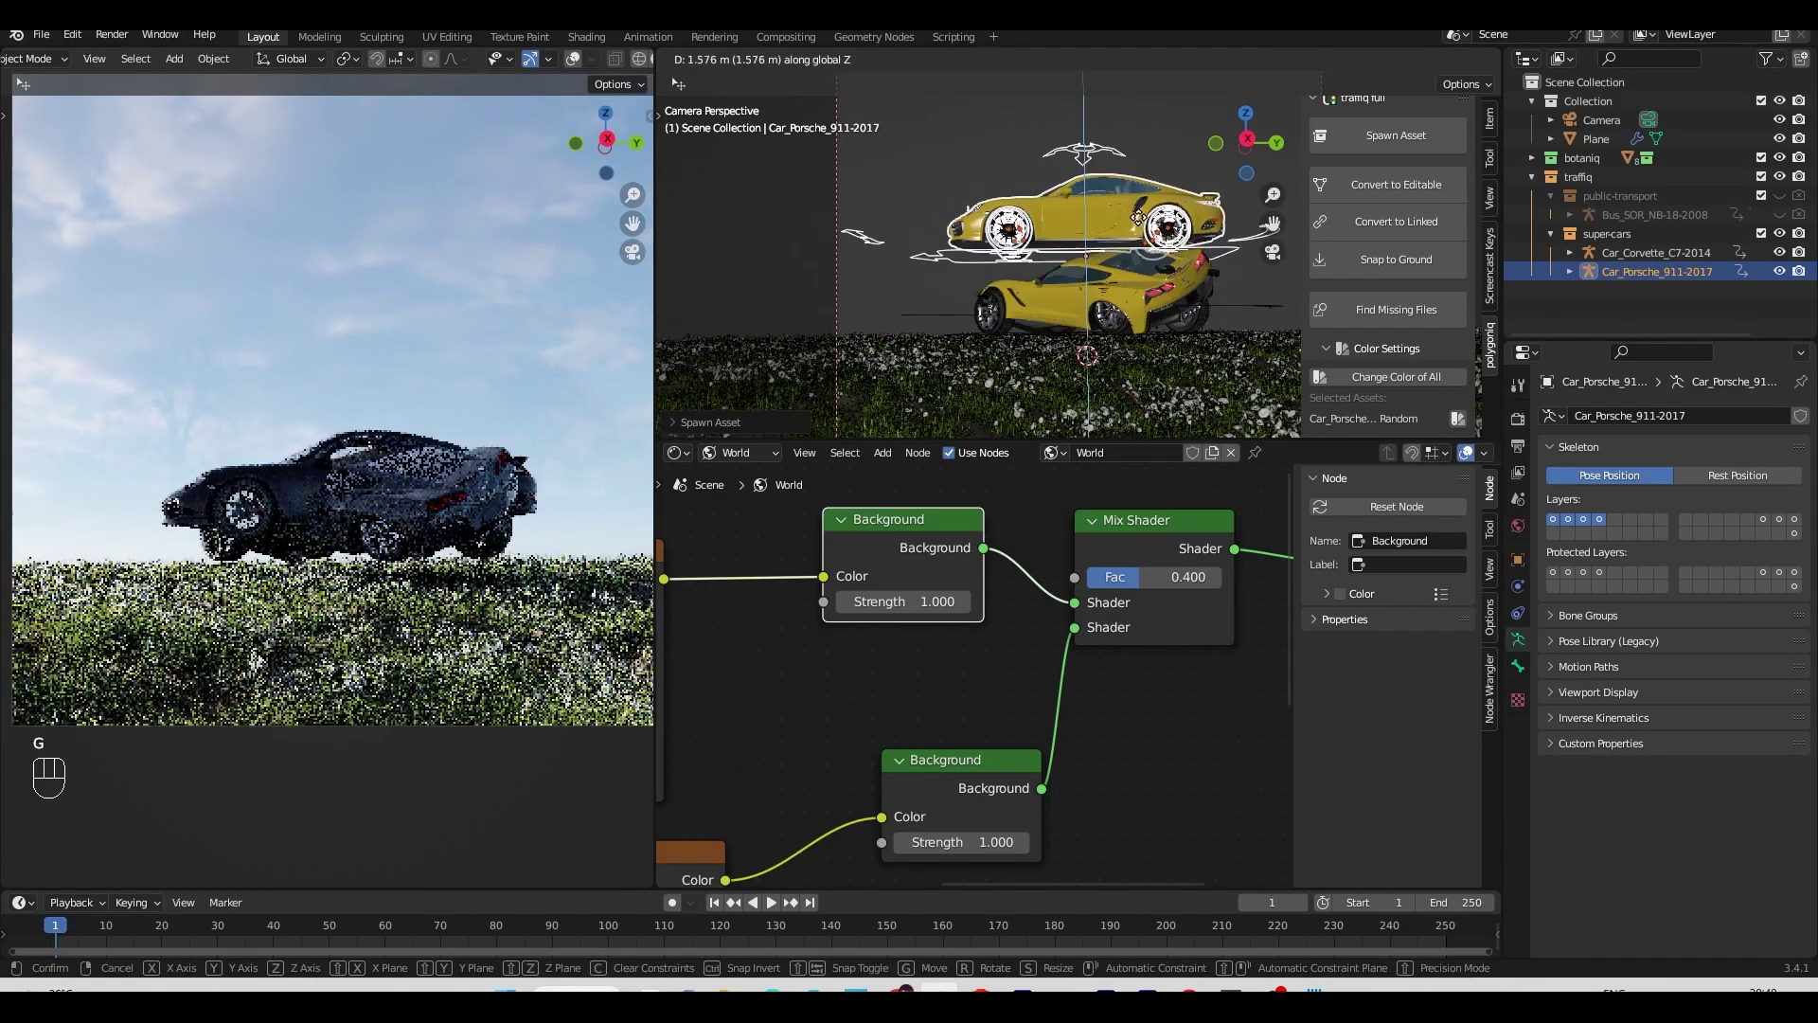
key(r)
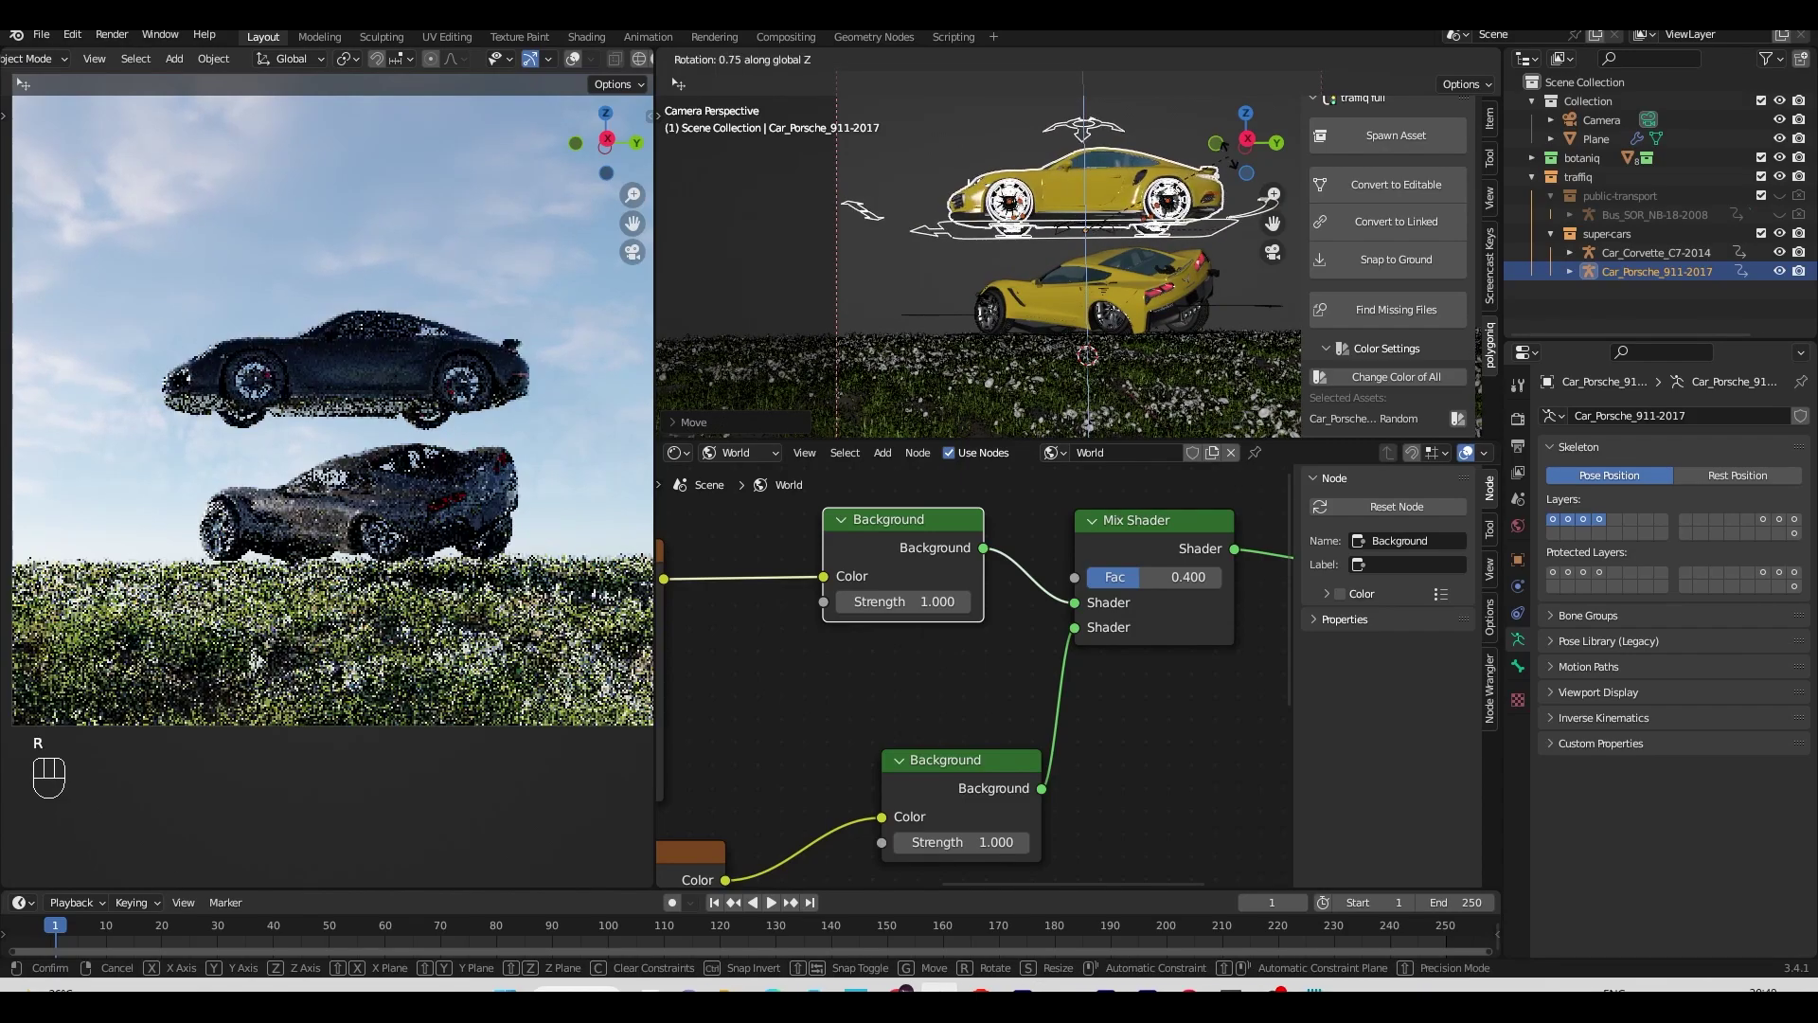
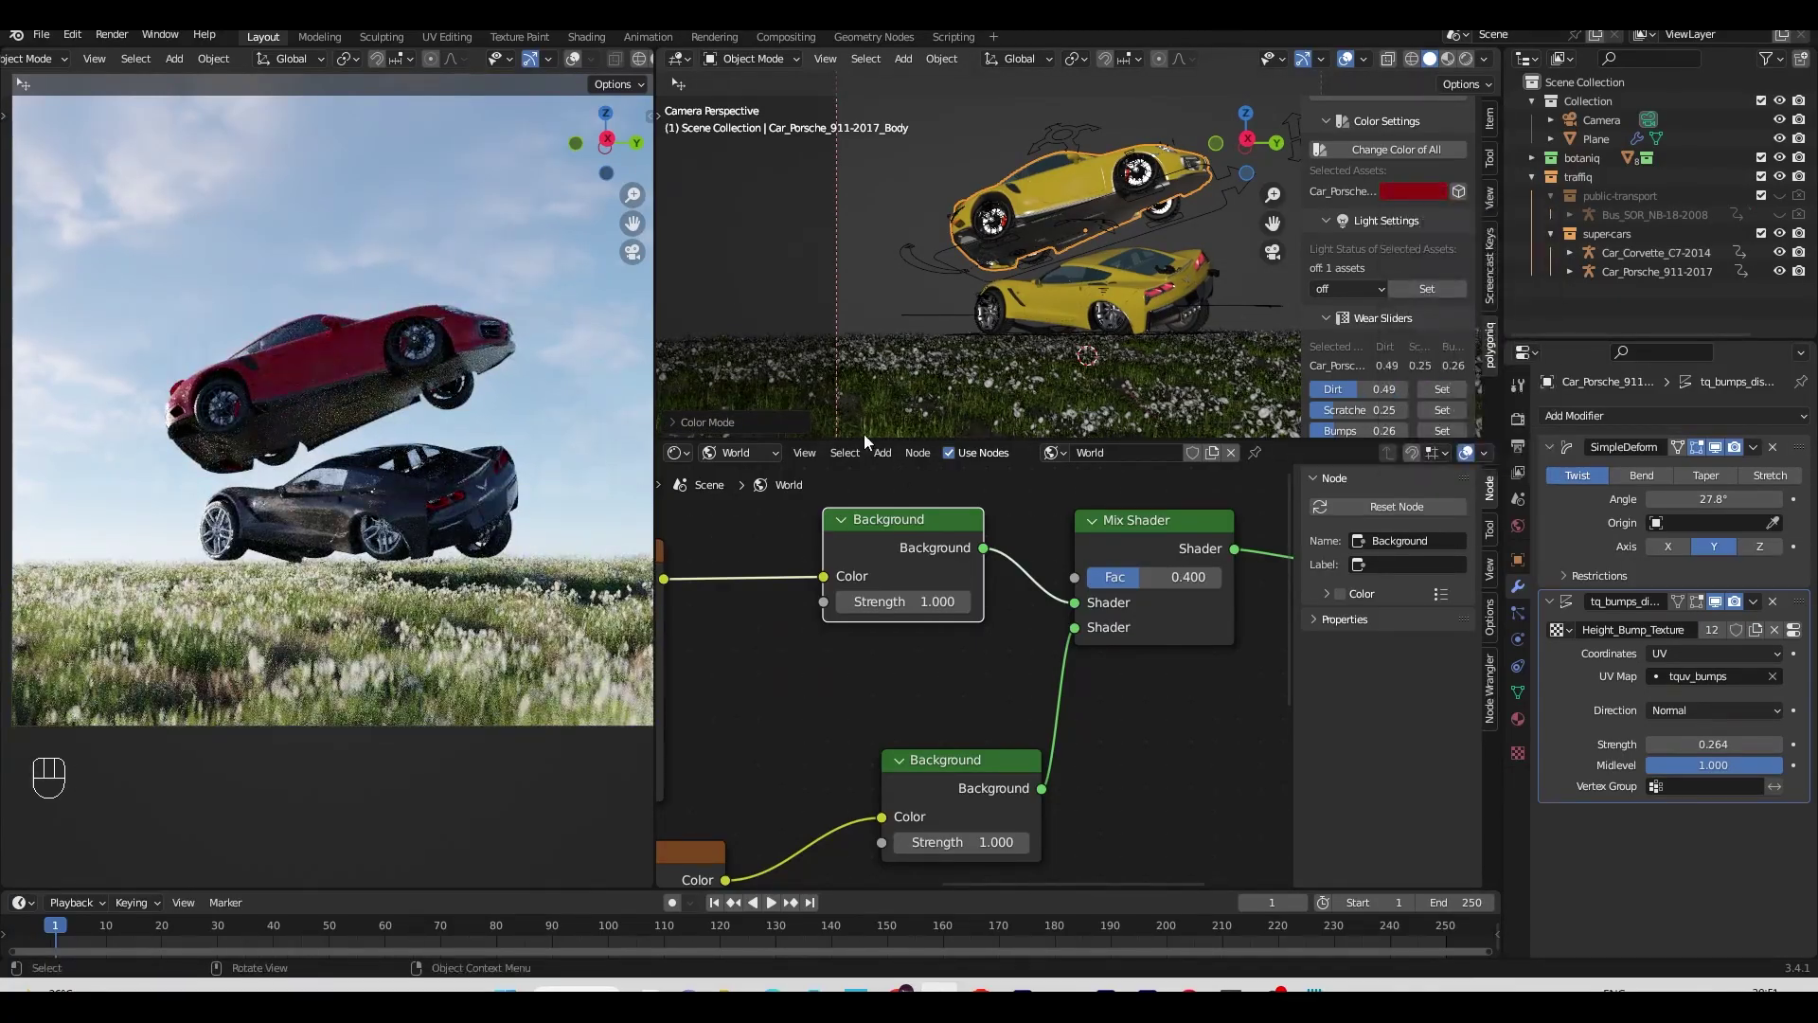
Step: Tilt the Porsche into a dramatic mid-air pose above the Corvette
key(r)
key(ctrl+z)
key(r)
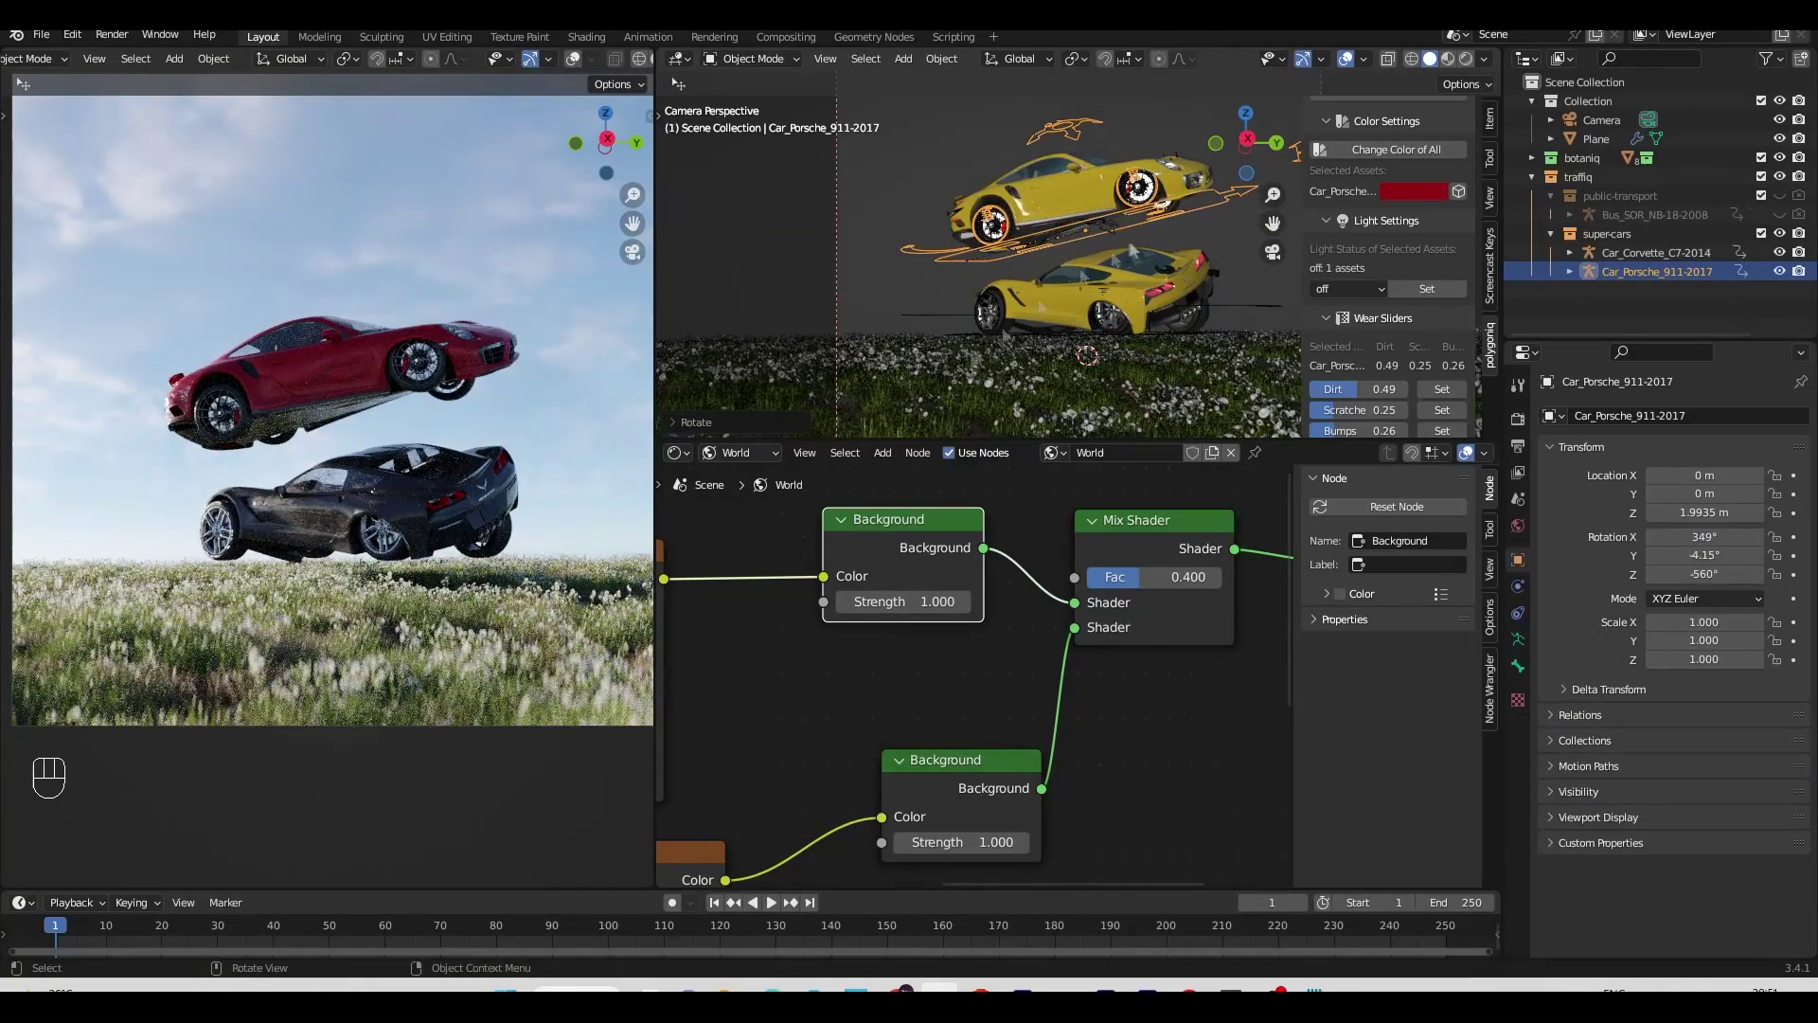
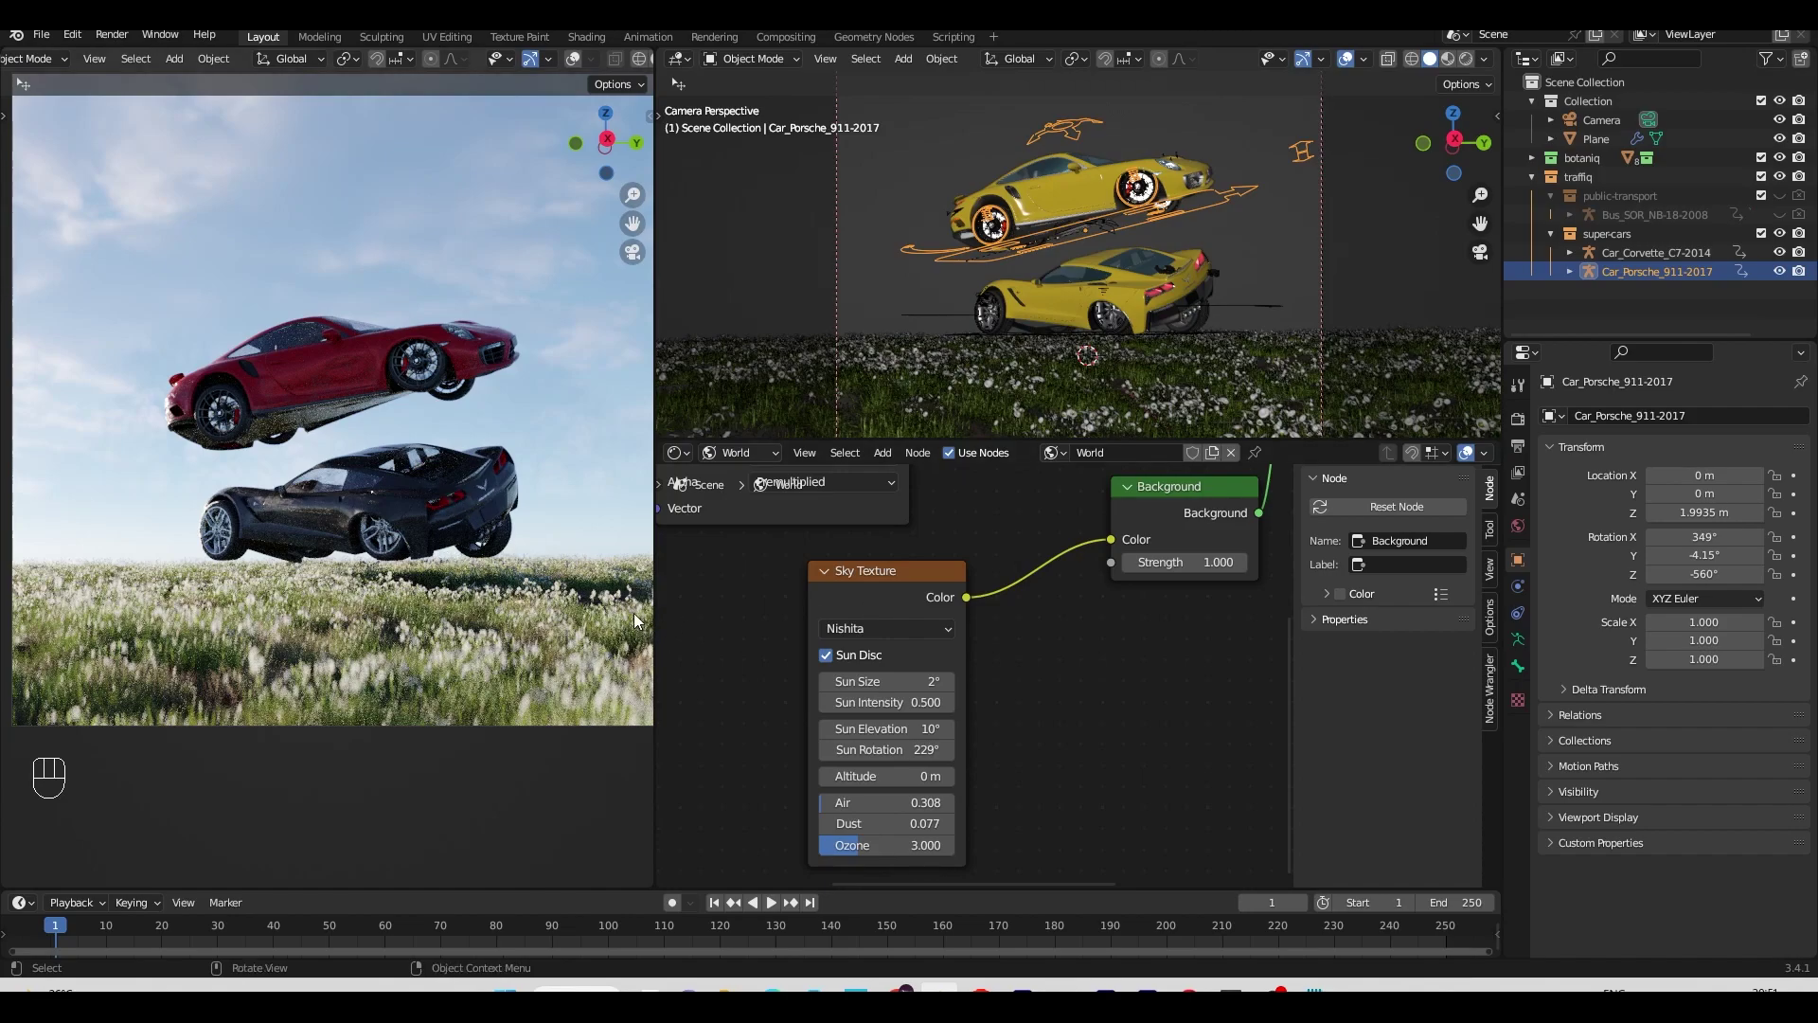
Step: Set render samples to 256 and output resolution to 2160 × 2160 px, then save the file
click(1525, 444)
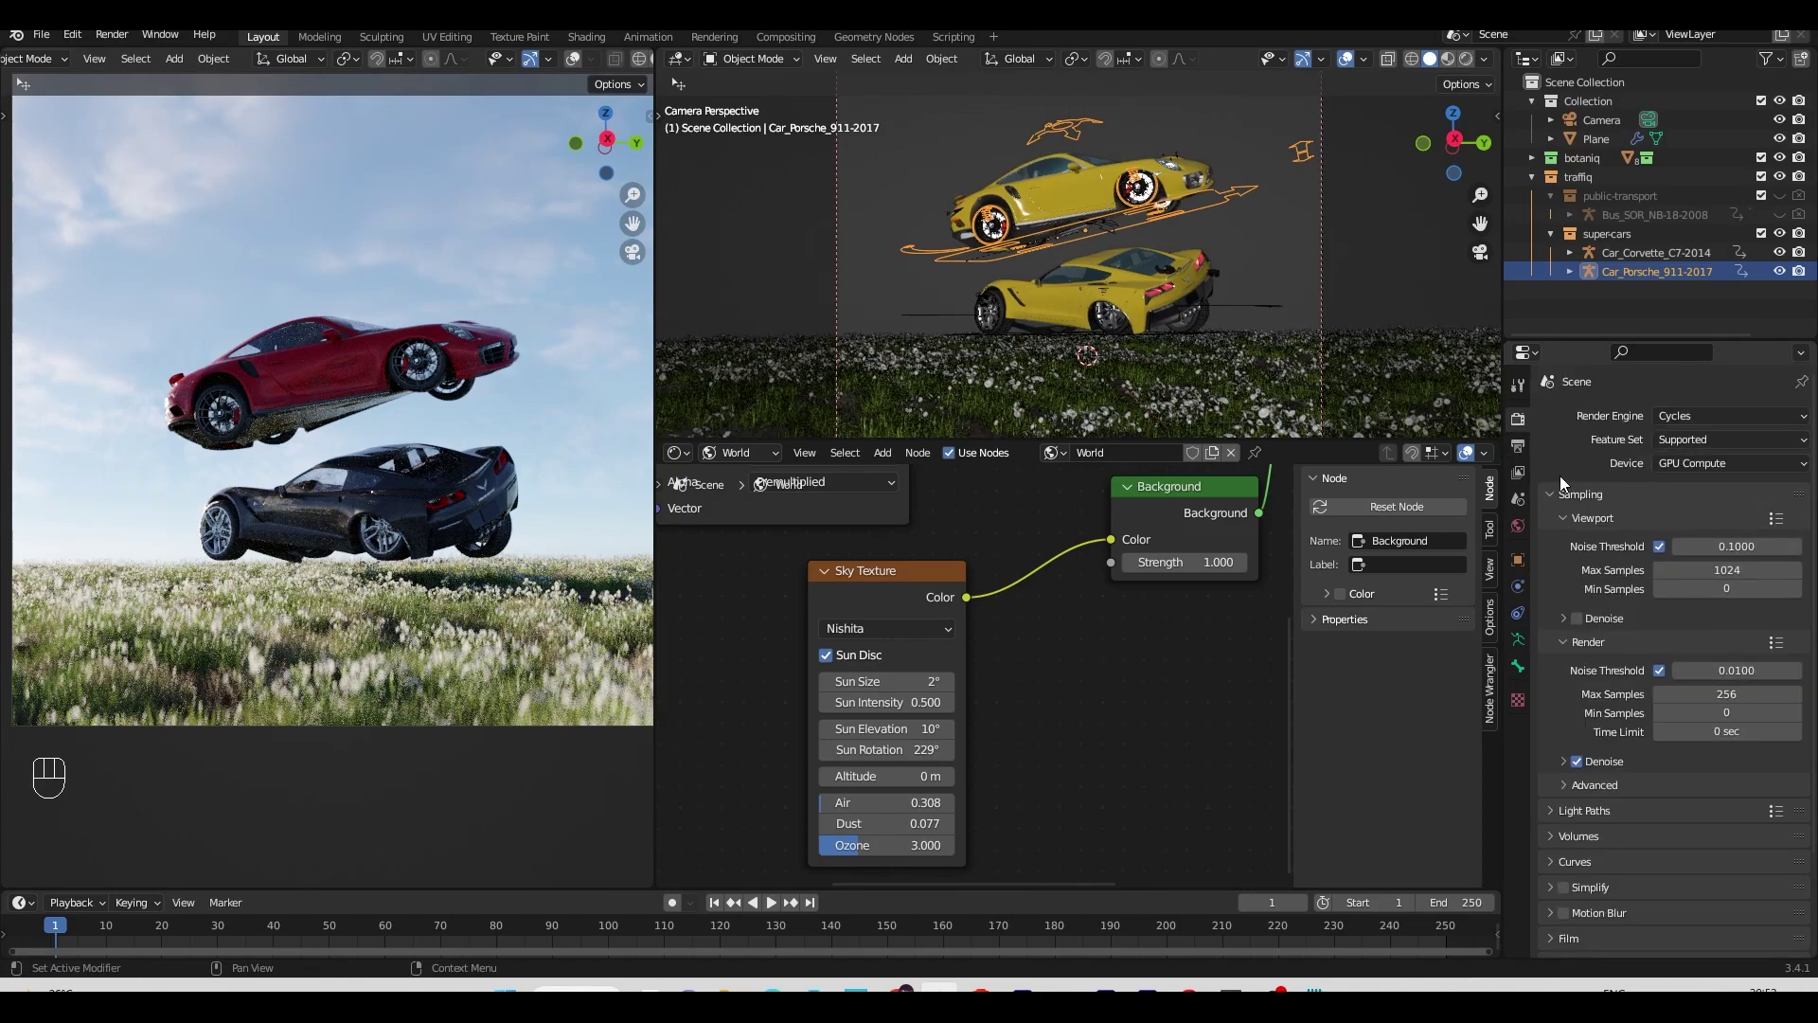
click(1526, 446)
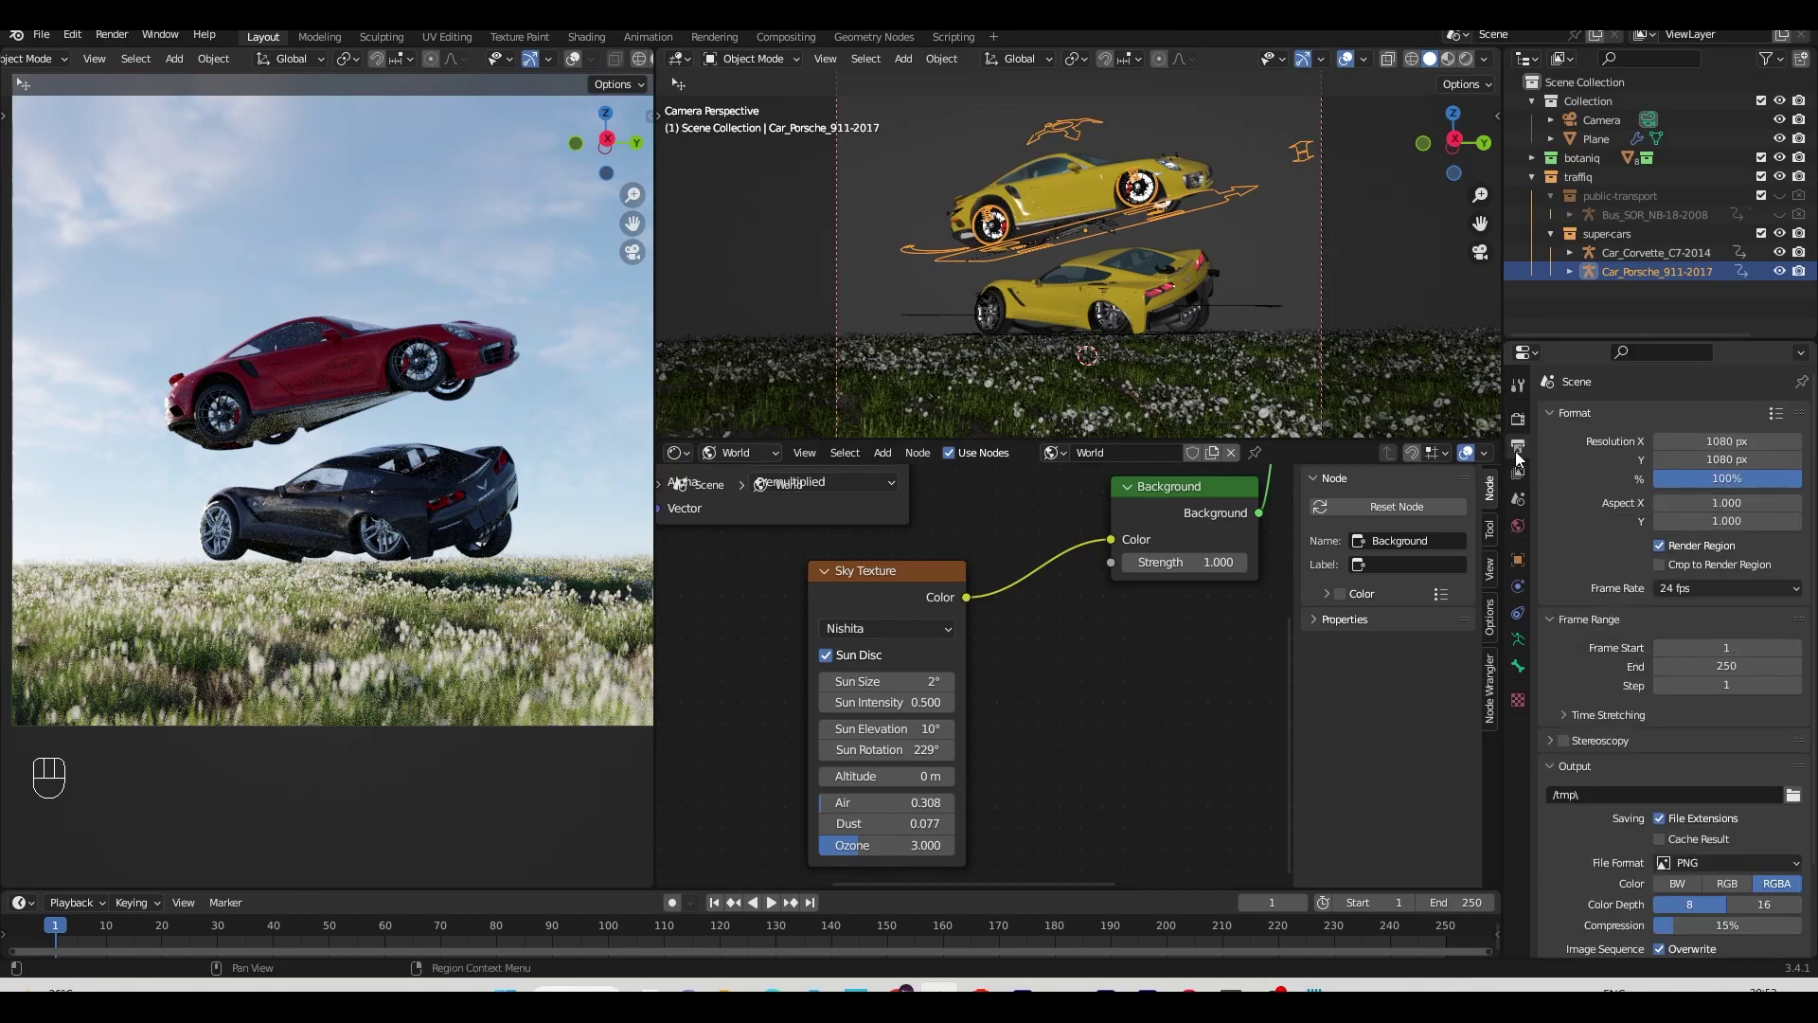
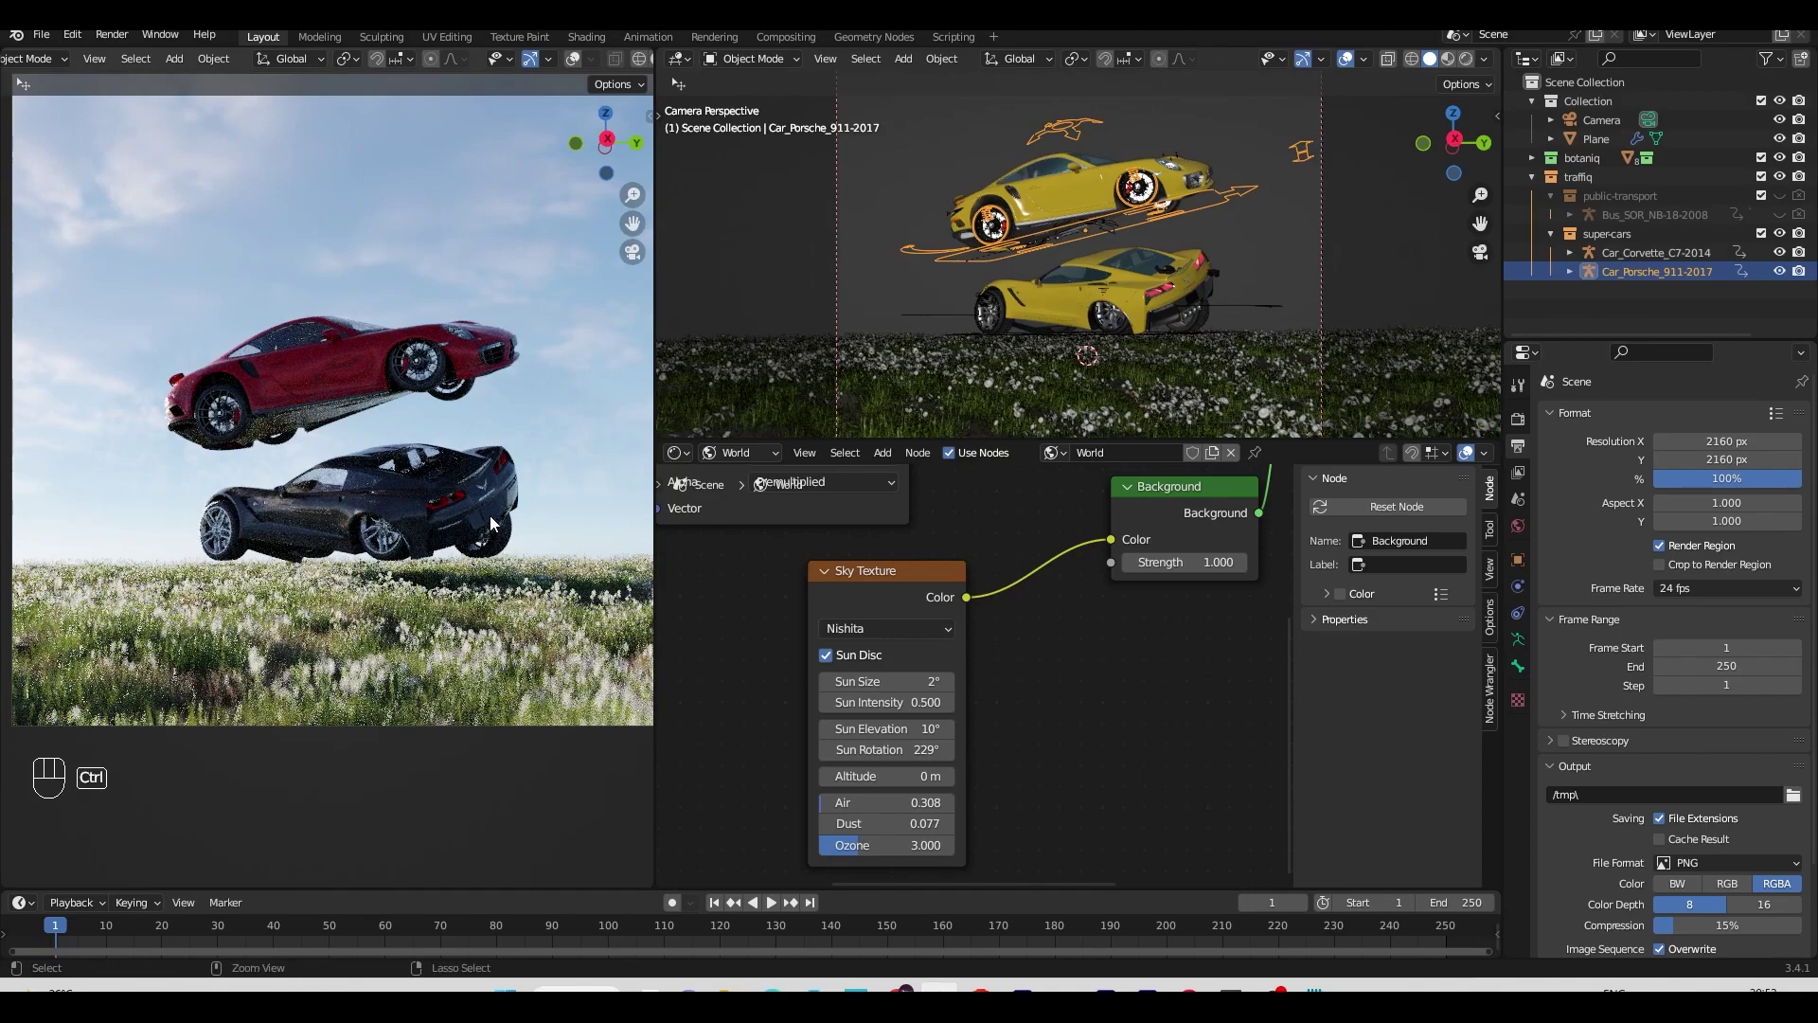
key(ctrl+s)
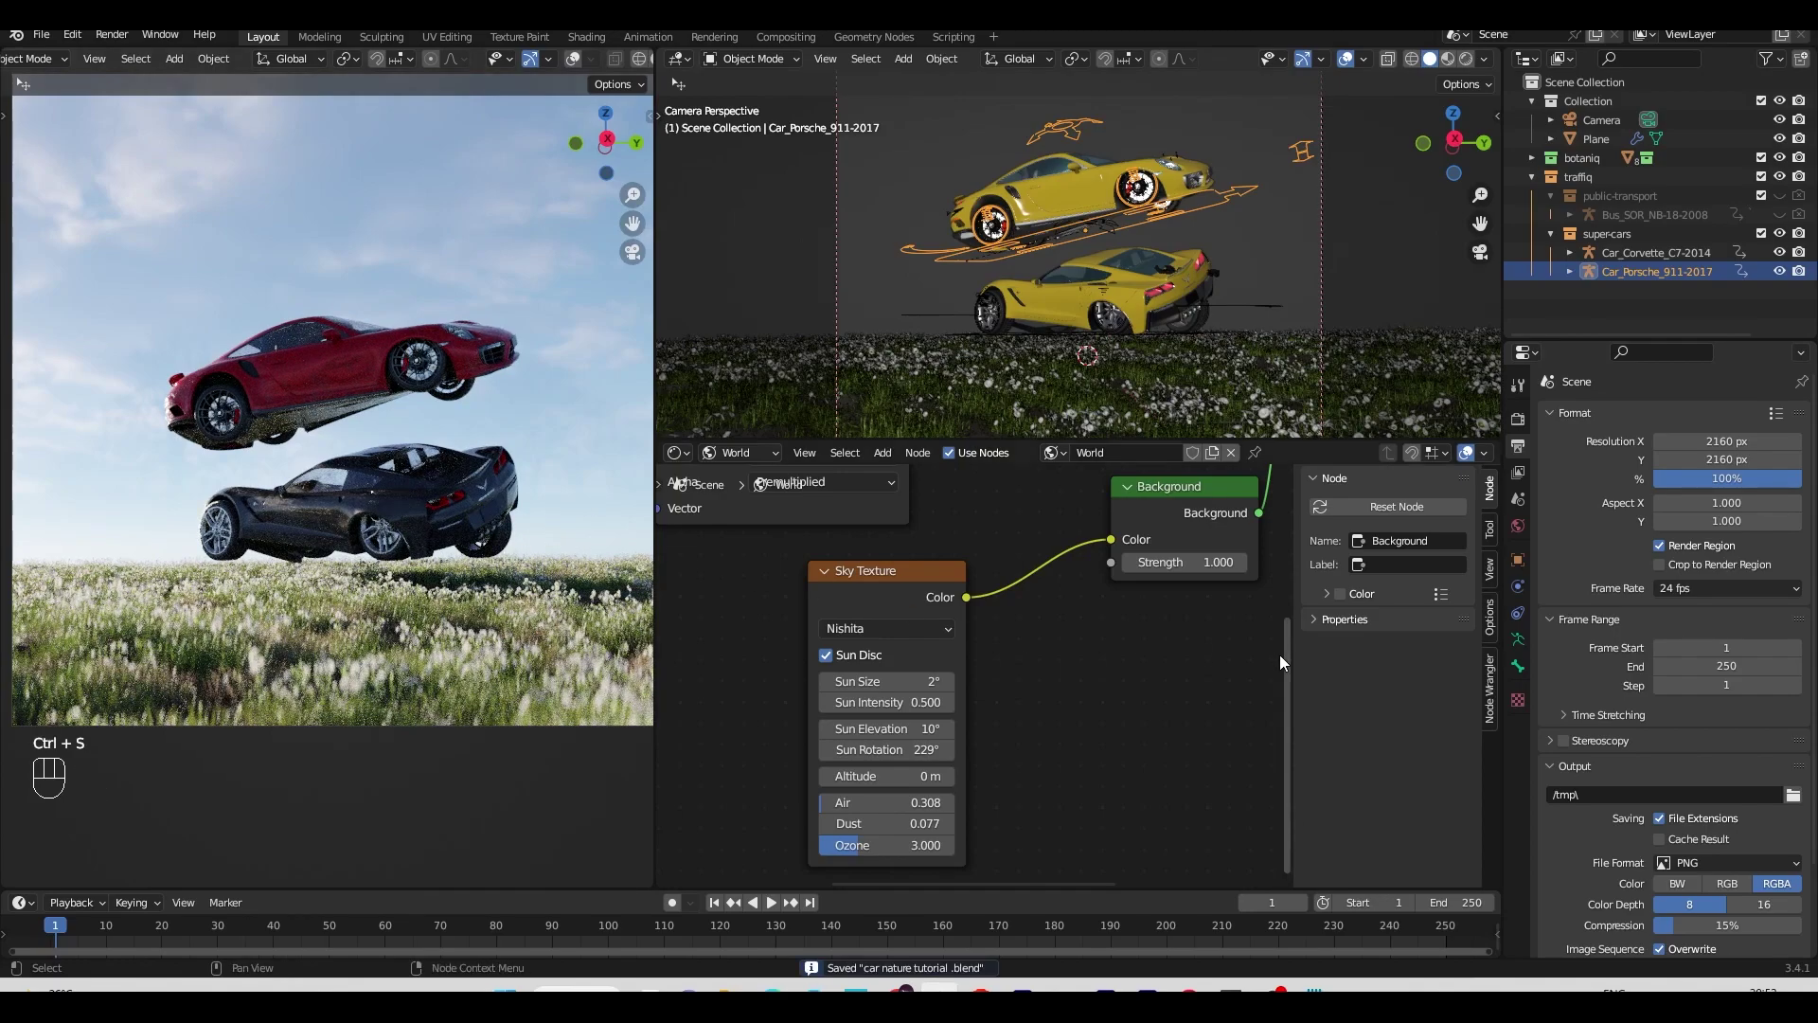
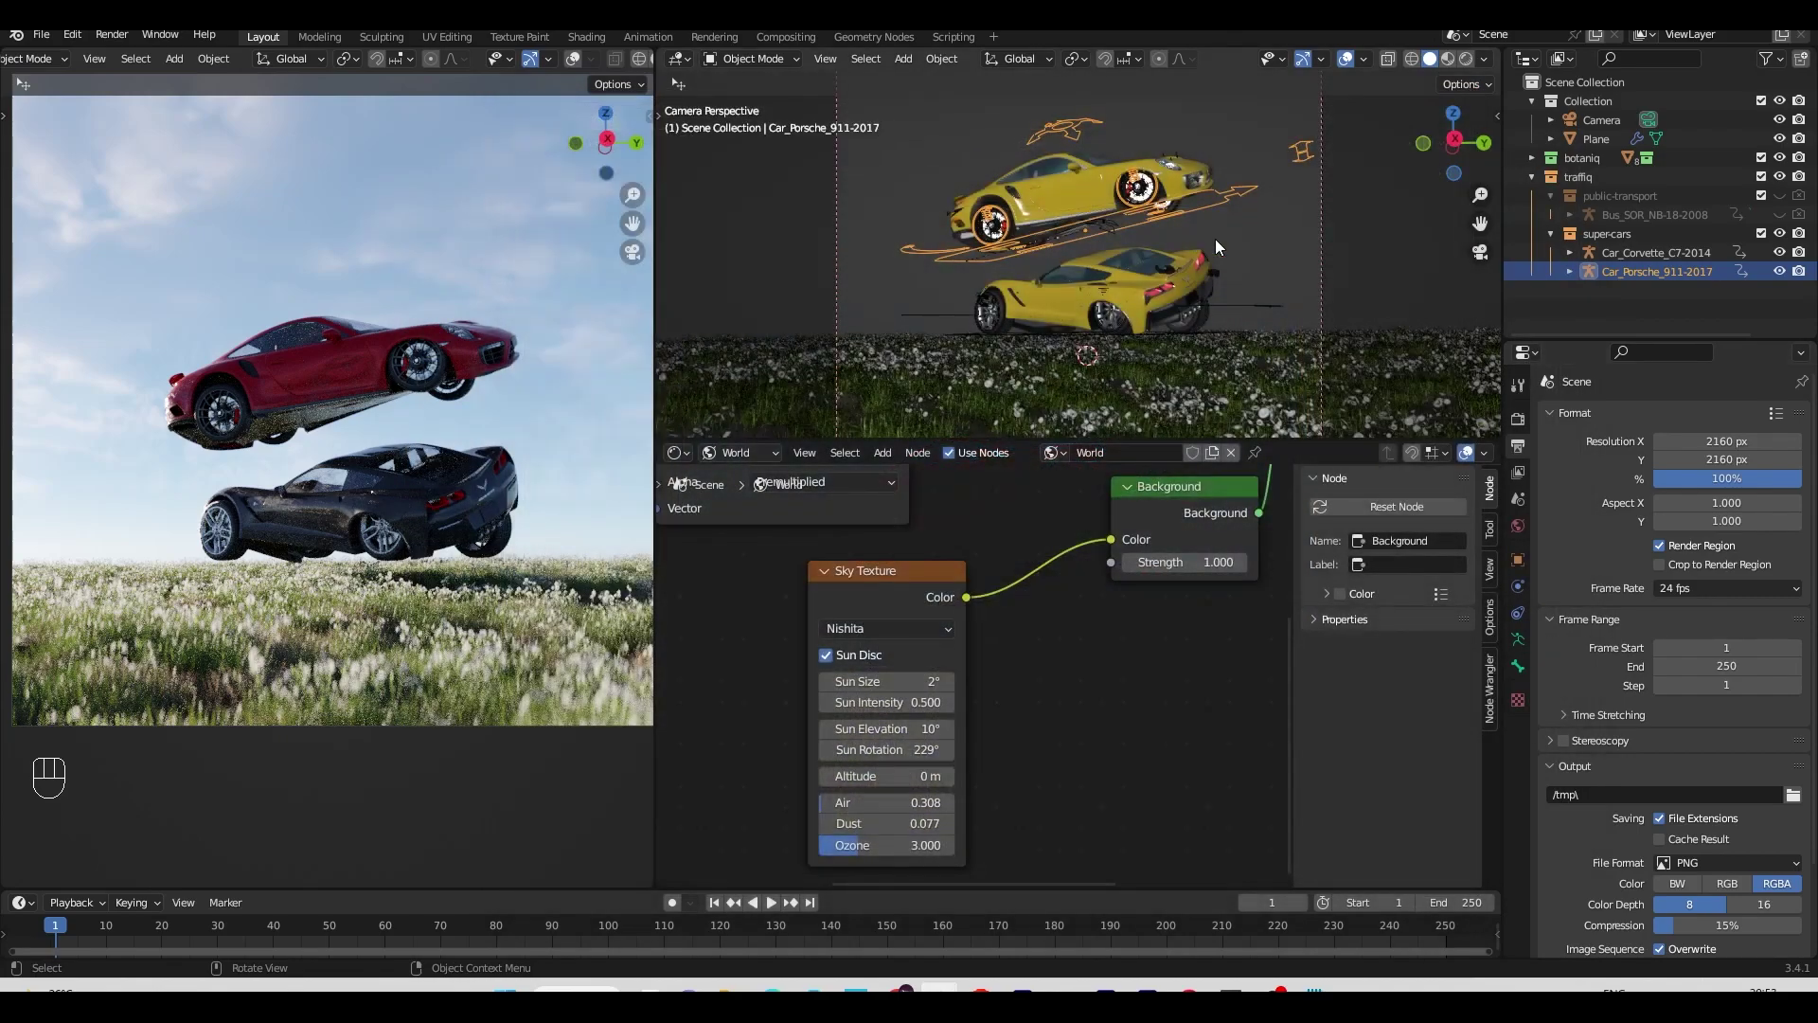
Step: Slide the Porsche along X beside the Corvette and rotate it in front and side views
drag(1248, 291, 1400, 329)
key(g)
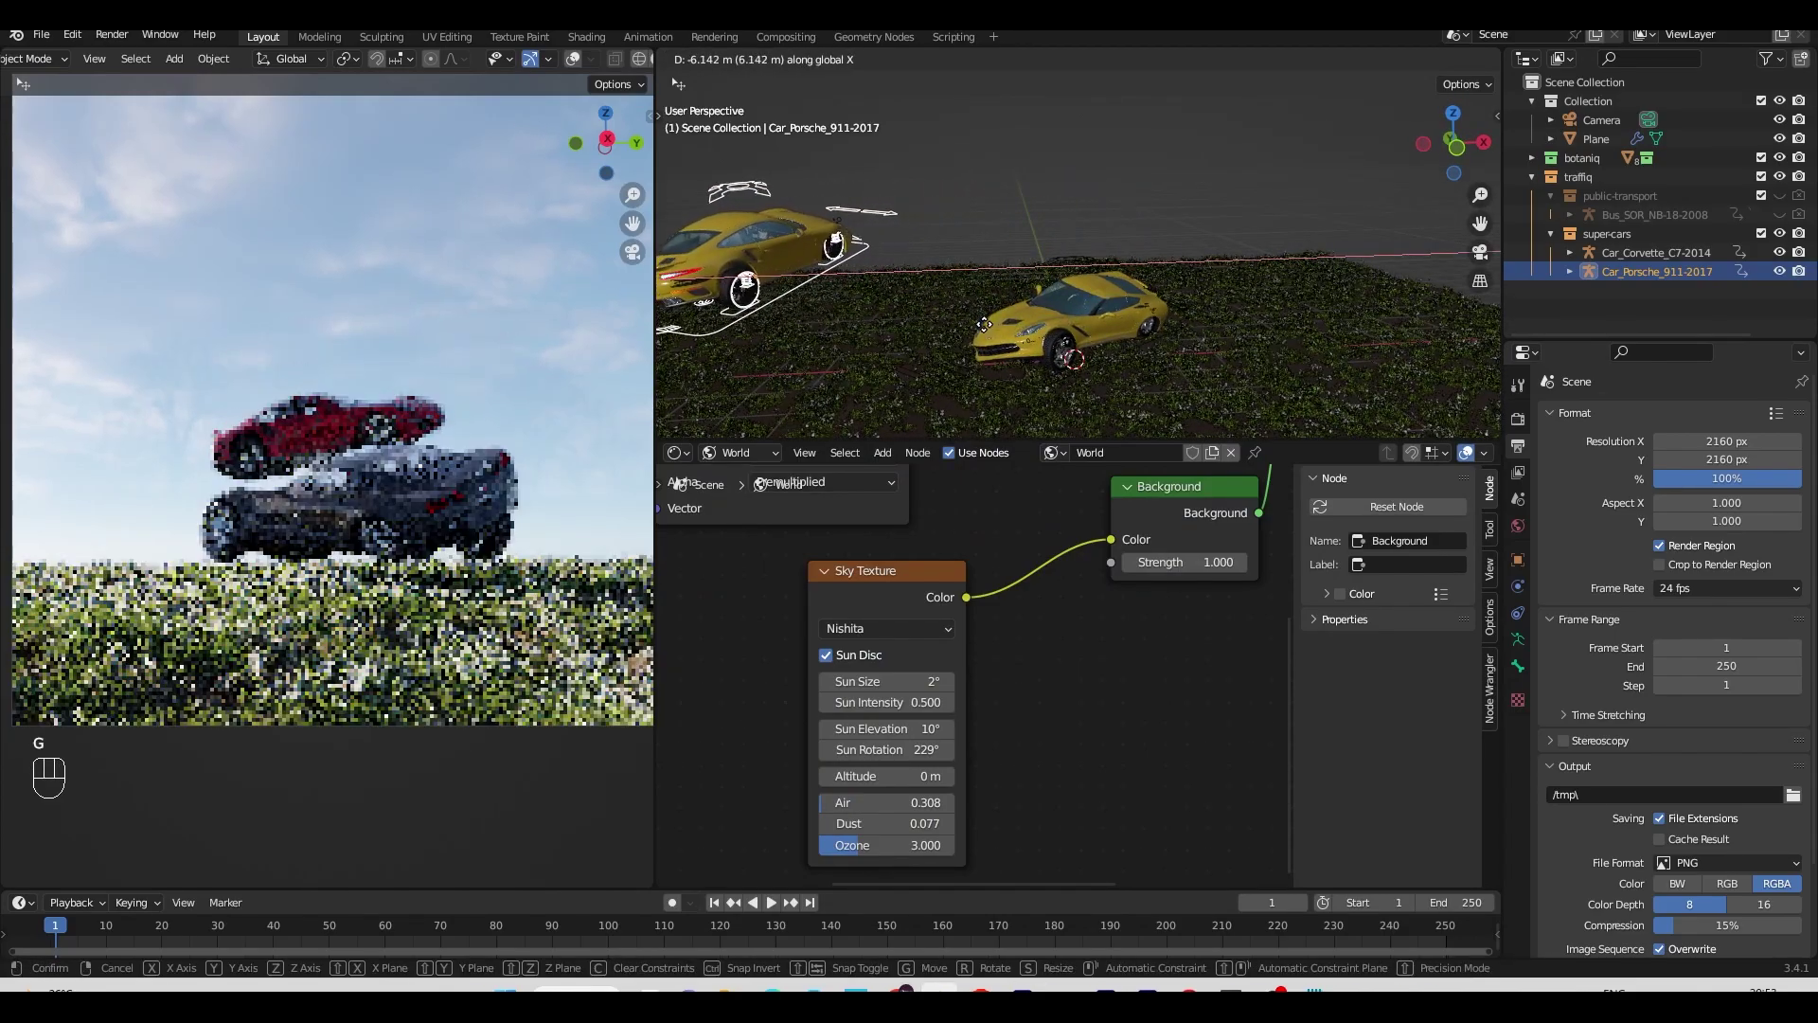
drag(1120, 294, 948, 275)
key(KP_1)
key(g)
key(KP_3)
key(f)
key(g)
key(g)
key(r)
key(r)
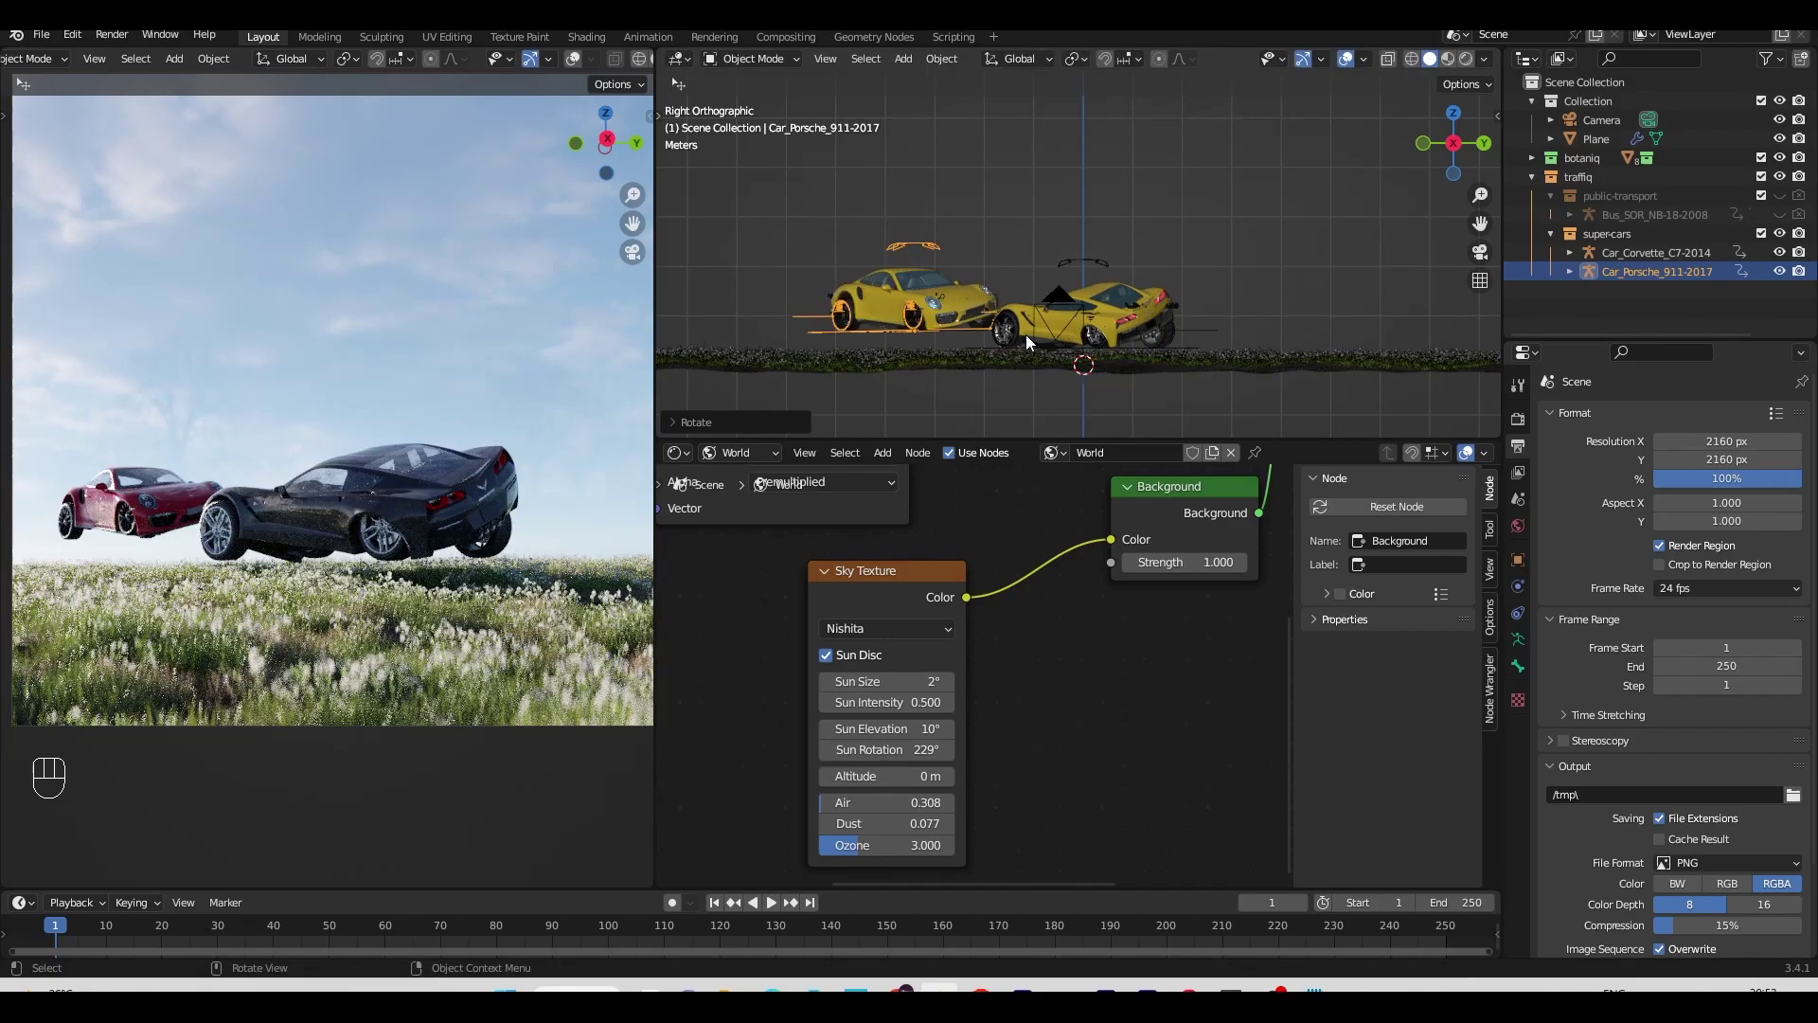
Step: Reposition, scale up and rotate the Porsche into the close foreground, undoing missteps
key(ctrl+z)
key(ctrl+z)
key(KP_7)
key(g)
key(KP_3)
key(s)
key(g)
key(r)
key(s)
key(ctrl+z)
key(s)
key(g)
key(ctrl+z)
key(ctrl+z)
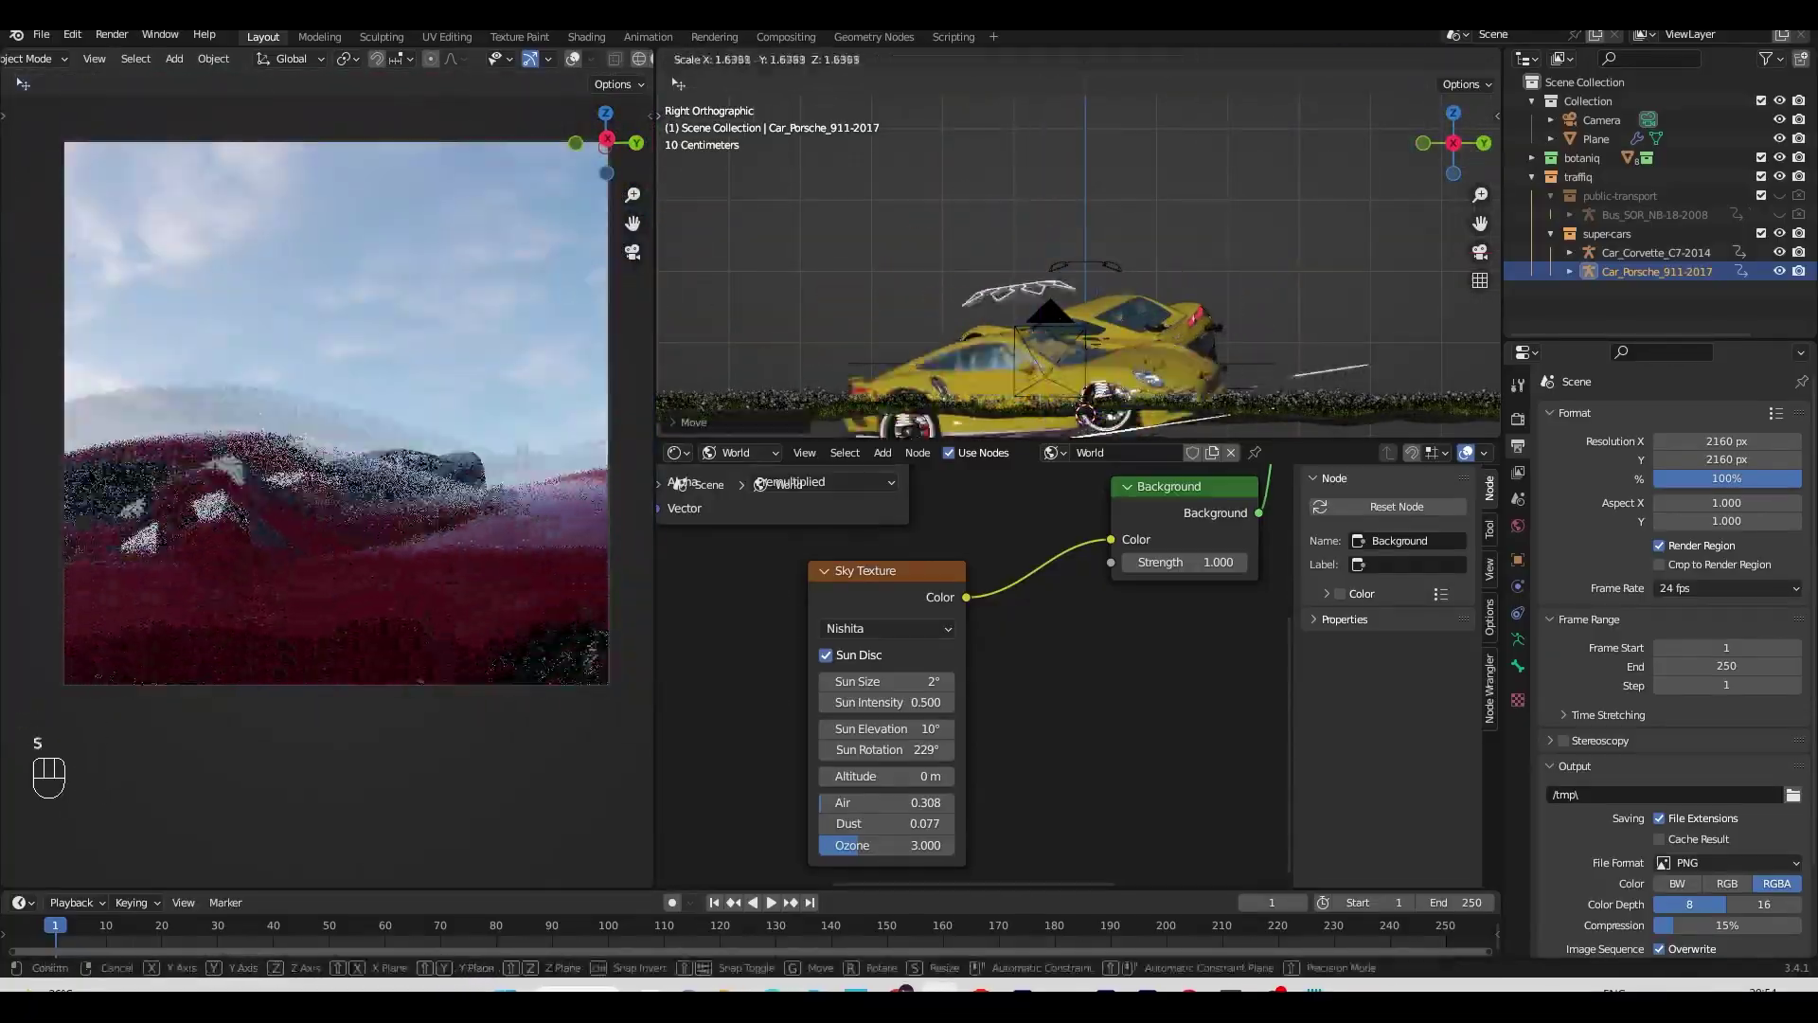
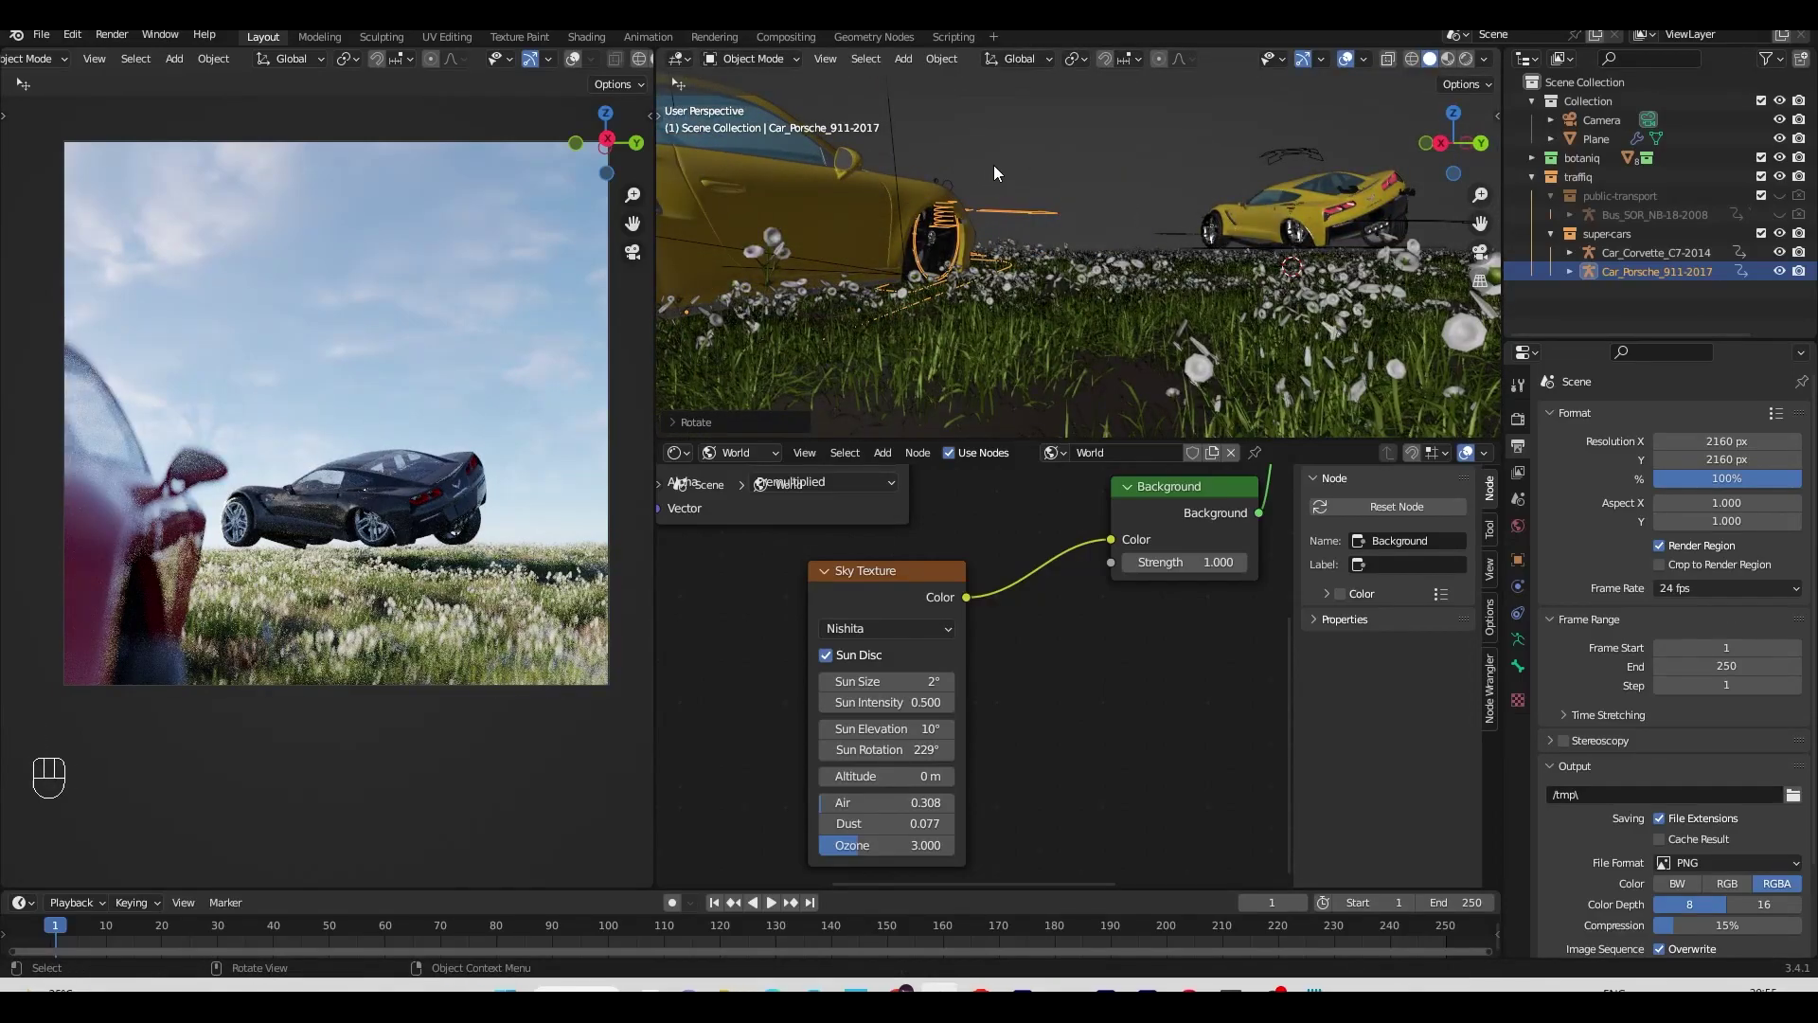
key(r)
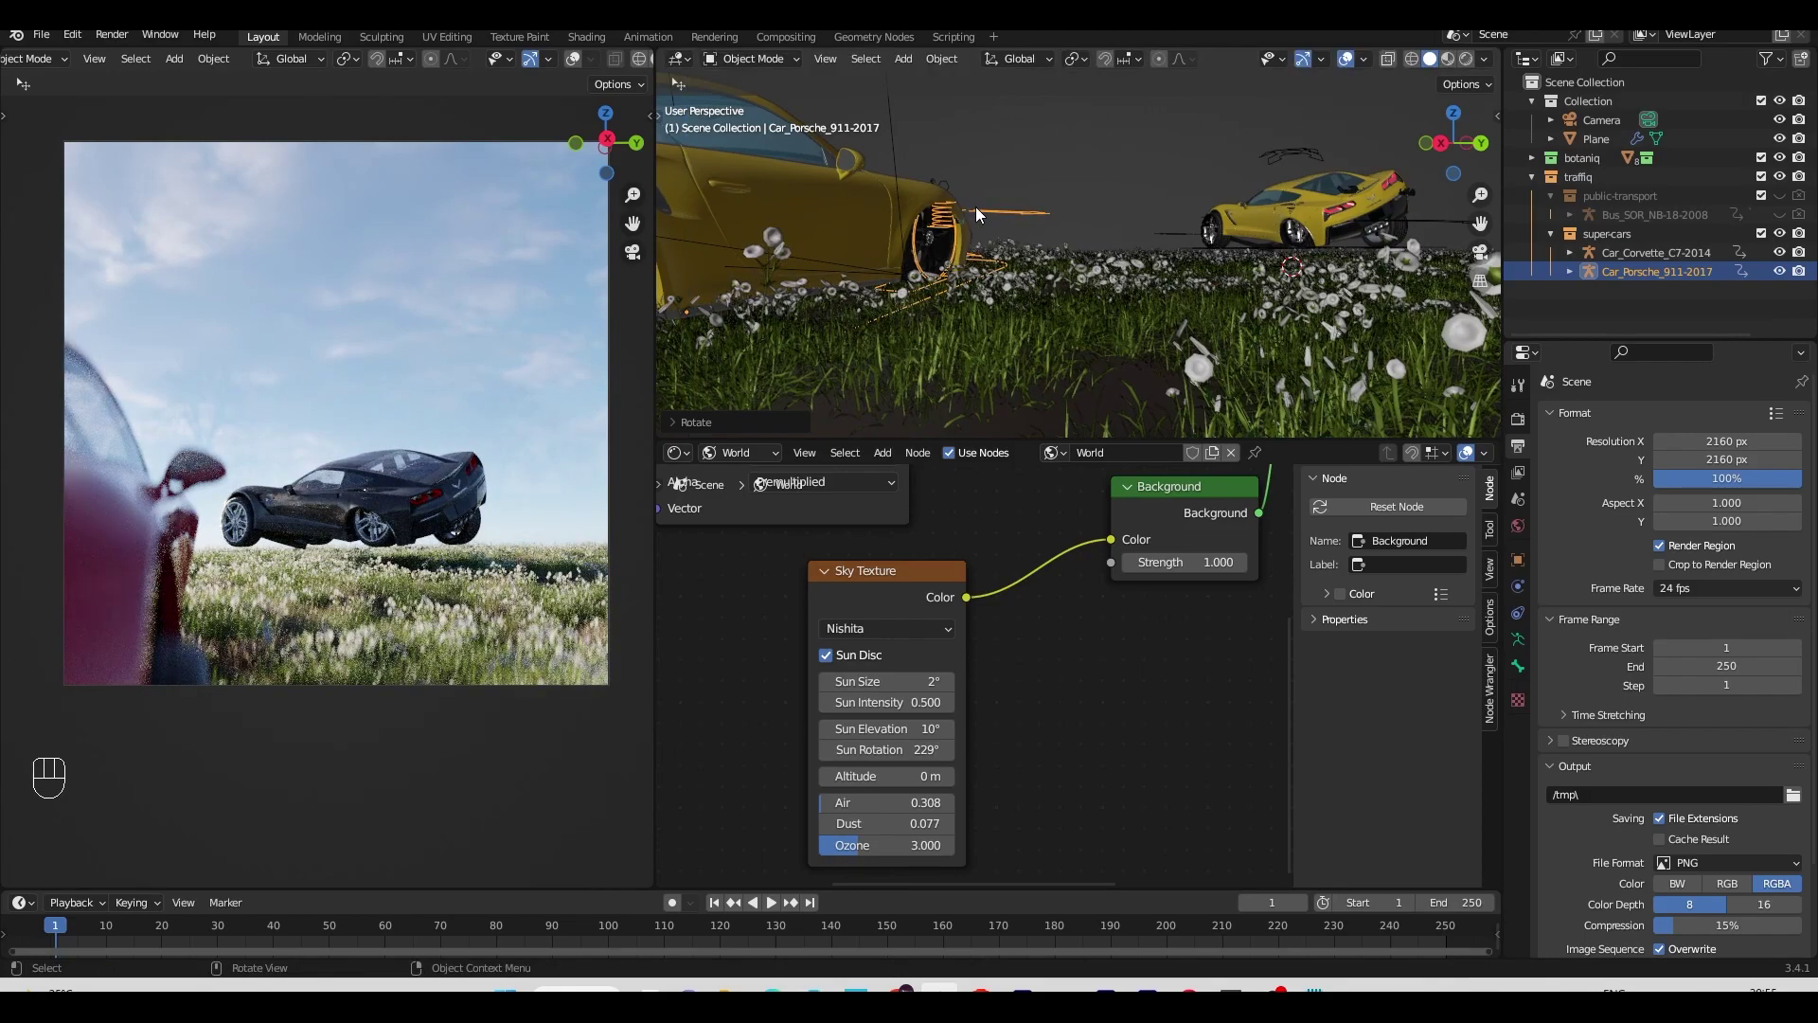
Step: Save the blend file before rendering the 2160 px scene
key(ctrl+s)
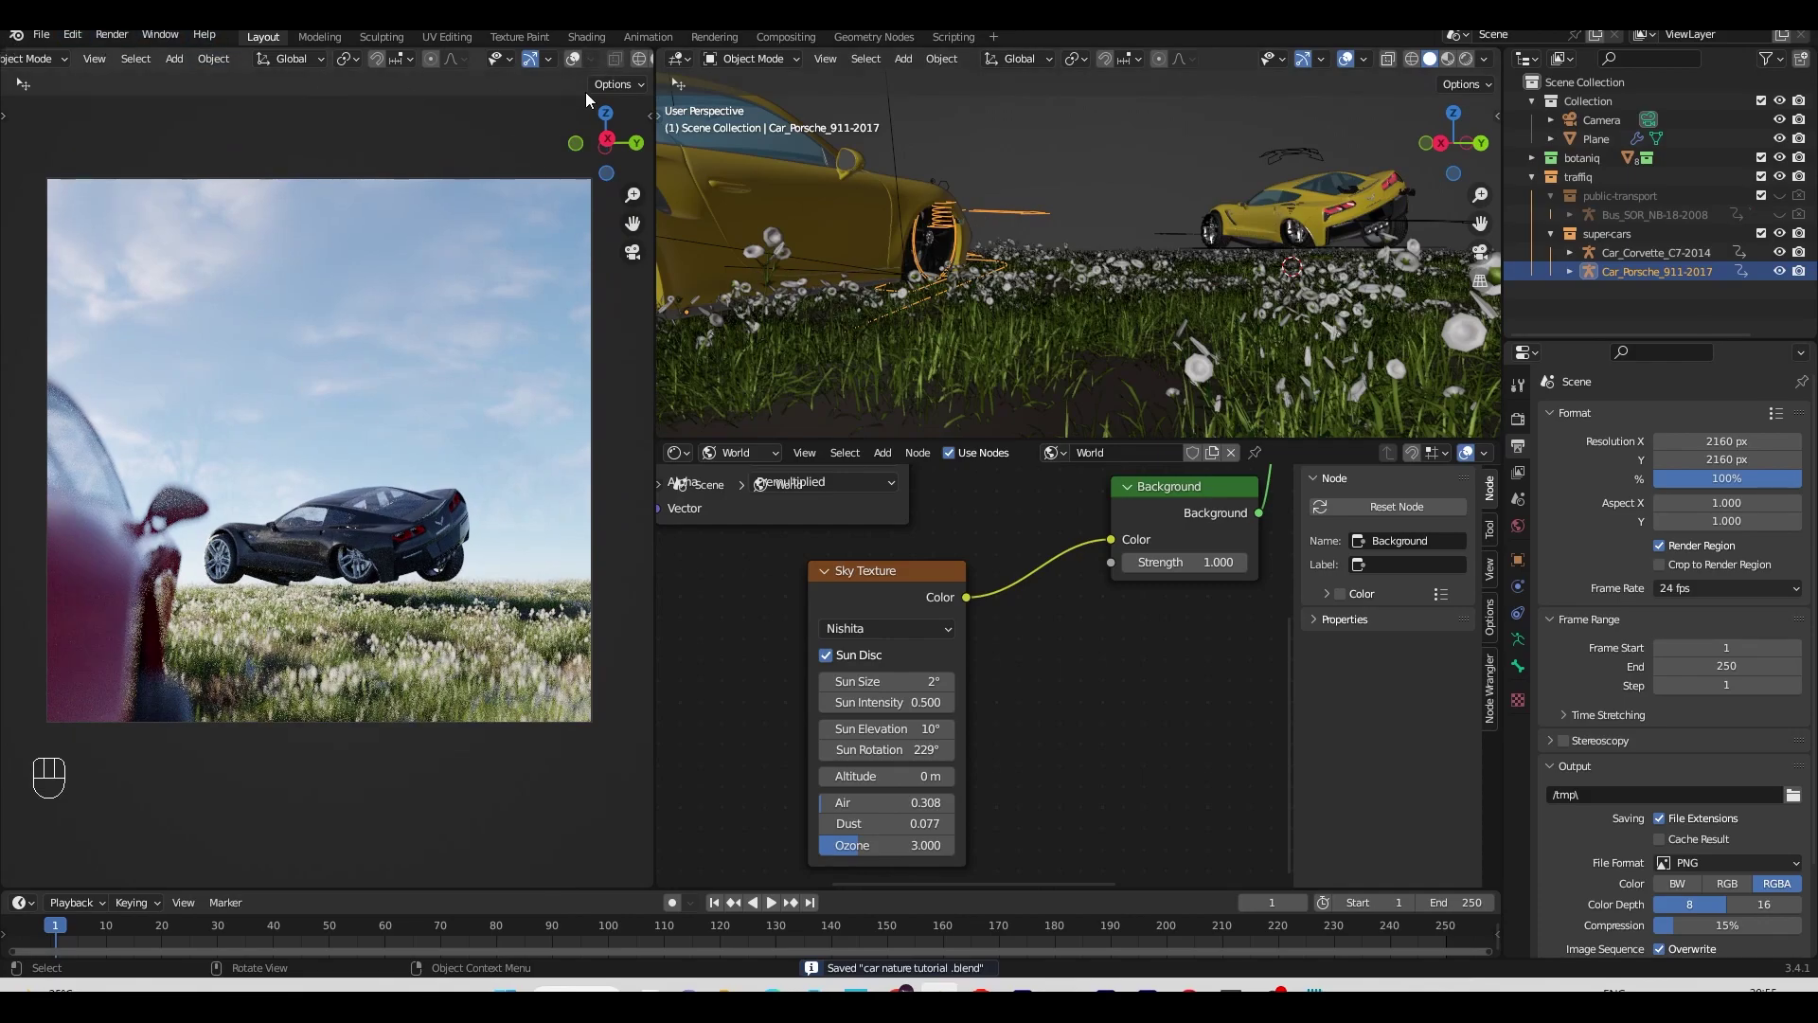
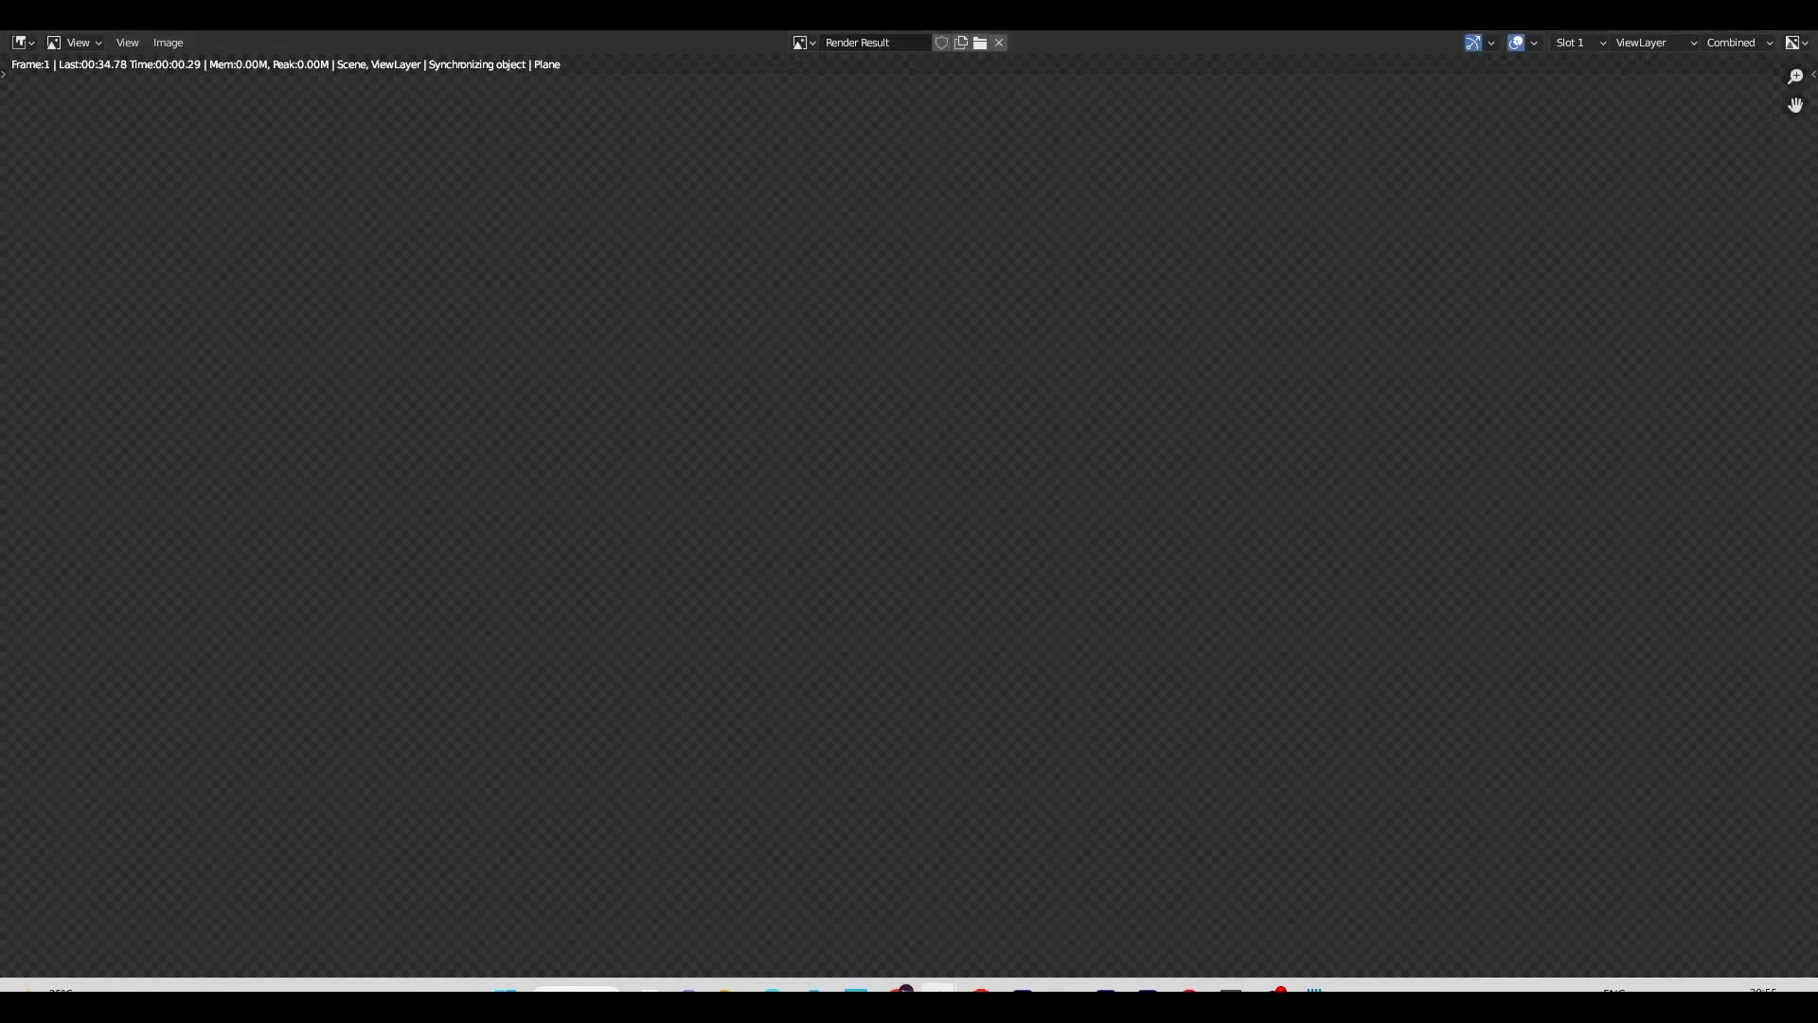
key(ctrl+s)
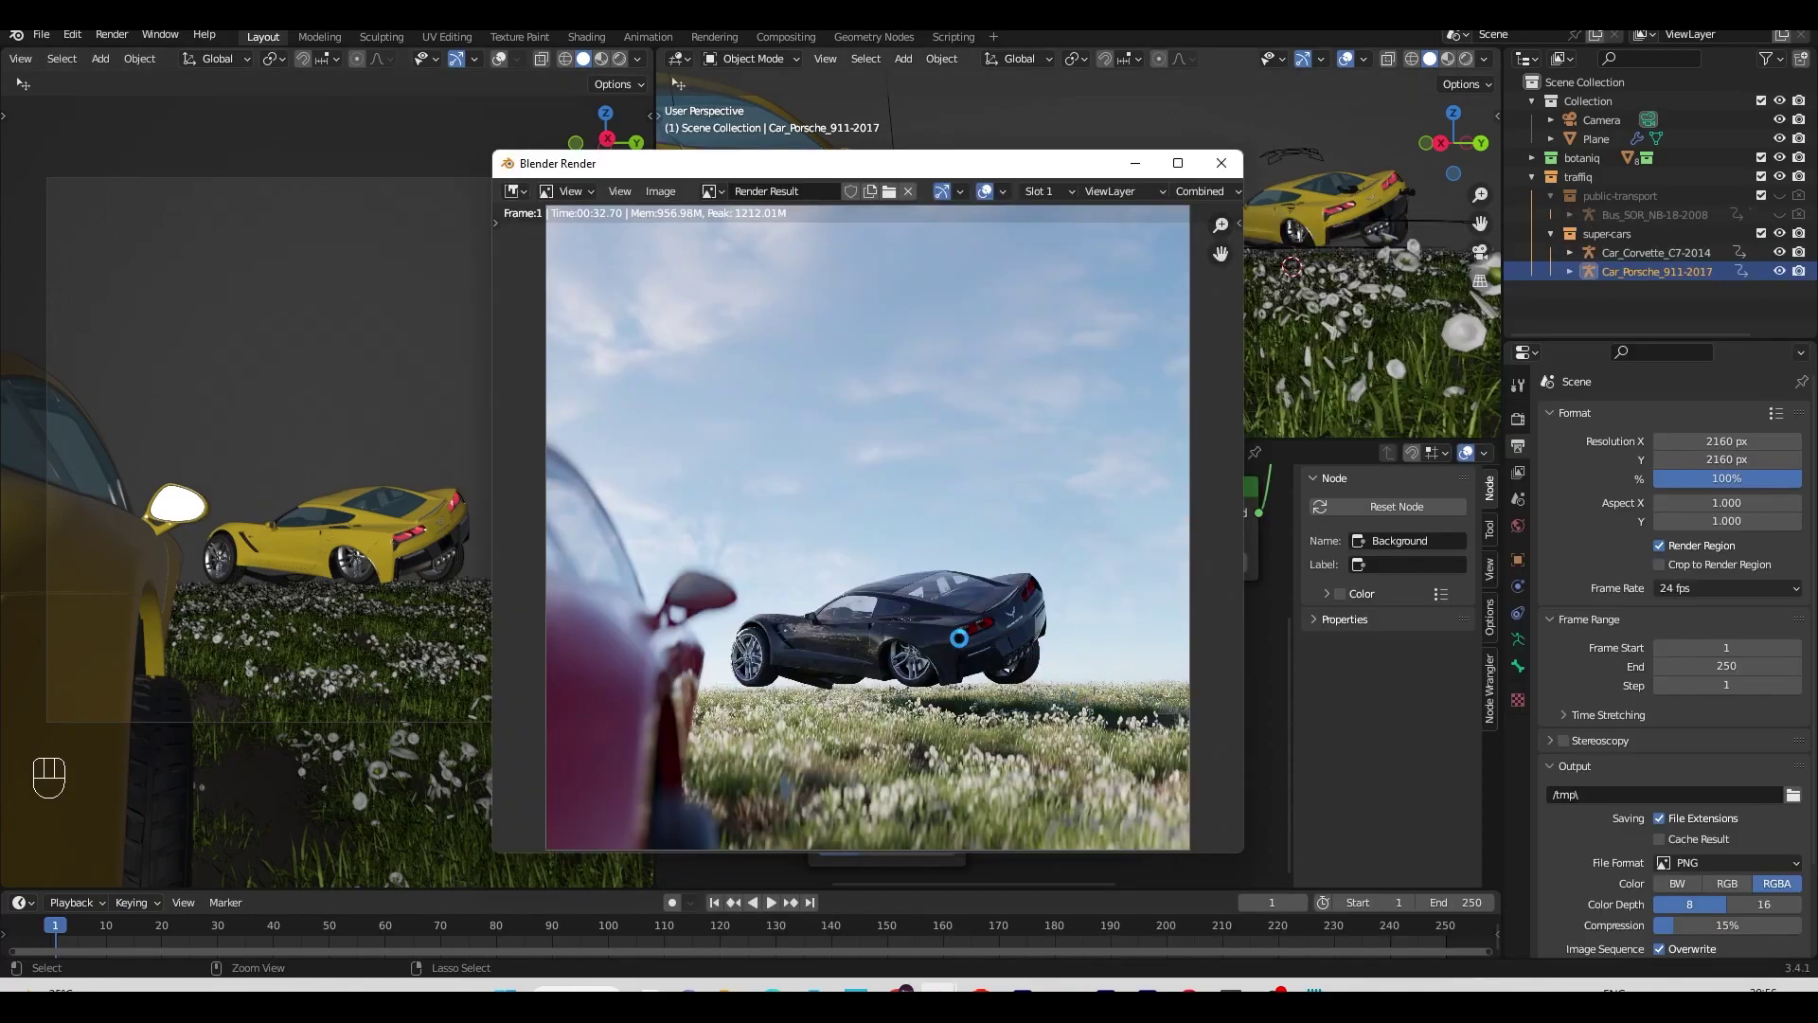